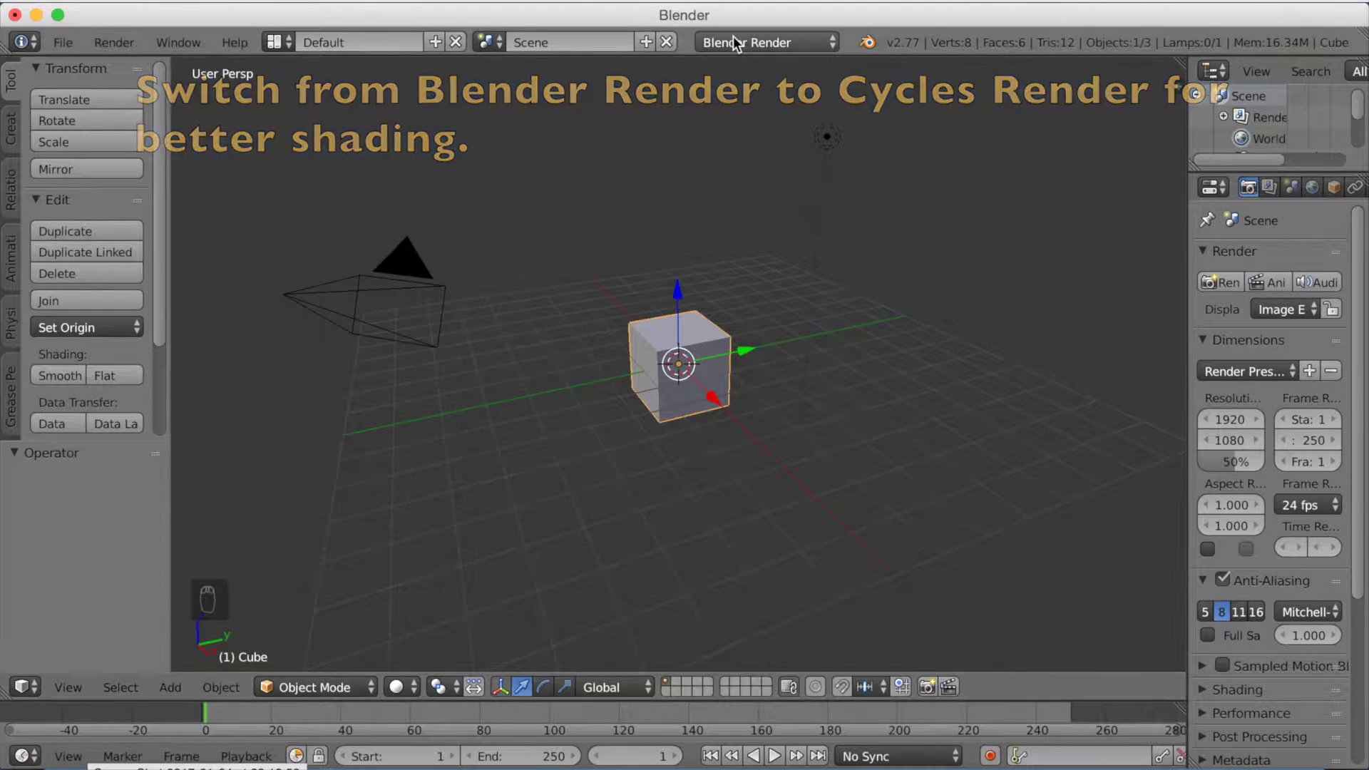
Step: Switch the render engine to Cycles and delete the default cube
left_click_drag(731, 51, 696, 283)
key("x")
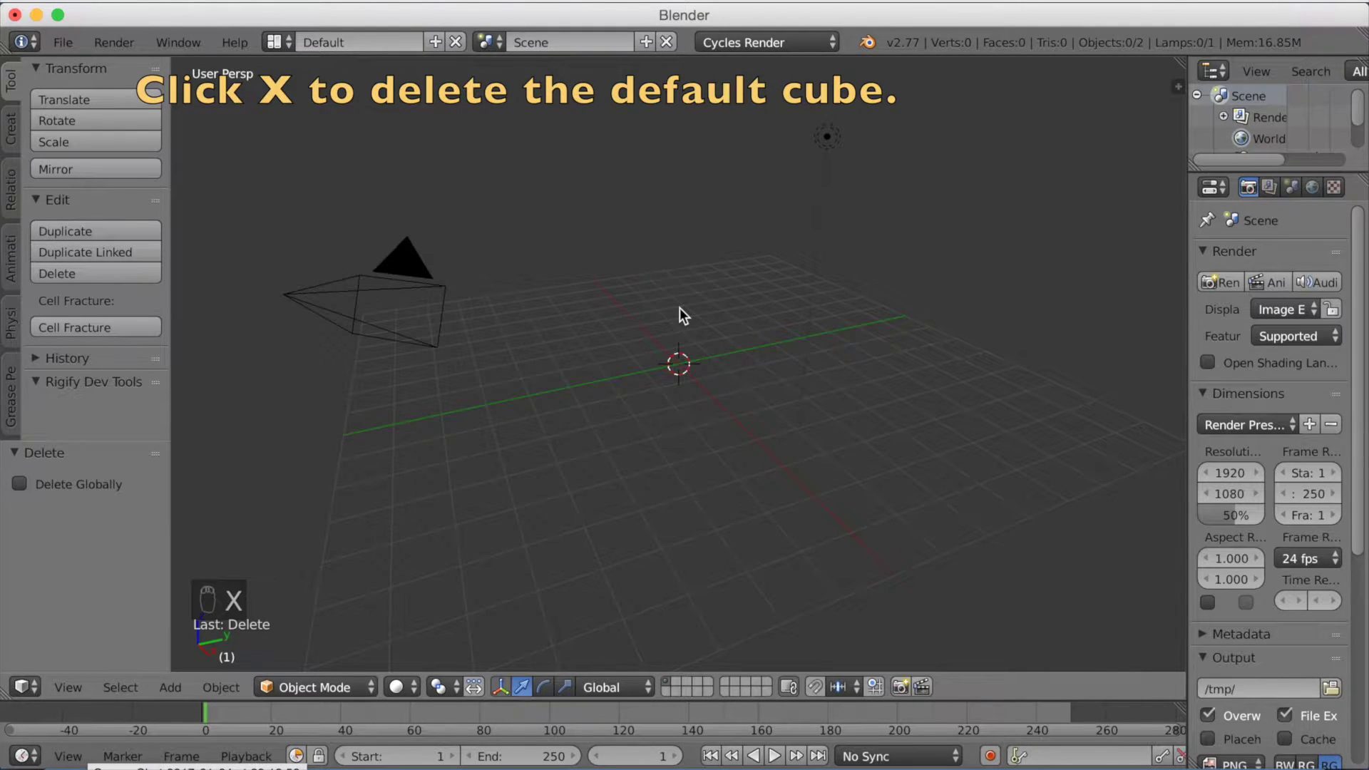
Step: Add a subdivided grid, scale it 4 times and rotate it 90° on Y into an upright wall
key("shift+a")
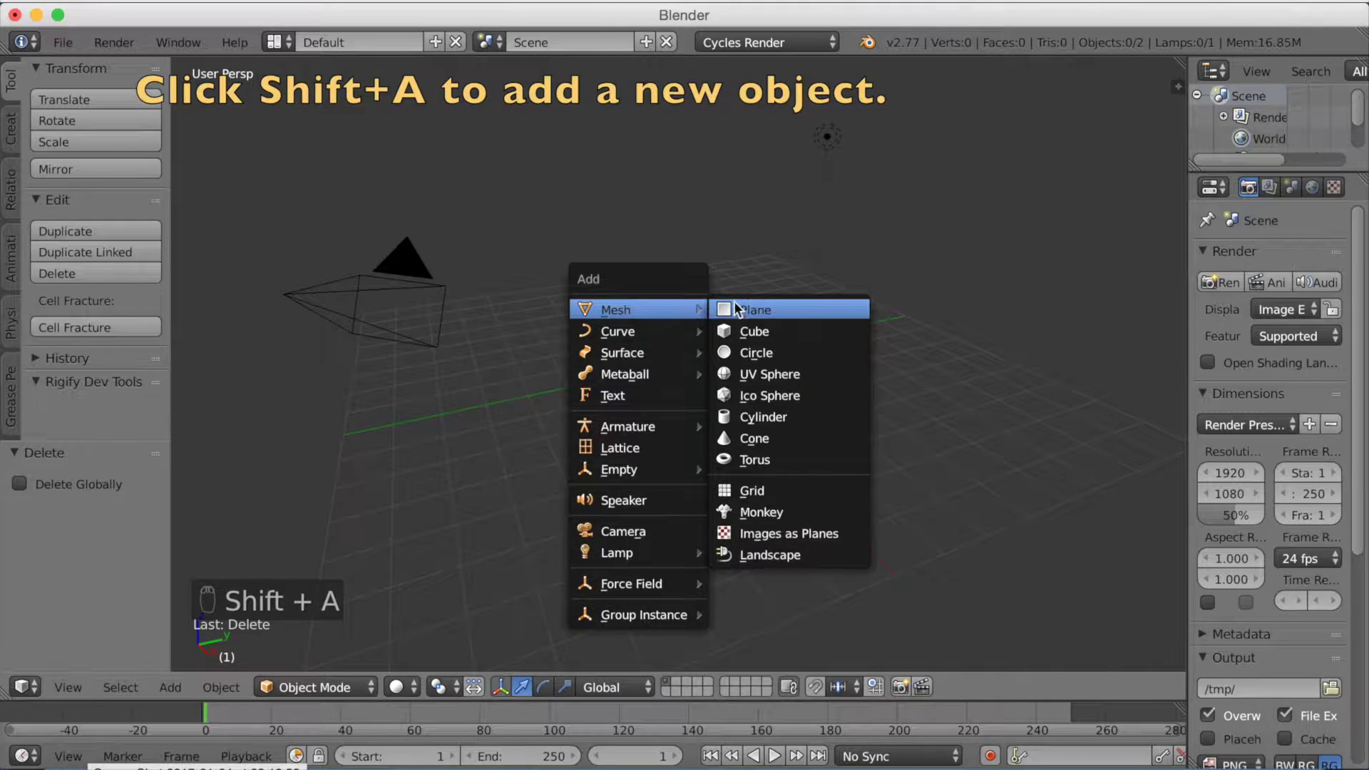
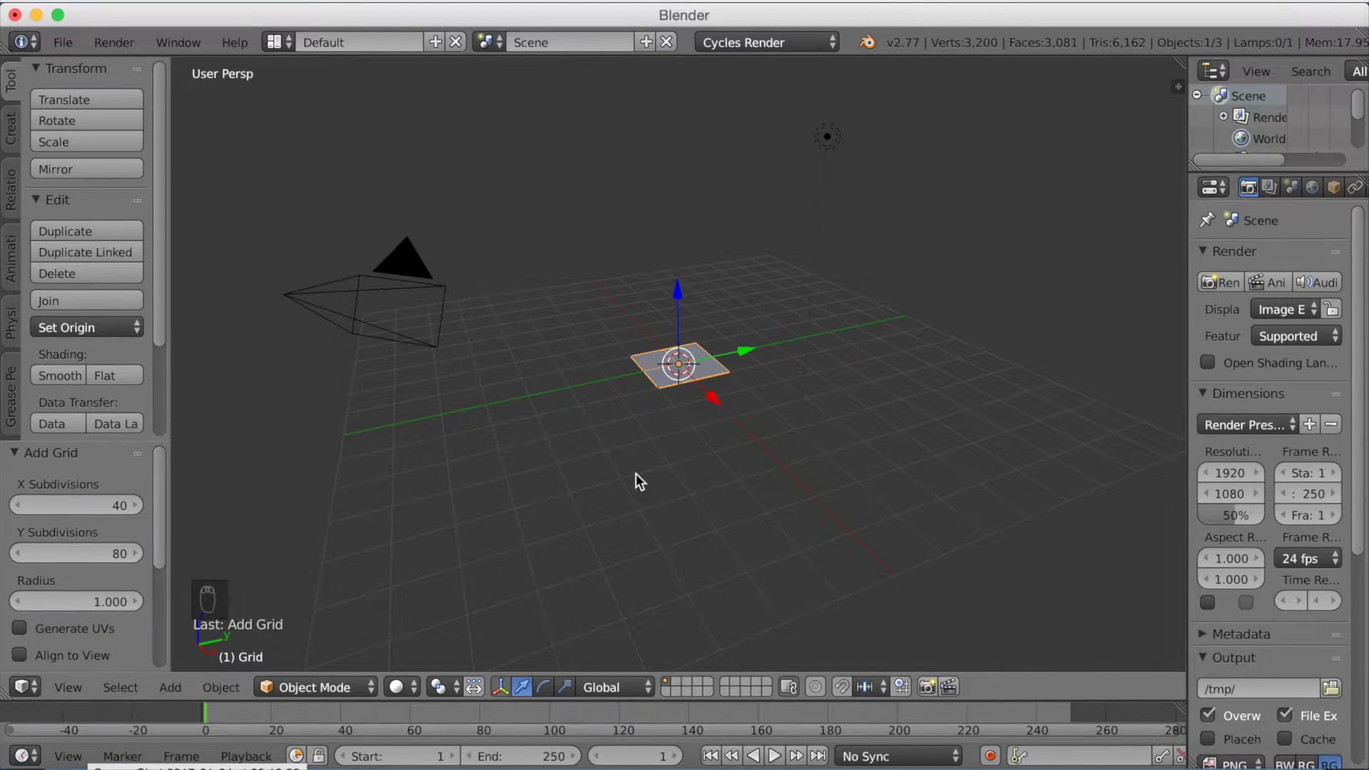
left_click_drag(640, 479, 641, 484)
key("s")
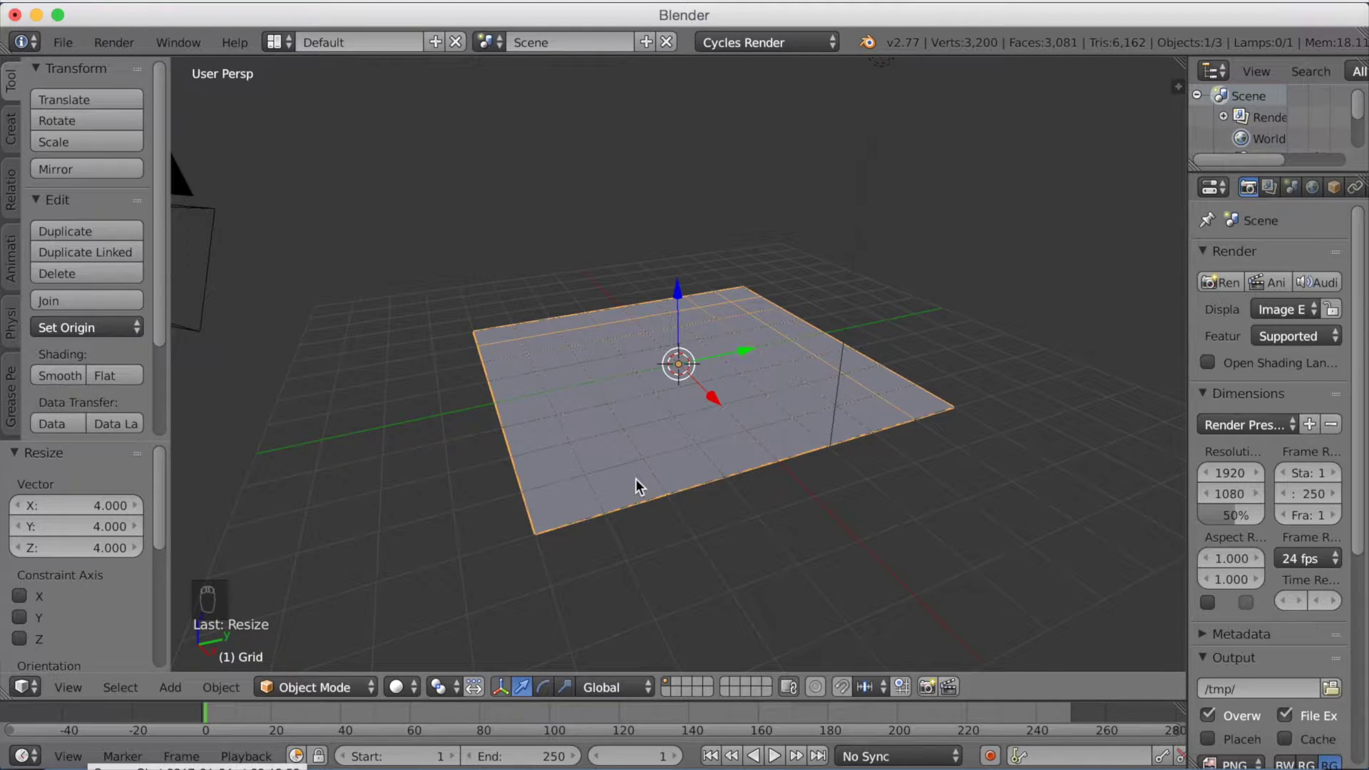
key("r")
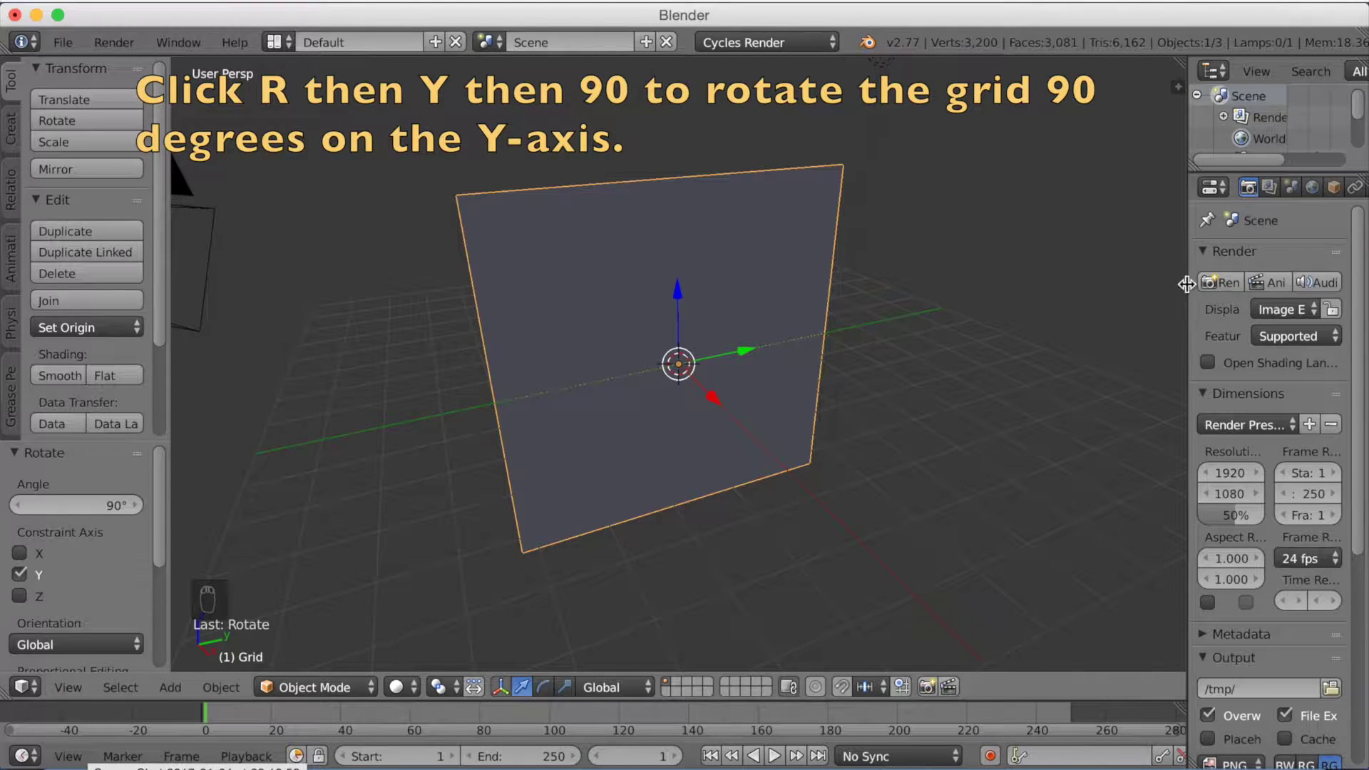
left_click_drag(1193, 288, 1031, 330)
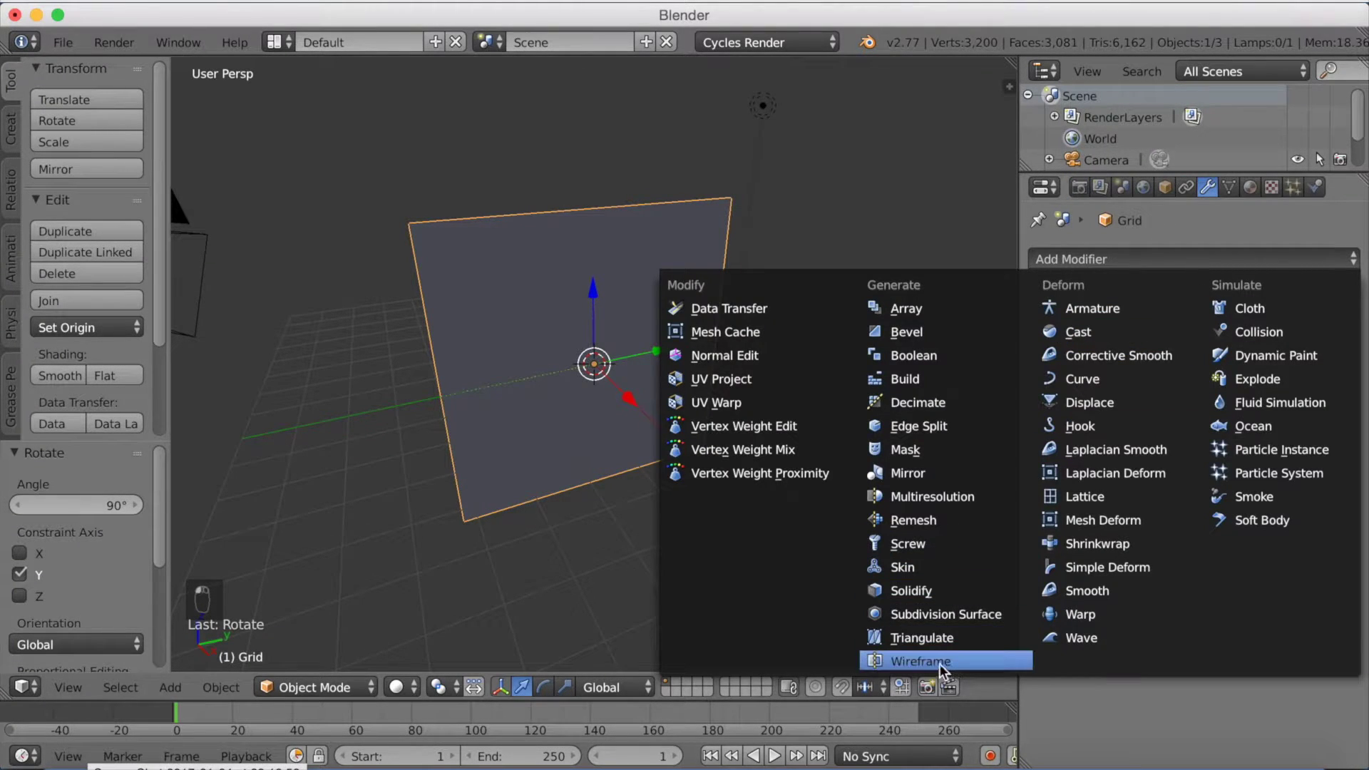
Step: Give the grid a Wireframe modifier with 0.01 thickness and stretch it 2 times along Y
middle_click(707, 404)
middle_click(707, 404)
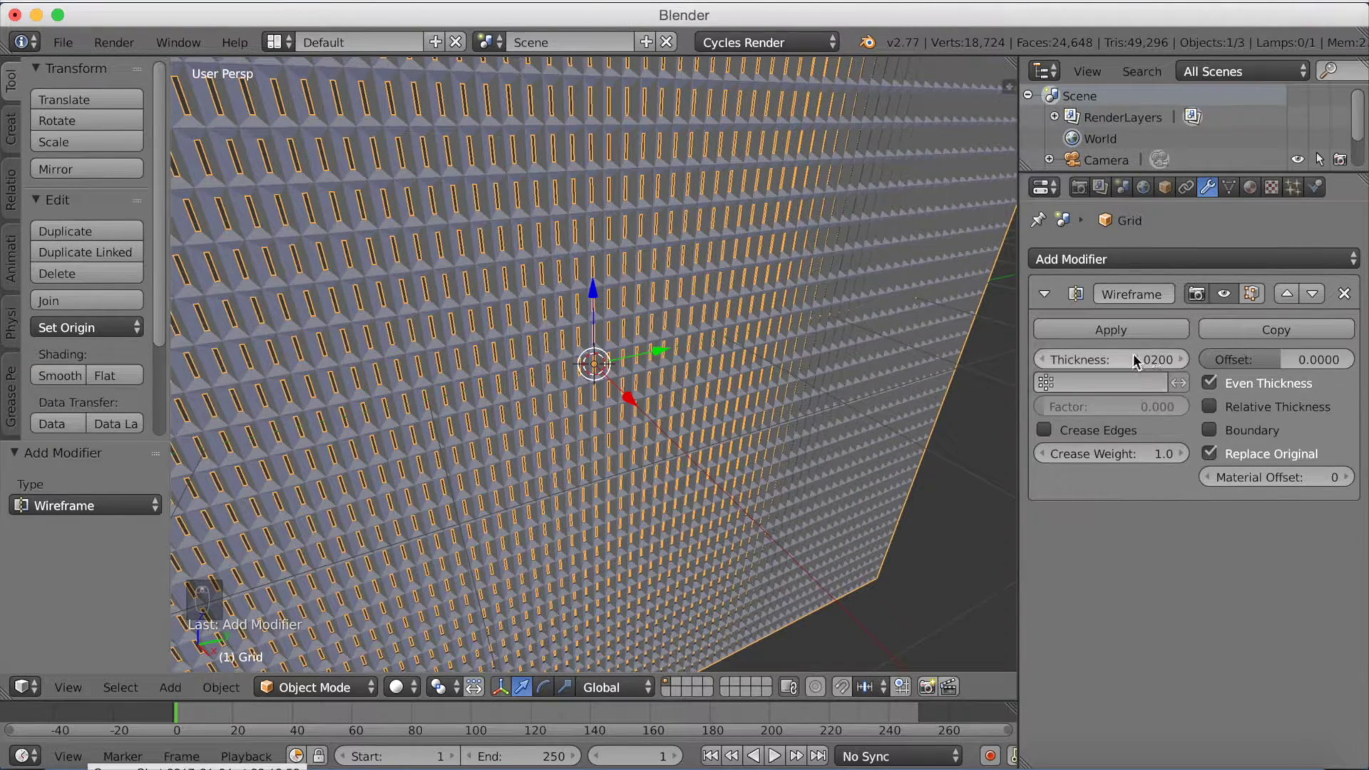
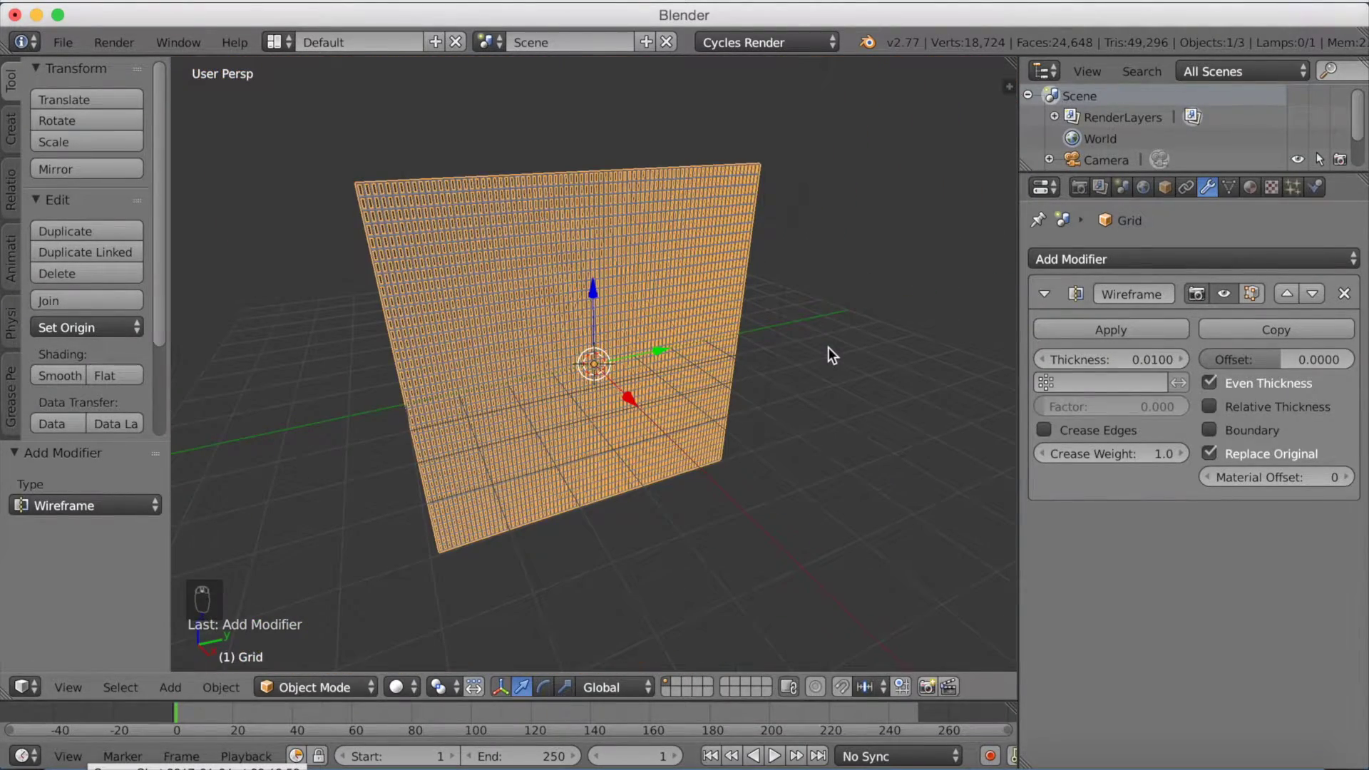
key("s")
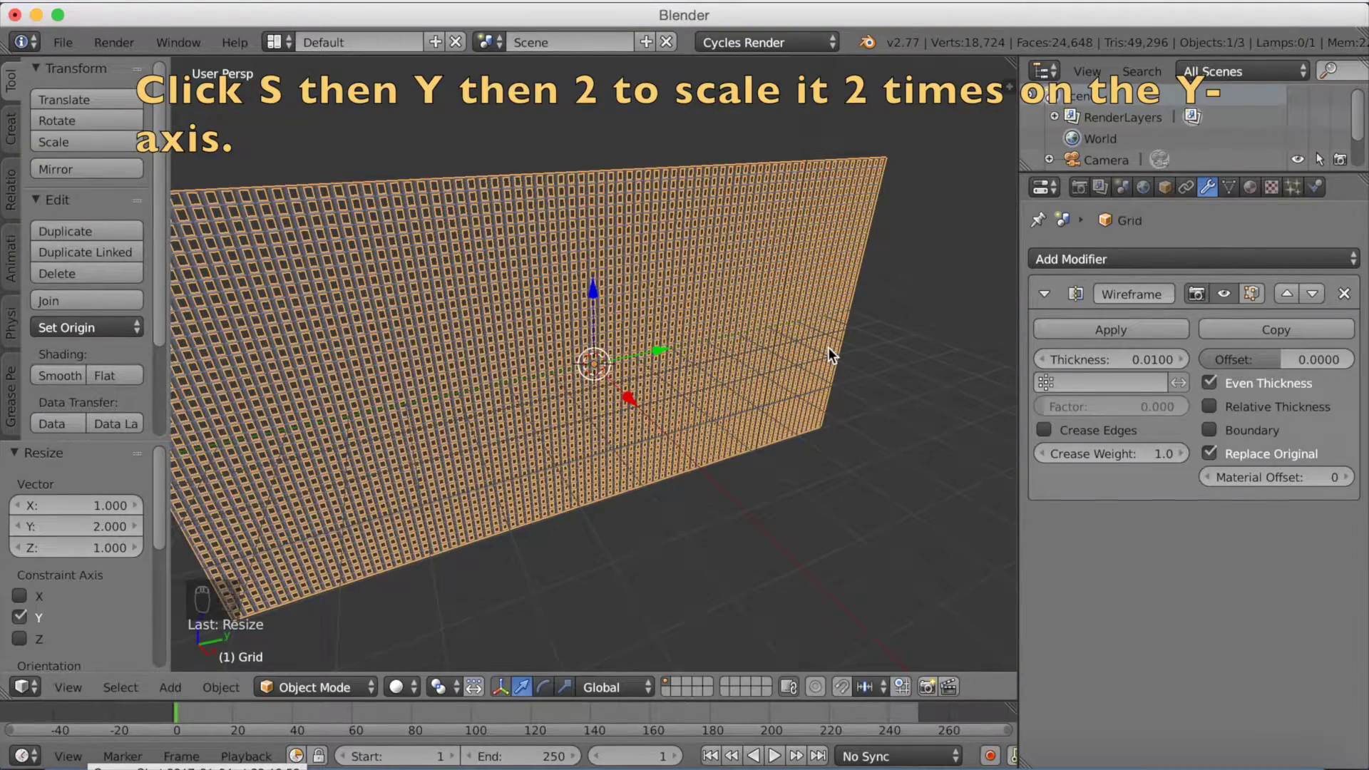
Step: Orbit and zoom around the lattice wall to inspect the wire thickness
middle_click(670, 360)
left_click_drag(704, 360, 736, 360)
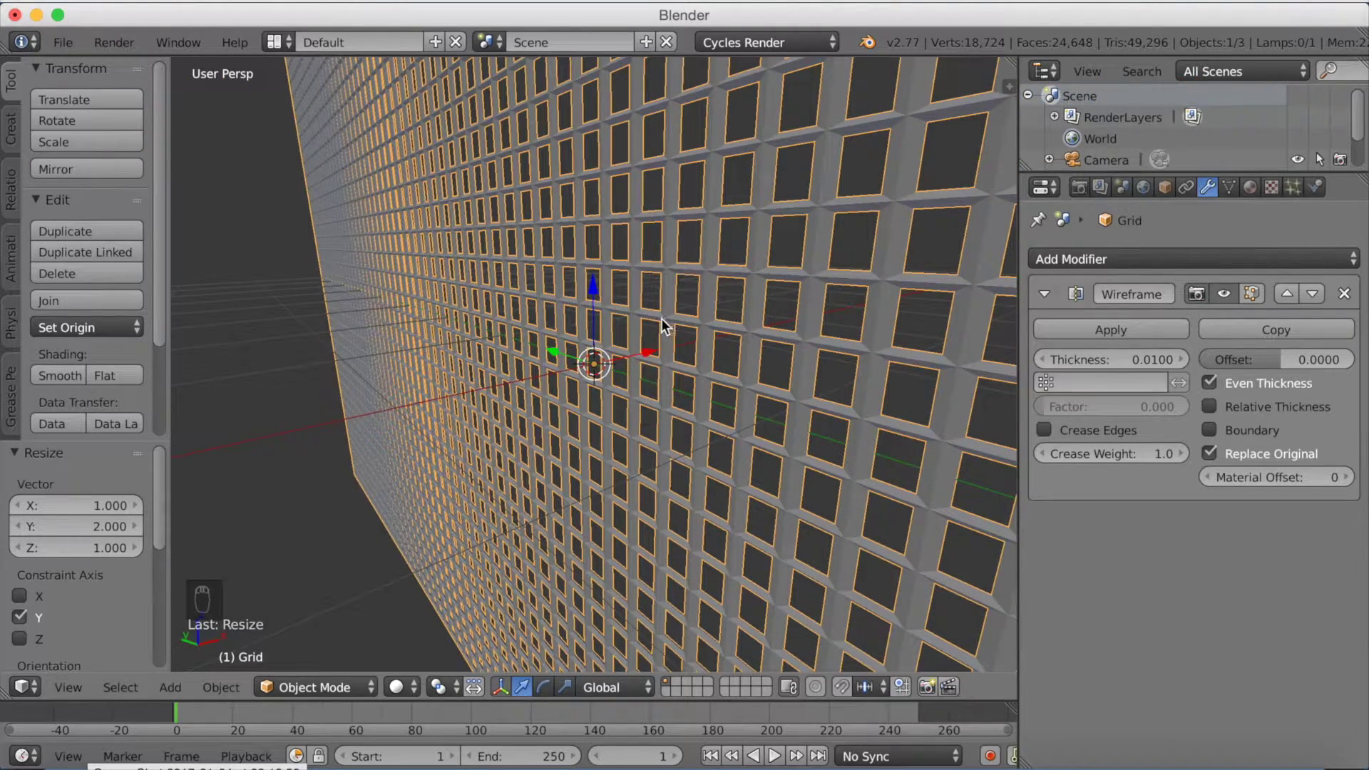
middle_click(671, 323)
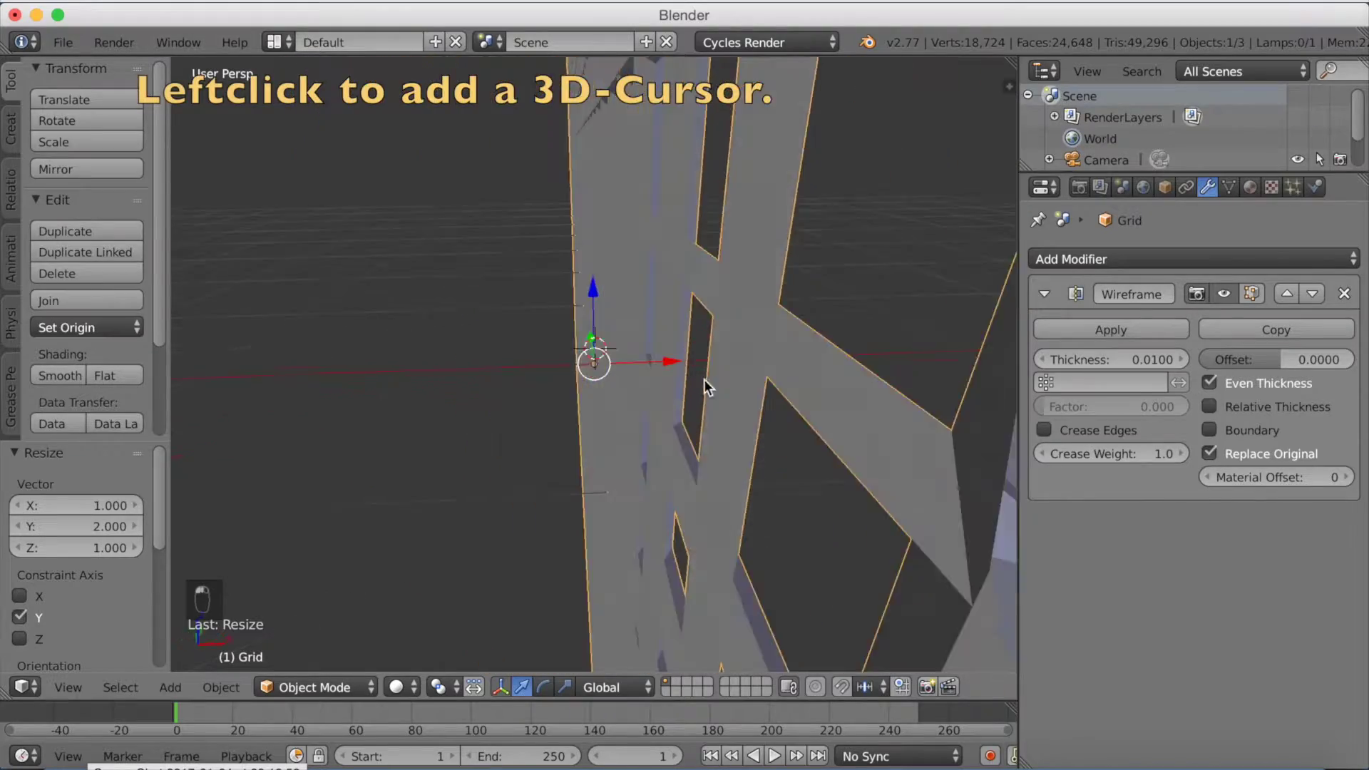
middle_click(650, 382)
middle_click(648, 382)
middle_click(646, 381)
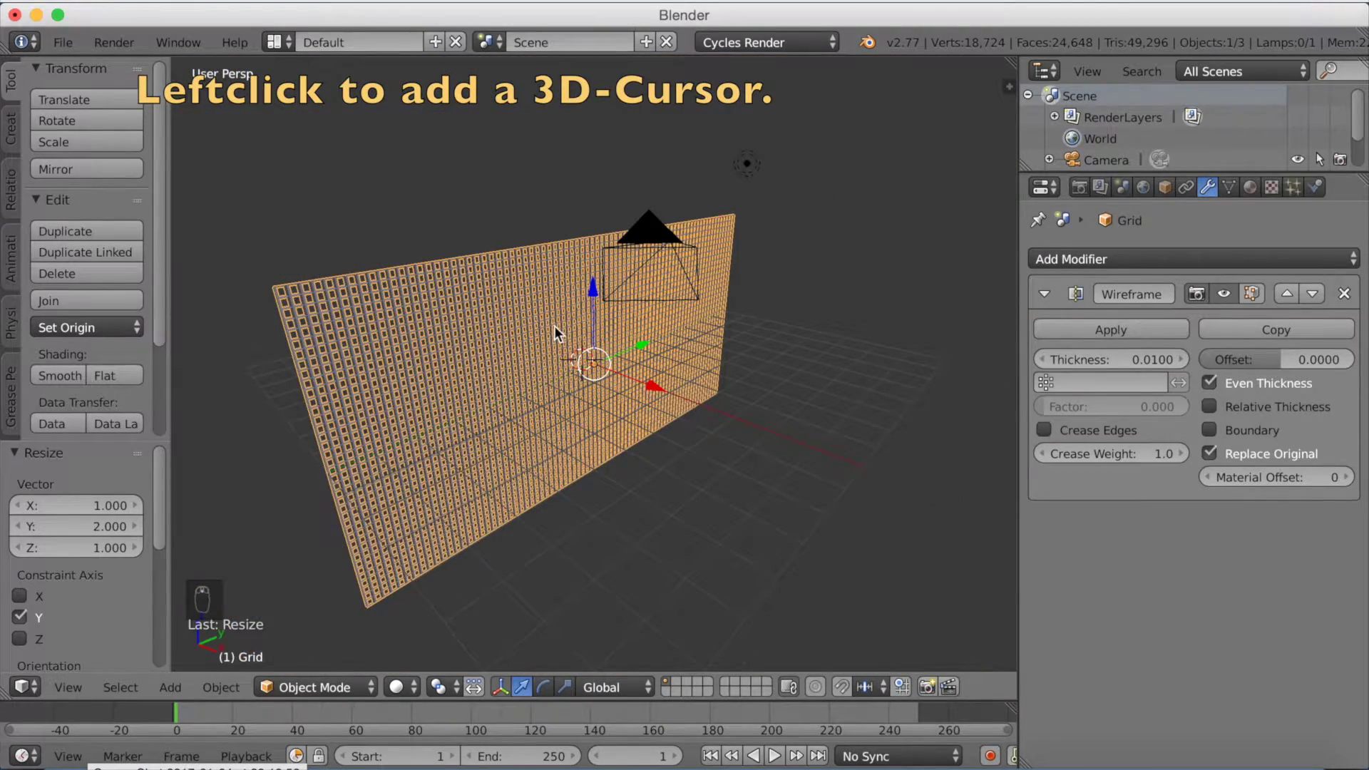
Step: Add a plane, rotate it 90° on Y, scale it 4 times and move it along Z behind the wall
key("shift+a")
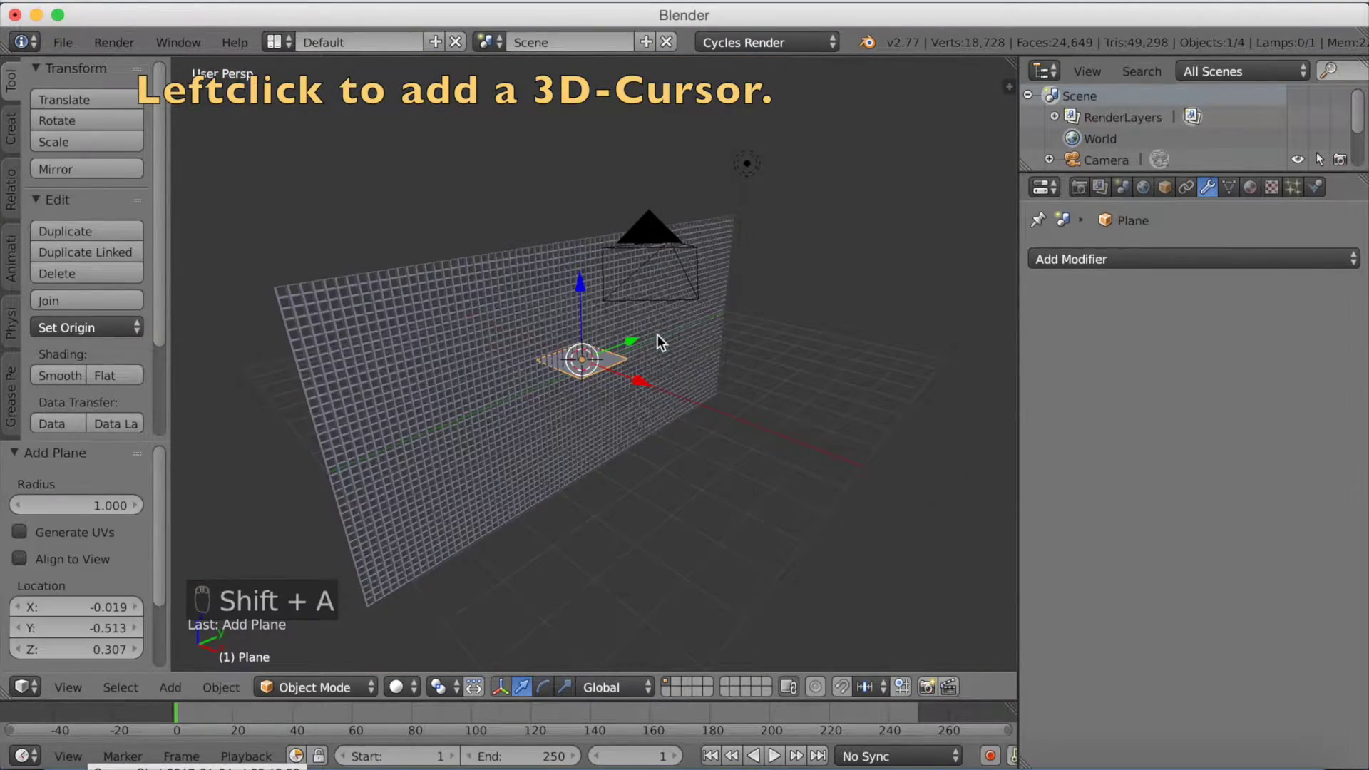
key("r")
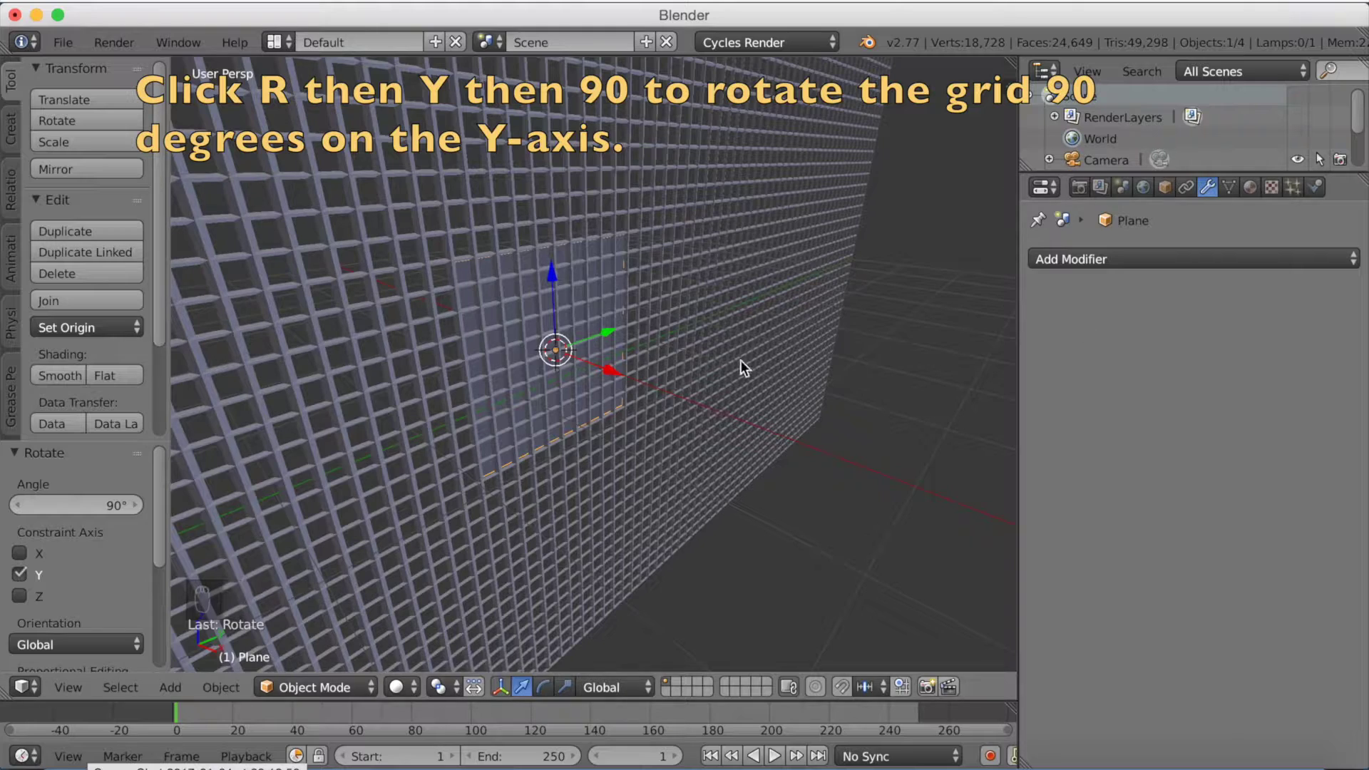
left_click_drag(745, 361, 692, 352)
key("s")
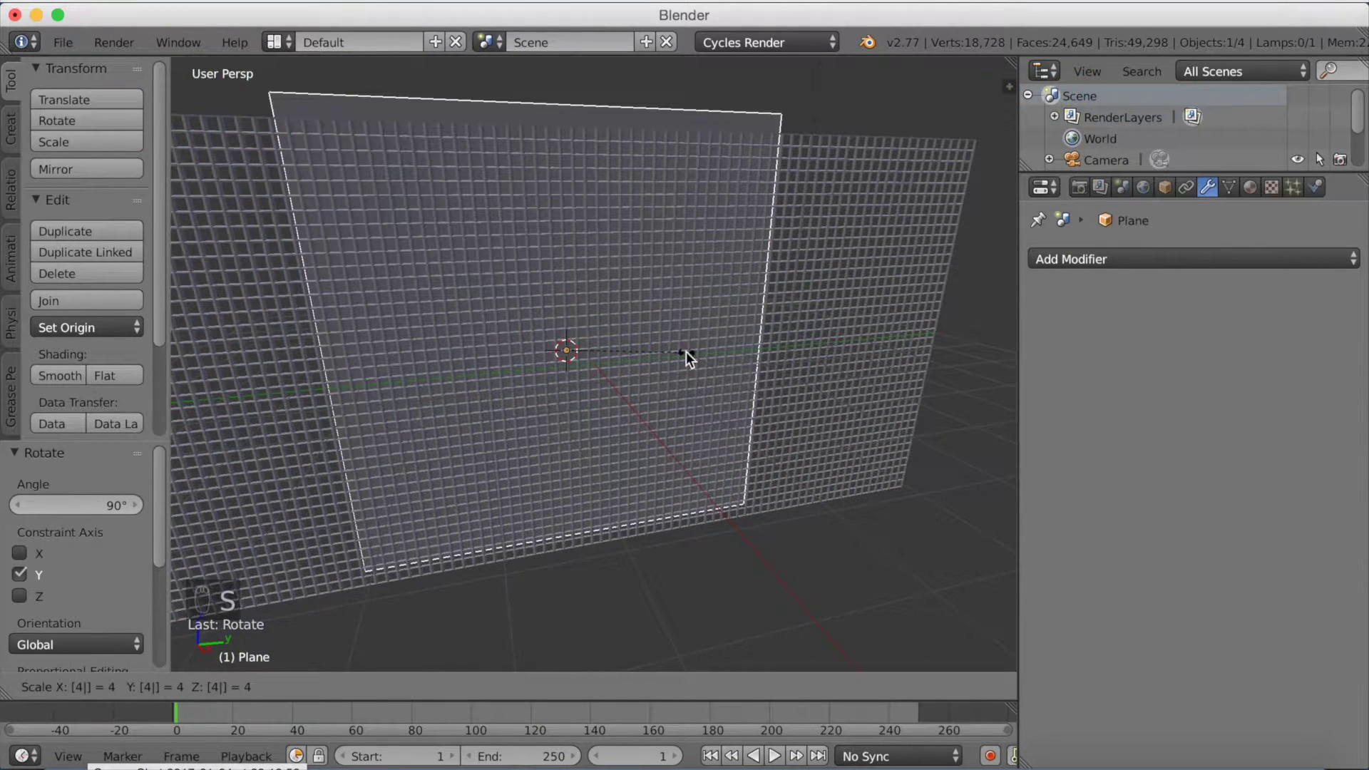
left_click_drag(508, 164, 496, 143)
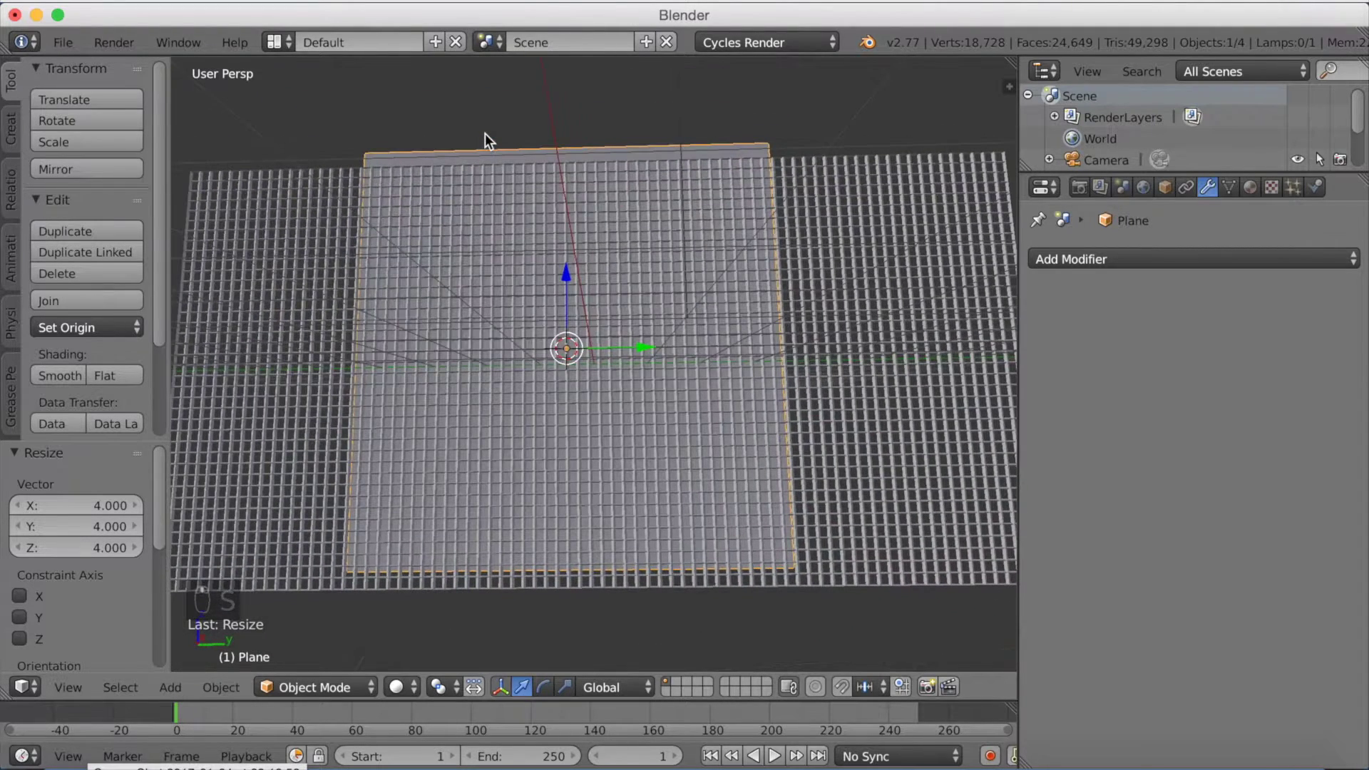
key("g")
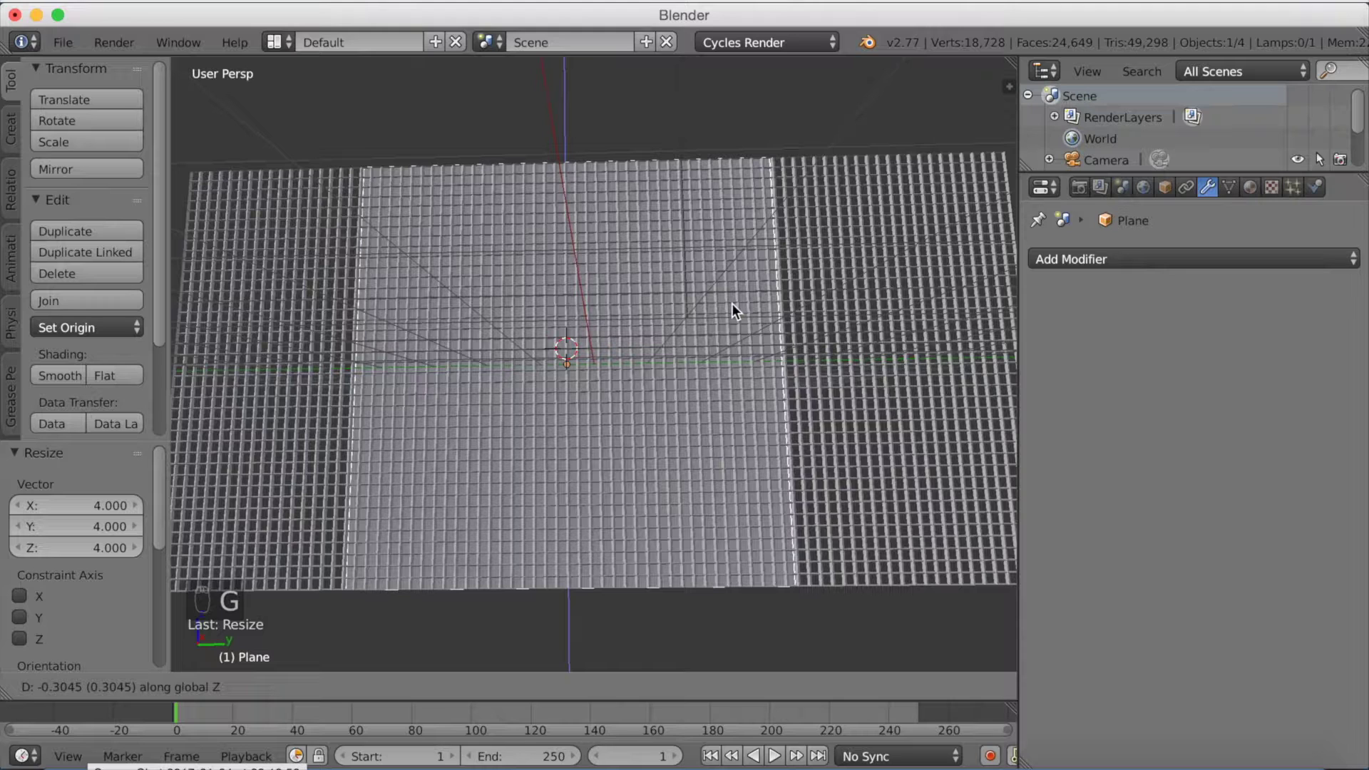
left_click(739, 304)
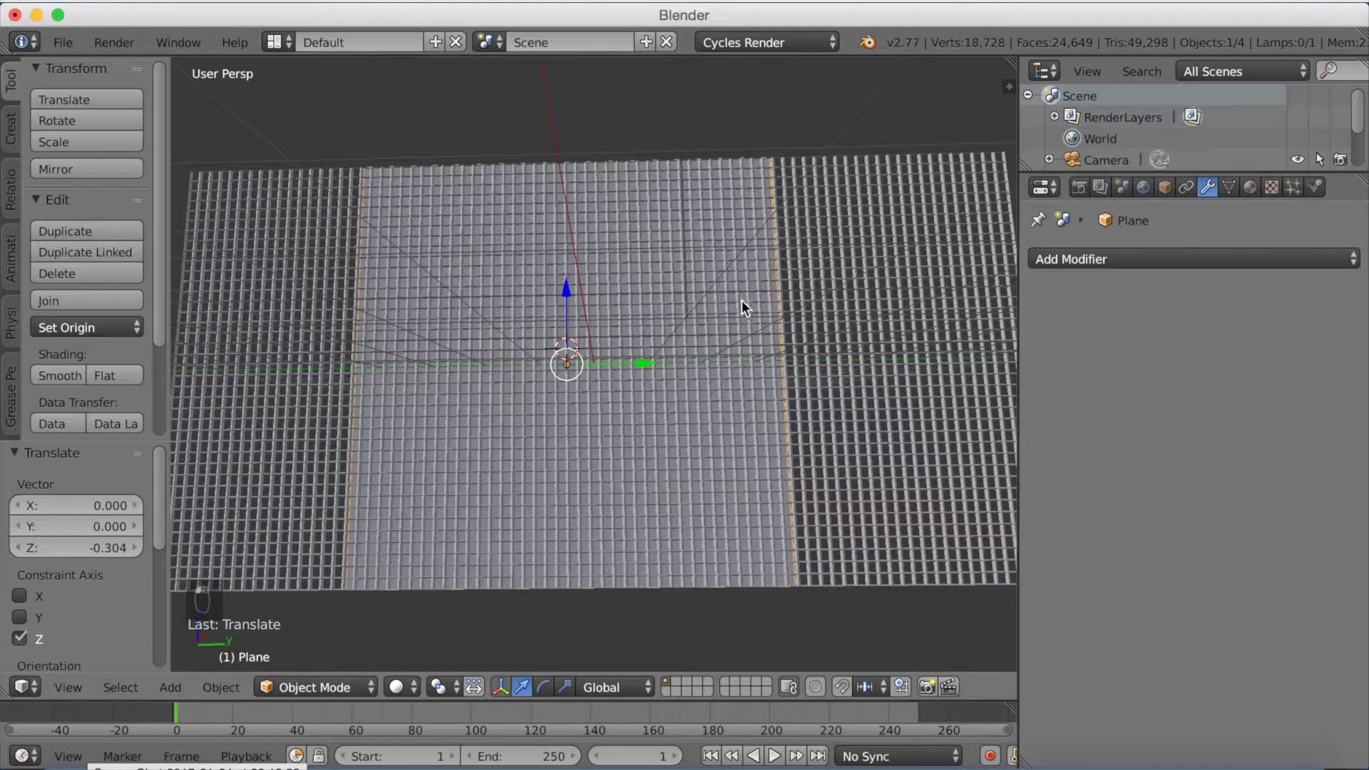
Step: Rescale the plane and stretch it along Y so it backs the whole lattice wall
key("s")
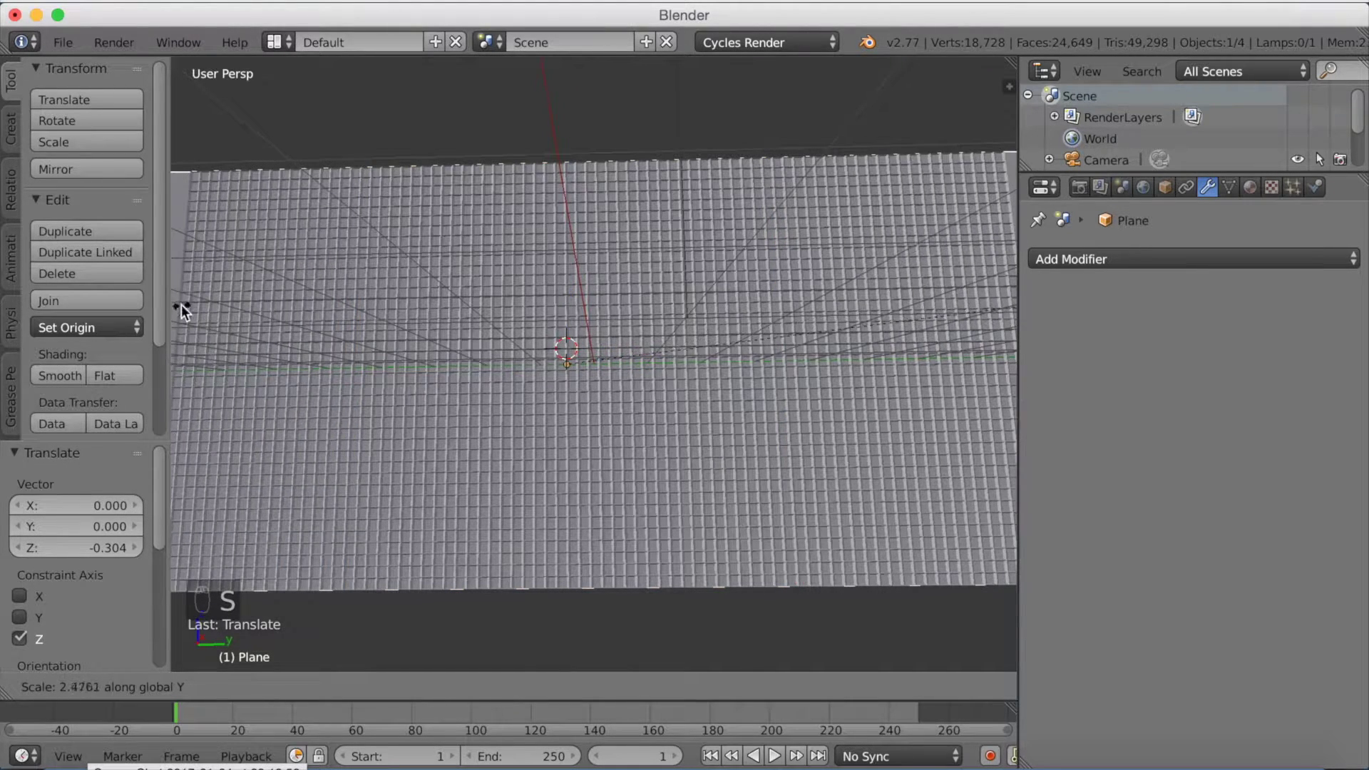
middle_click(345, 312)
key("s")
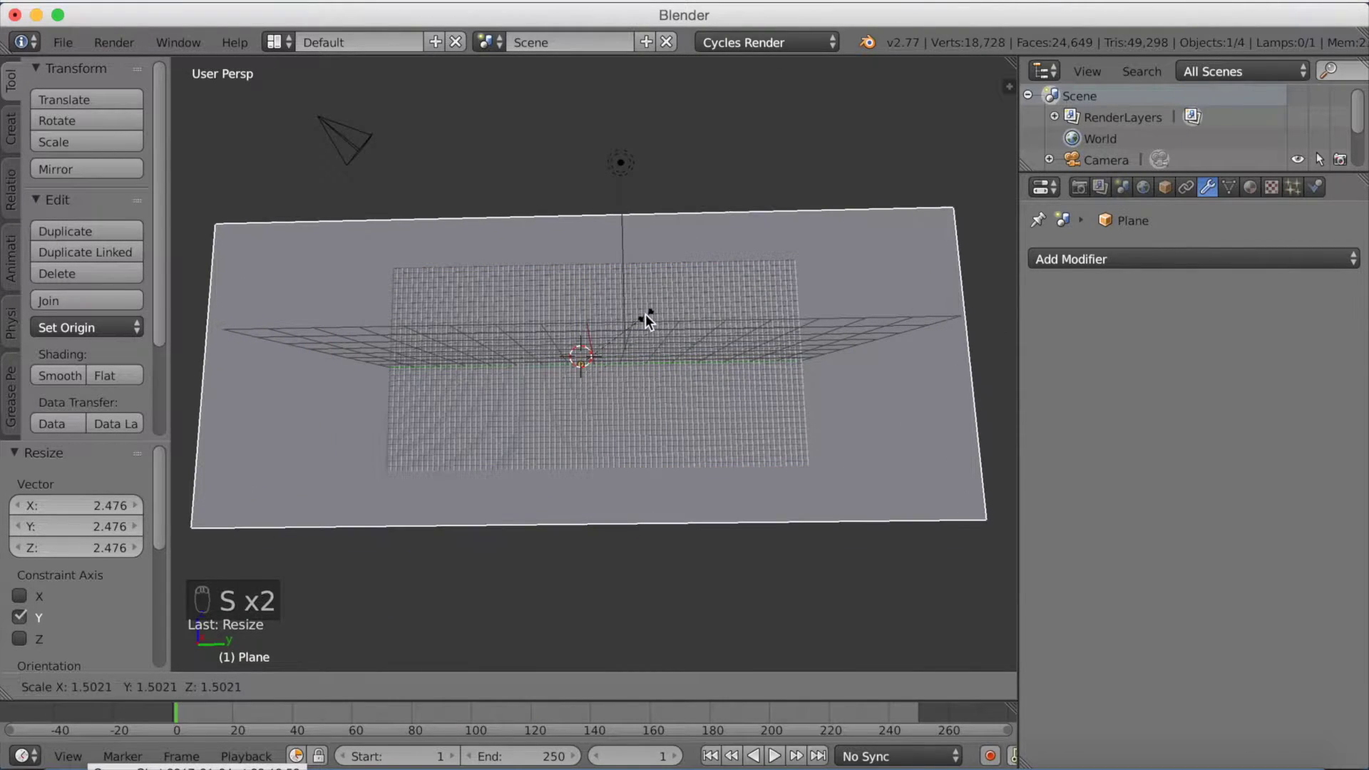
left_click_drag(652, 321, 575, 389)
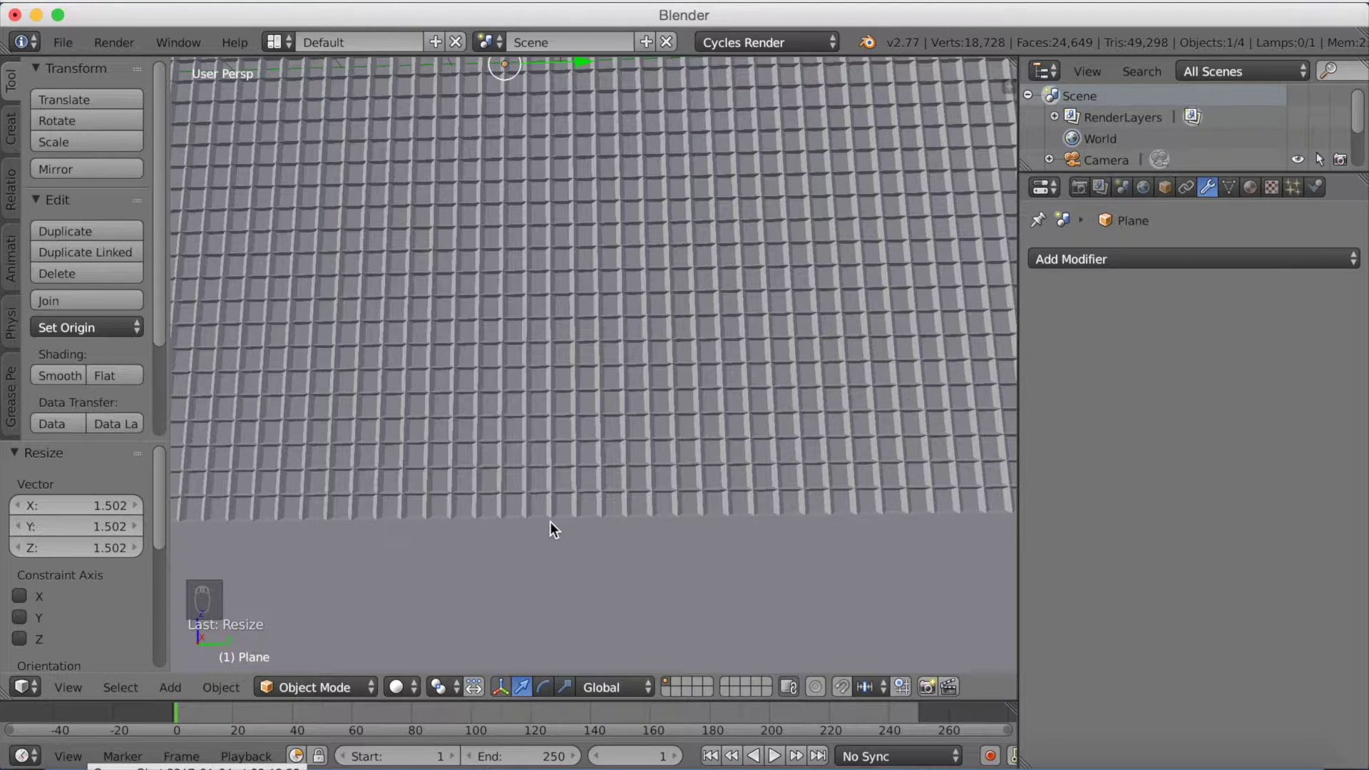
left_click_drag(557, 528, 589, 557)
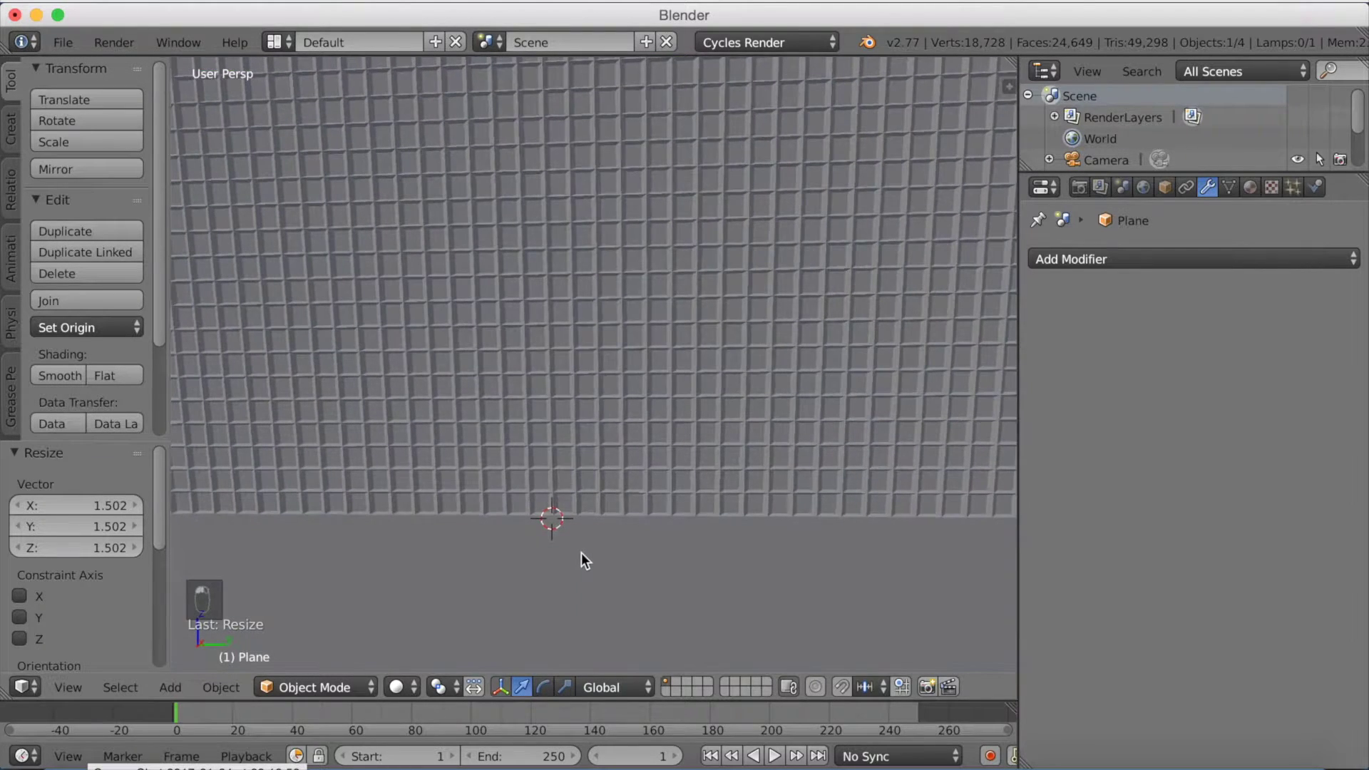
Step: Add a second plane and scale it about 20 times into a broad floor under the wall
key("shift+a")
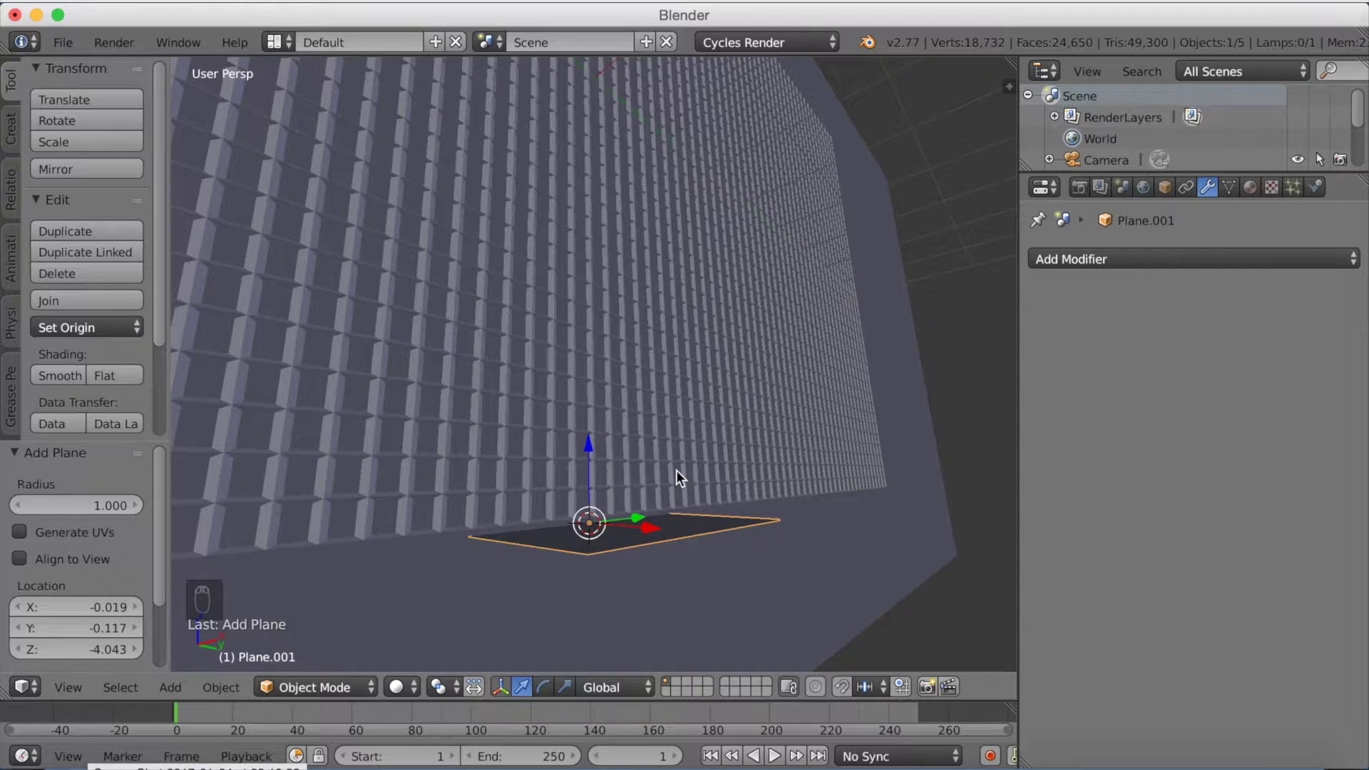
key("s")
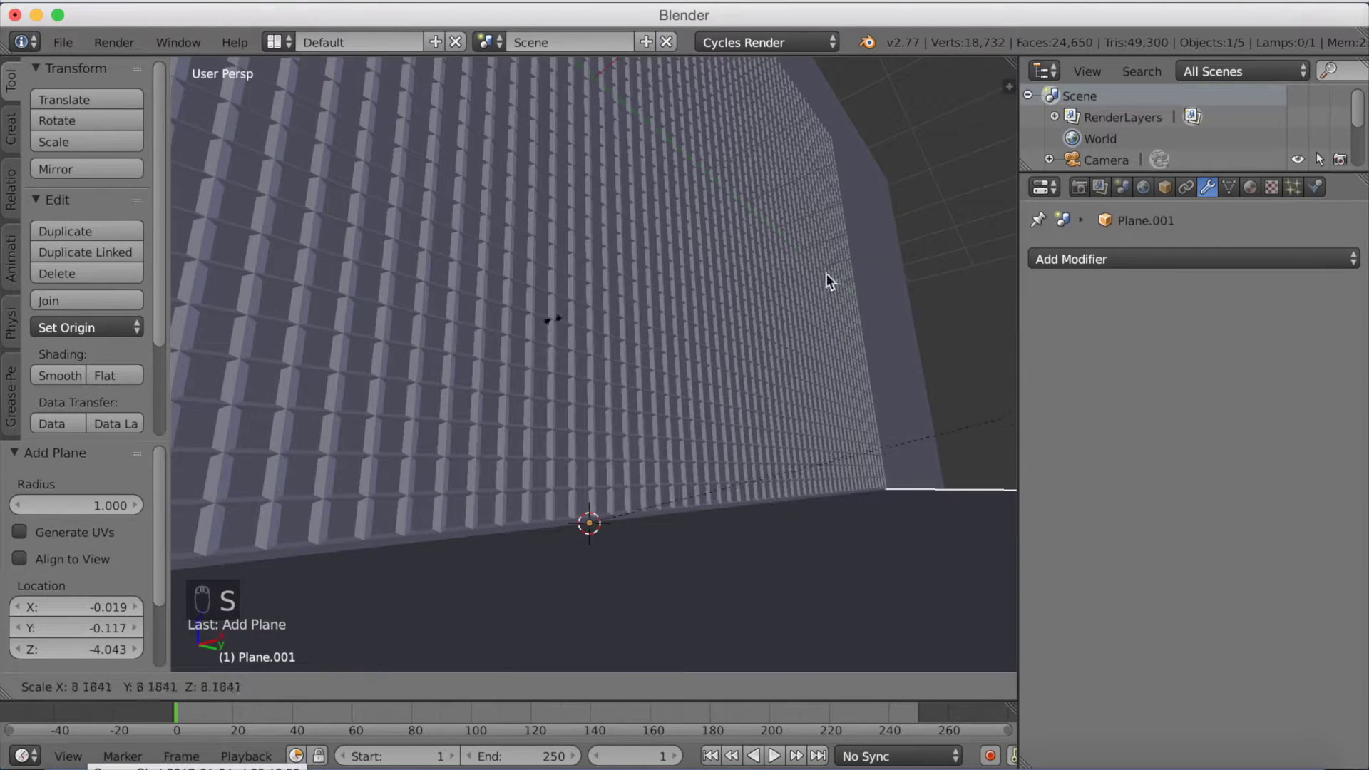
middle_click(910, 114)
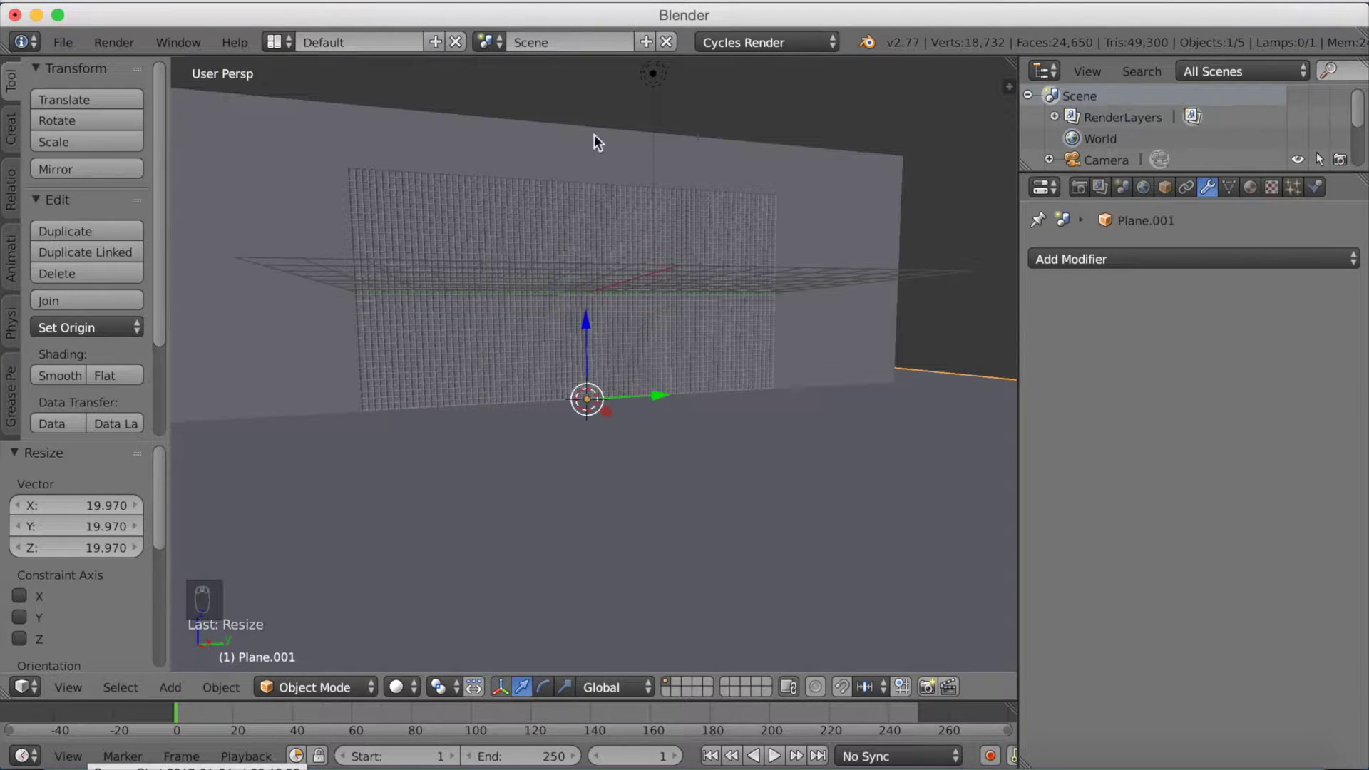
Step: Select the sun lamp and reposition it relative to the wall
middle_click(668, 135)
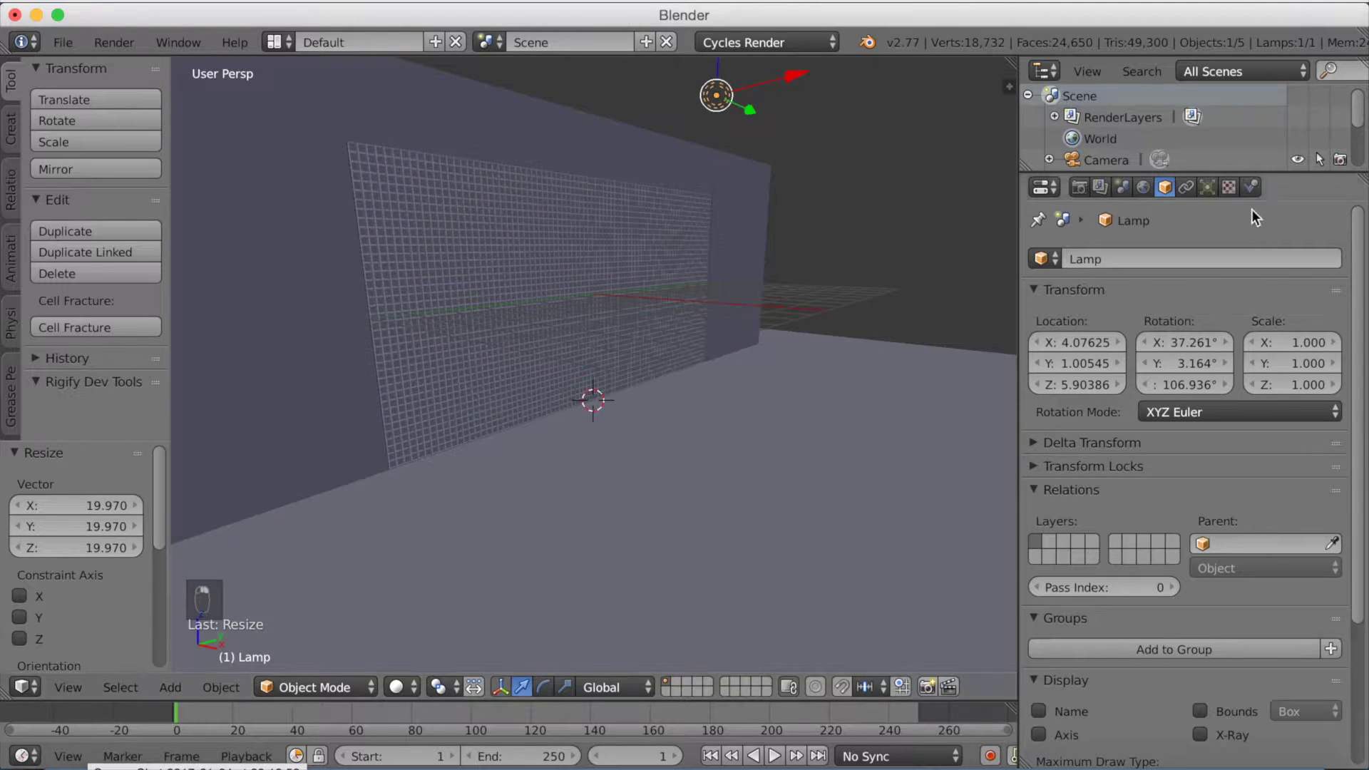
left_click_drag(1236, 200, 1179, 474)
left_click_drag(1181, 480, 936, 489)
left_click_drag(790, 391, 740, 332)
key("g")
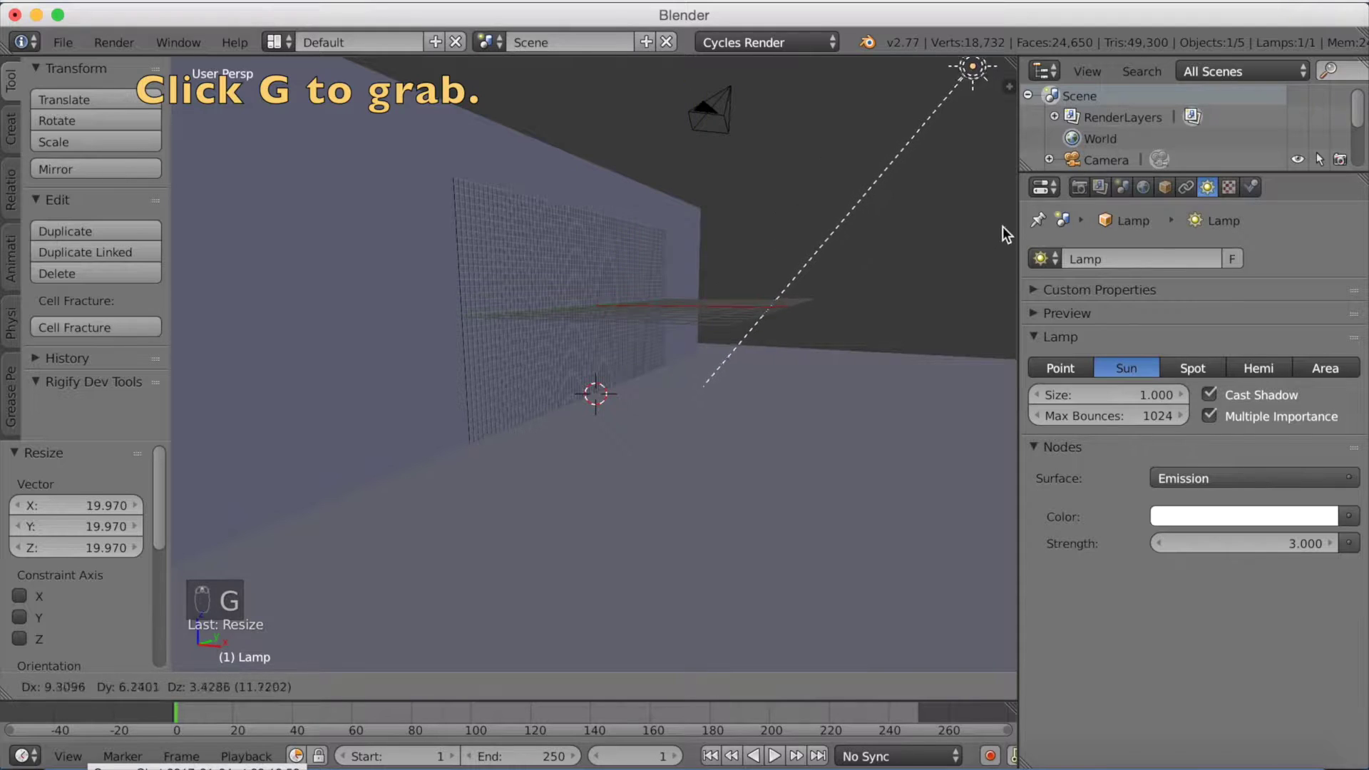
key("g")
Step: Rotate the sun lamp to aim at the wall and preview the scene in Rendered shading
key("r")
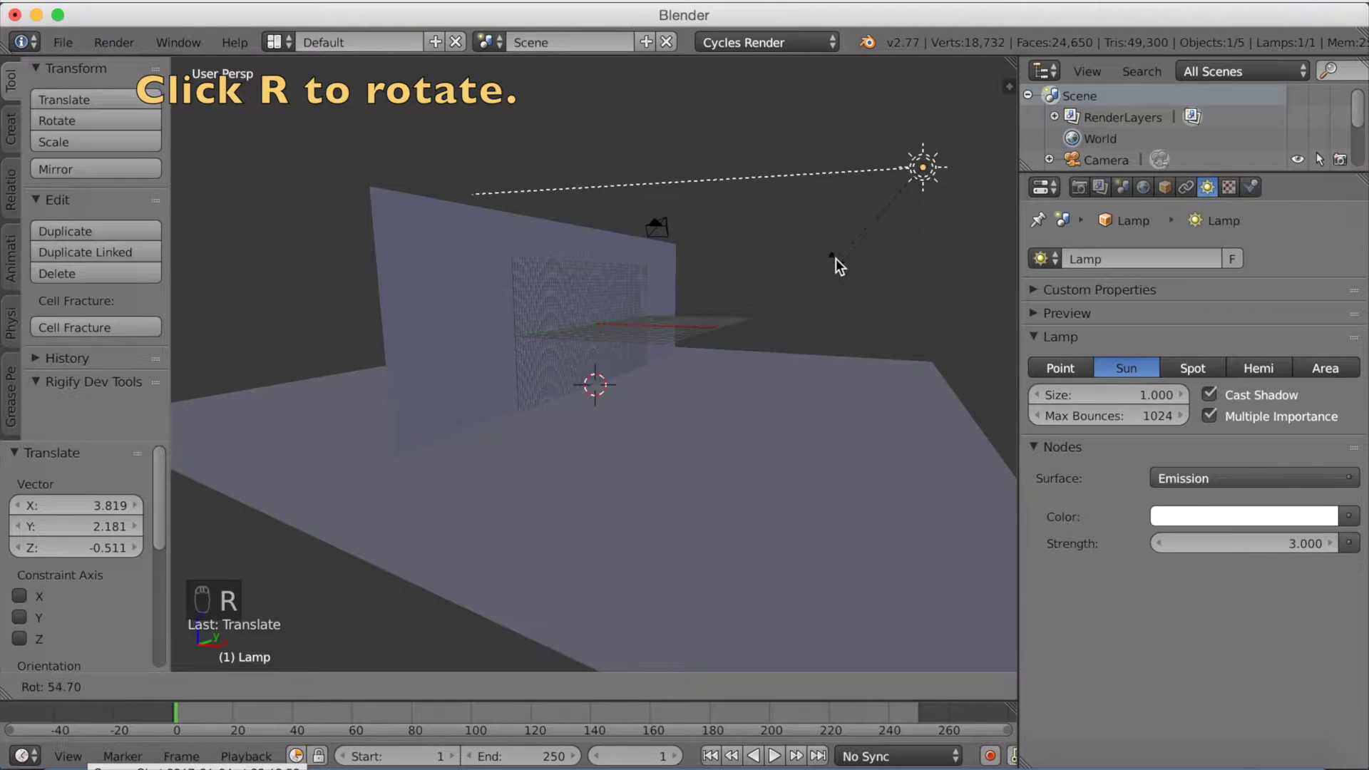
key("g")
key("r")
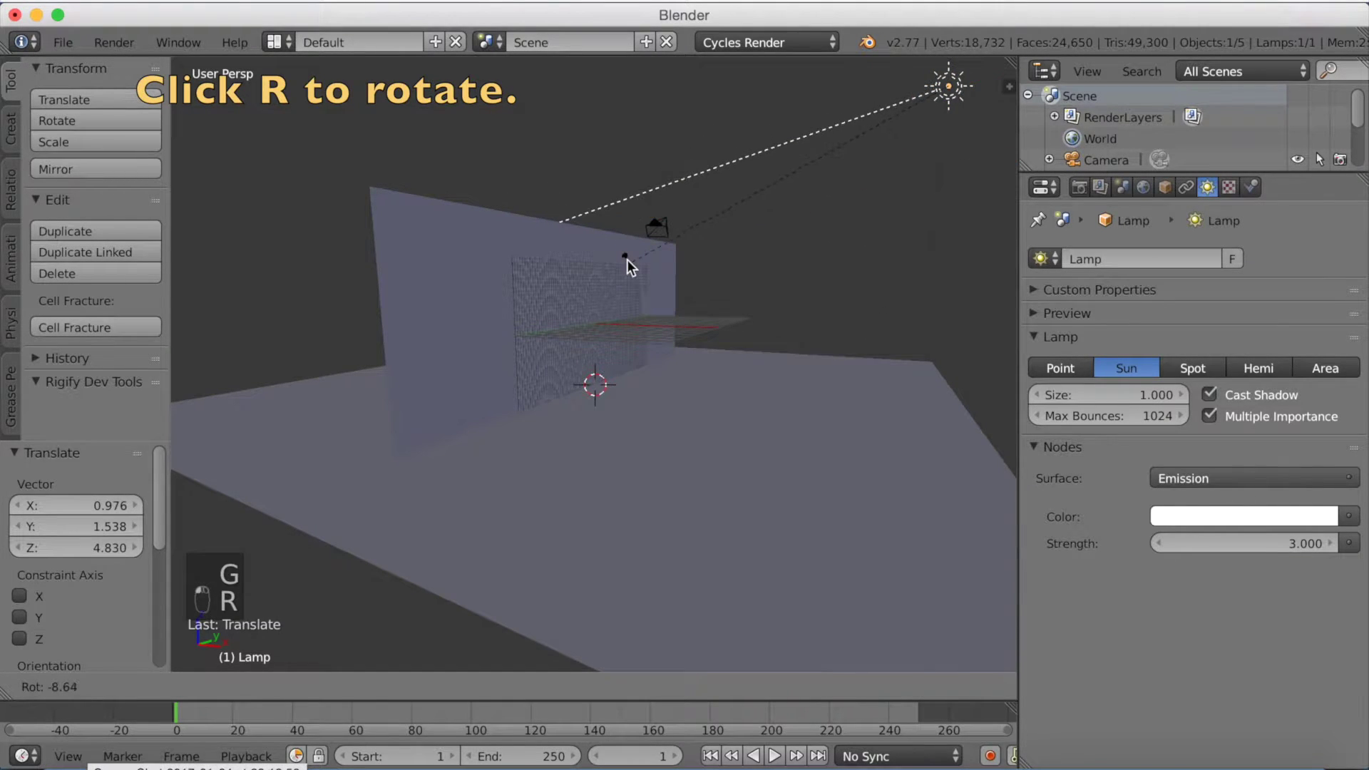
key("shift+z")
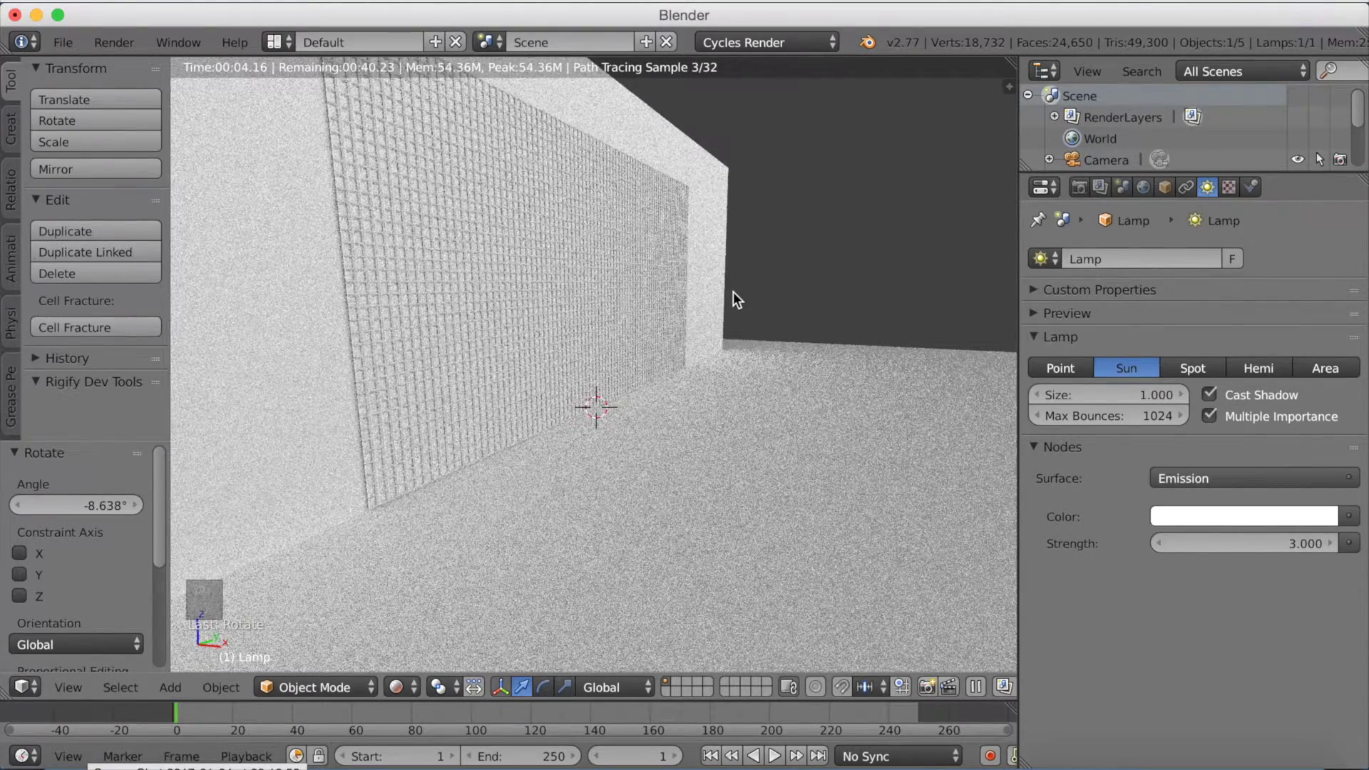
Step: Return the viewport to solid shading before saving as stats tutorial v1.blend
key("shift+z")
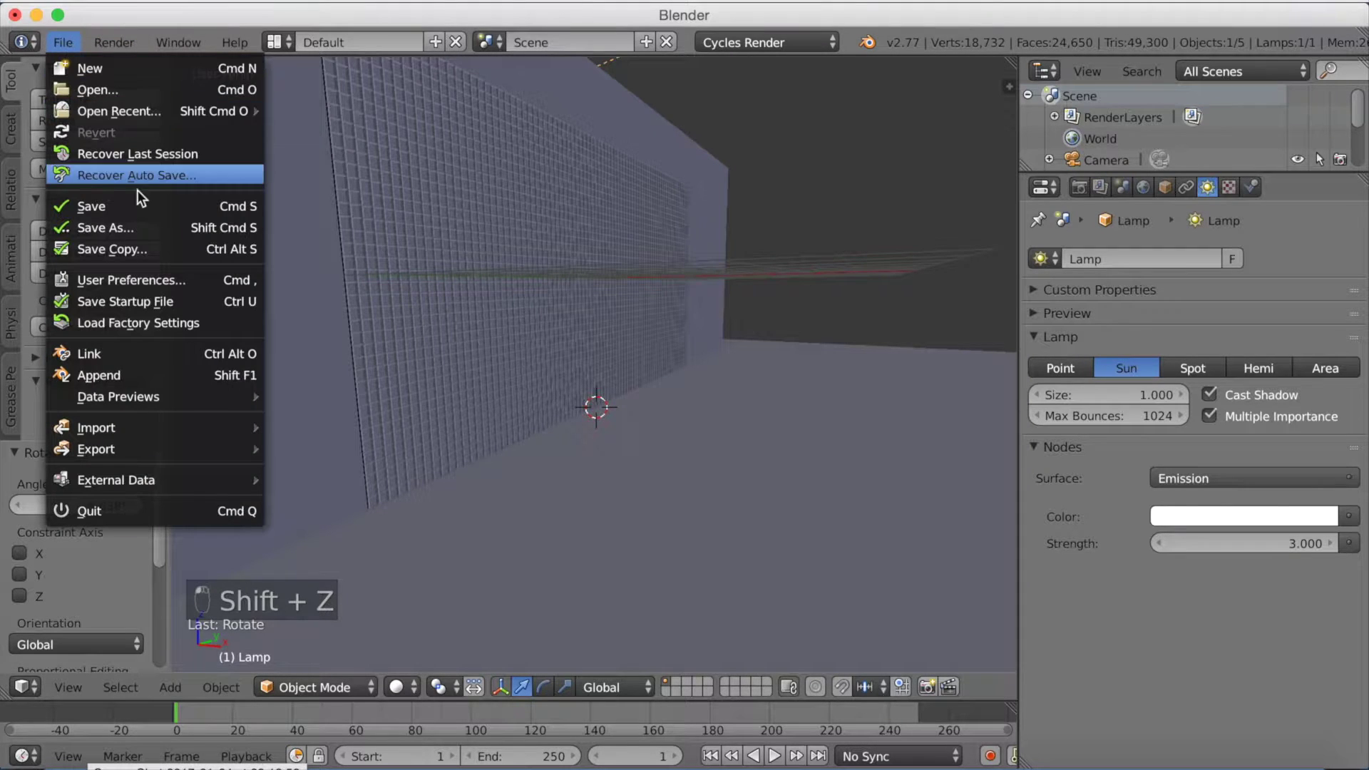
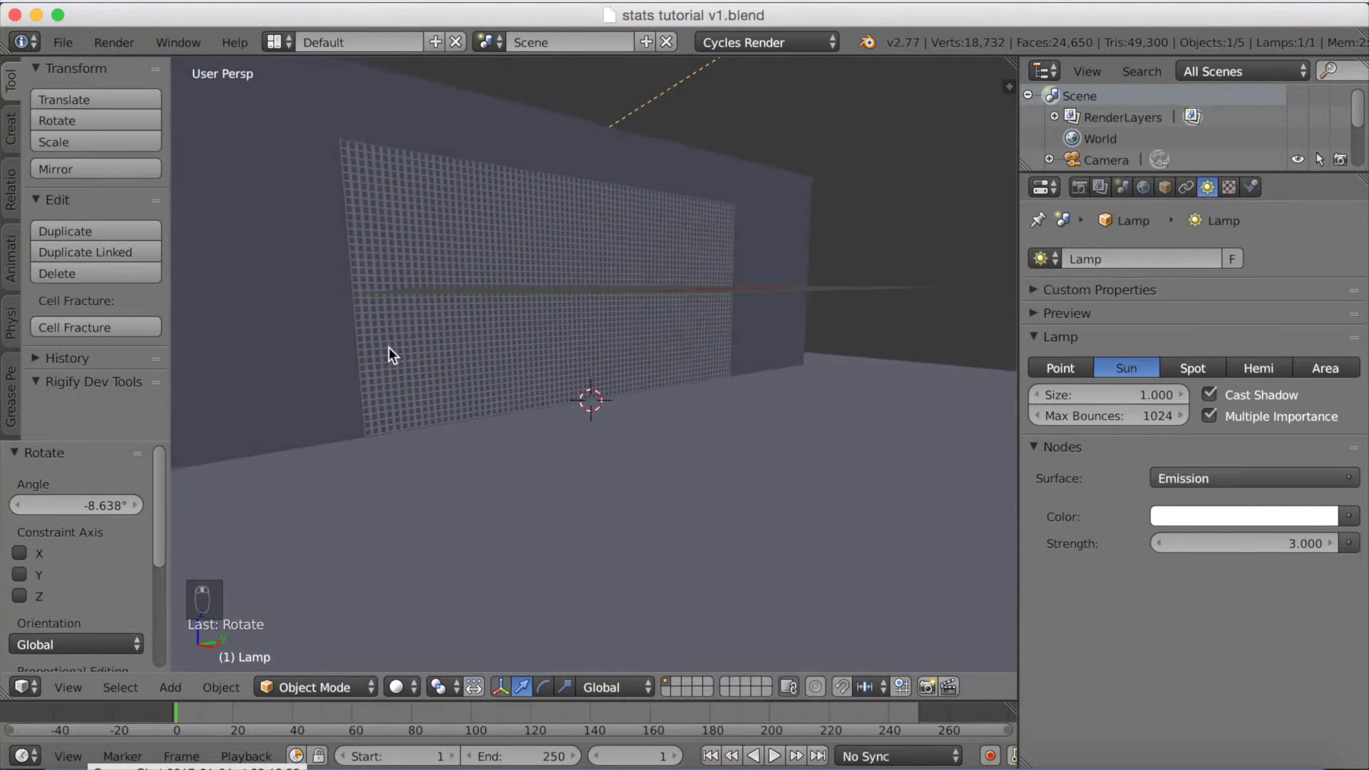
Step: Zoom the view in close to the grid wall
left_click_drag(410, 352, 304, 449)
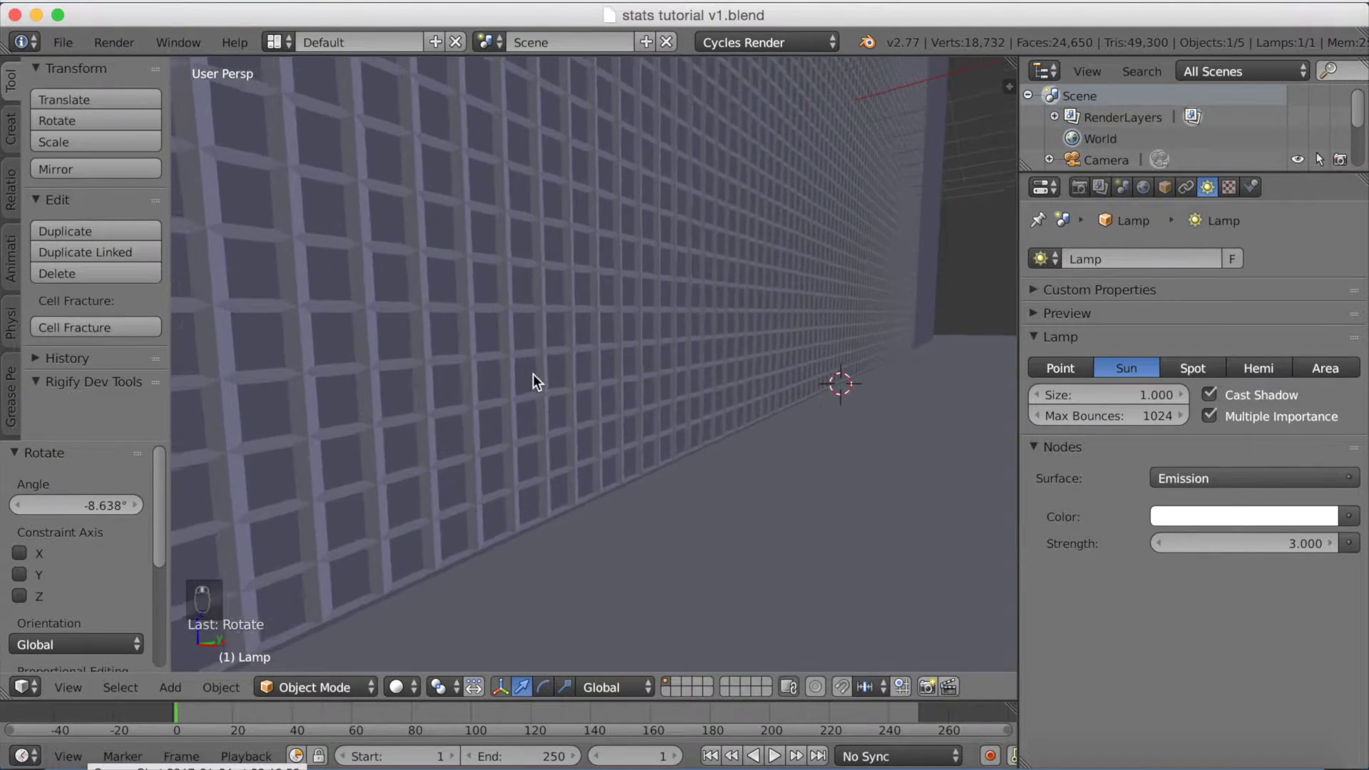
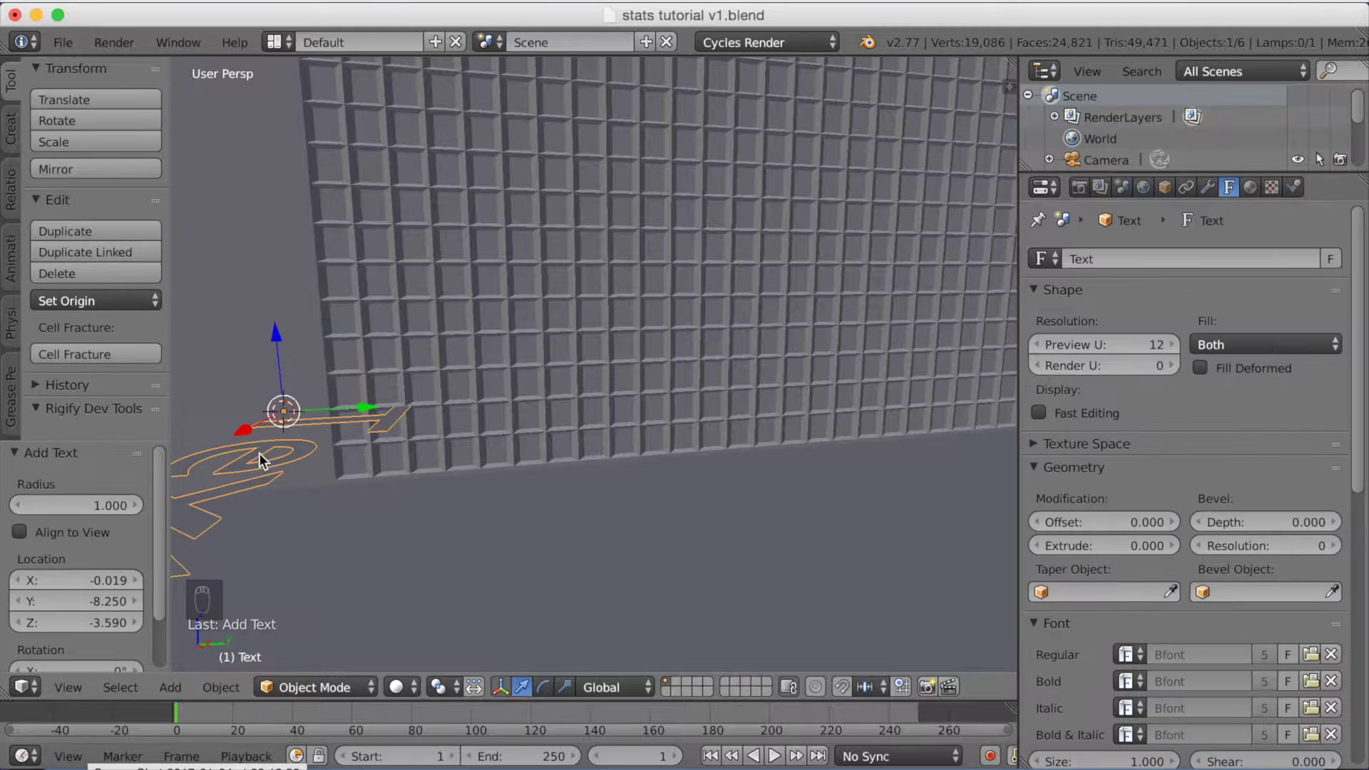
Step: Add a Text object and rotate it 90° on X and 90° on Z so it stands upright
left_click_drag(408, 370, 400, 376)
key("r")
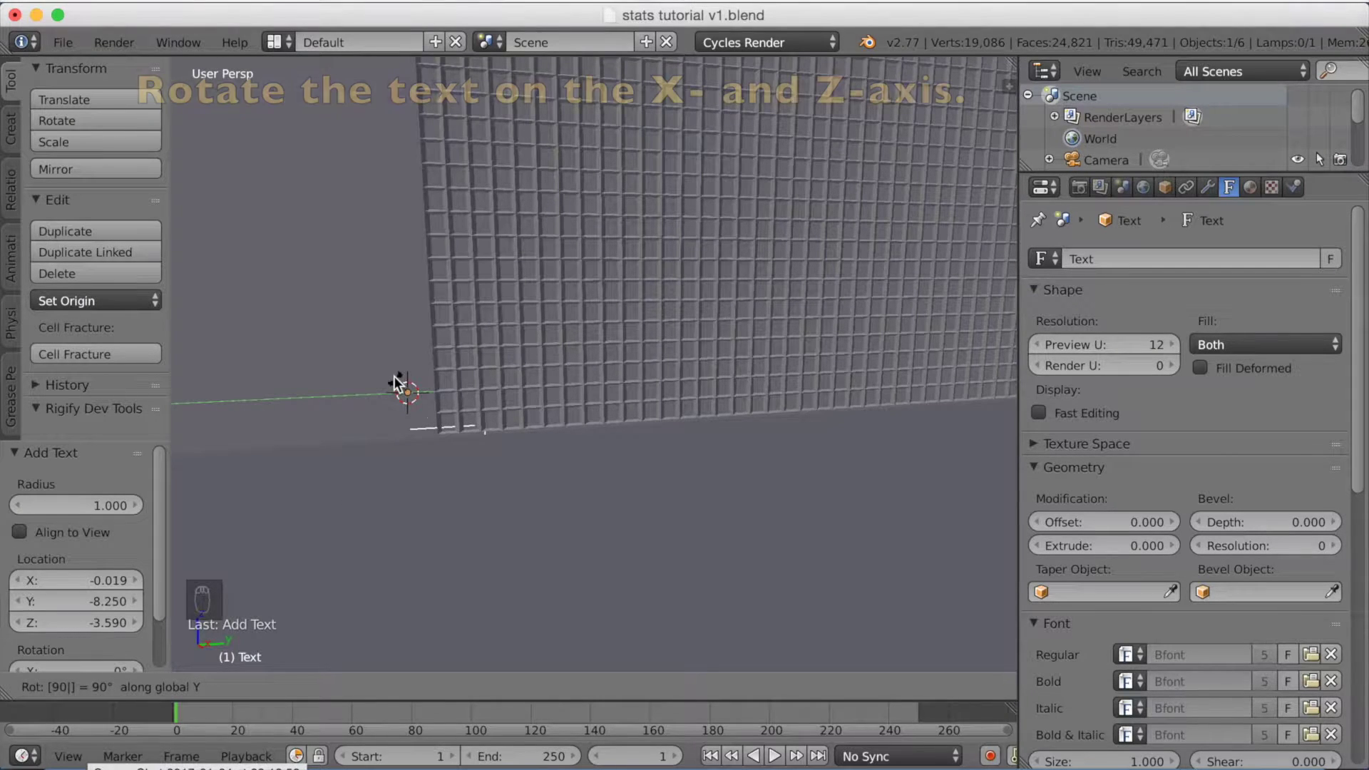
key("r")
key("r")
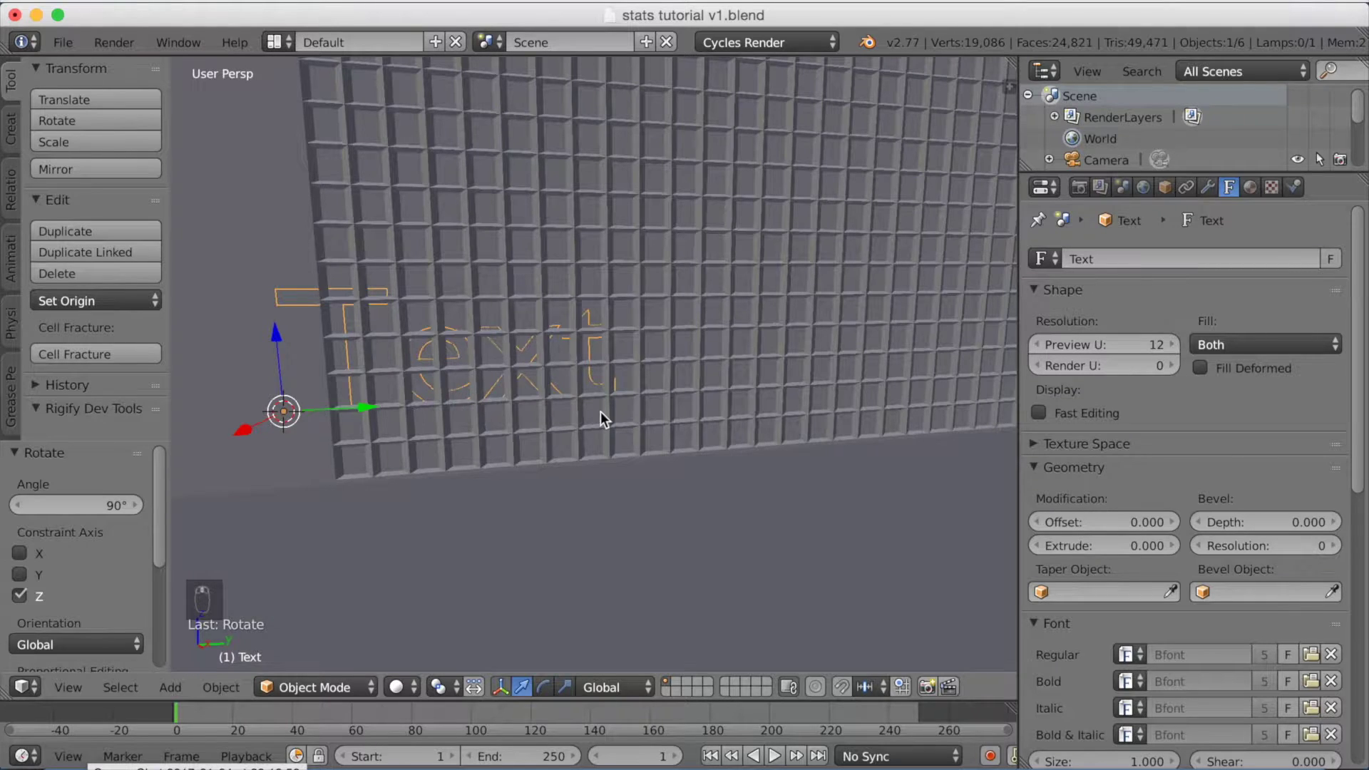
key("g")
left_click(694, 386)
Step: Move the text along Y and X toward the lattice wall
key("g")
left_click_drag(599, 383, 572, 386)
key("g")
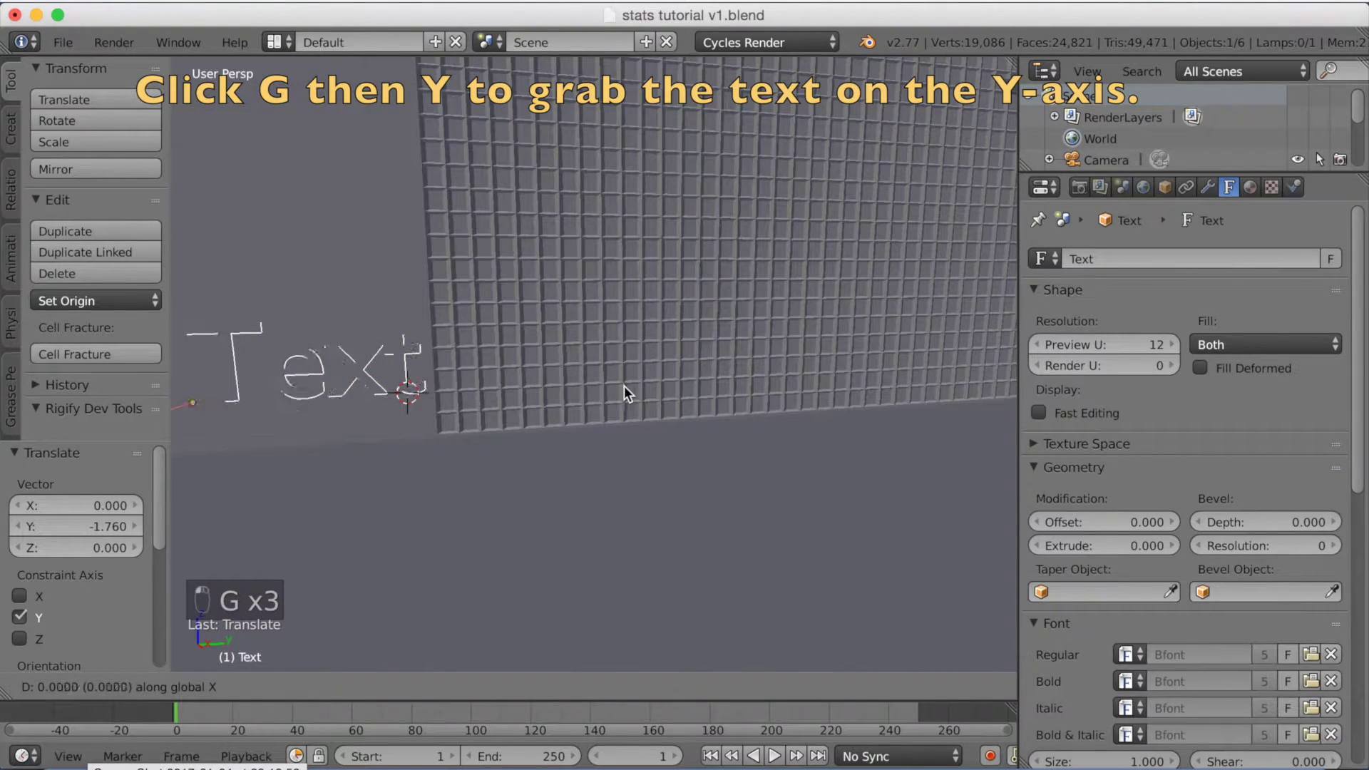
left_click(619, 387)
left_click(470, 449)
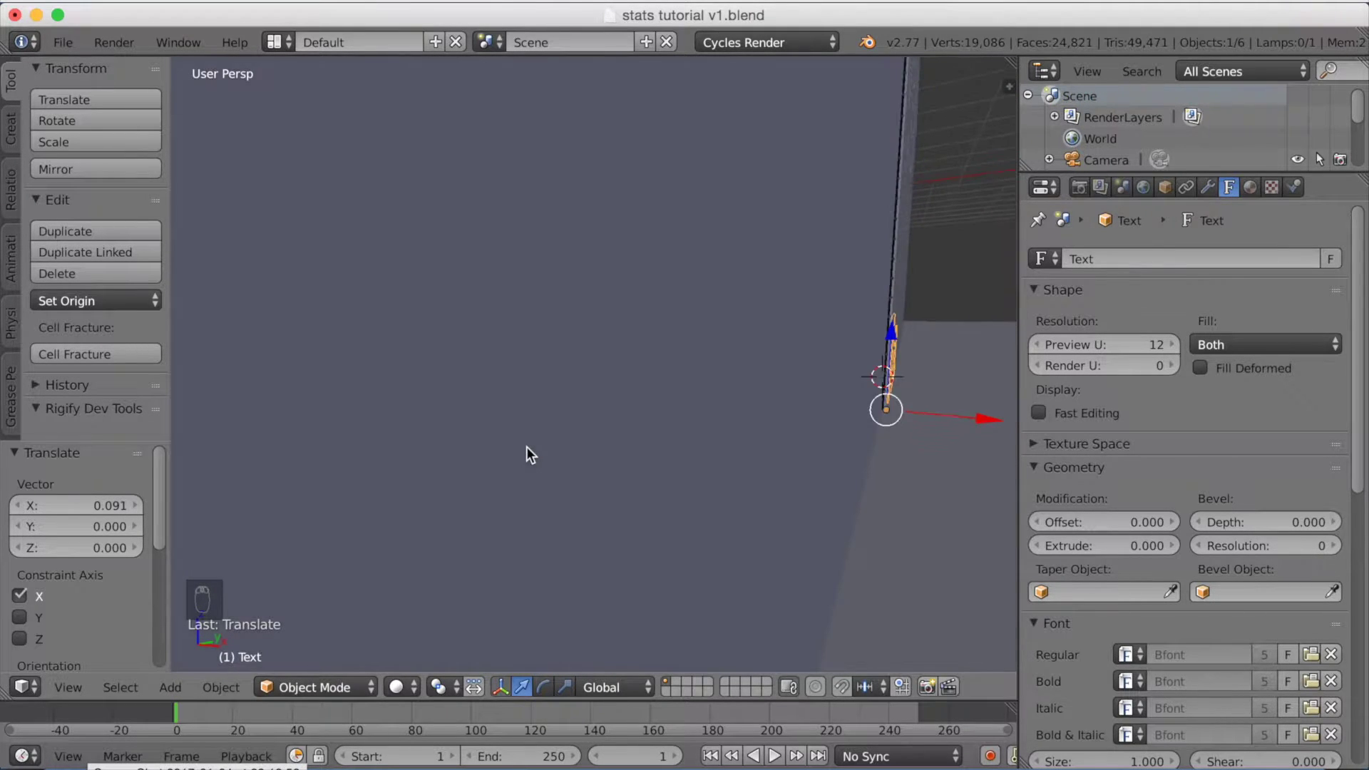
left_click_drag(520, 450, 497, 453)
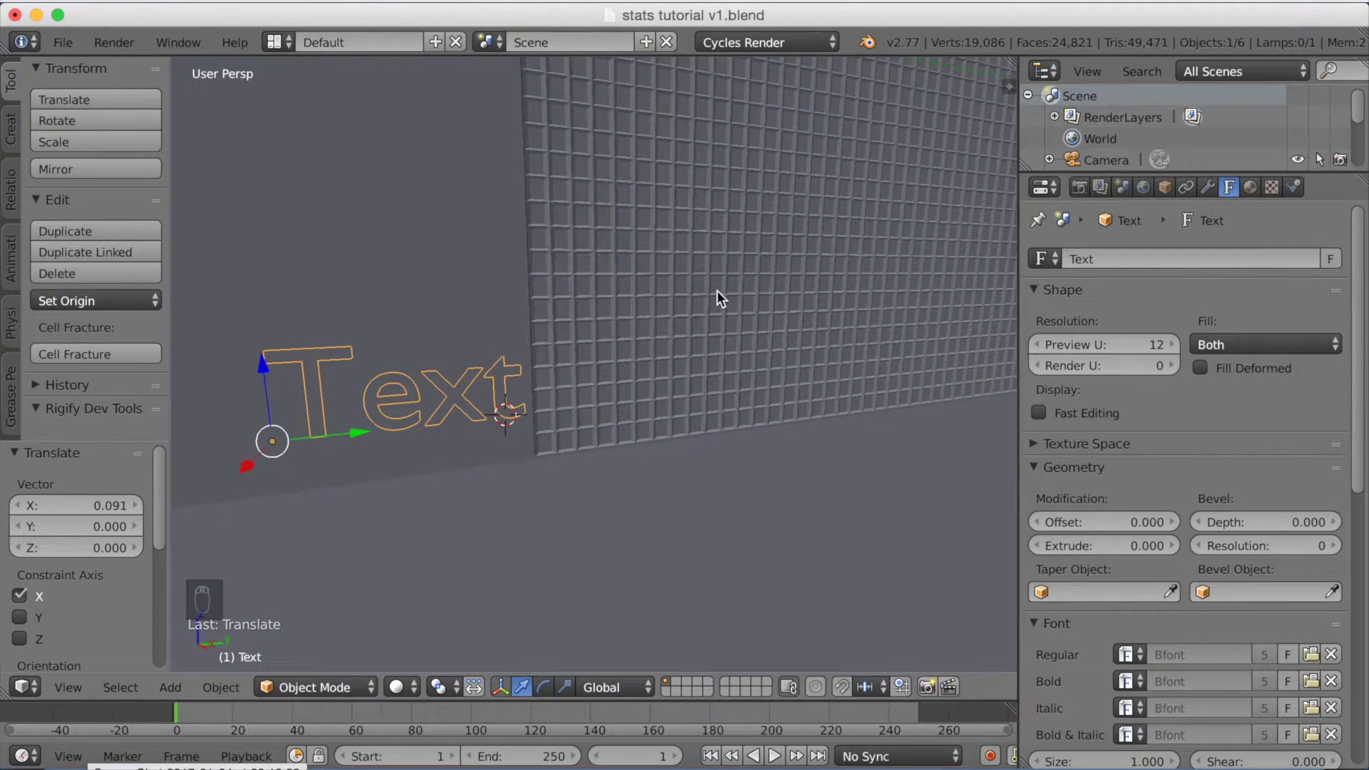
Step: Shrink the text to about 0.4 size and reposition it along Y beside the wall
key("s")
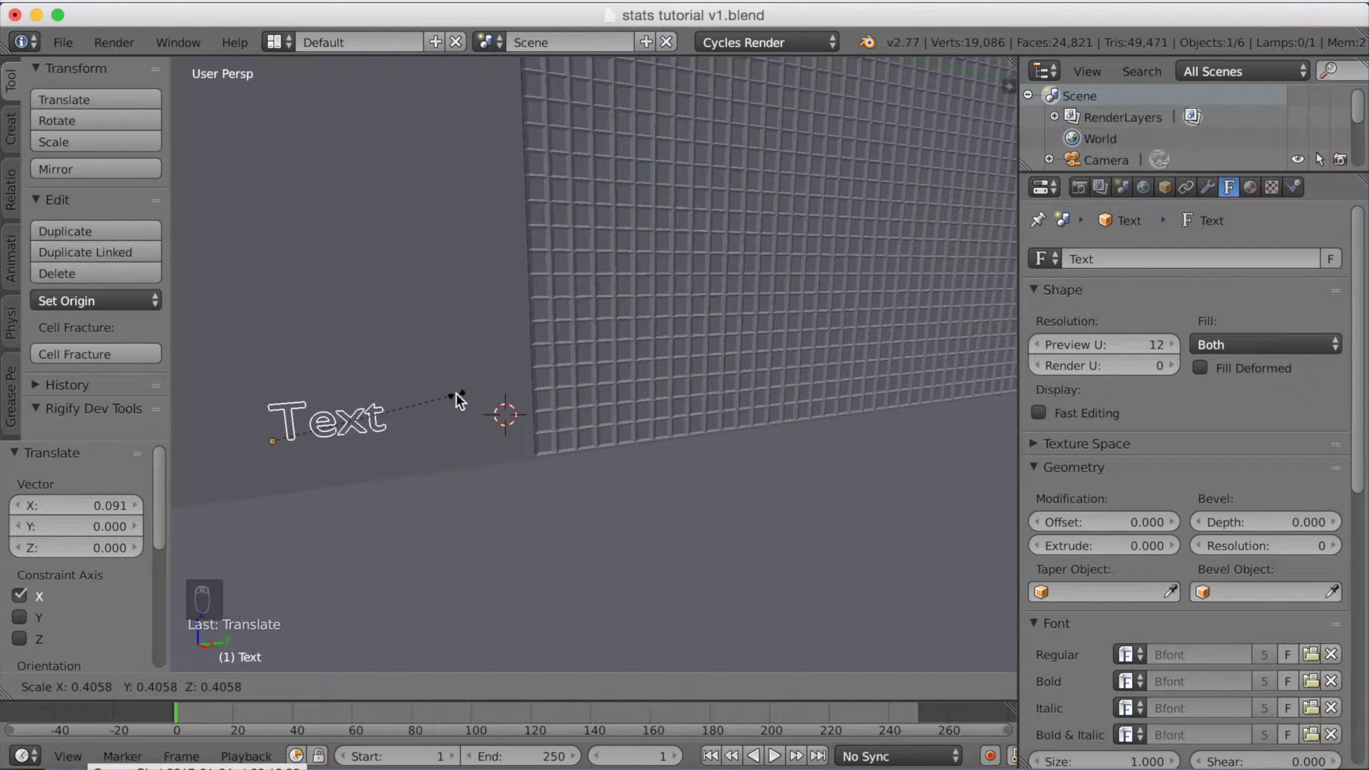
left_click(453, 400)
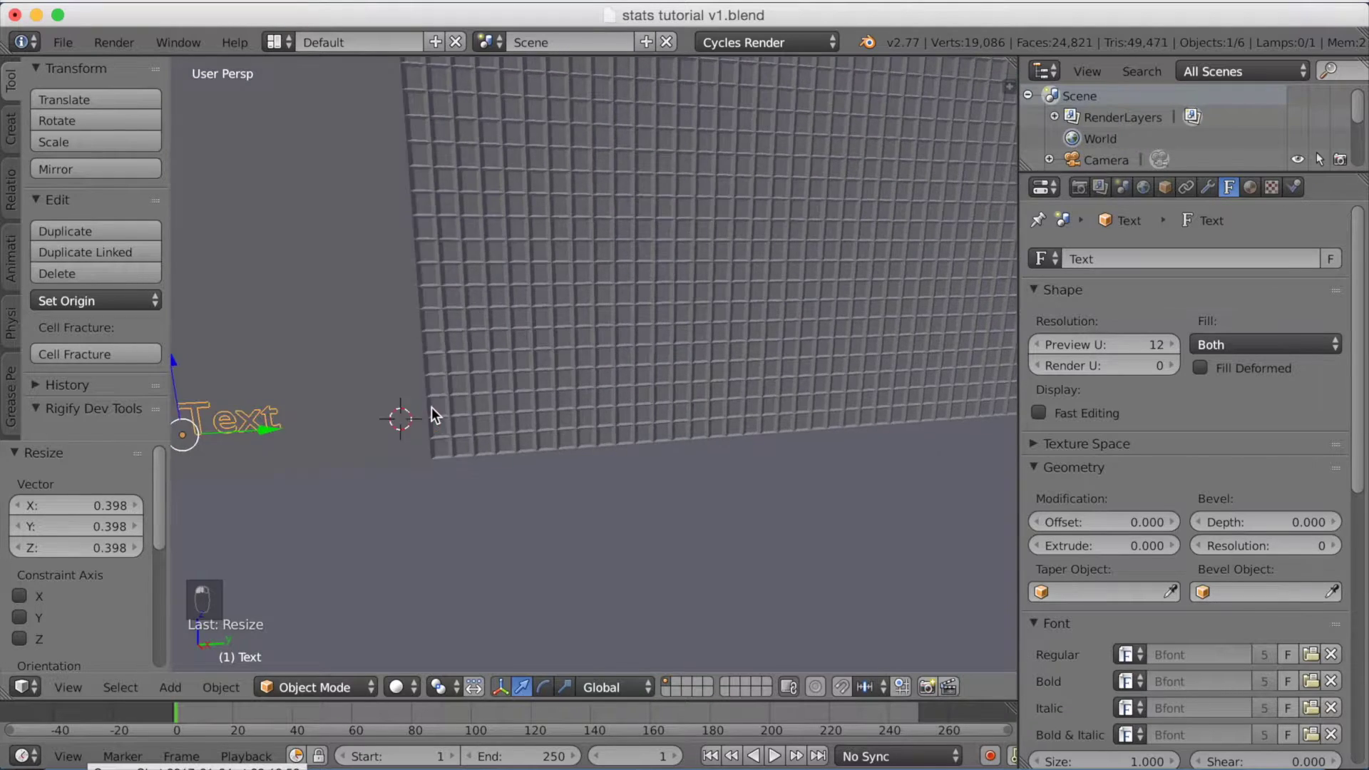
key("g")
left_click(518, 408)
key("g")
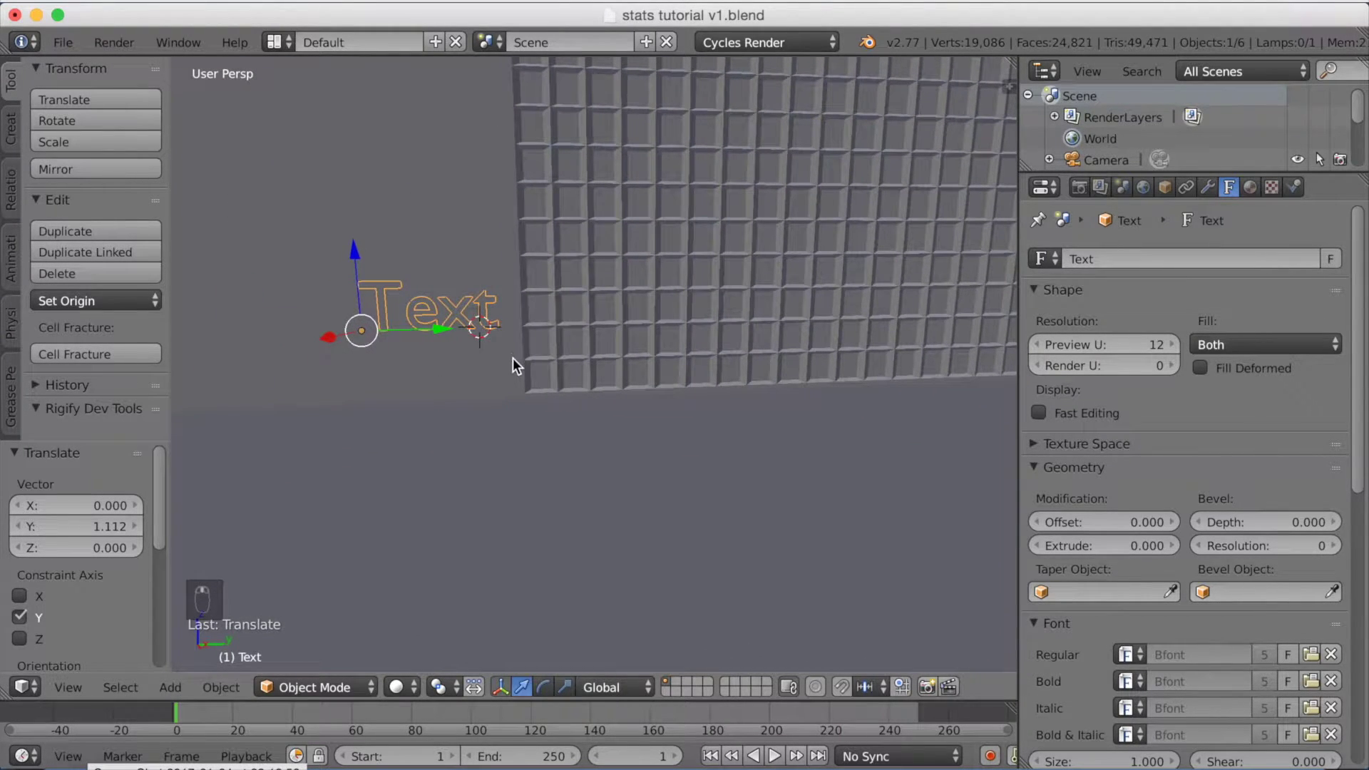
Step: Edit the text object so it reads 50 instead of the default word
key("g")
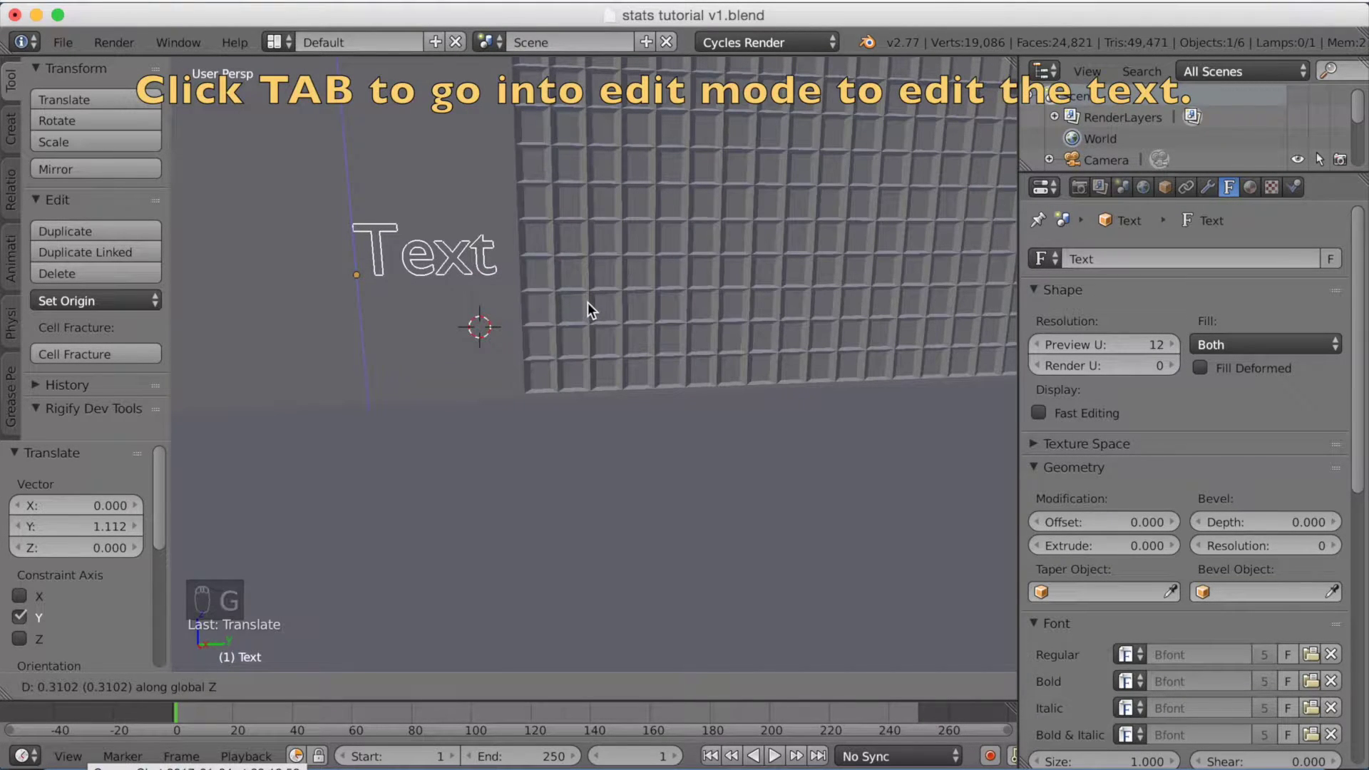
key("Tab")
key("BackSpace")
key("BackSpace")
key("BackSpace")
key("BackSpace")
key("KP_5")
key("KP_0")
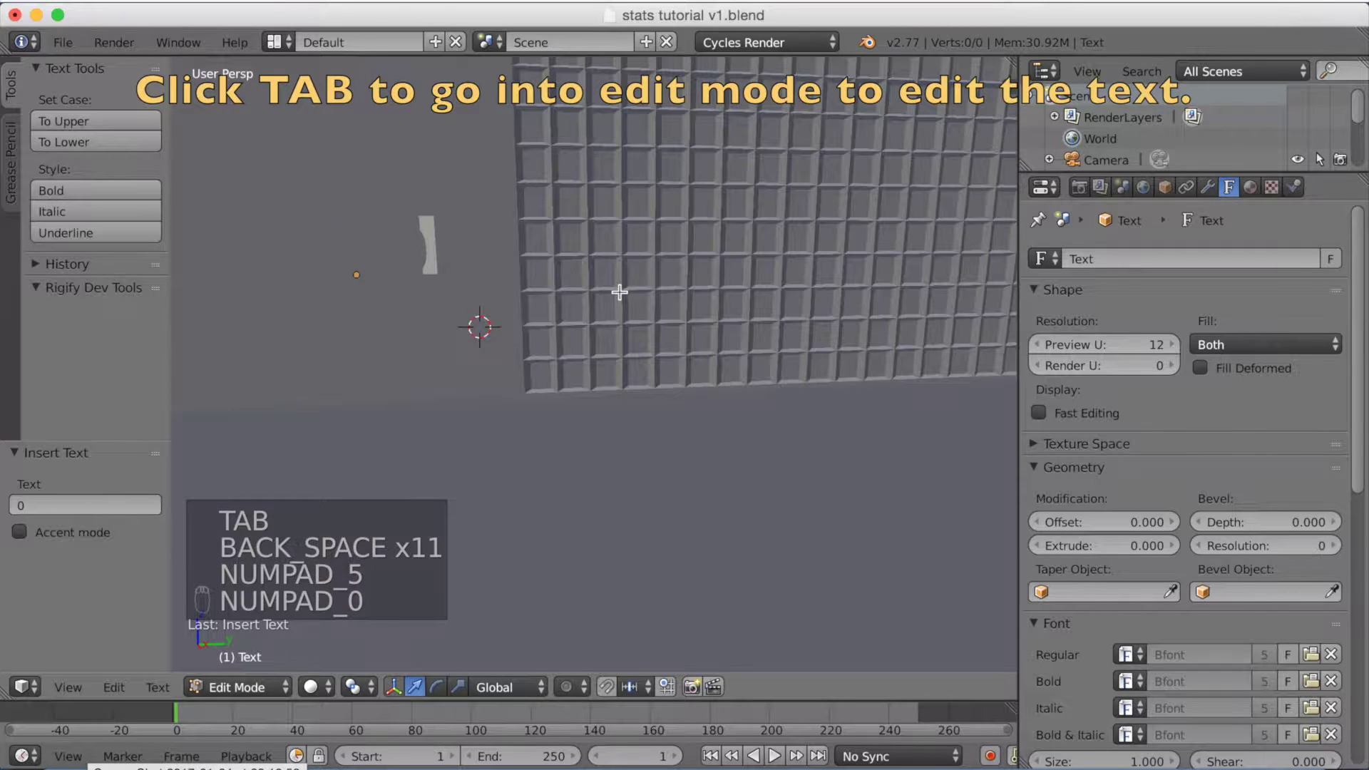
key("Tab")
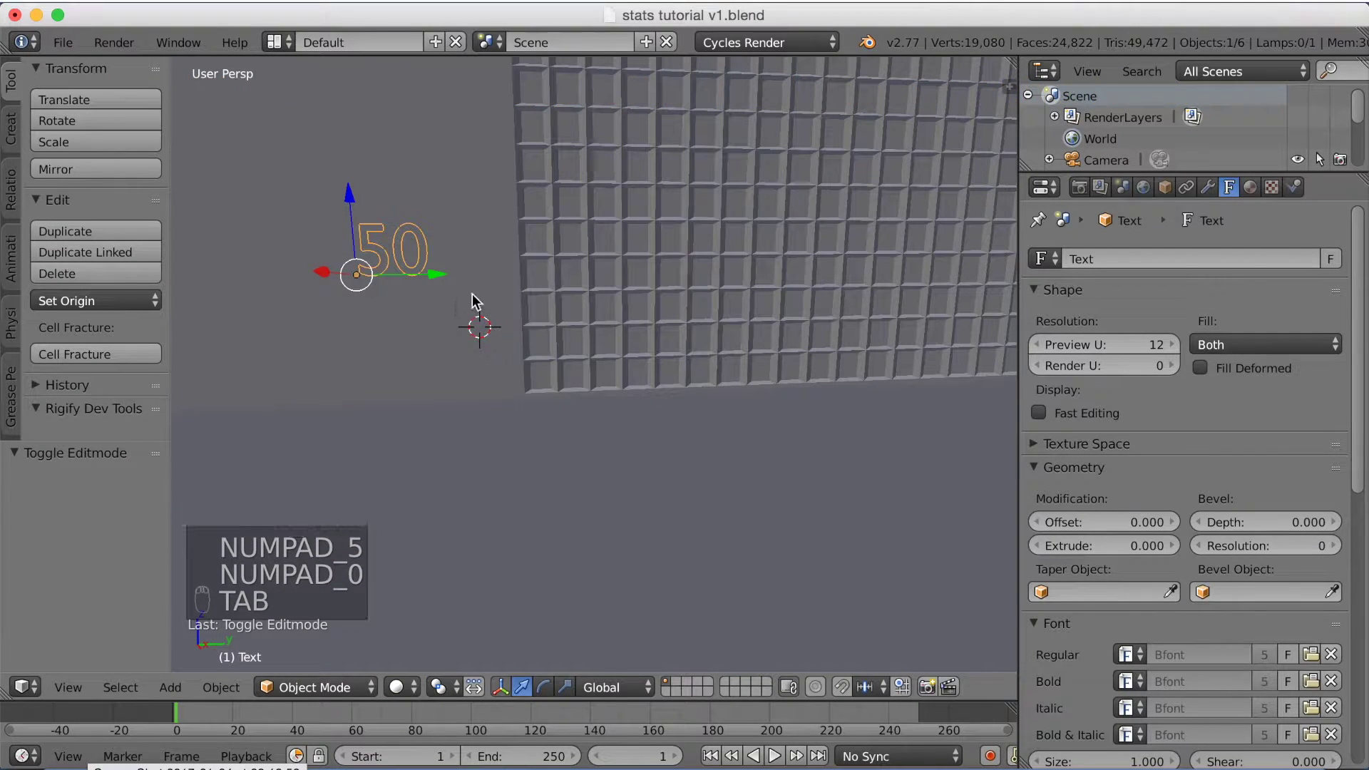
Step: Nudge the 50 label along Y to sit just beside the wall's left edge
key("g")
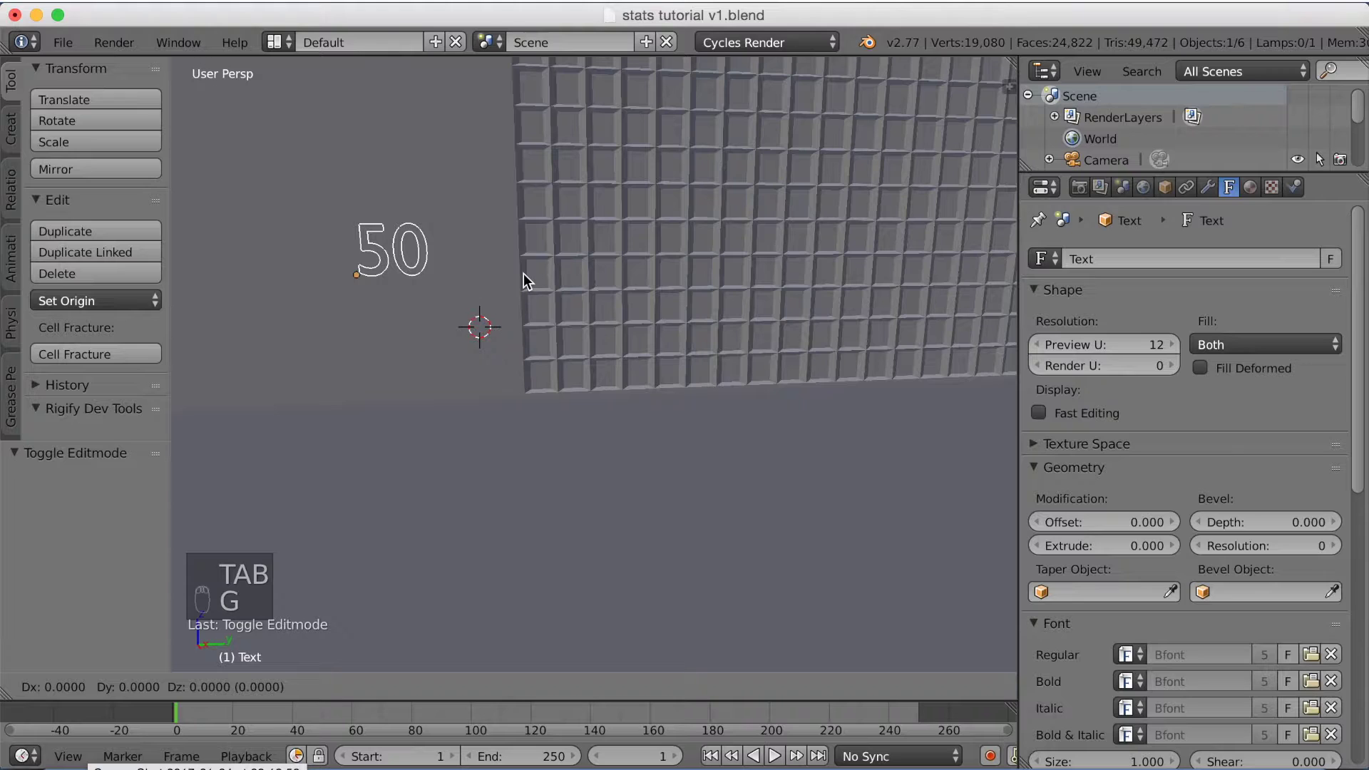
key("g")
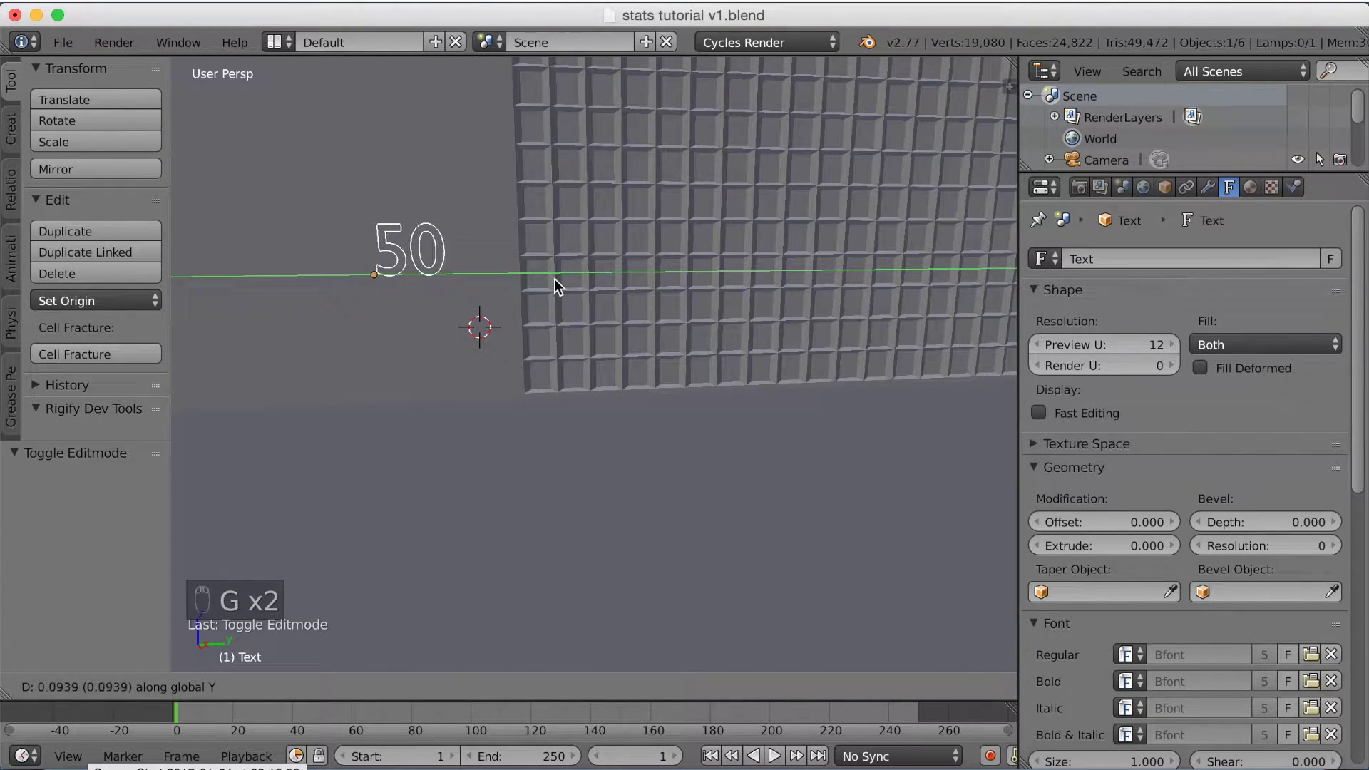
key("g")
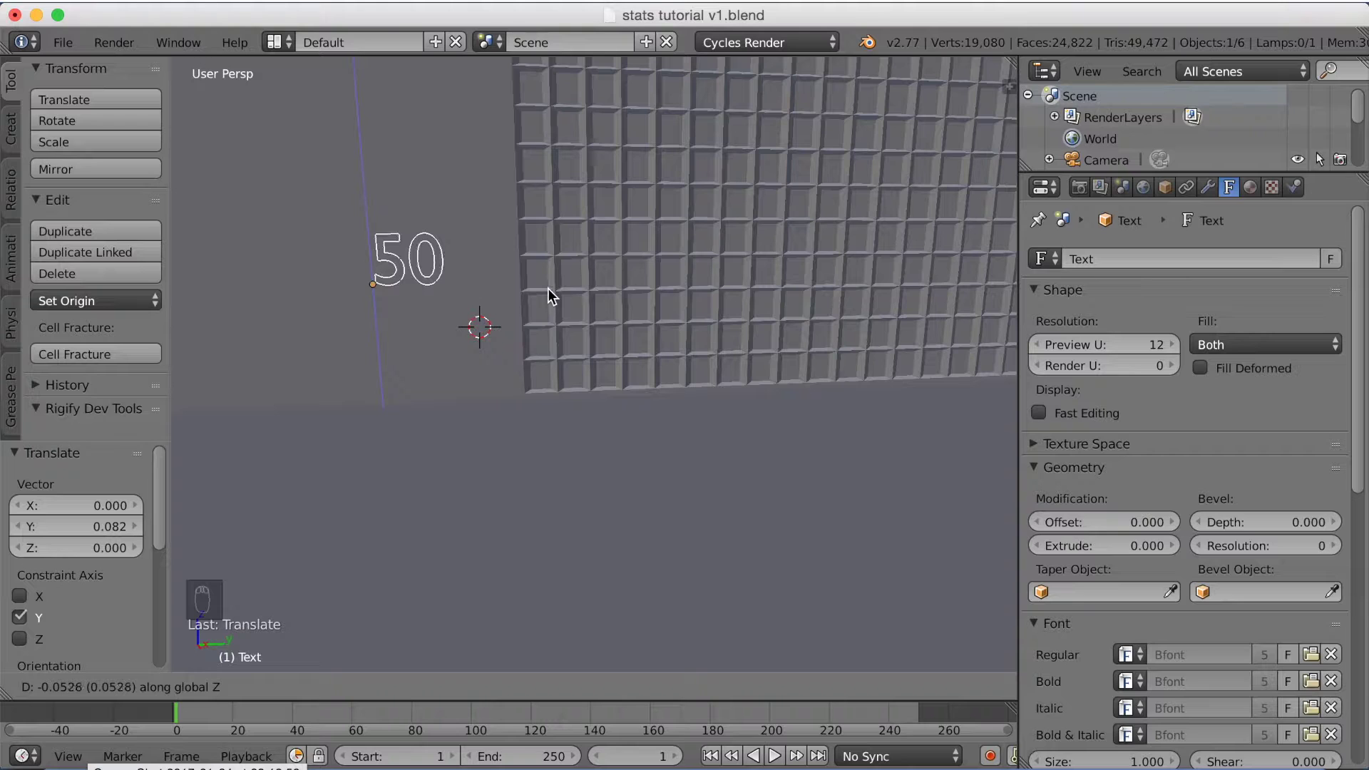
Step: Assign the shared Walls material to the second plane and check it in the rendered preview, then select the 50 text
middle_click(437, 292)
left_click_drag(428, 295, 437, 278)
middle_click(436, 277)
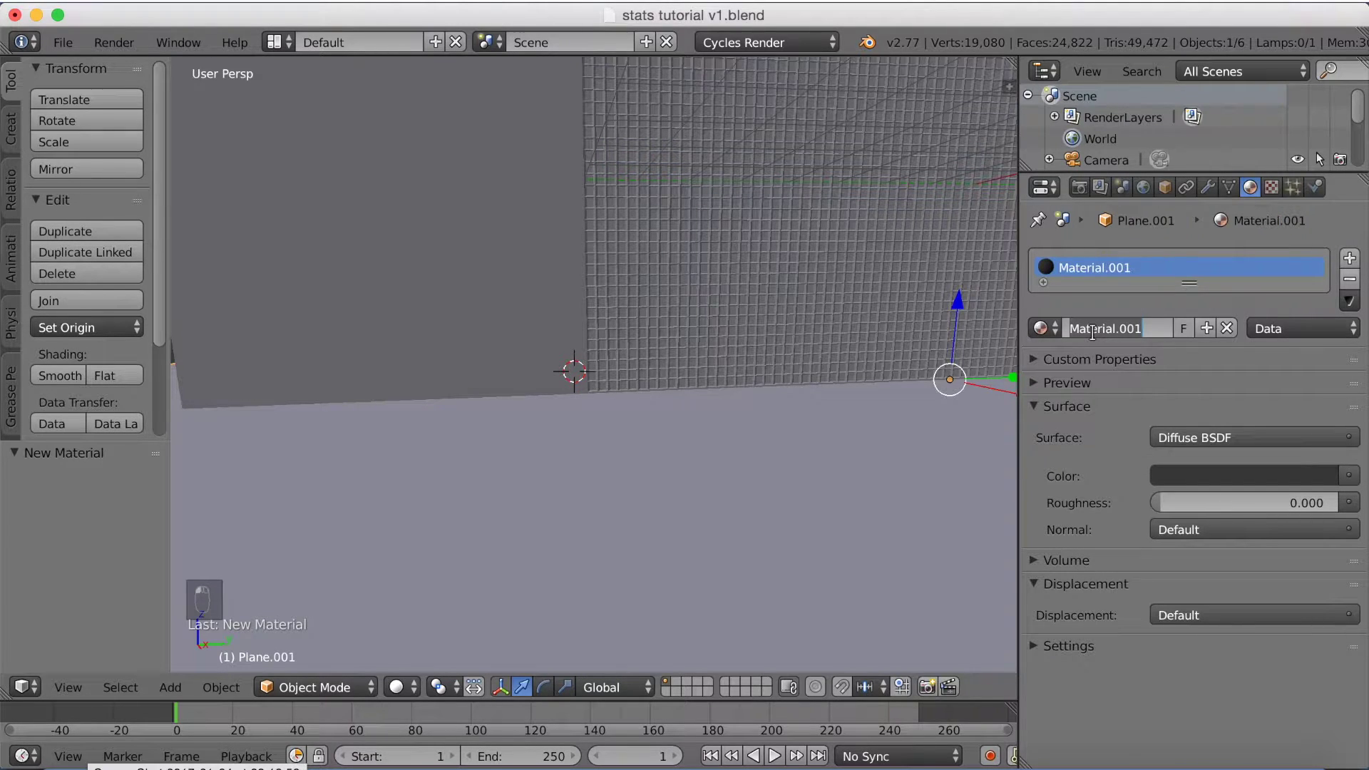
key("BackSpace")
key("l")
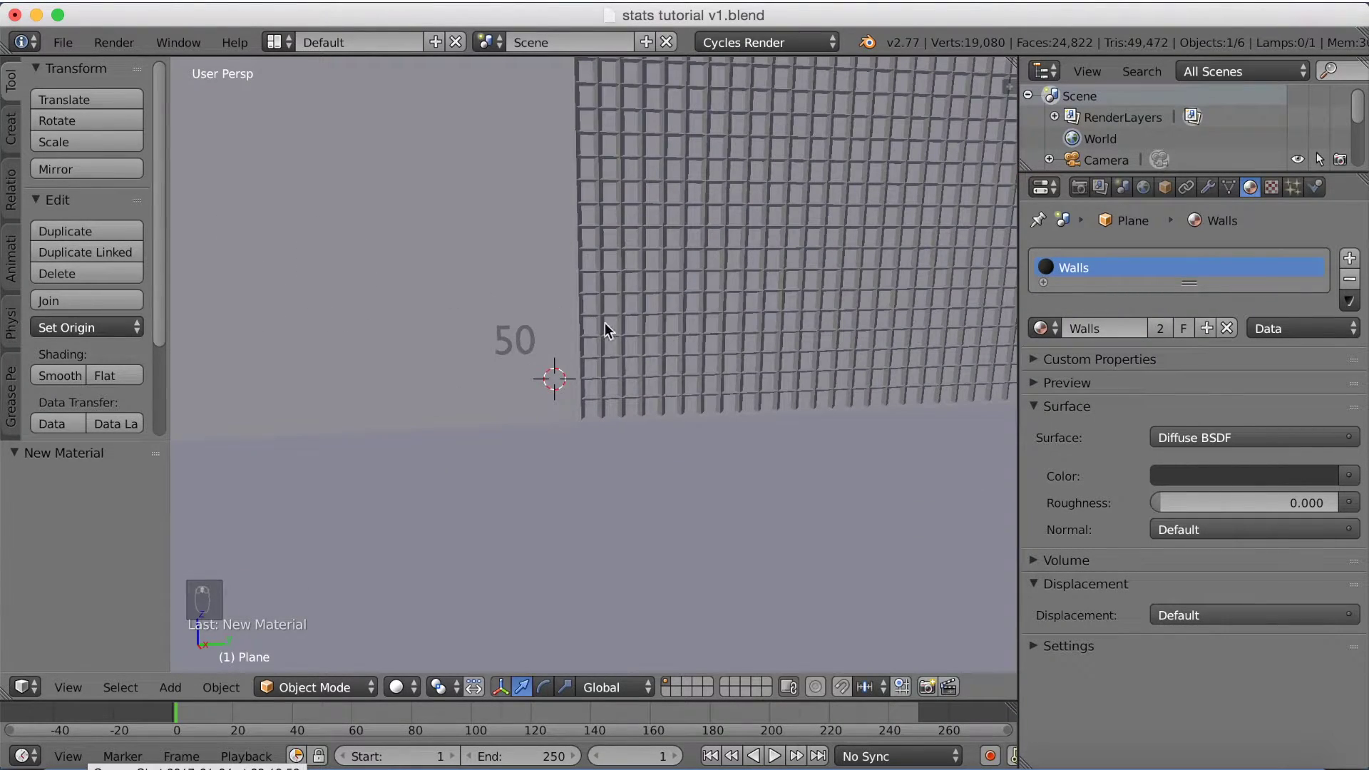
key("shift+z")
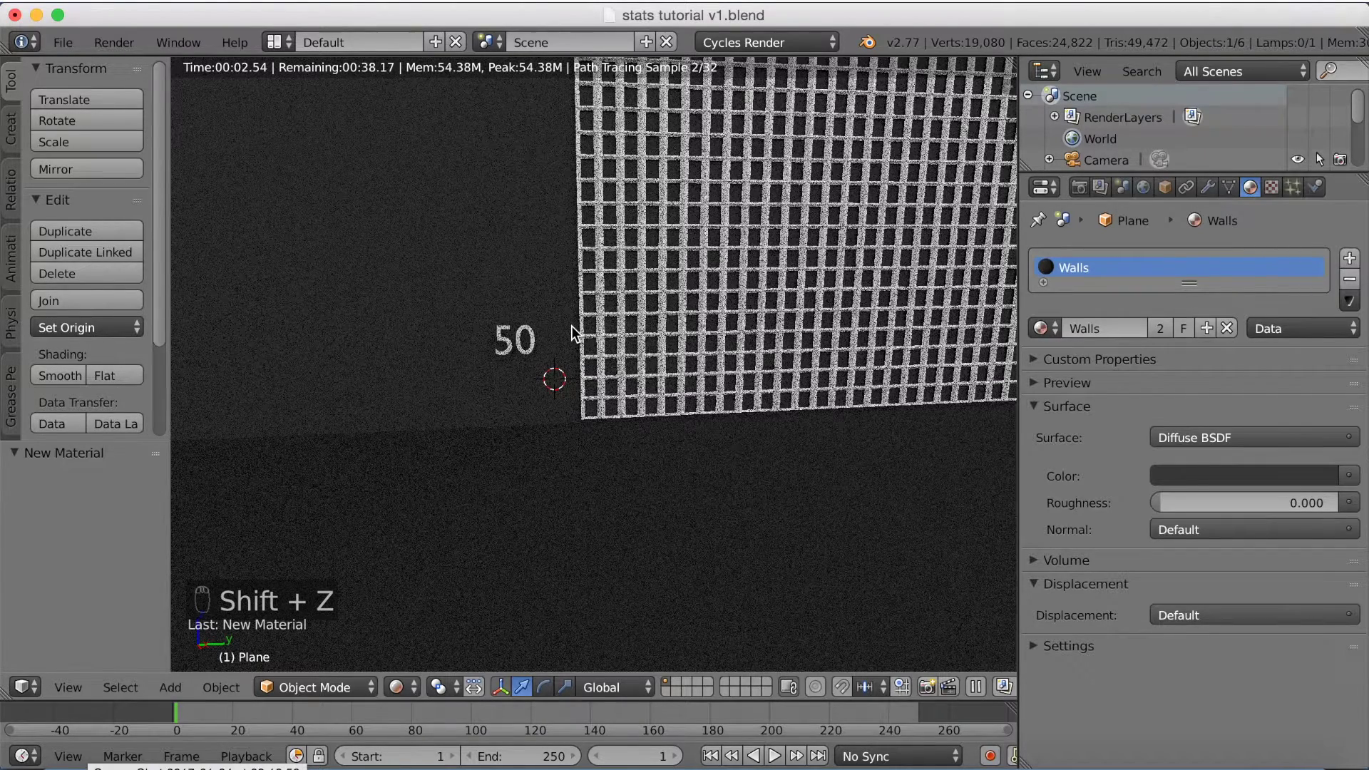
key("shift+z")
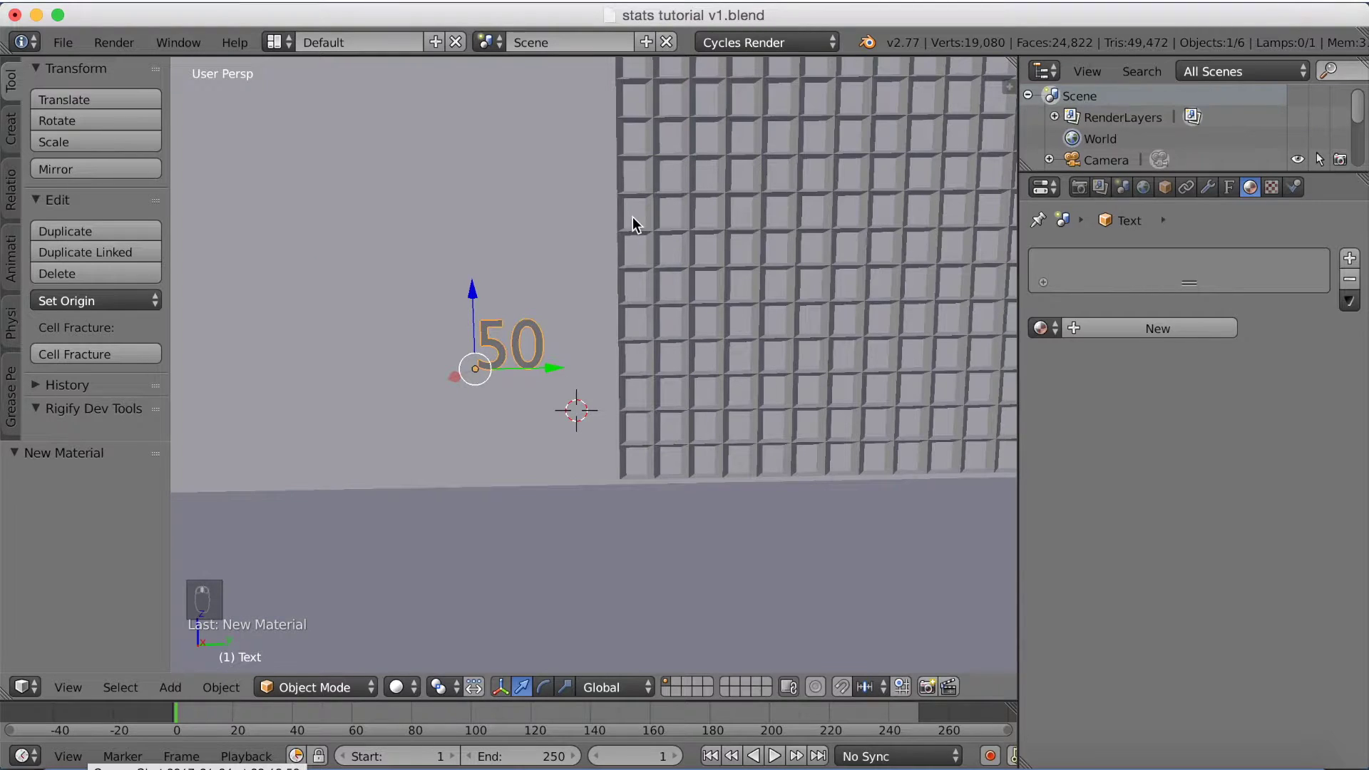
Step: From the right side view, duplicate the 50 label and stack the copies vertically along Z beside the wall
key("KP_1")
key("KP_3")
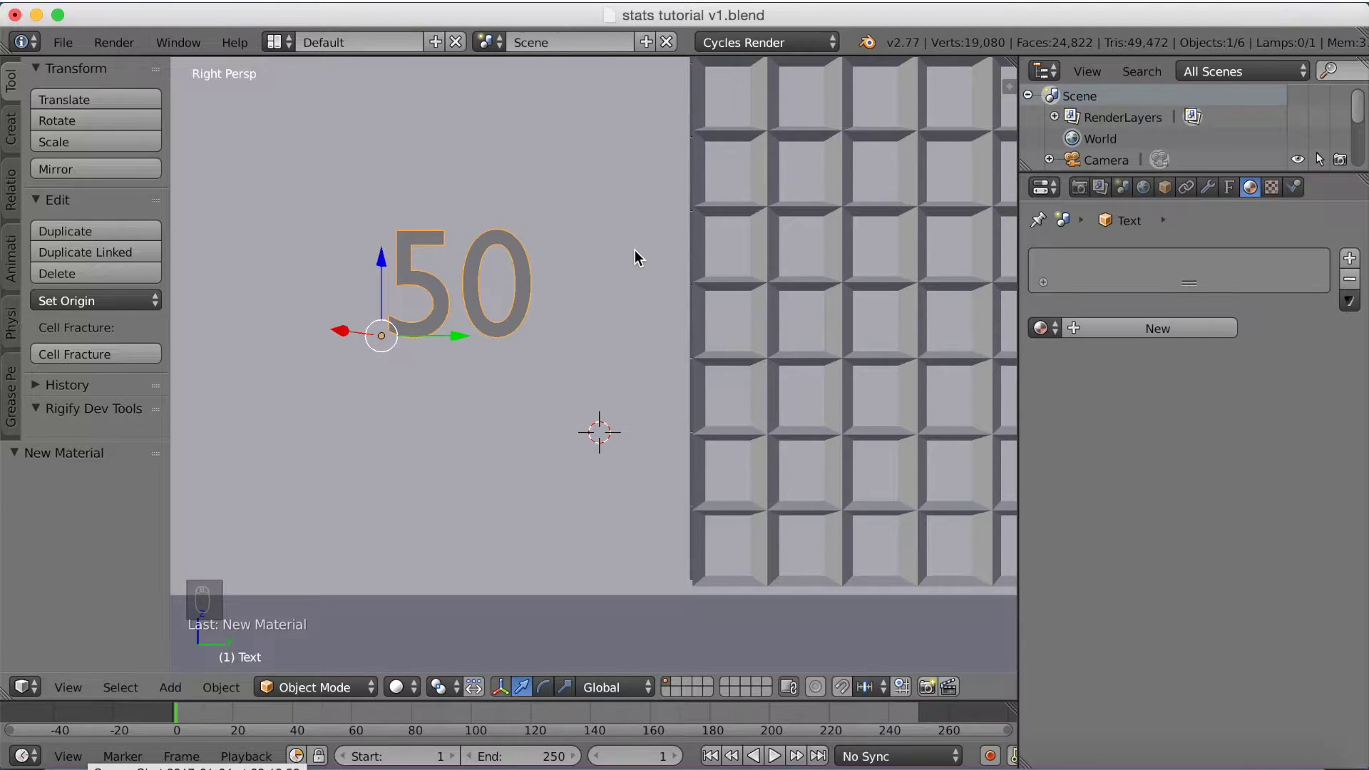
key("shift+d")
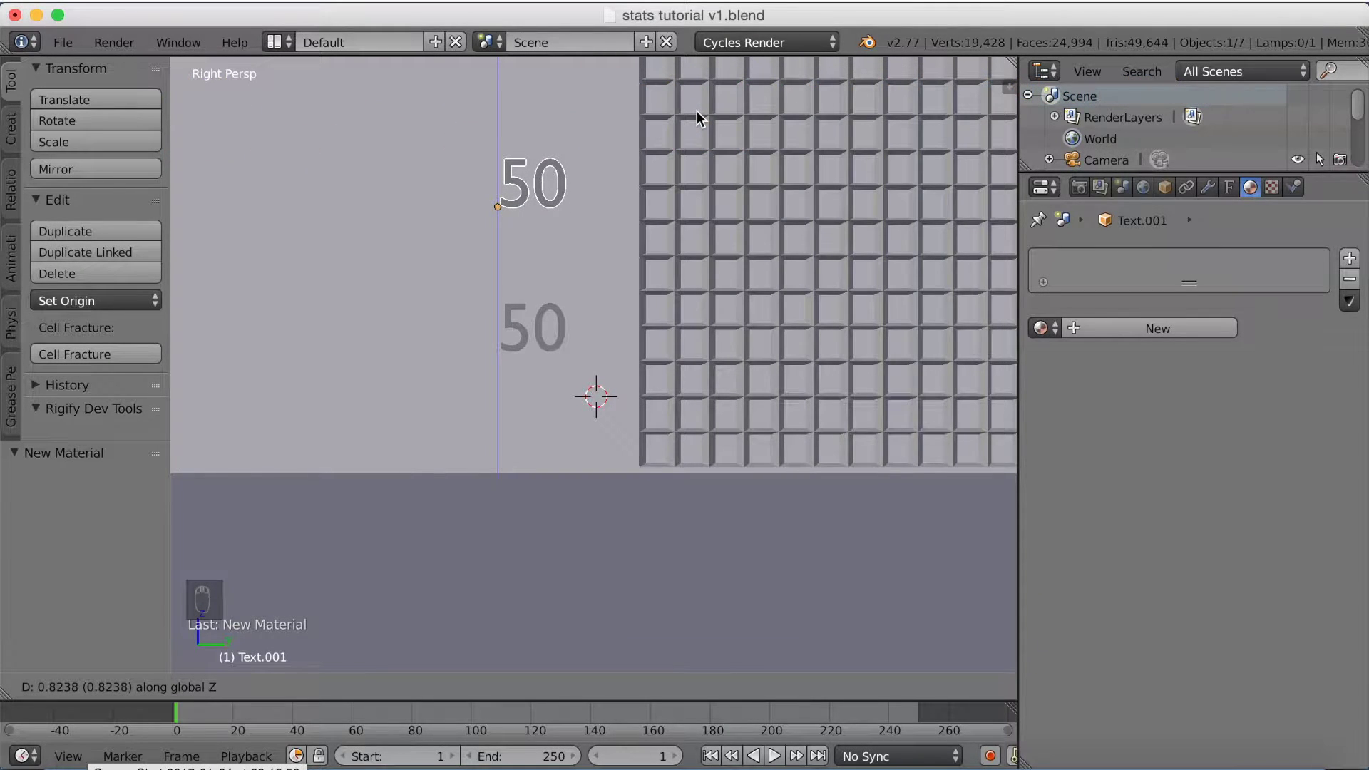
left_click(706, 118)
left_click_drag(669, 151, 667, 155)
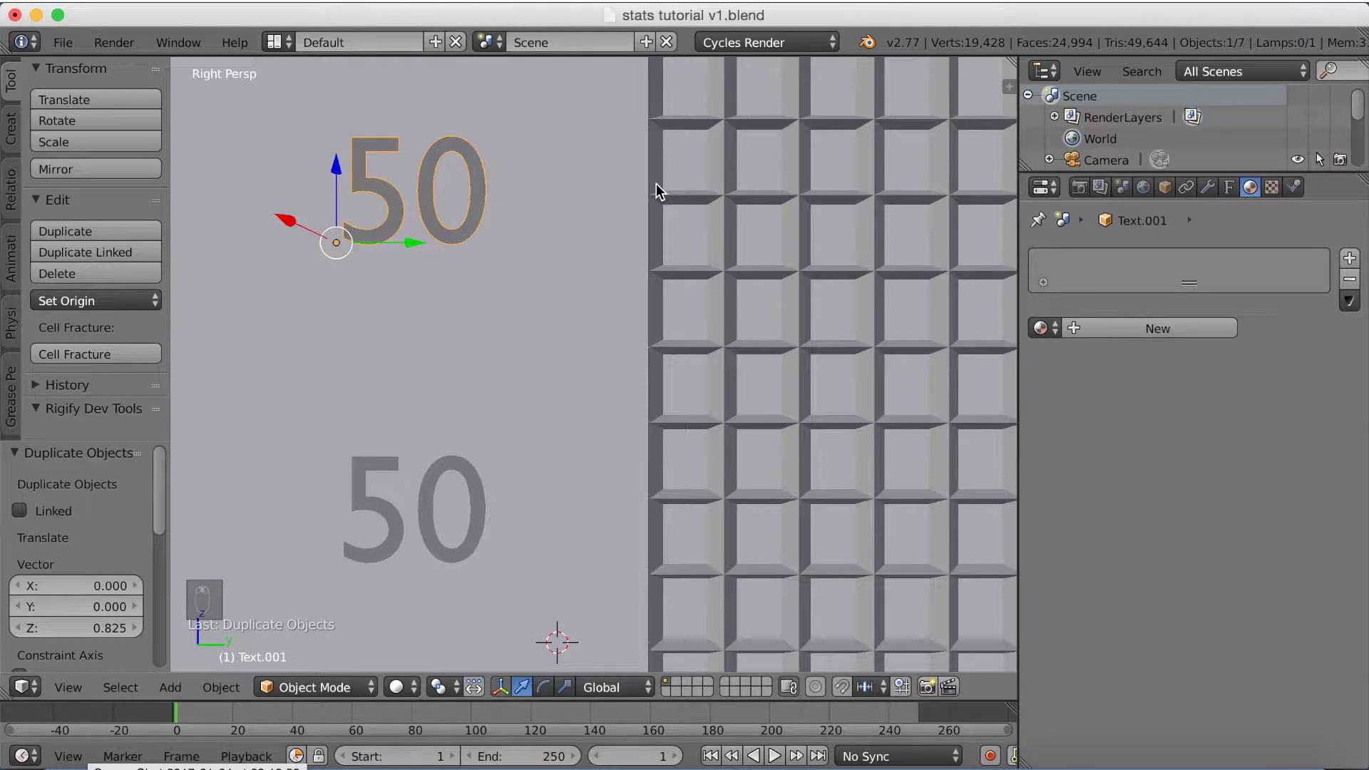
left_click_drag(661, 189, 667, 180)
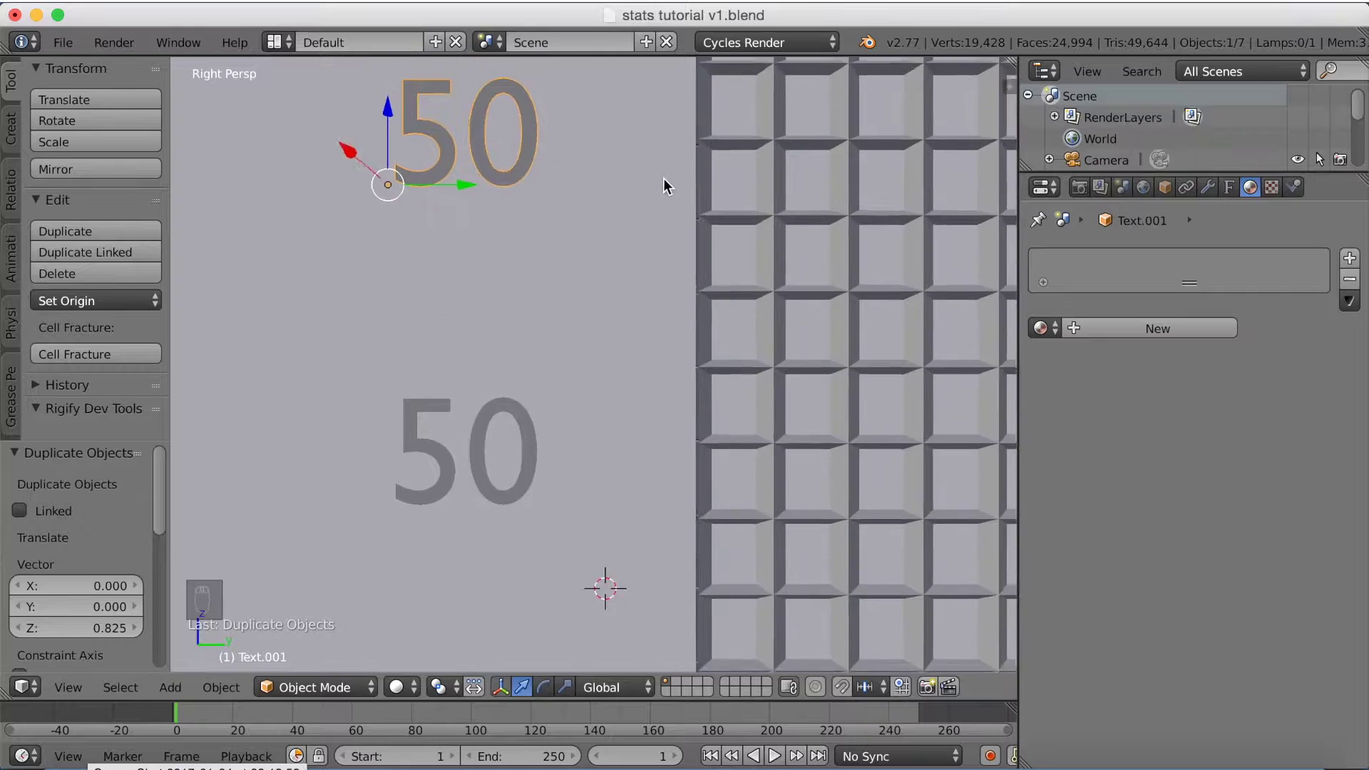
left_click_drag(657, 199, 675, 211)
Step: Repeat the duplication with Shift+R until the column holds all the label copies
key("shift+r")
key("shift+r")
key("shift+r")
key("shift+r")
key("shift+r")
key("shift+r")
key("shift+r")
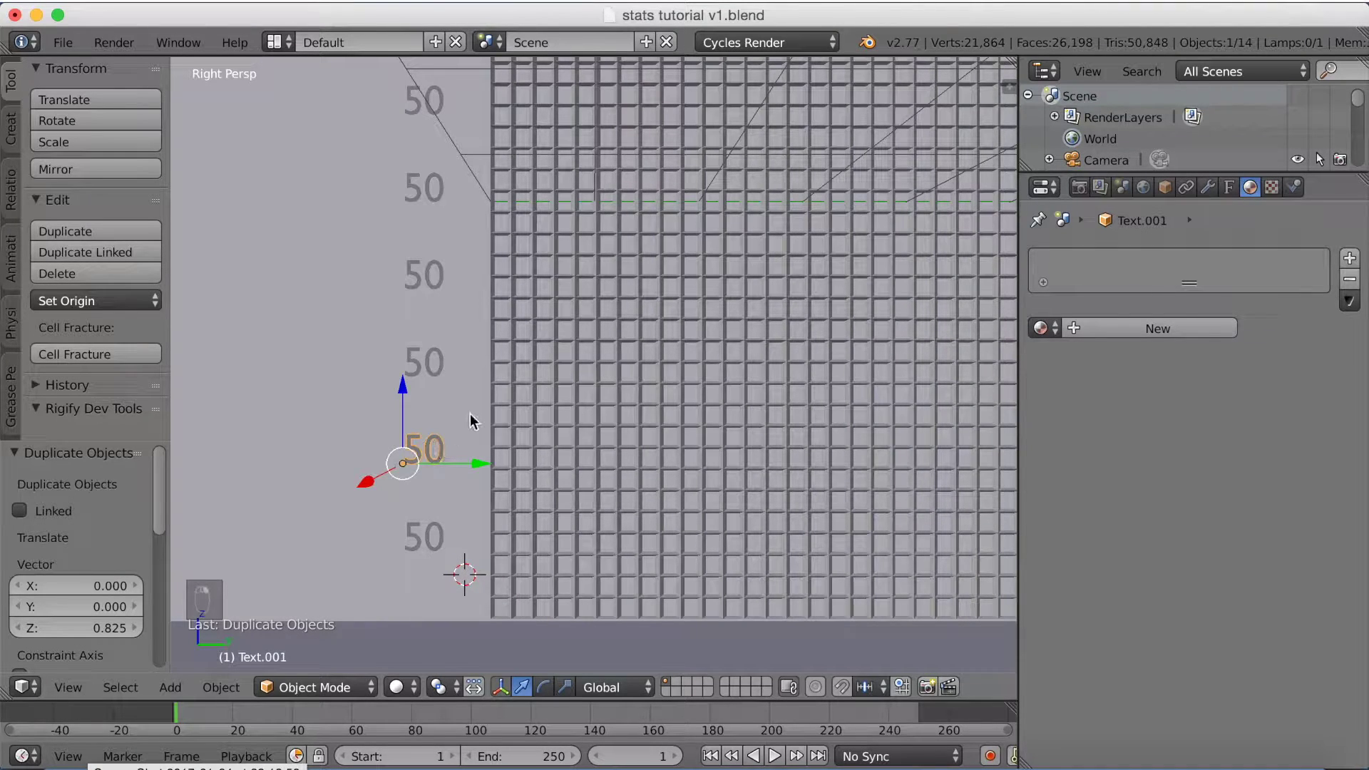
Step: Renumber the lower stacked labels to 100, 150, 200 and 250
key("Tab")
key("BackSpace")
key("BackSpace")
key("KP_1")
key("KP_0")
key("KP_0")
key("Tab")
key("Tab")
key("BackSpace")
key("KP_1")
key("KP_5")
key("KP_0")
key("Tab")
key("Tab")
key("BackSpace")
key("KP_2")
key("KP_0")
key("Tab")
key("Tab")
key("BackSpace")
key("KP_2")
key("KP_5")
key("KP_0")
key("Tab")
Step: Renumber the upper stacked labels to 300, 350, 400 and 450
key("Tab")
key("Tab")
key("BackSpace")
key("BackSpace")
key("KP_3")
key("KP_0")
key("Tab")
key("Tab")
key("BackSpace")
key("KP_3")
key("KP_5")
key("KP_0")
key("Tab")
key("Tab")
key("BackSpace")
key("BackSpace")
key("KP_4")
key("KP_0")
key("Tab")
key("Tab")
key("BackSpace")
key("KP_4")
key("KP_5")
key("KP_0")
key("Tab")
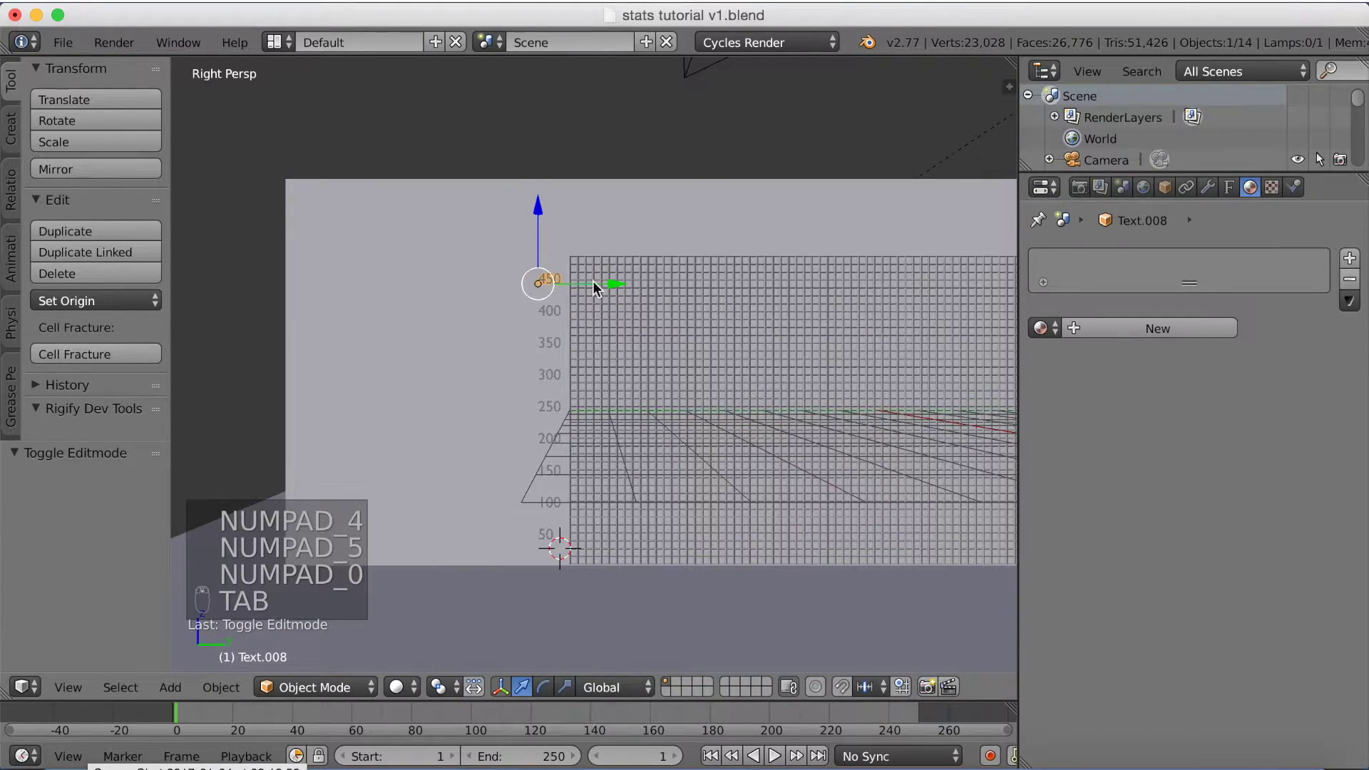
Step: Give the top 450 label a new light-blue material named Numbers and preview it rendered
key("shift+z")
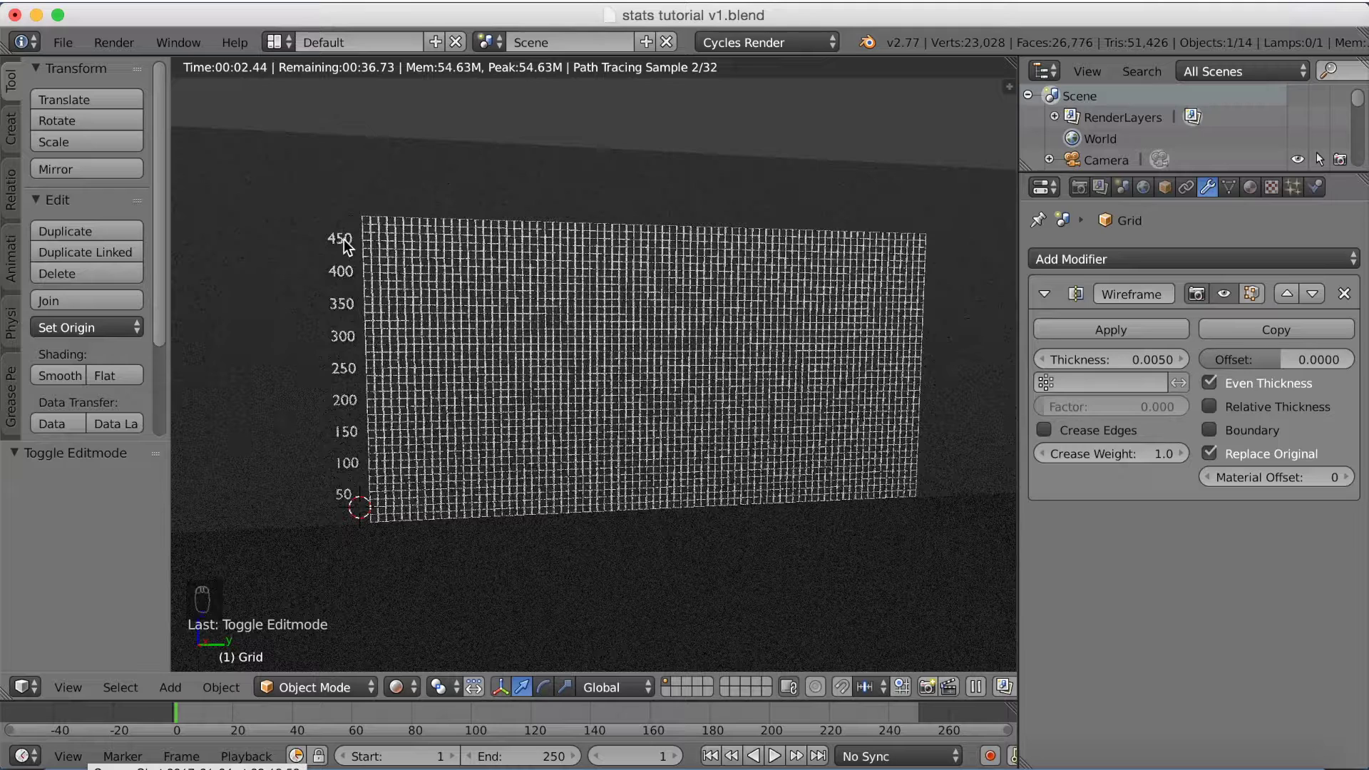
right_click(346, 244)
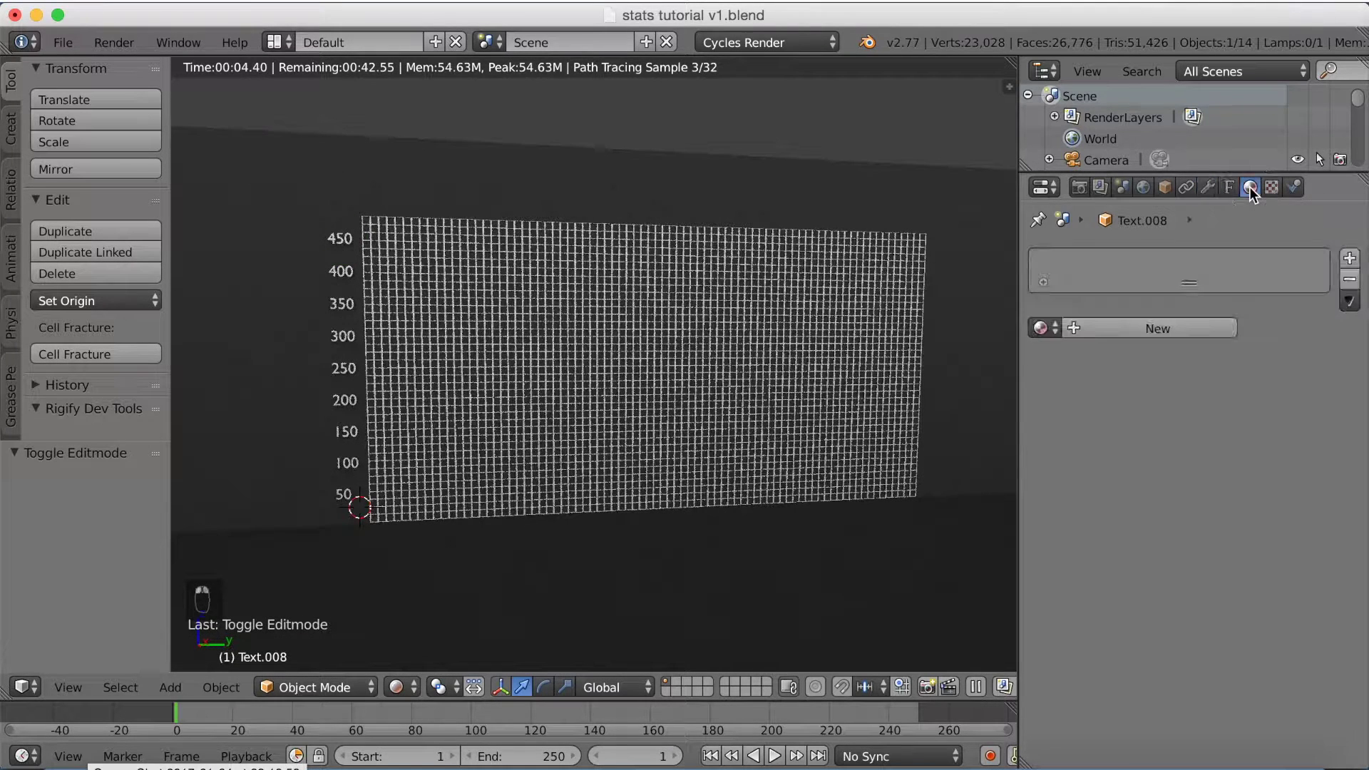
key("shift+z")
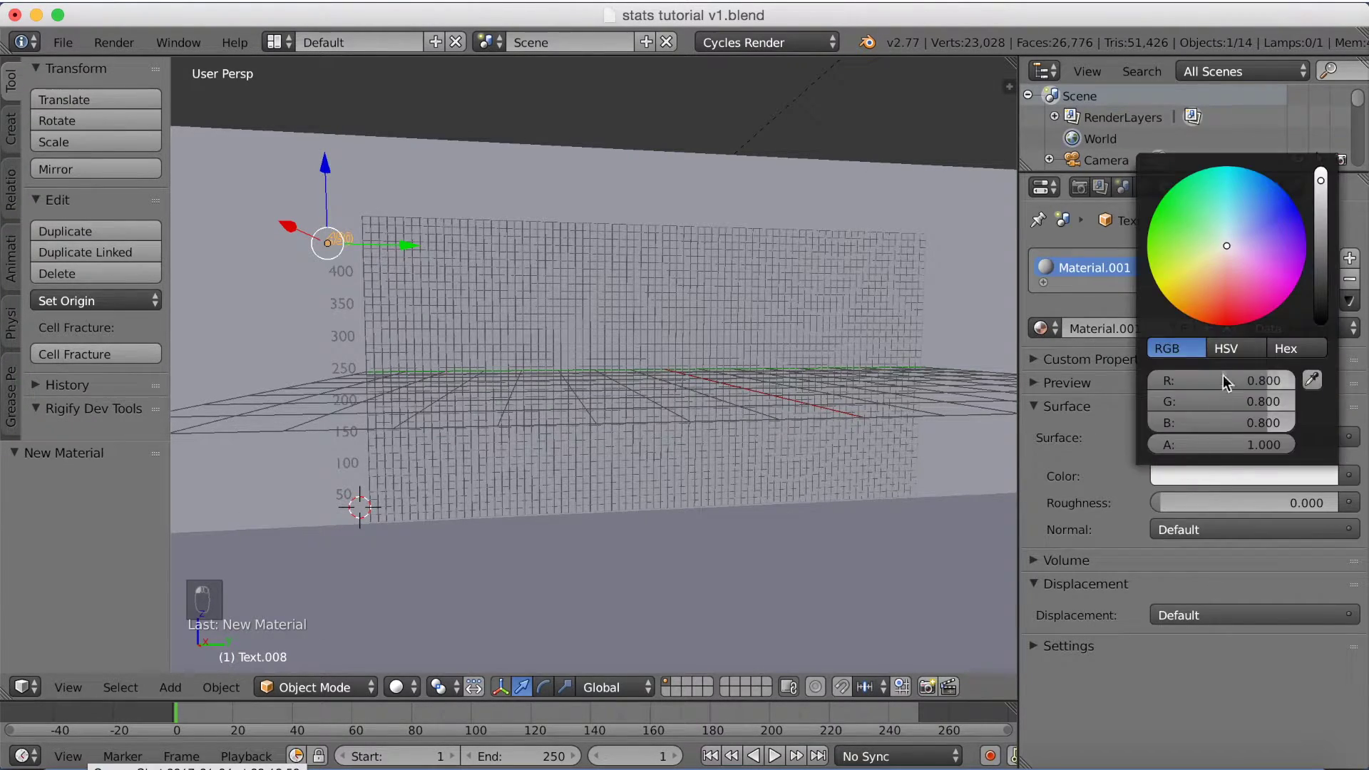
key("shift+z")
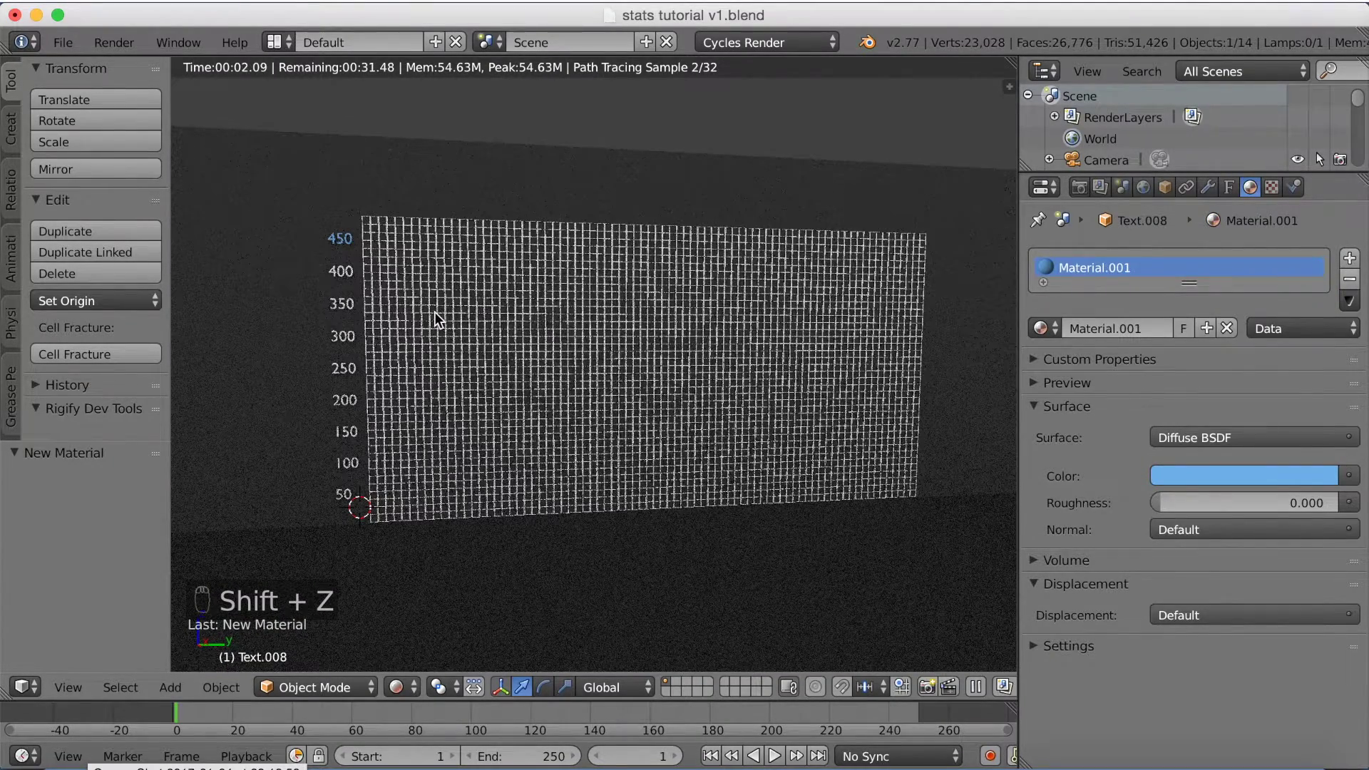
Step: Link the Numbers material to all nine labels and preview them rendered blue
key("shift+z")
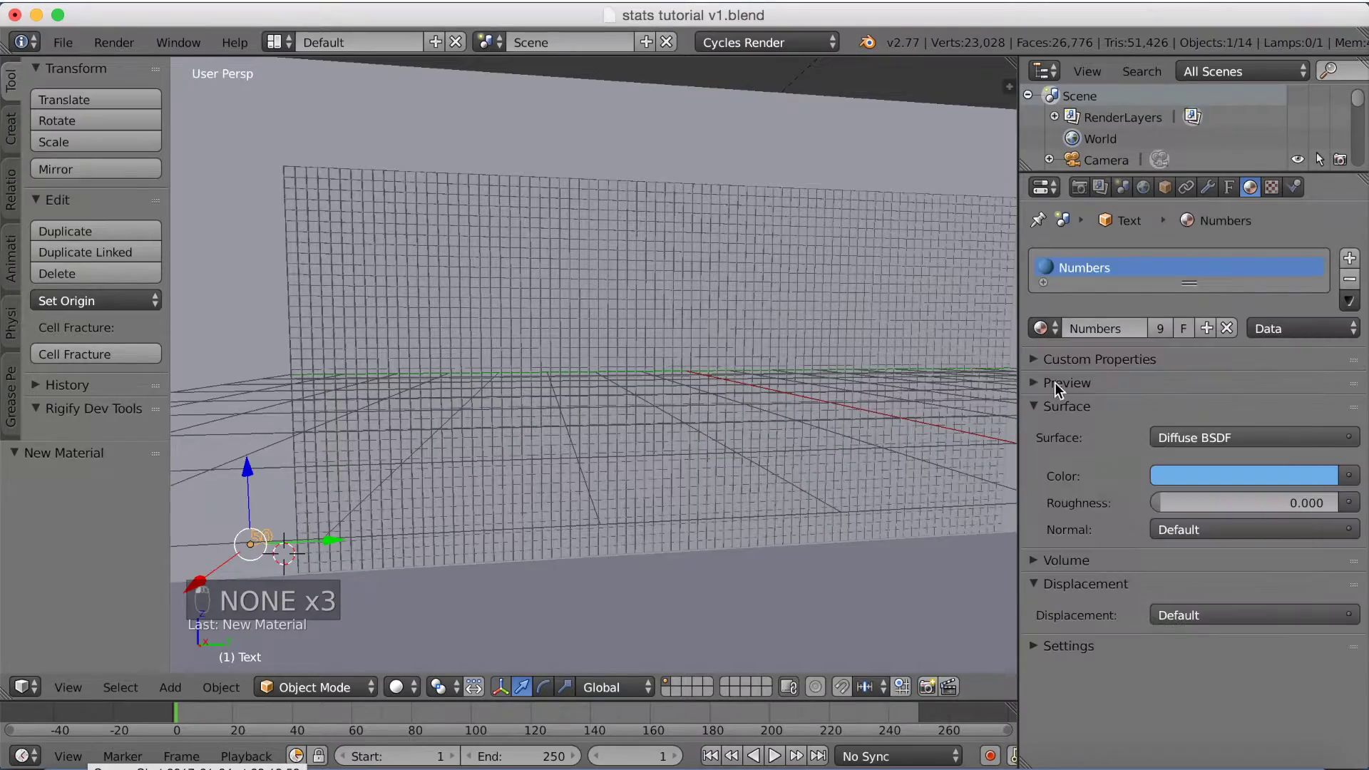
key("shift+z")
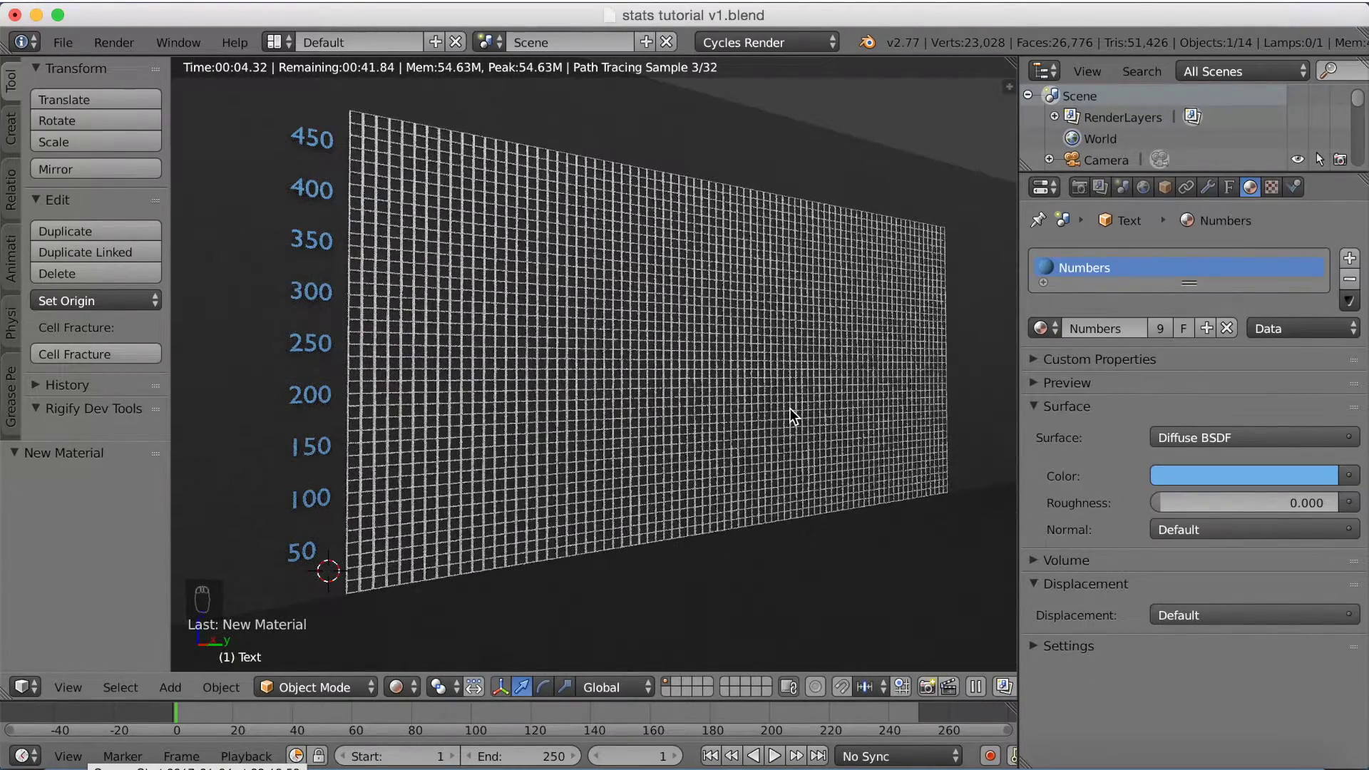
key("shift+z")
Step: Look down from the top view and frame the floor area in front of the grid wall
middle_click(769, 432)
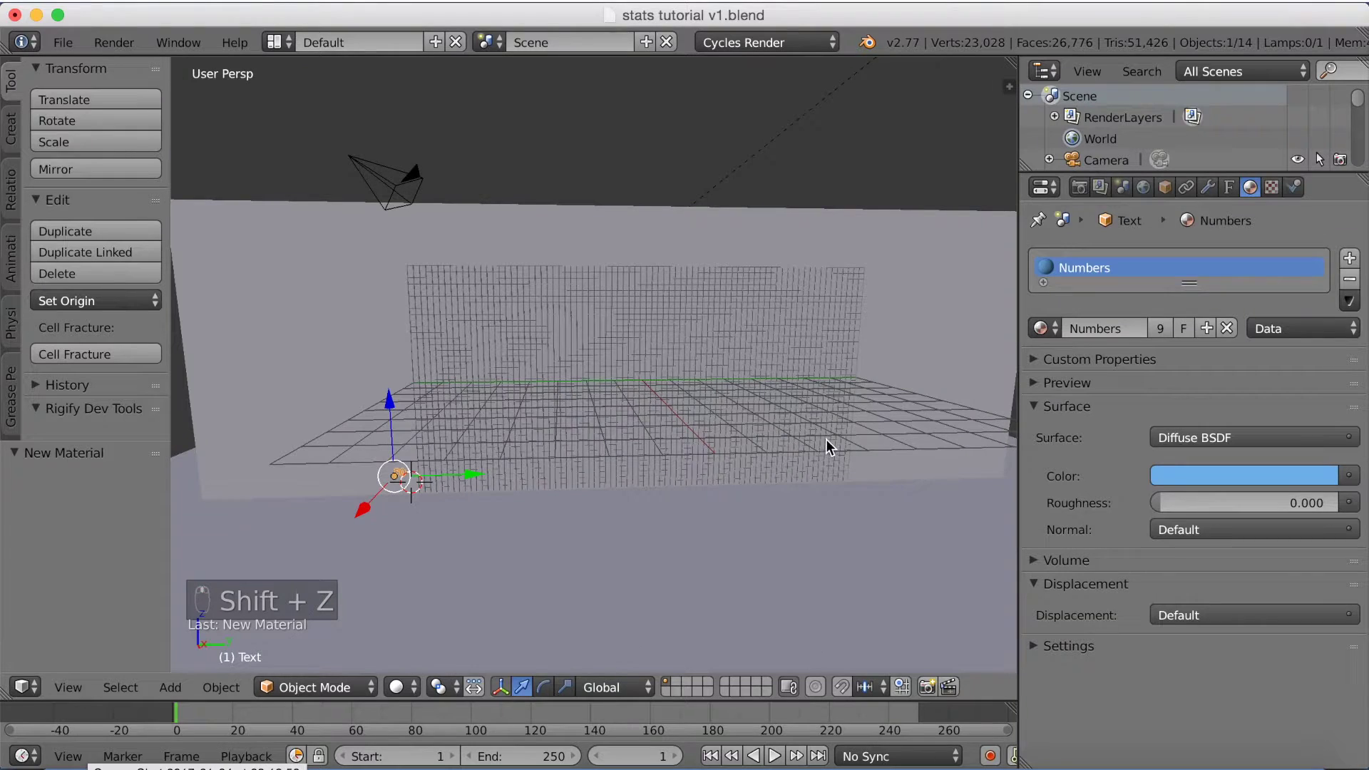
key("KP_7")
left_click_drag(704, 427, 676, 428)
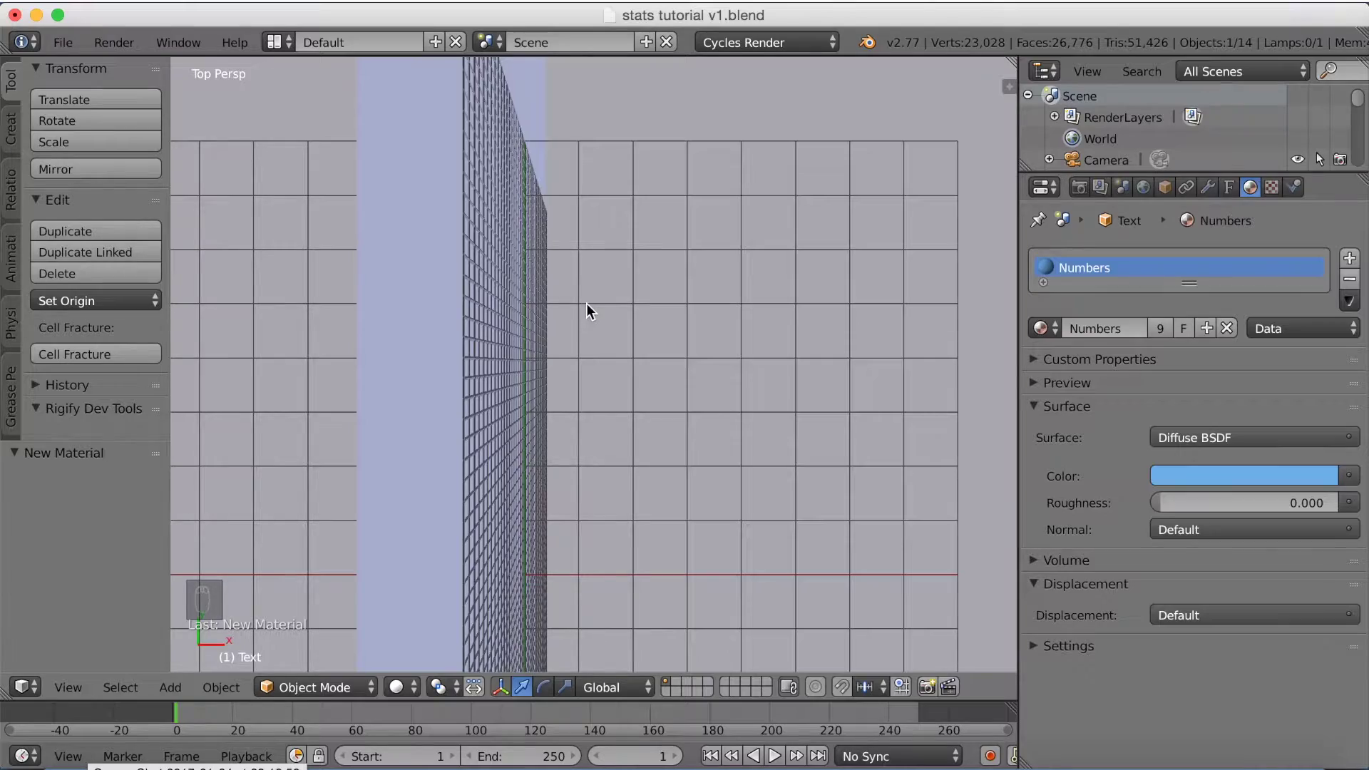
left_click_drag(744, 388, 676, 350)
middle_click(635, 301)
middle_click(640, 290)
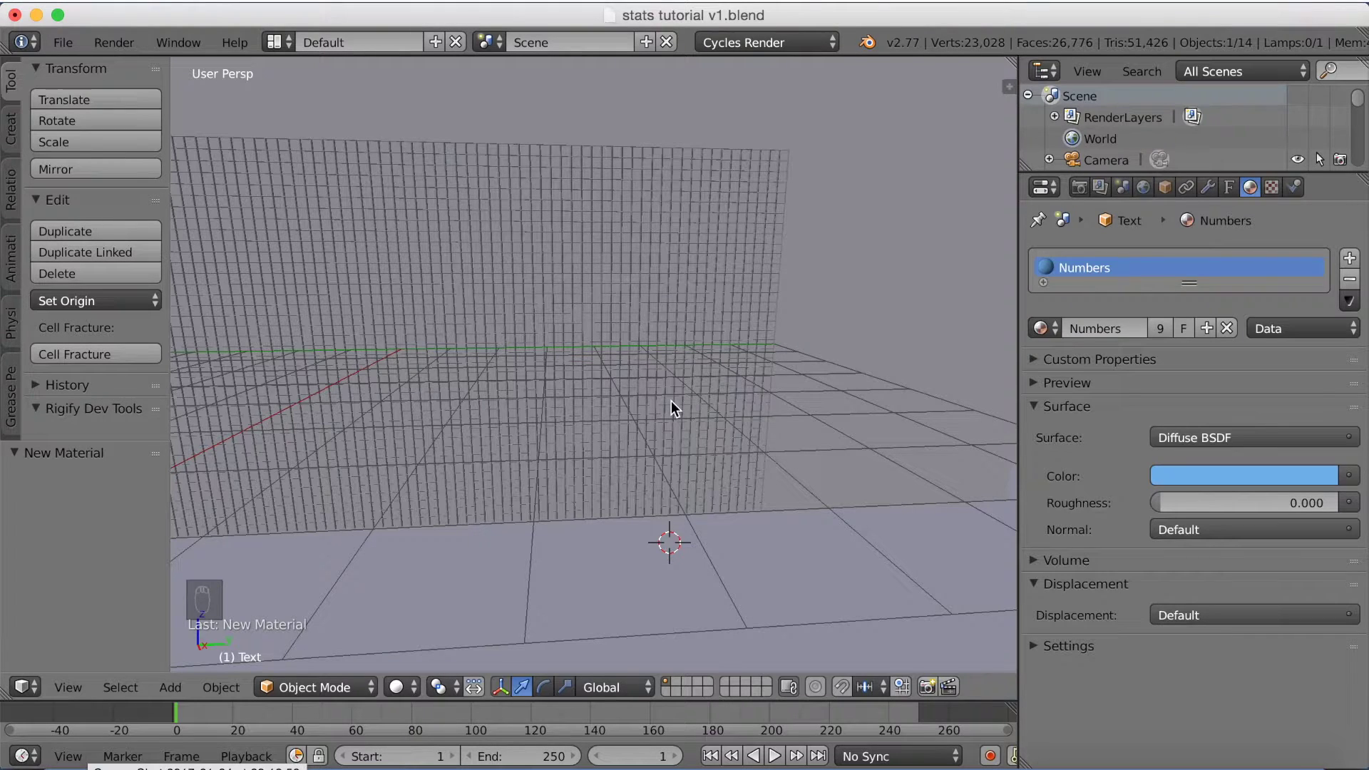
Step: Add a cube, lift its geometry 1 unit above the origin and flatten it into a thin slab on the floor
key("shift+a")
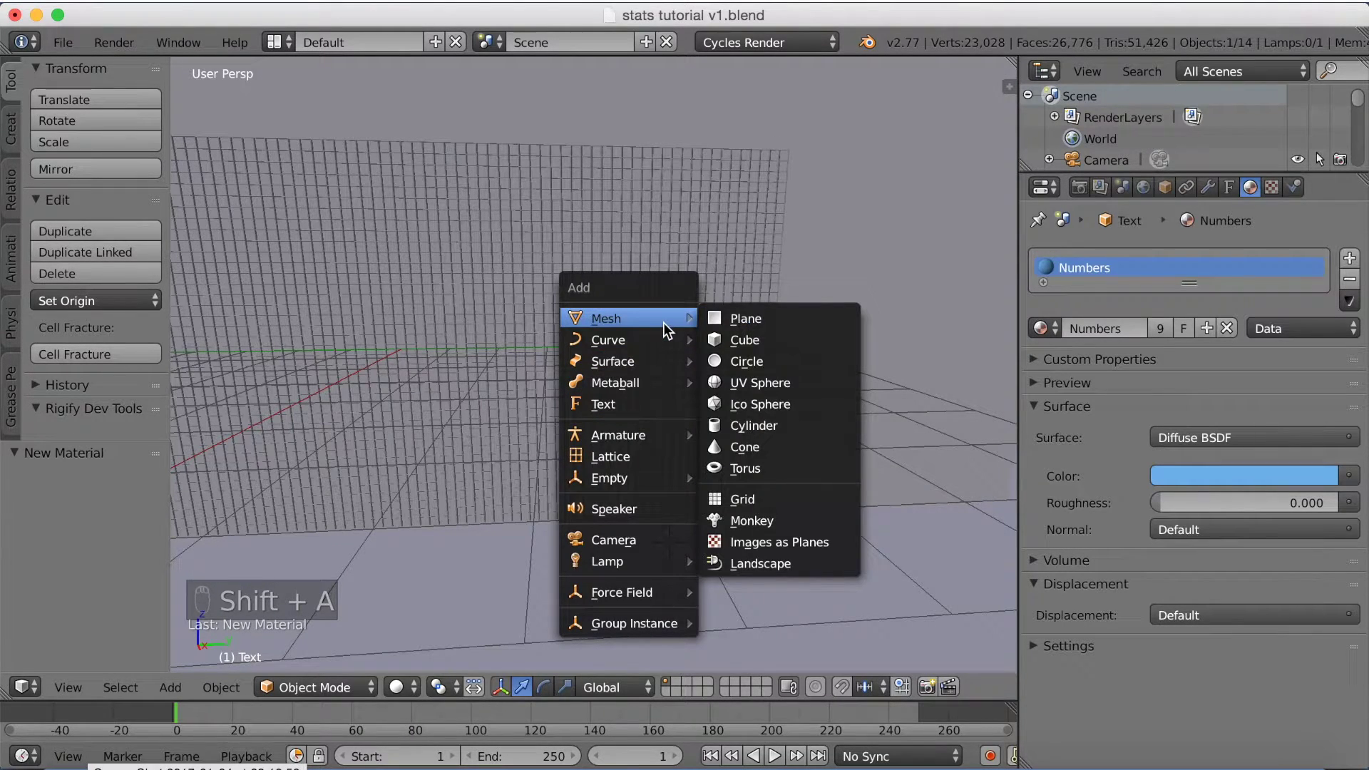
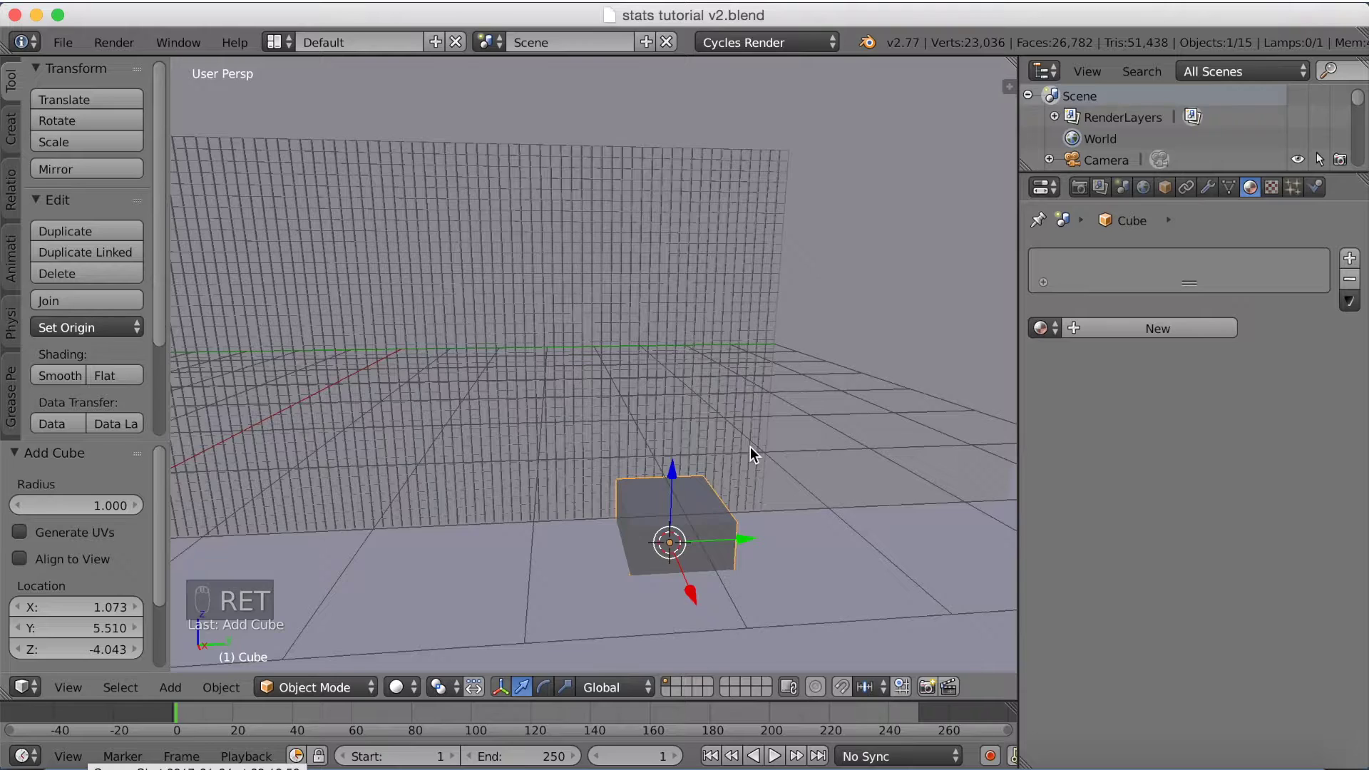
middle_click(676, 365)
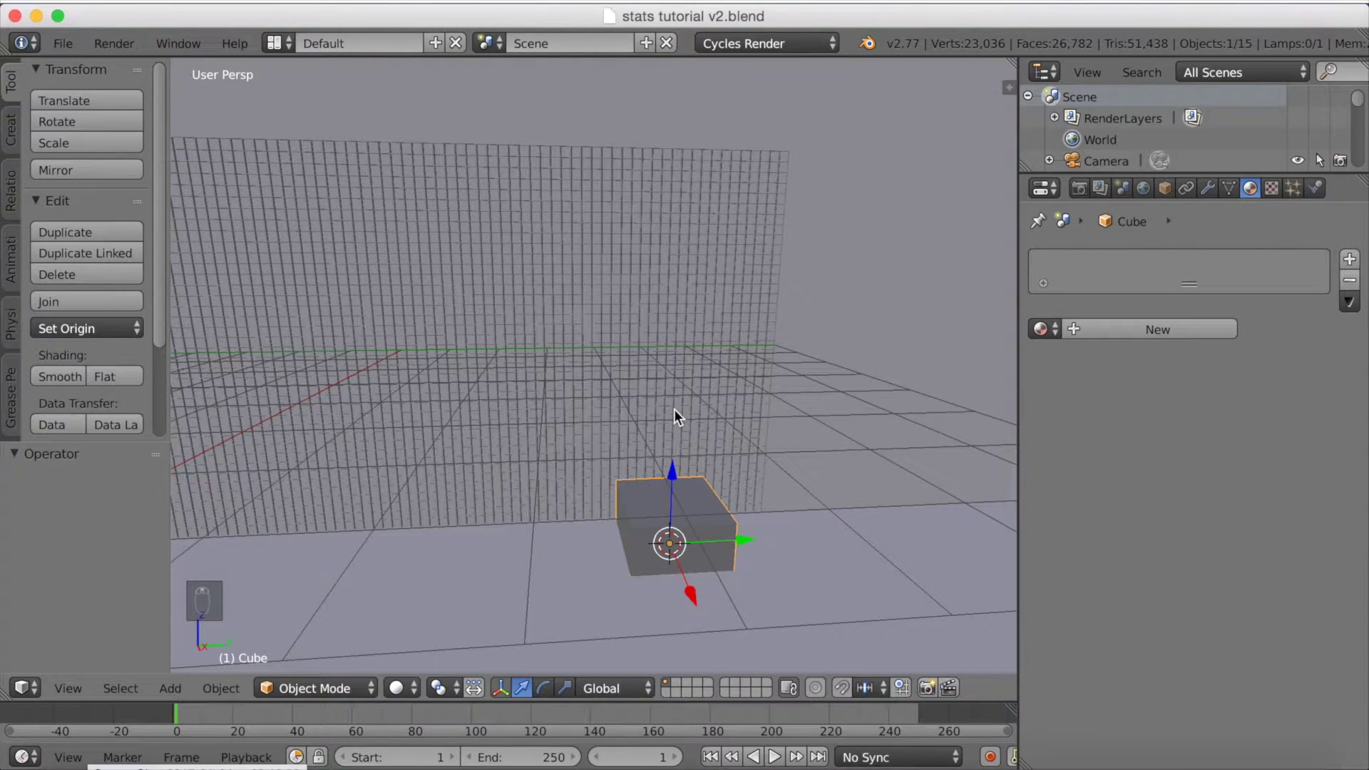
key("Tab")
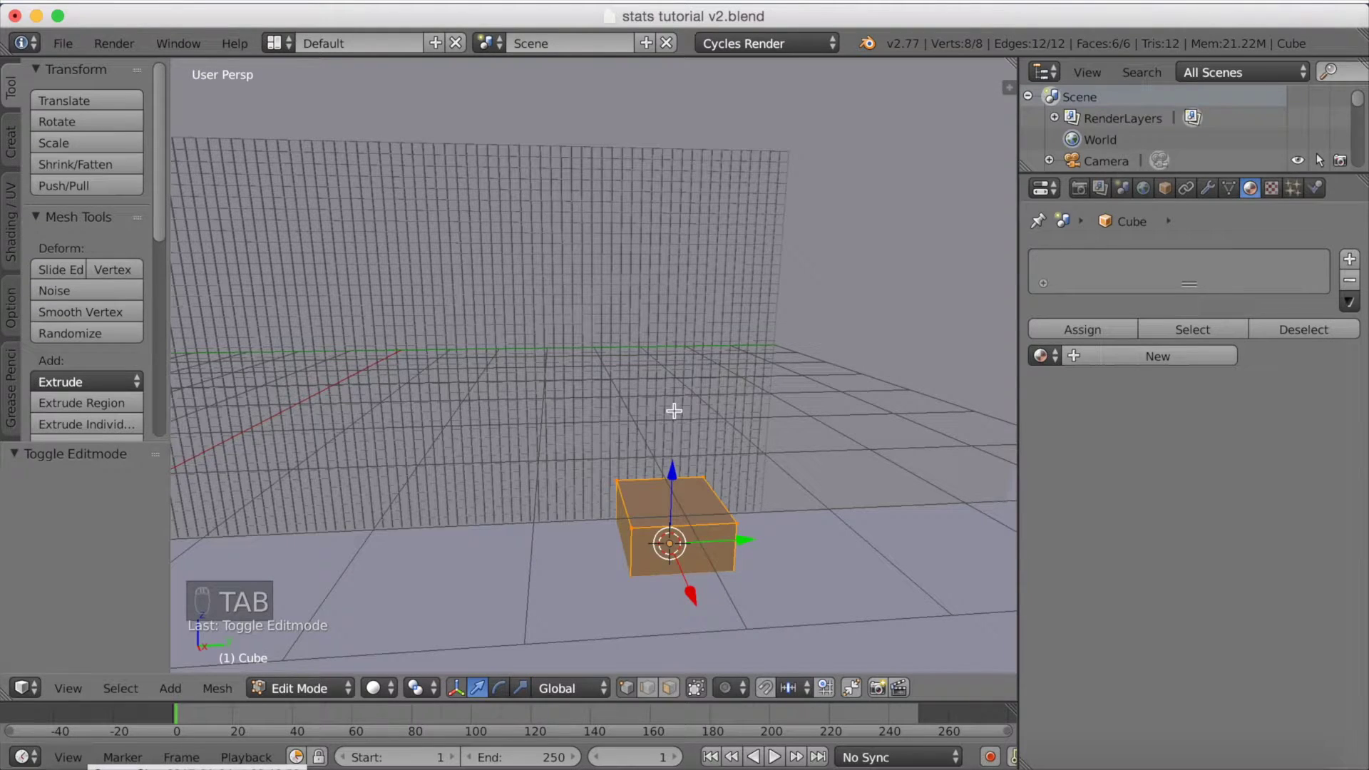
key("g")
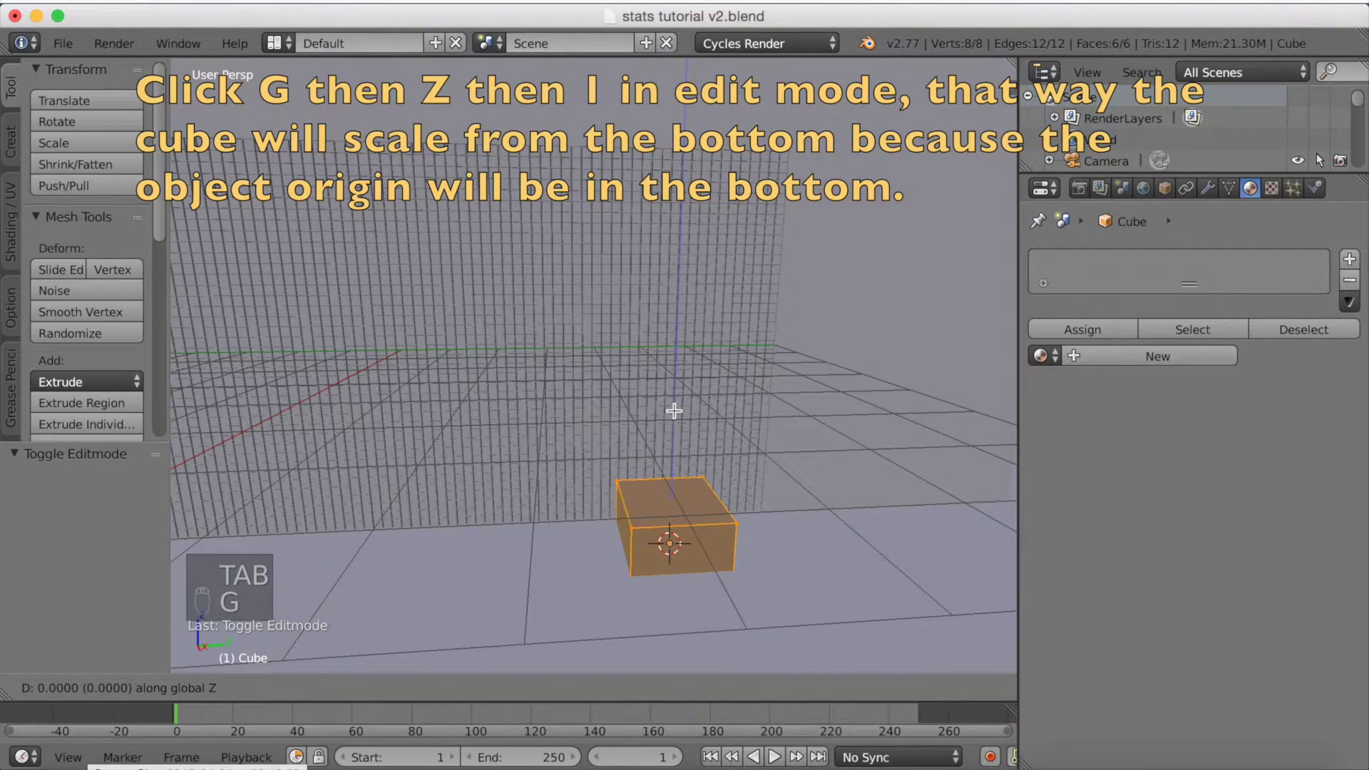
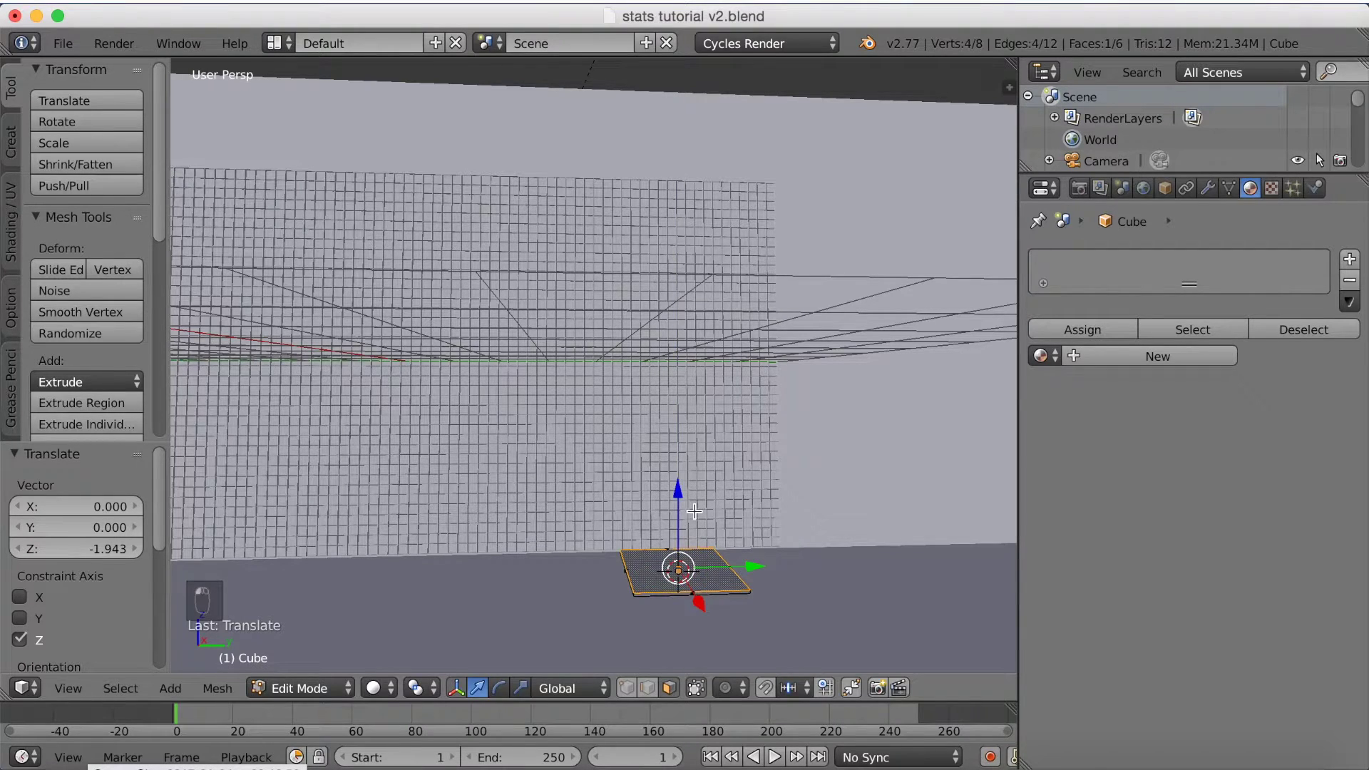
key("Tab")
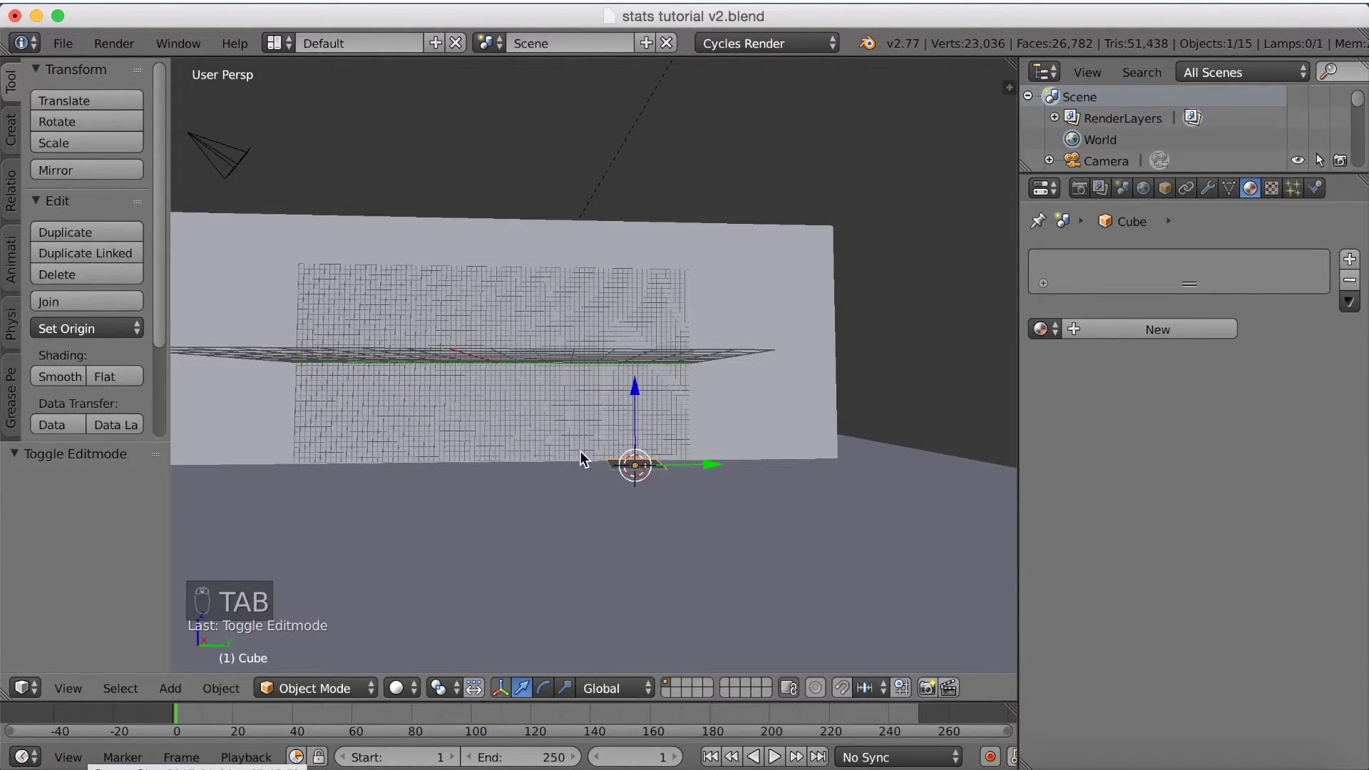
Step: Scale the slab down to about 0.446 so it becomes a small square tile at the wall's base
middle_click(750, 522)
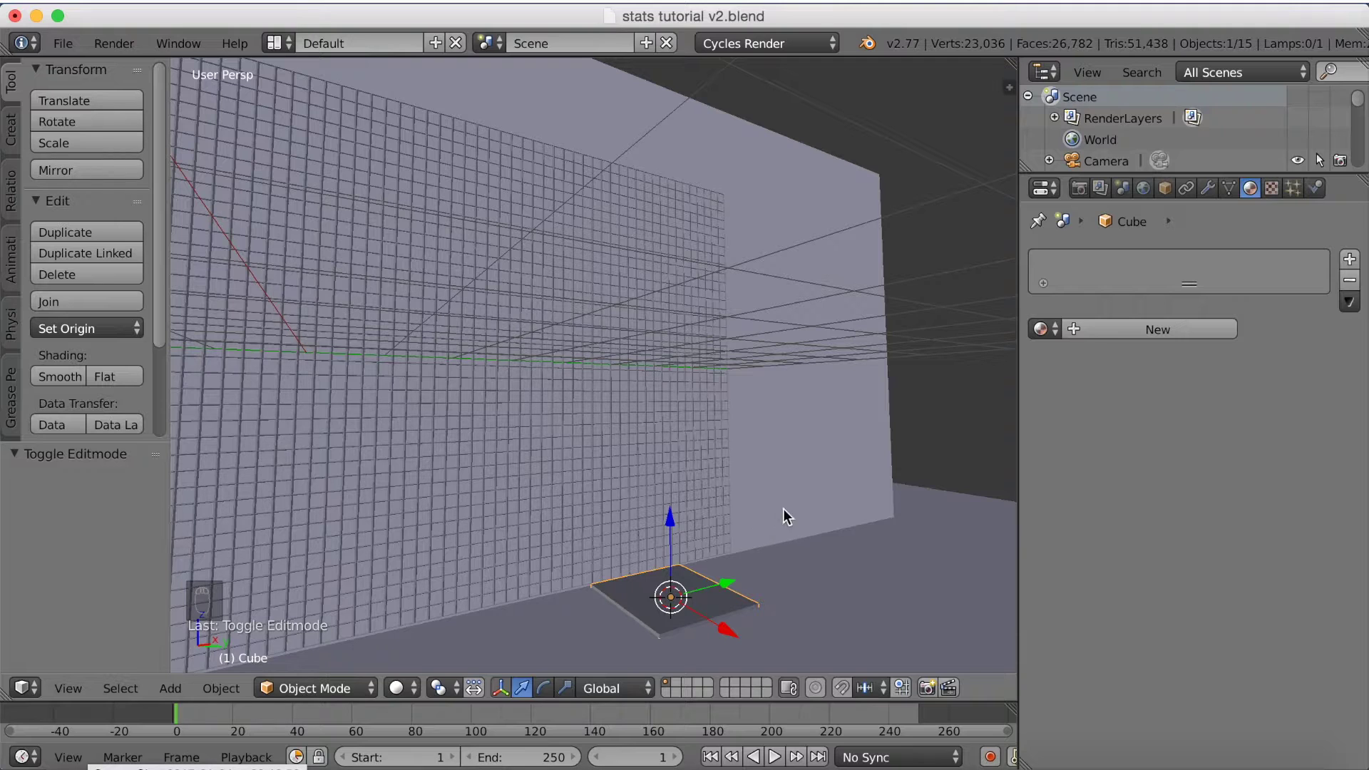
key("s")
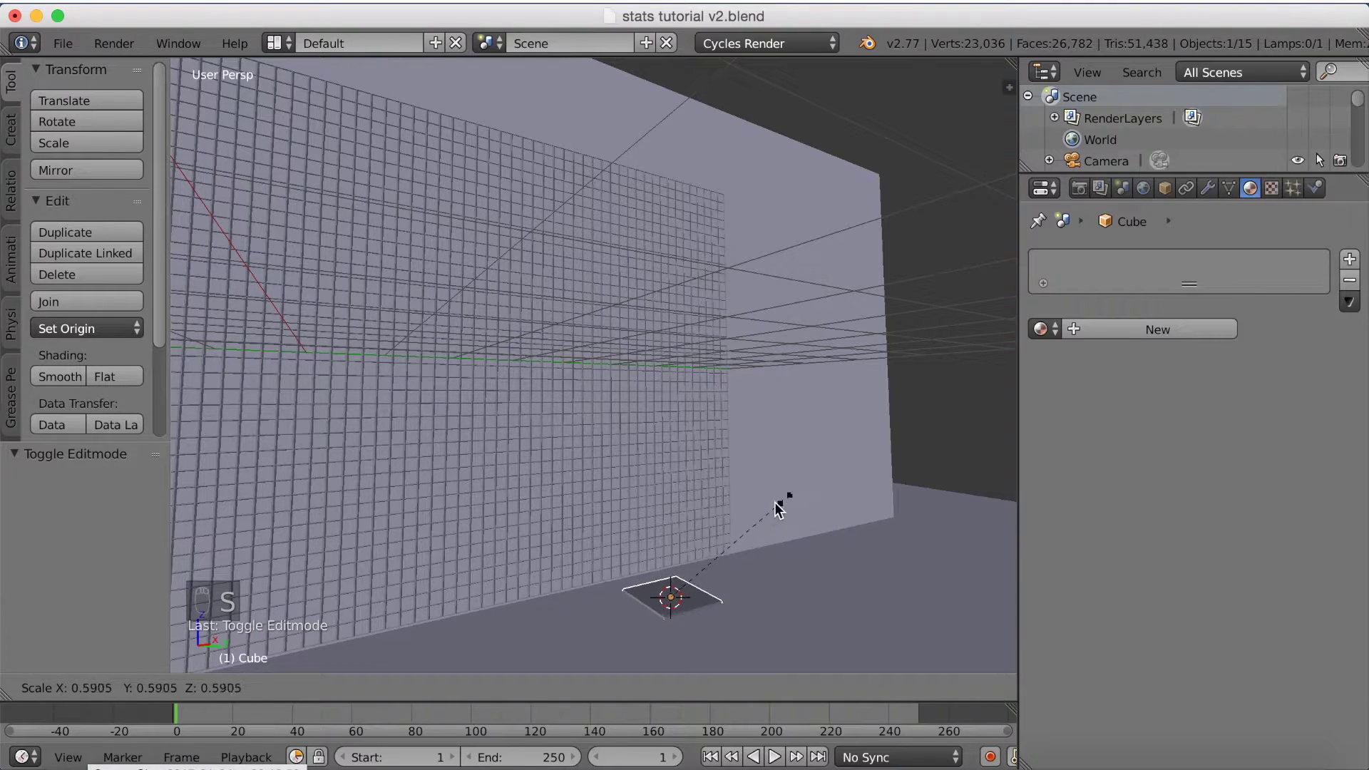
left_click_drag(785, 569, 766, 564)
left_click_drag(766, 564, 749, 553)
left_click_drag(746, 550, 809, 544)
key("s")
left_click(690, 306)
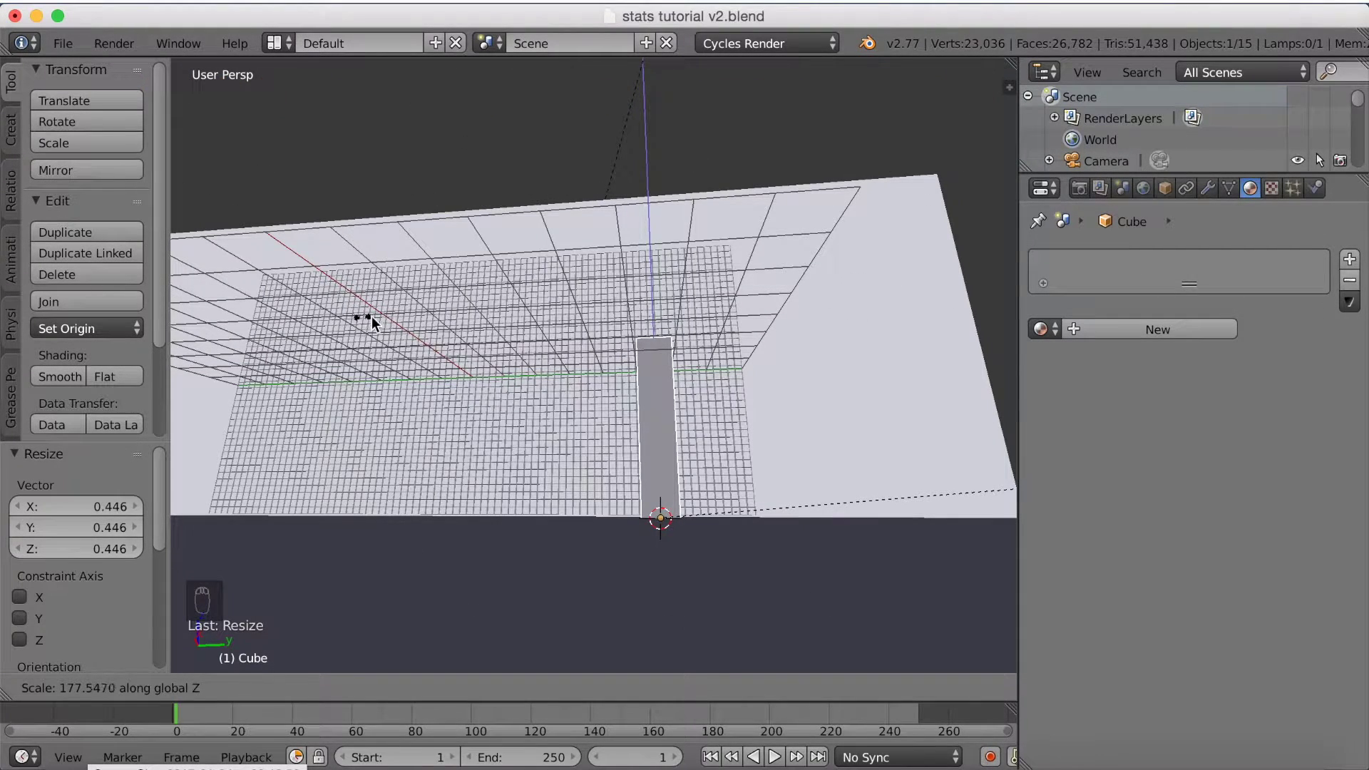
left_click_drag(461, 317, 510, 379)
left_click(510, 379)
left_click_drag(801, 422, 784, 423)
key("s")
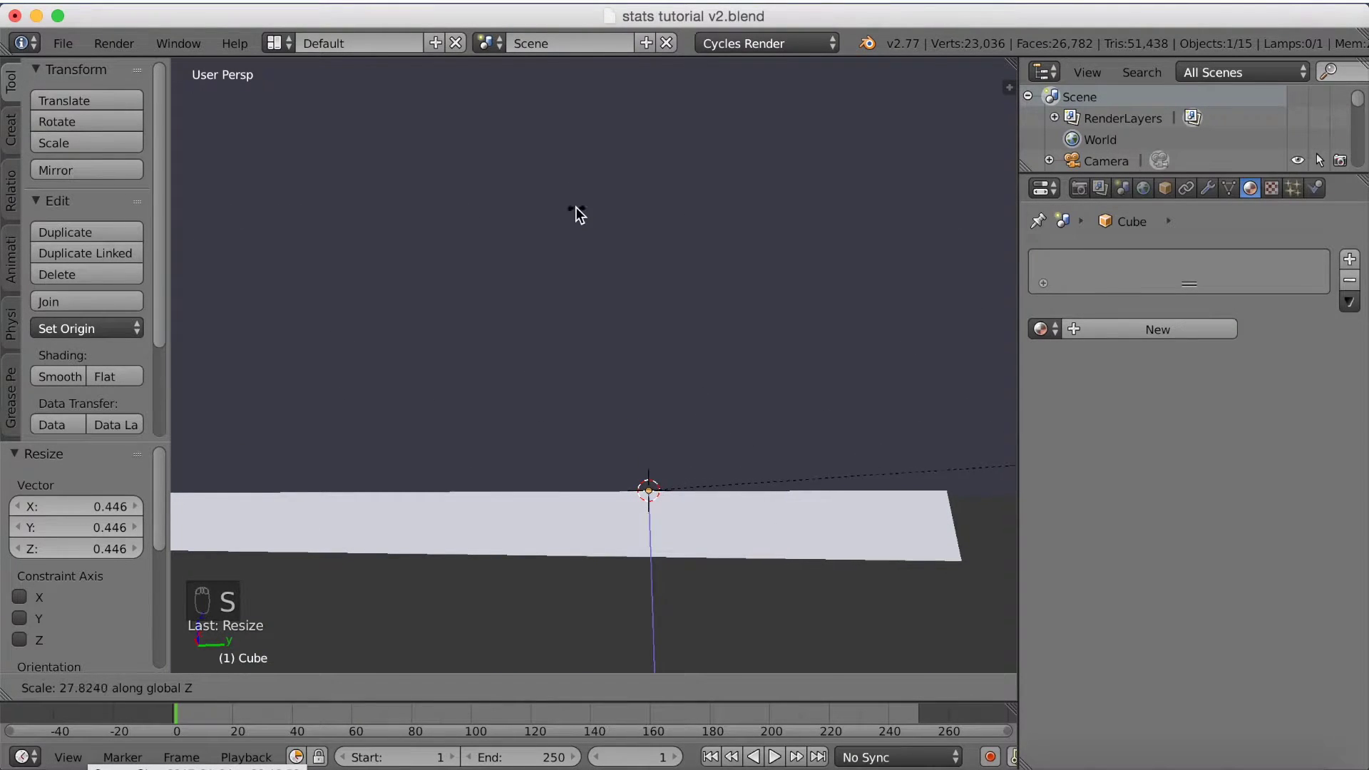
left_click_drag(544, 250, 519, 331)
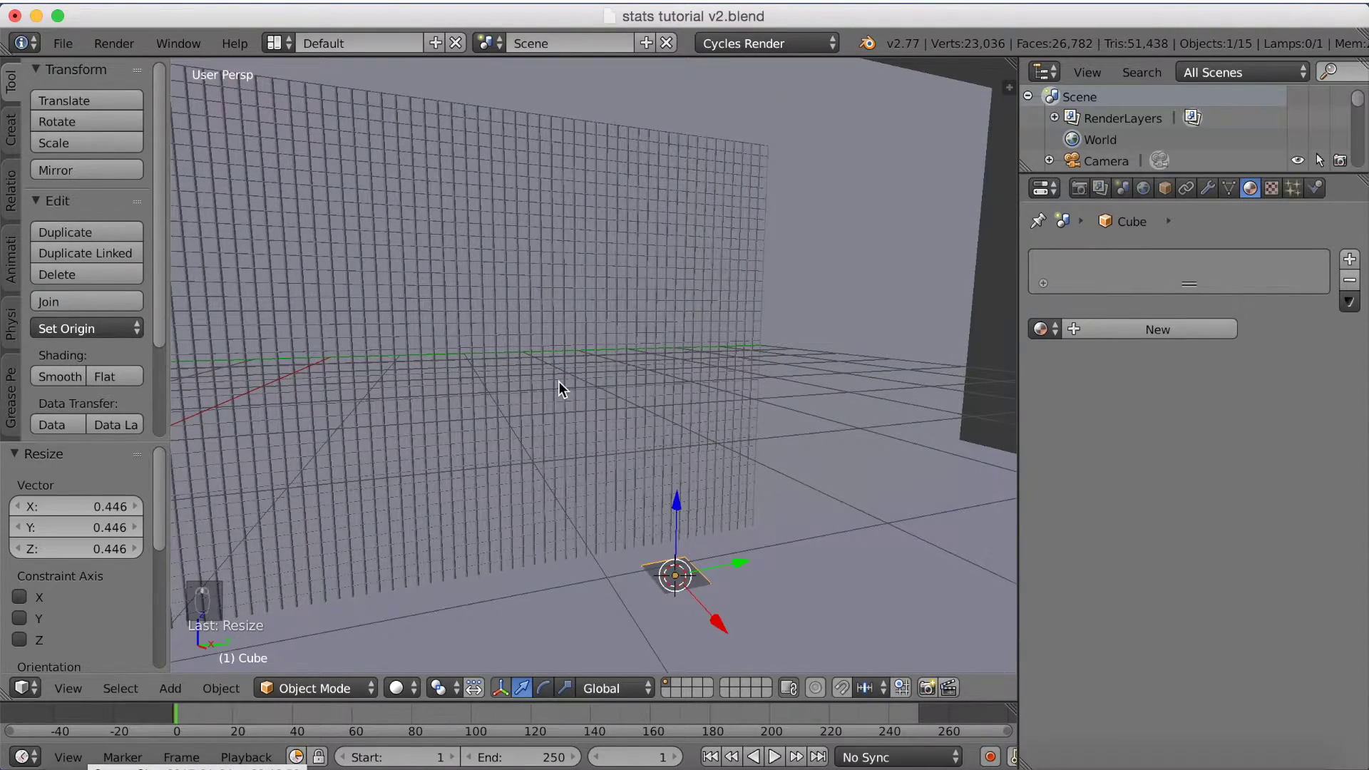
Step: Set the tile's Array modifier to relative offset Y -1.5 and preview the repeated row rendered
left_click_drag(566, 389, 586, 388)
key("s")
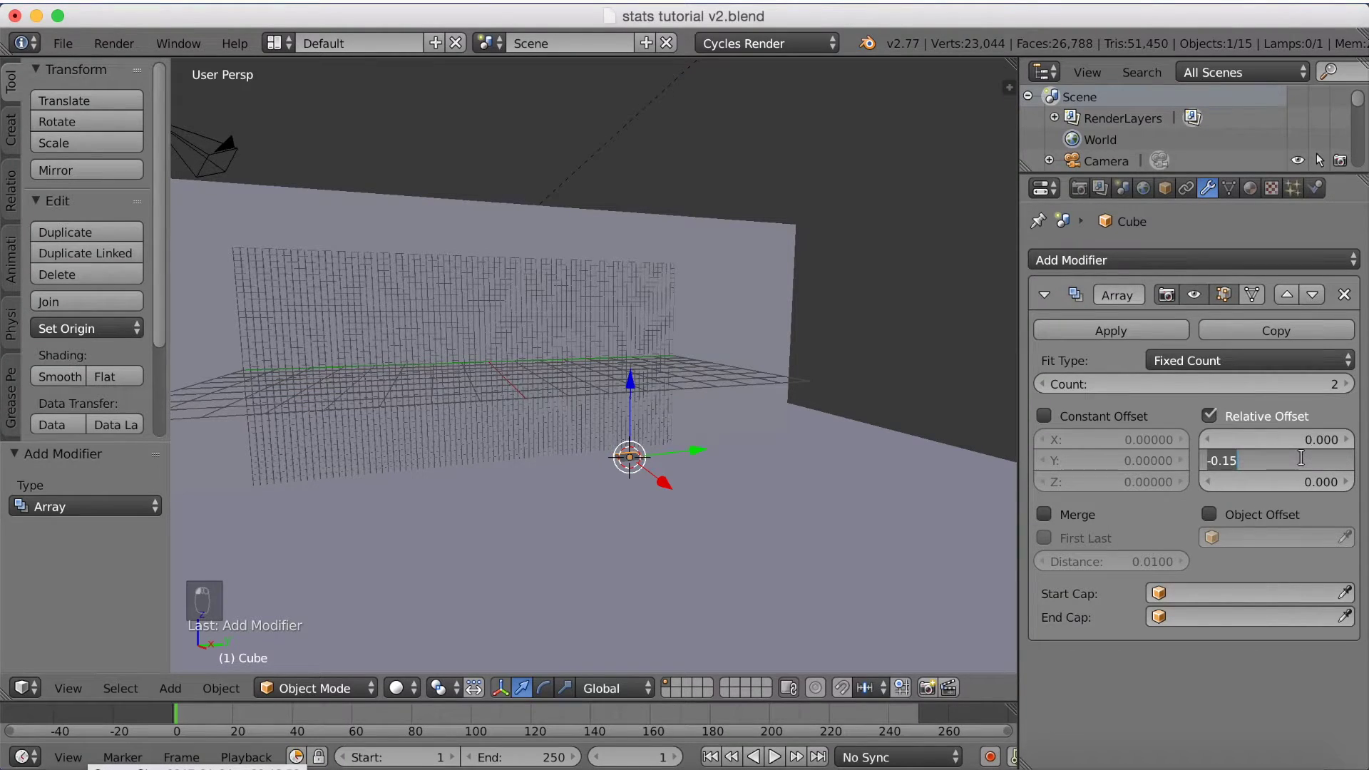
key("BackSpace")
key("BackSpace")
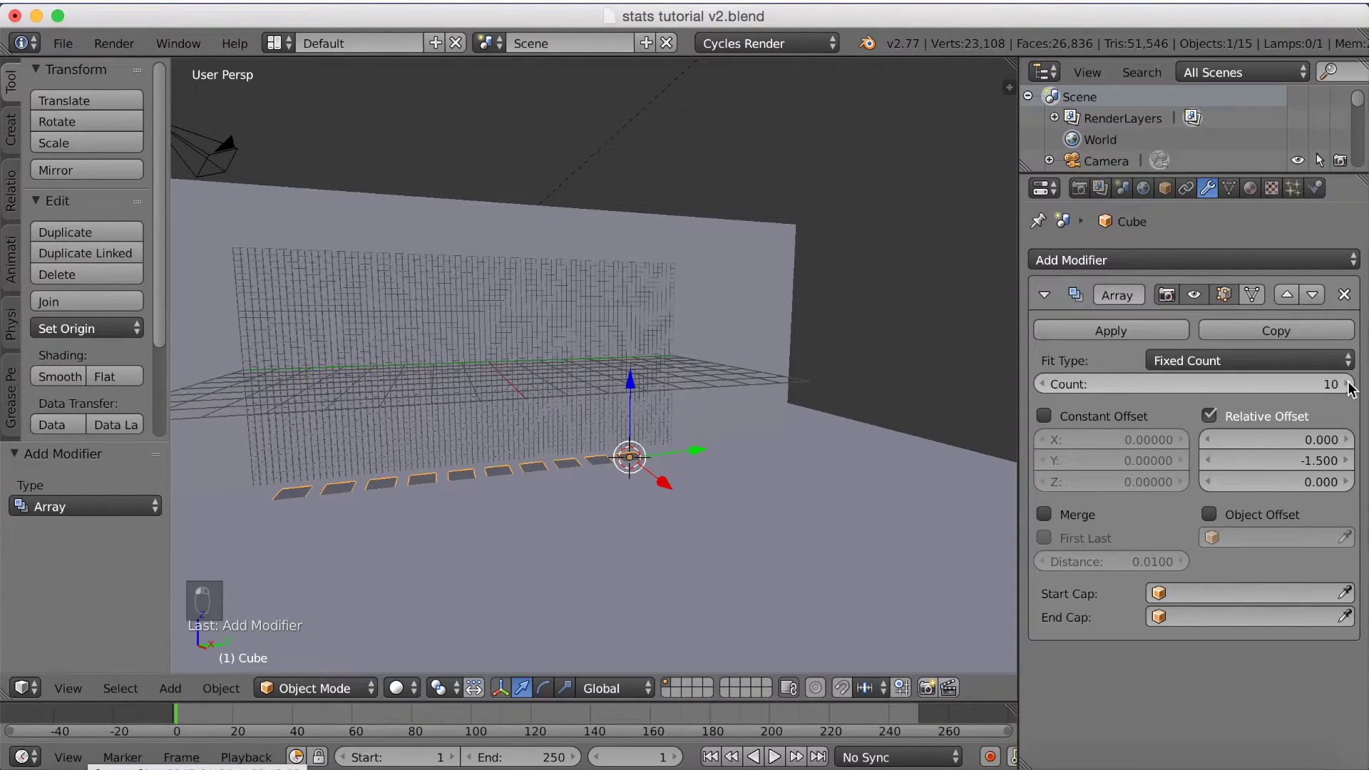
key("shift+z")
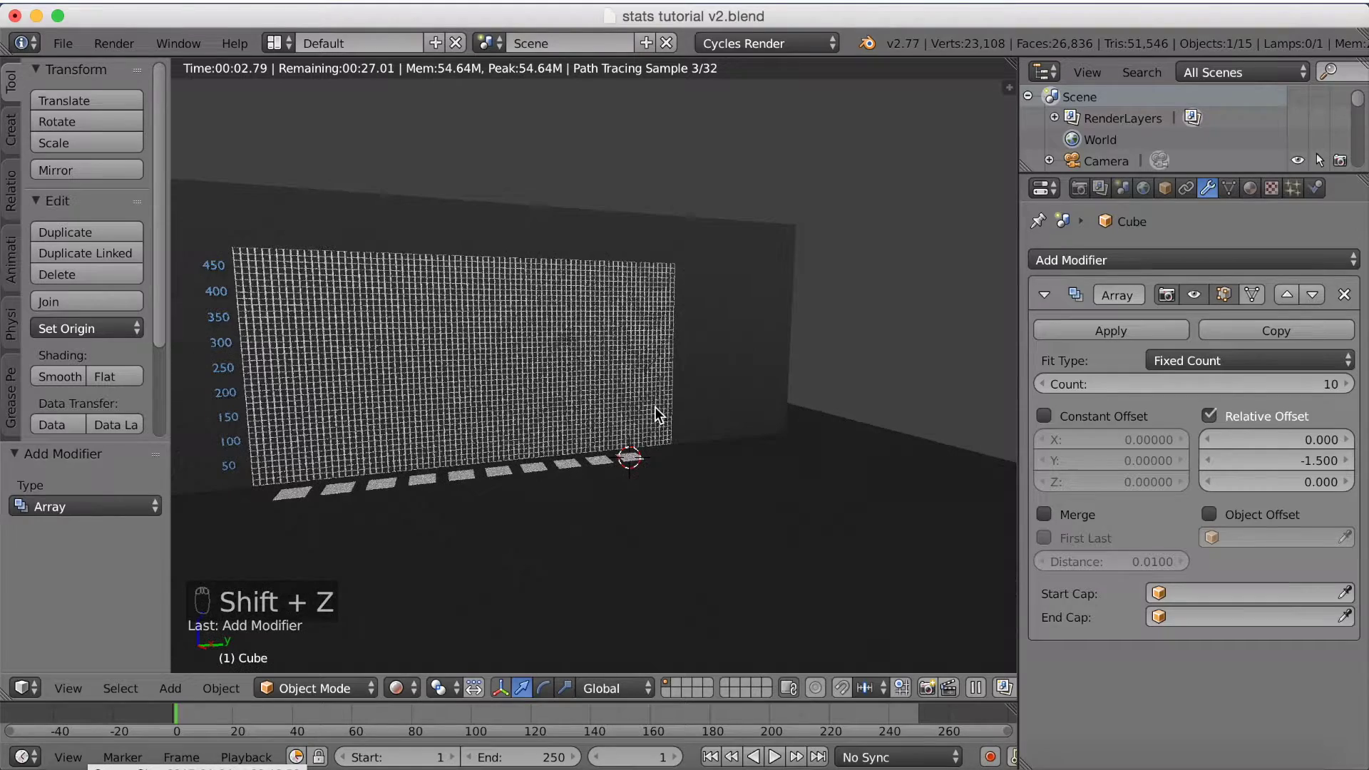
key("shift+z")
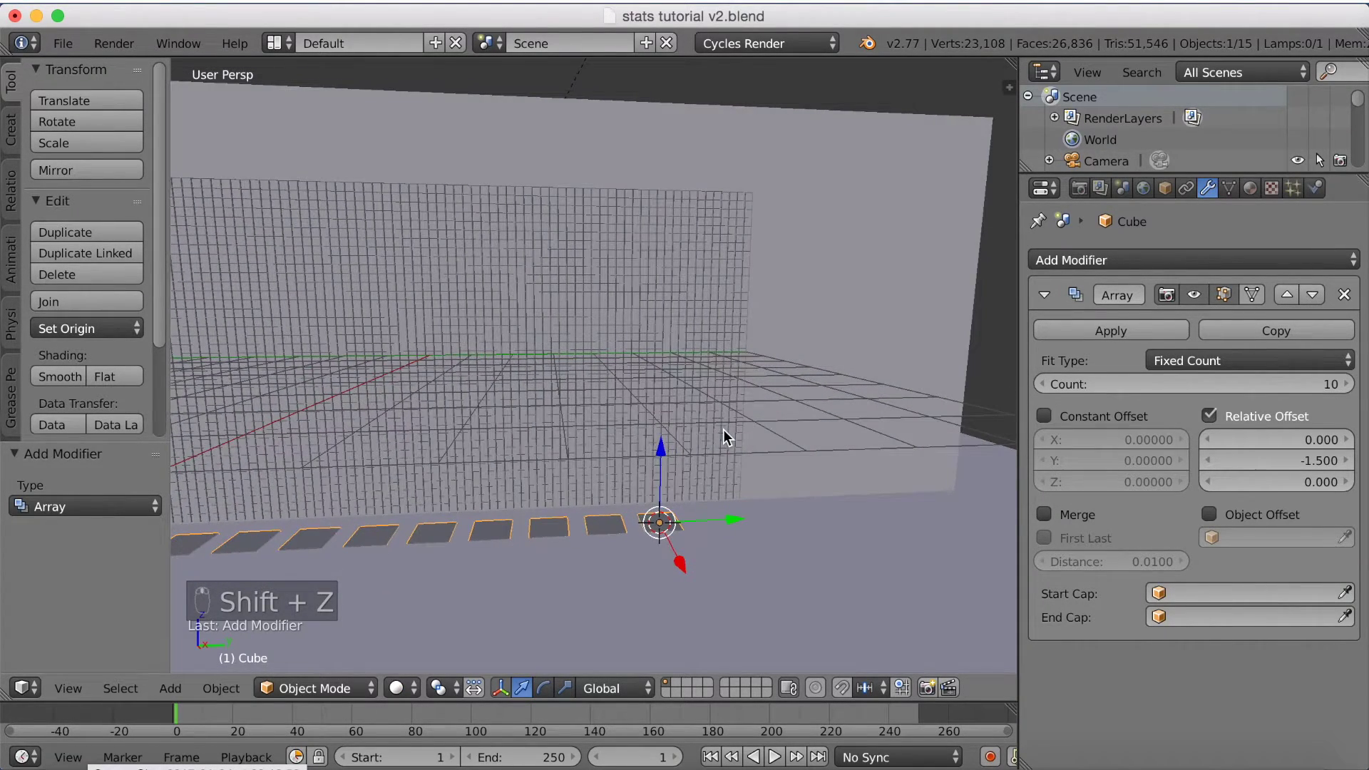
Step: Raise the array Count to 11, move the row of tiles along Y and apply the modifier as real geometry
key("g")
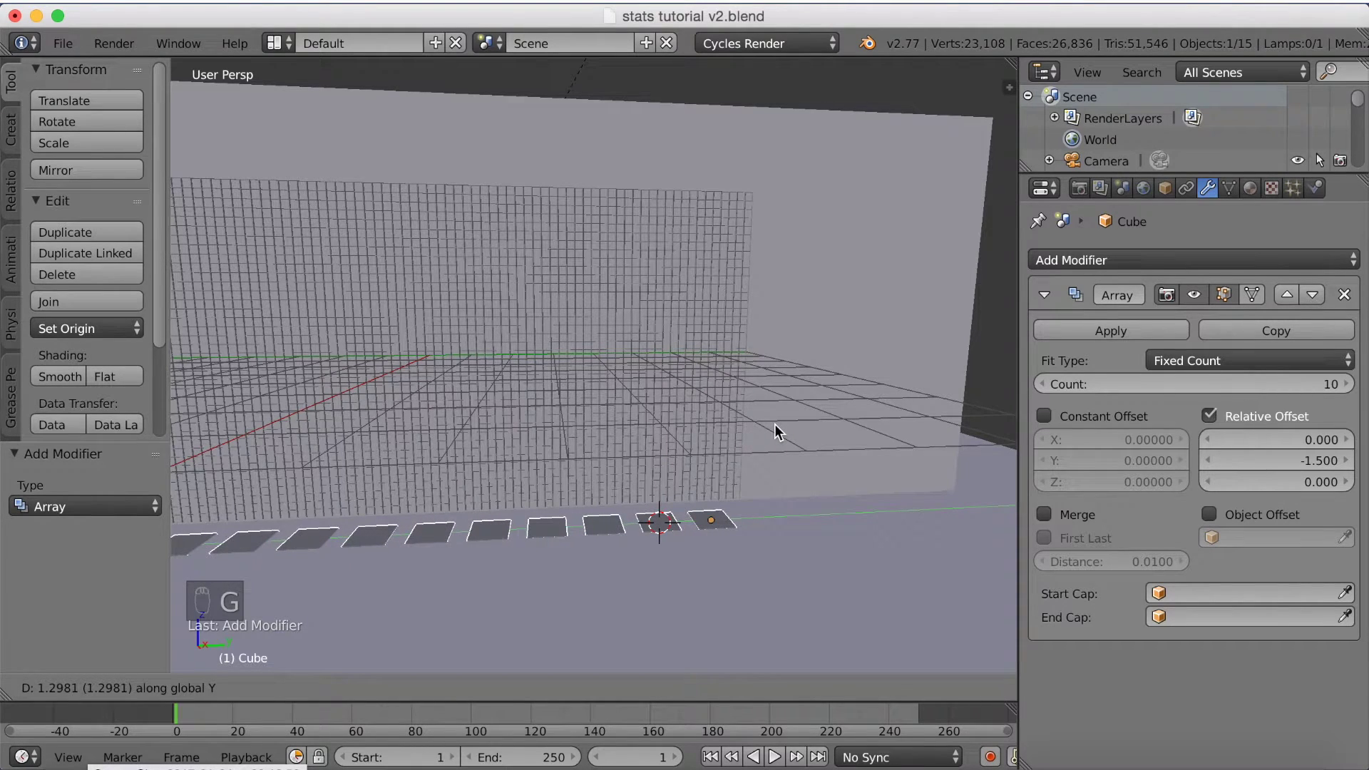
left_click(774, 430)
left_click_drag(768, 434, 659, 455)
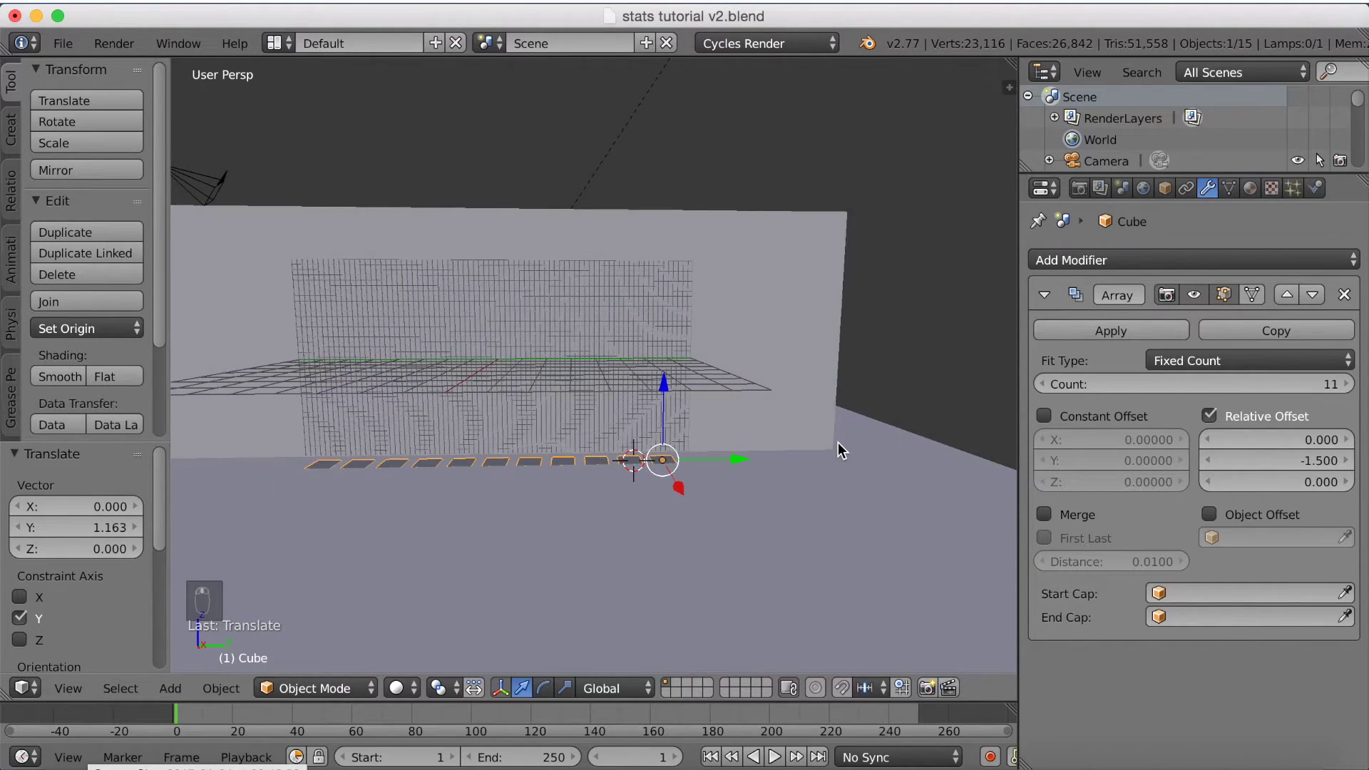
key("g")
key("g")
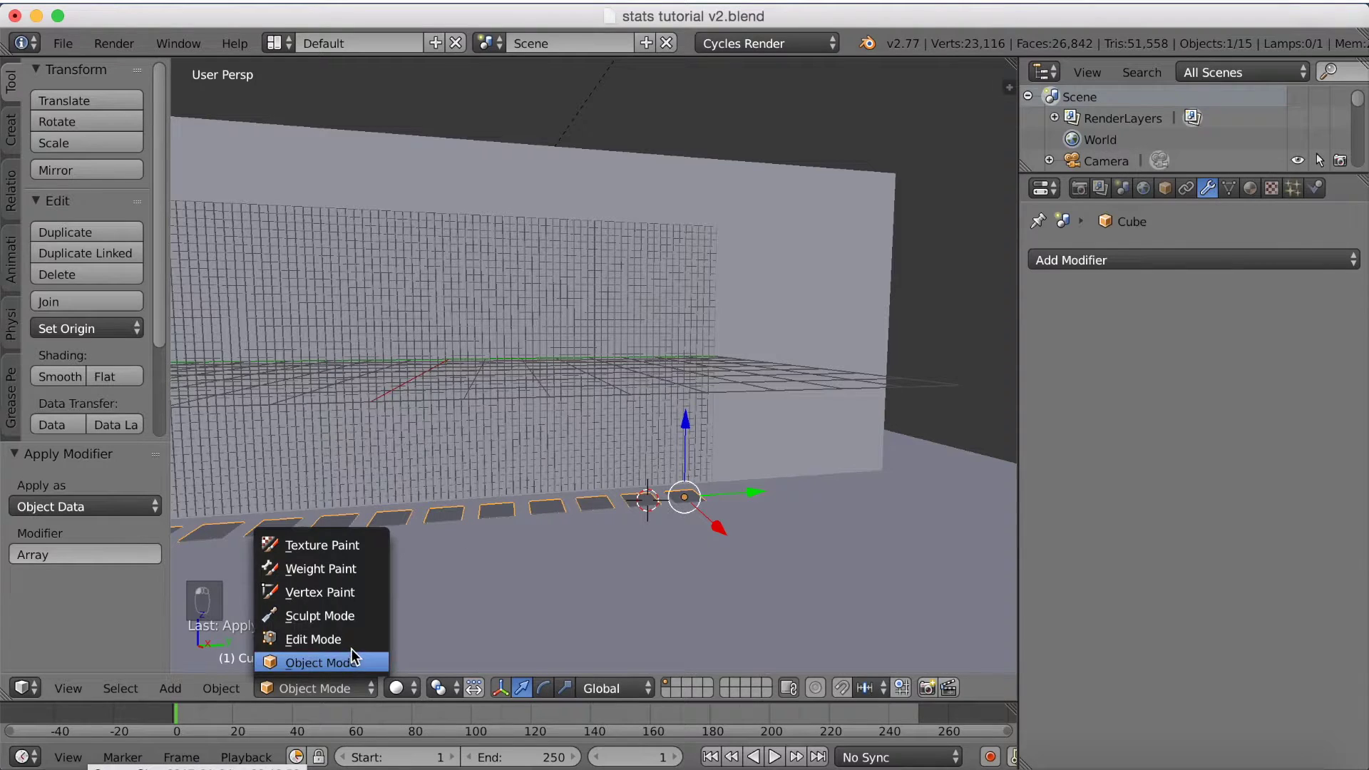
Step: Separate the row's mesh by loose parts so each of the 11 tiles is its own object
key("a")
key("a")
key("p")
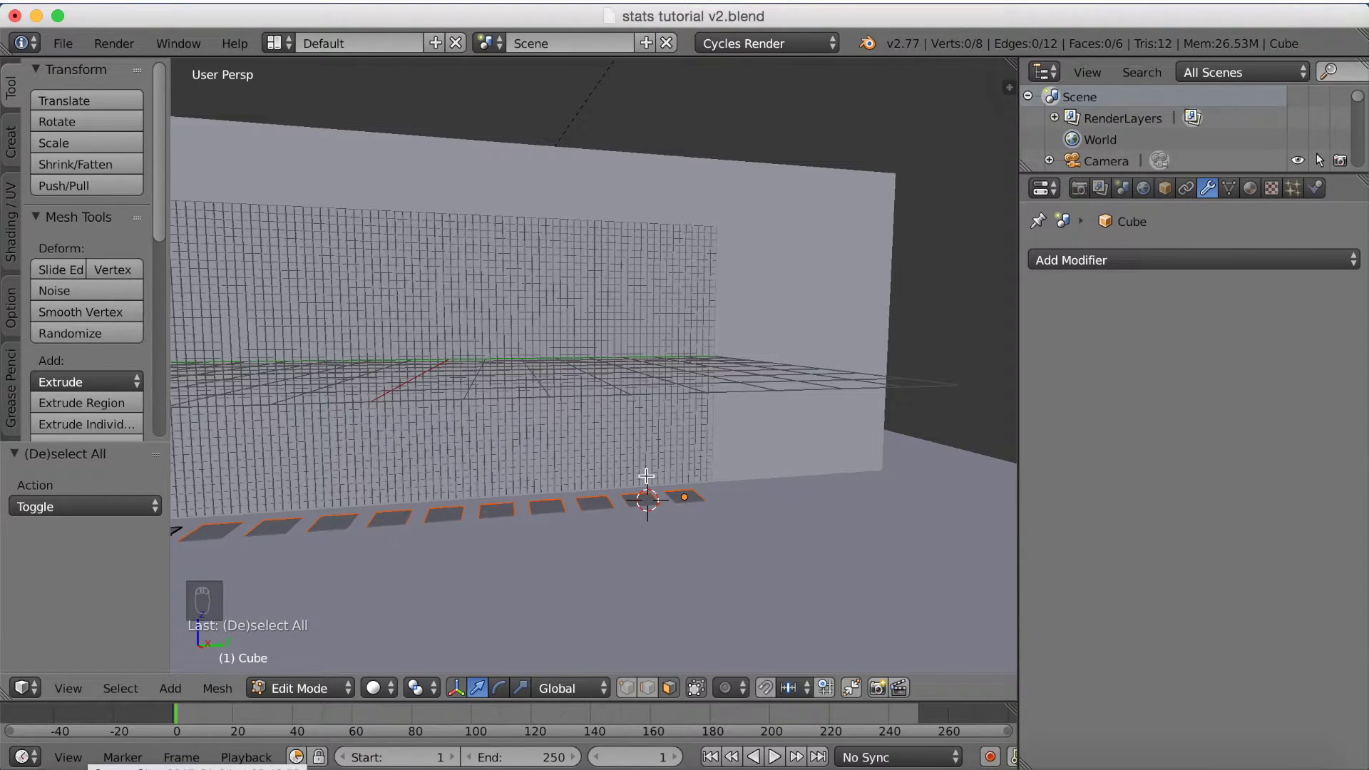
key("Tab")
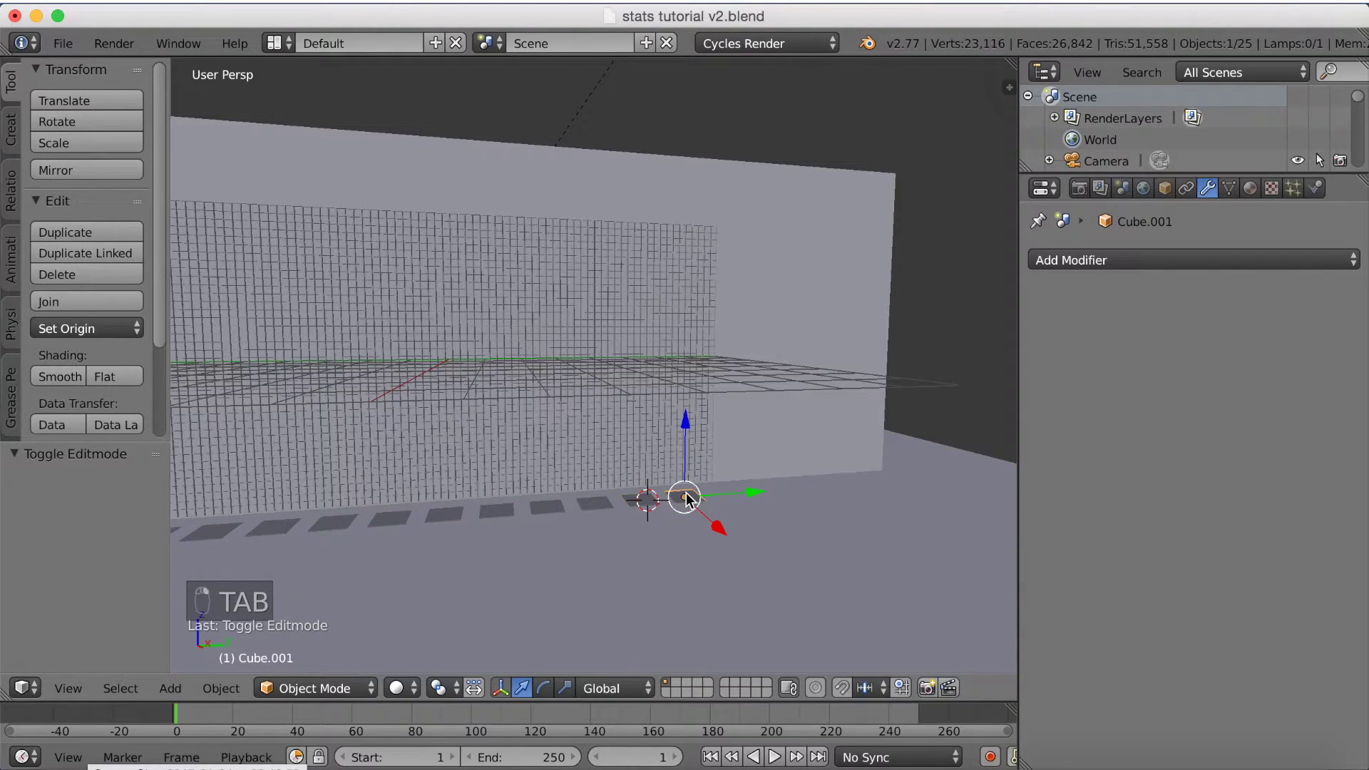
left_click_drag(708, 507, 471, 451)
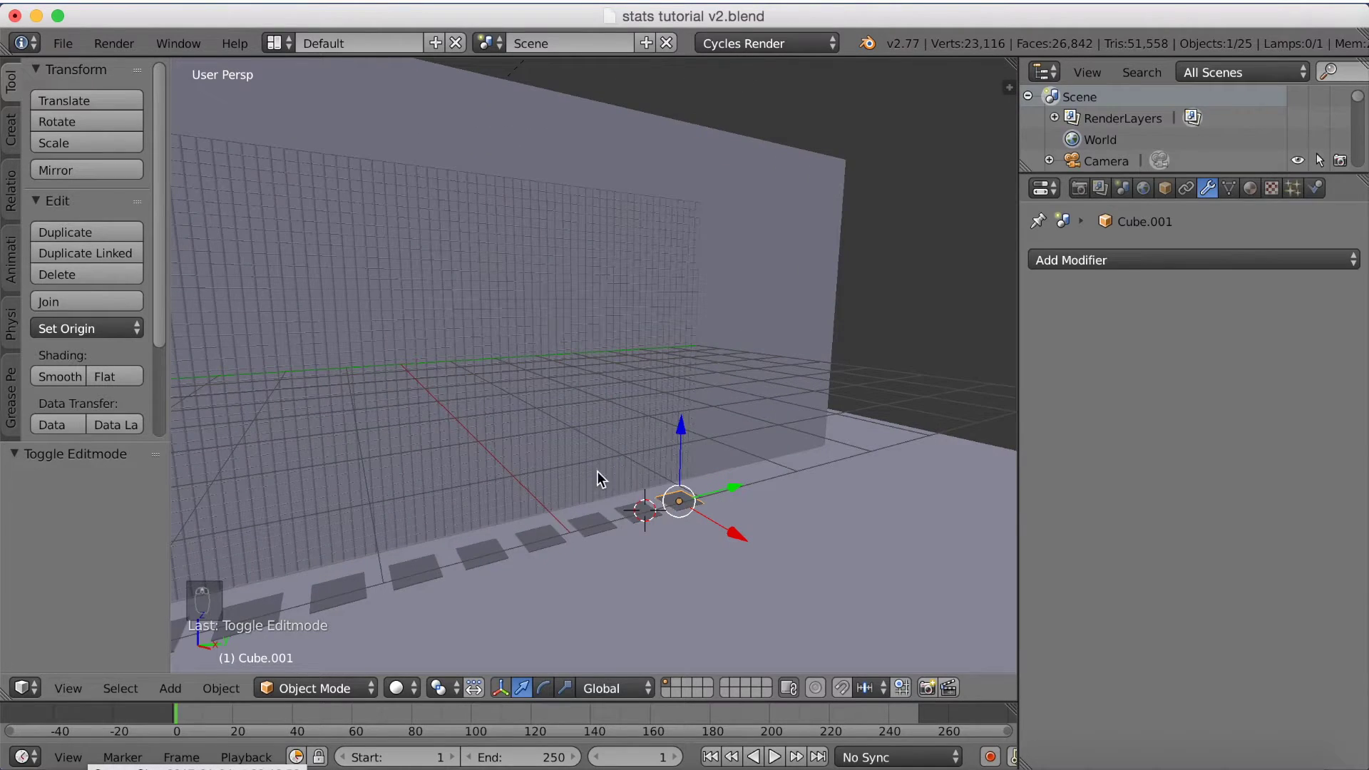
left_click_drag(644, 519, 1141, 282)
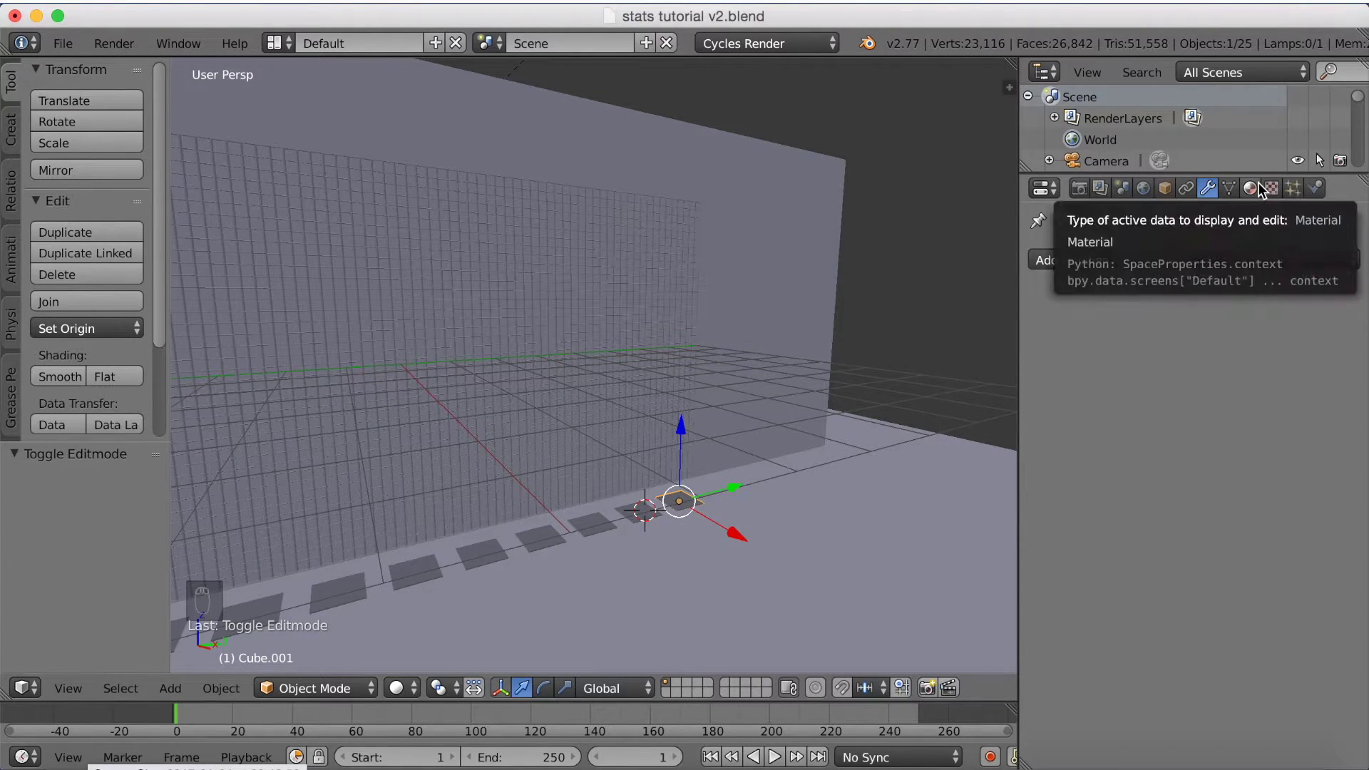
Step: Give one tile a new Glossy BSDF material with roughness 0.15 and preview it rendered
middle_click(1261, 184)
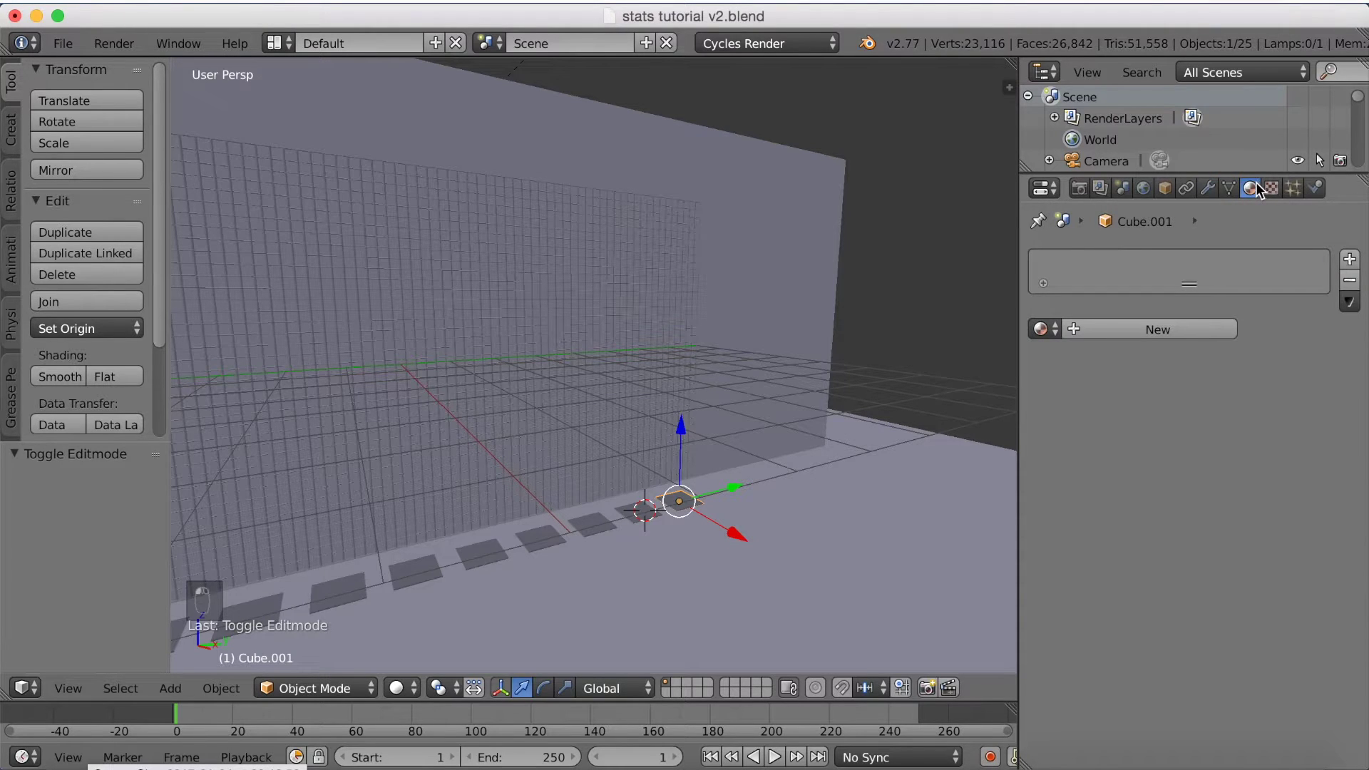
left_click_drag(1103, 333, 1184, 476)
left_click_drag(1187, 437, 1115, 67)
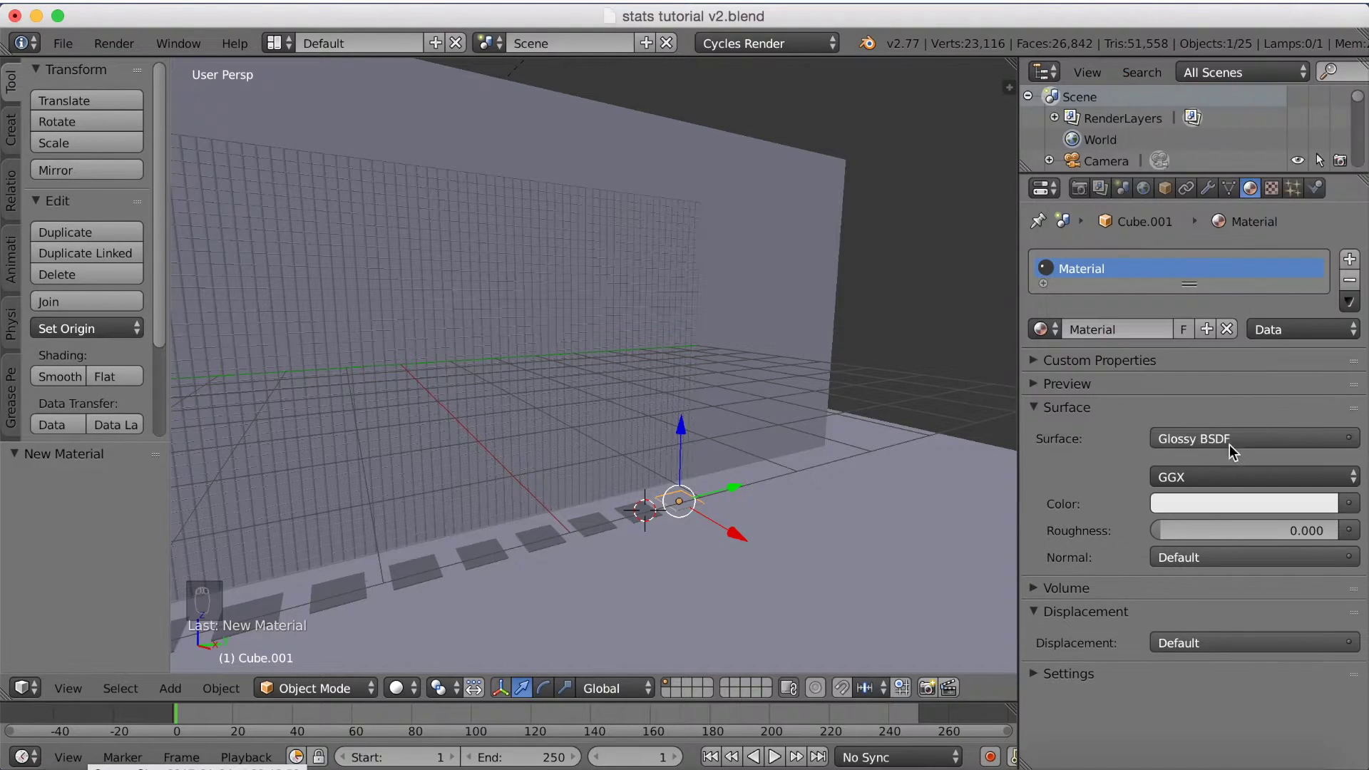
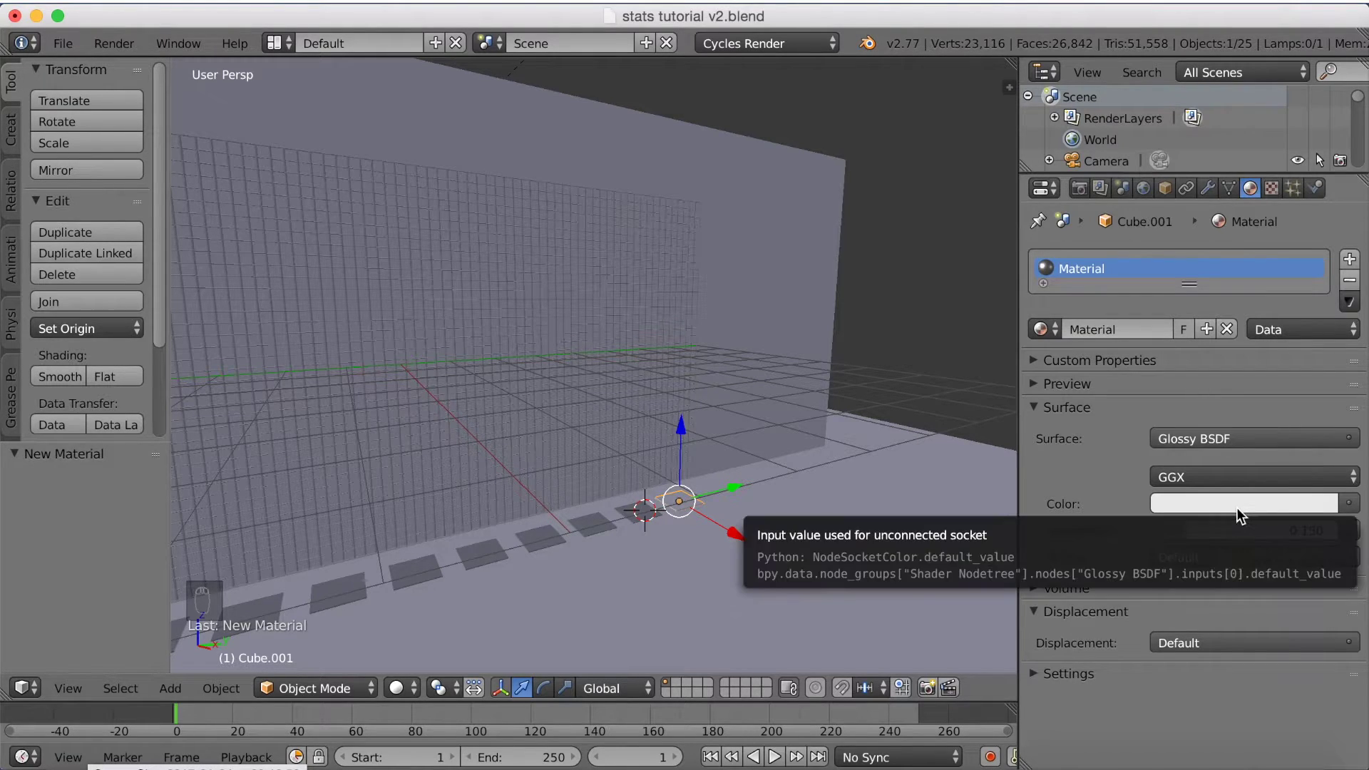
key("shift+z")
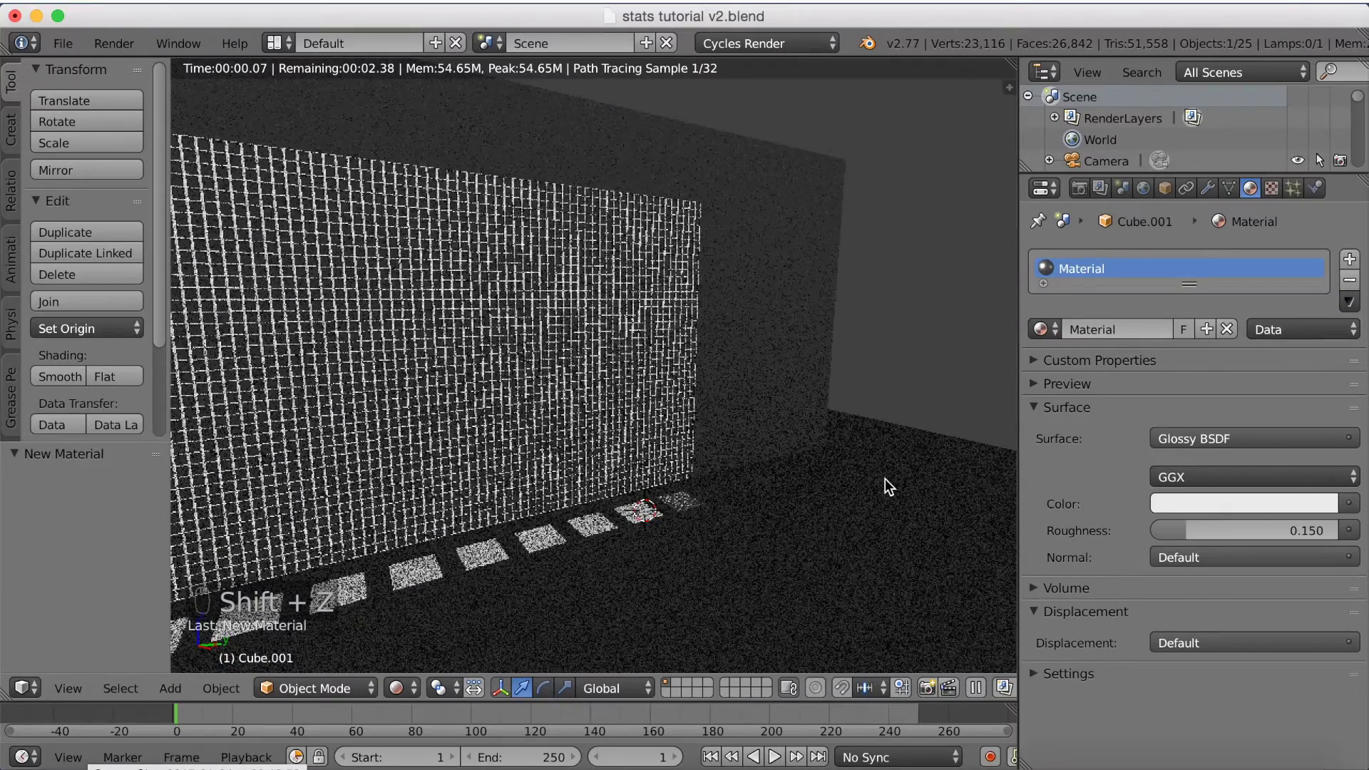
Step: Stretch the tile upward along Z into a tall bar and set its material colour to green
key("s")
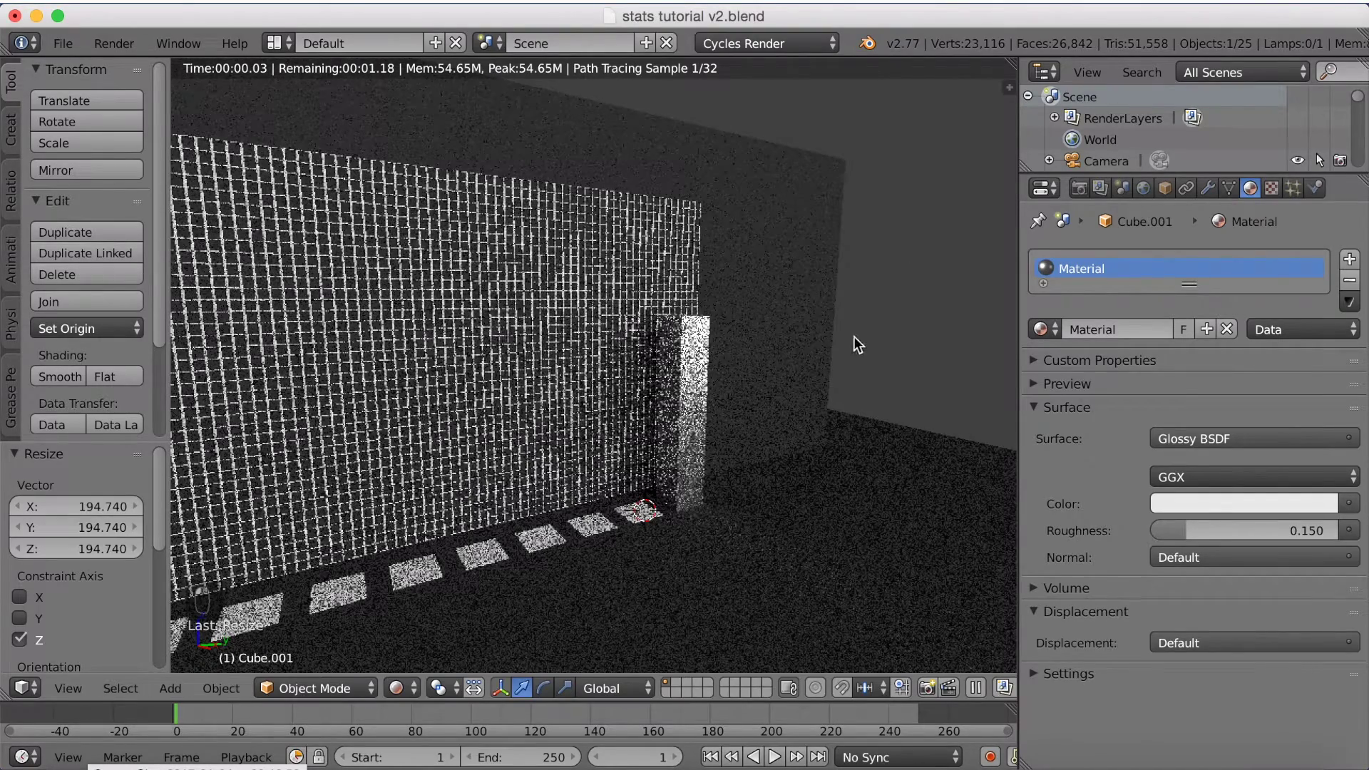
left_click_drag(855, 426, 817, 419)
middle_click(812, 419)
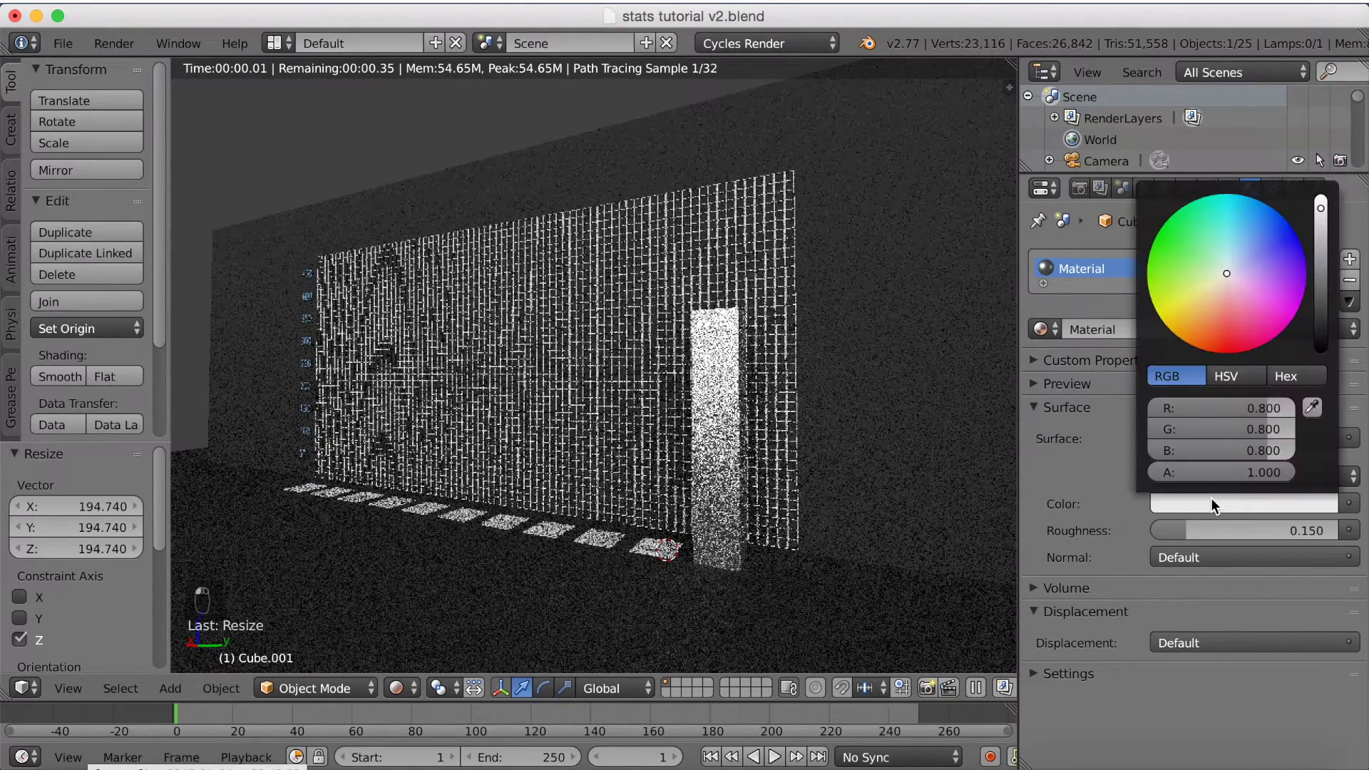
middle_click(1235, 266)
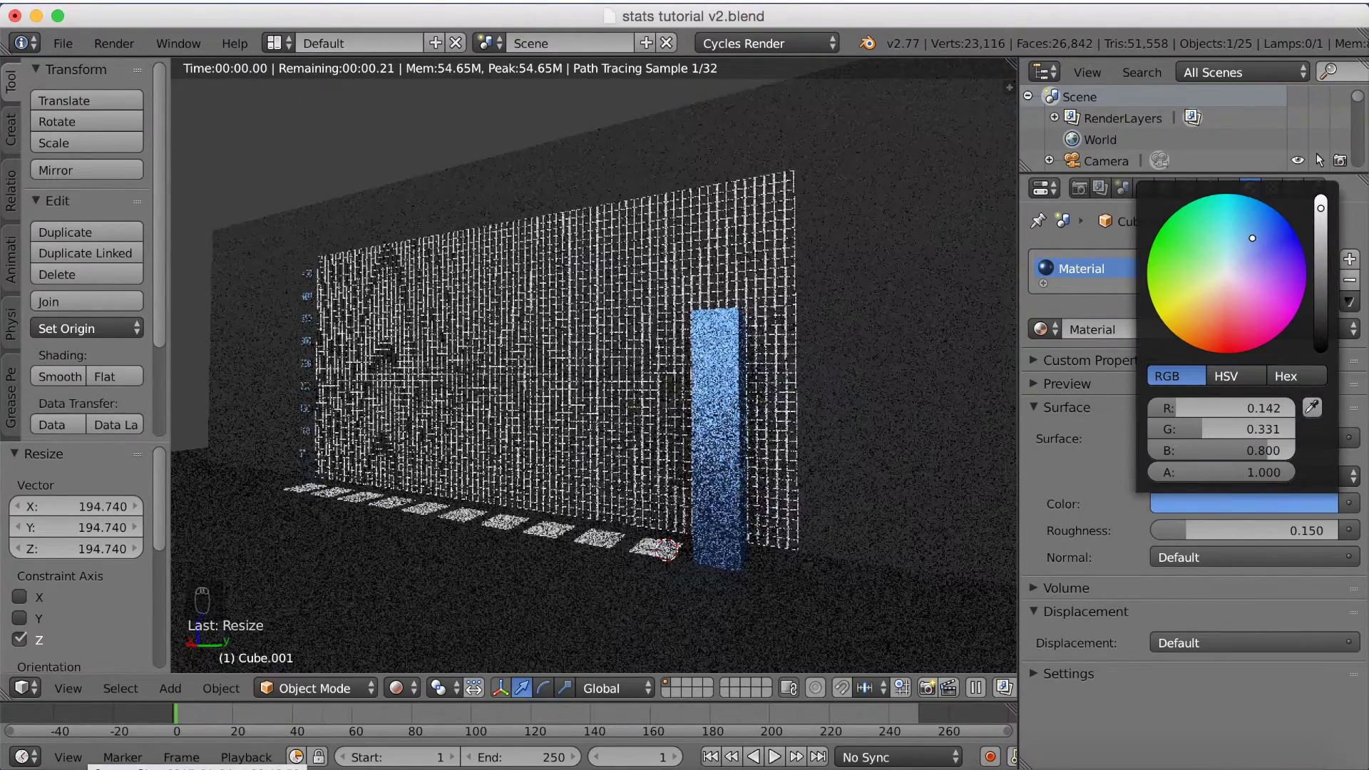
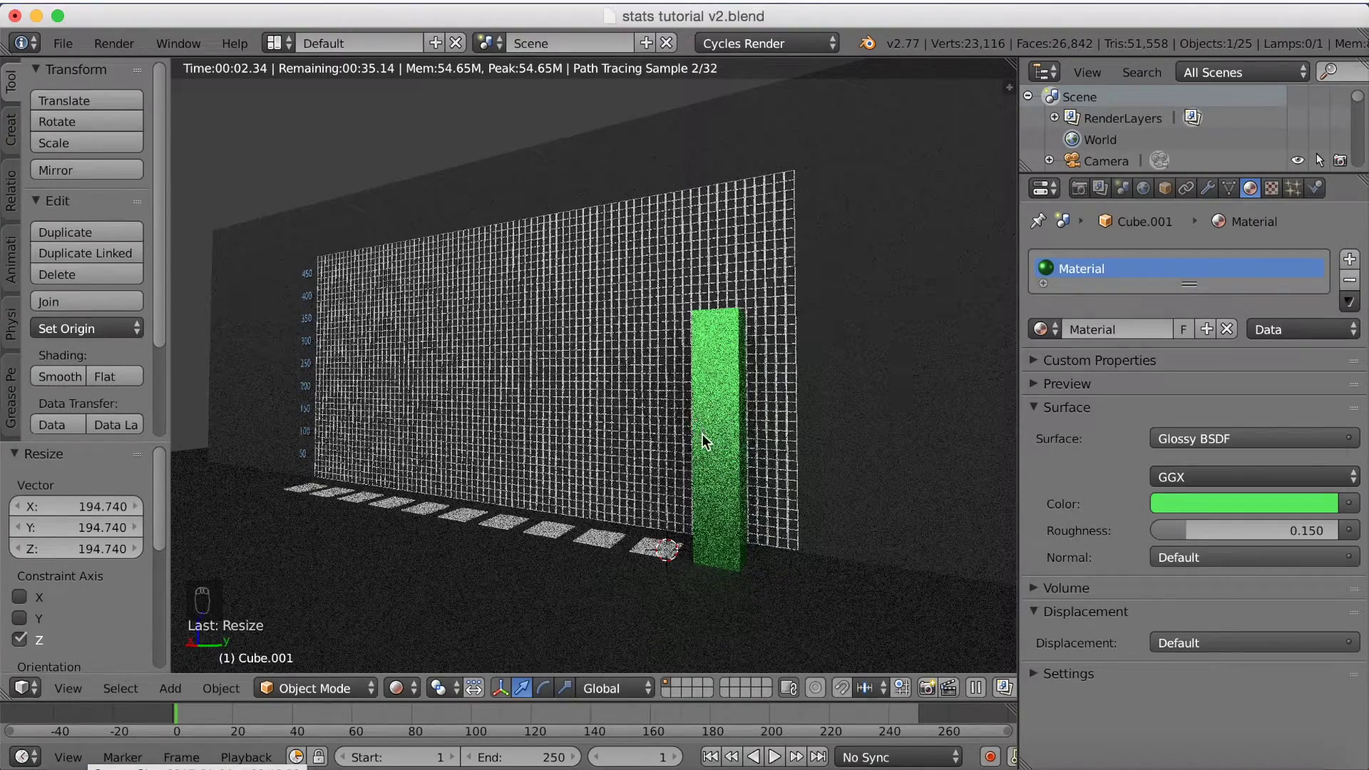
middle_click(662, 439)
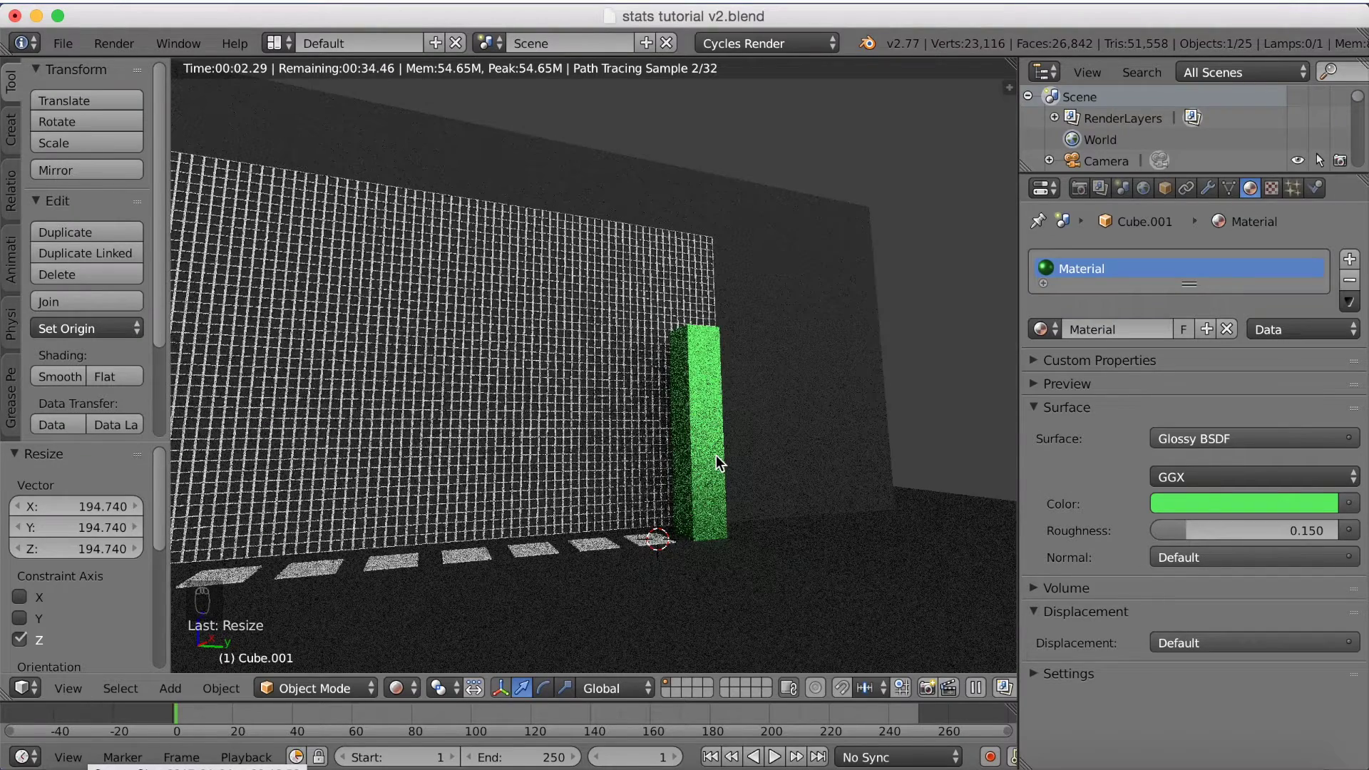
key("shift+z")
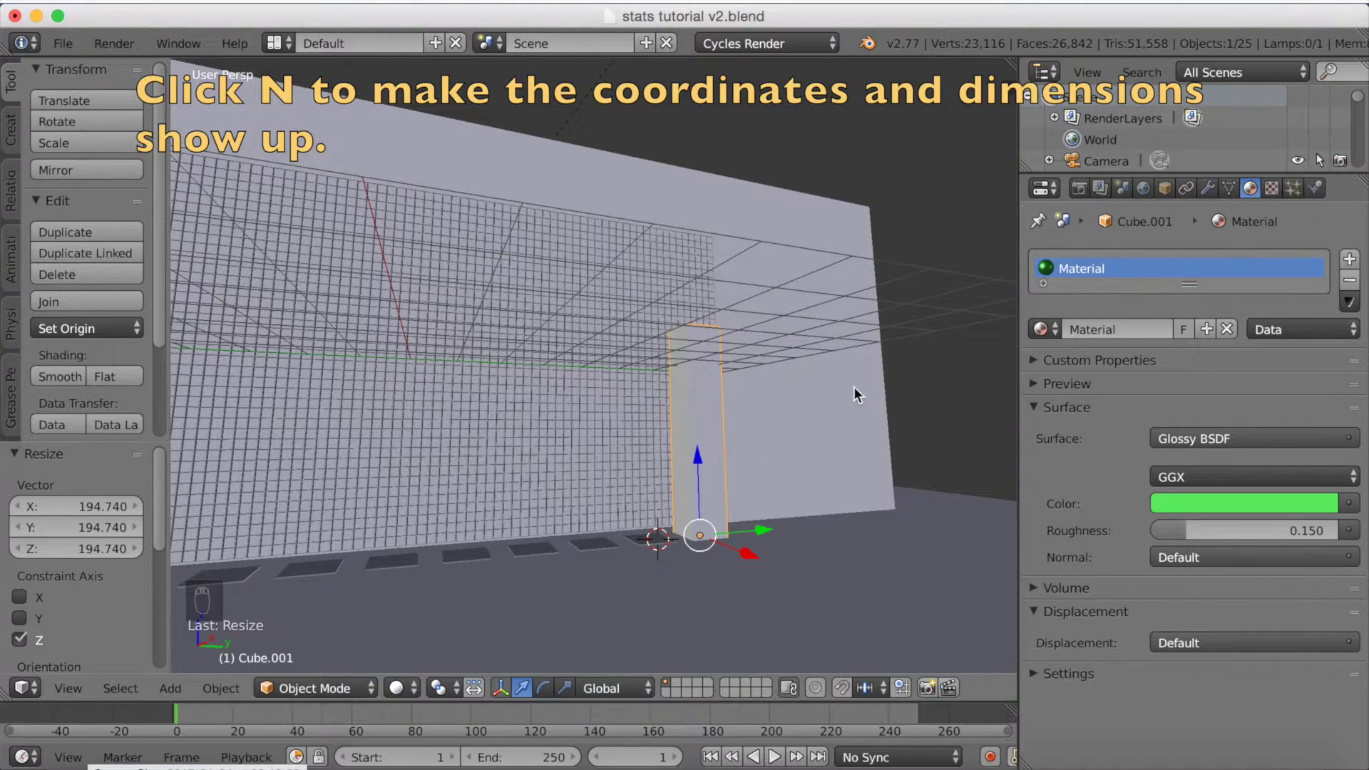
Step: Flatten the stretched bar back to a Z scale of 0.446 via the N sidebar
key("n")
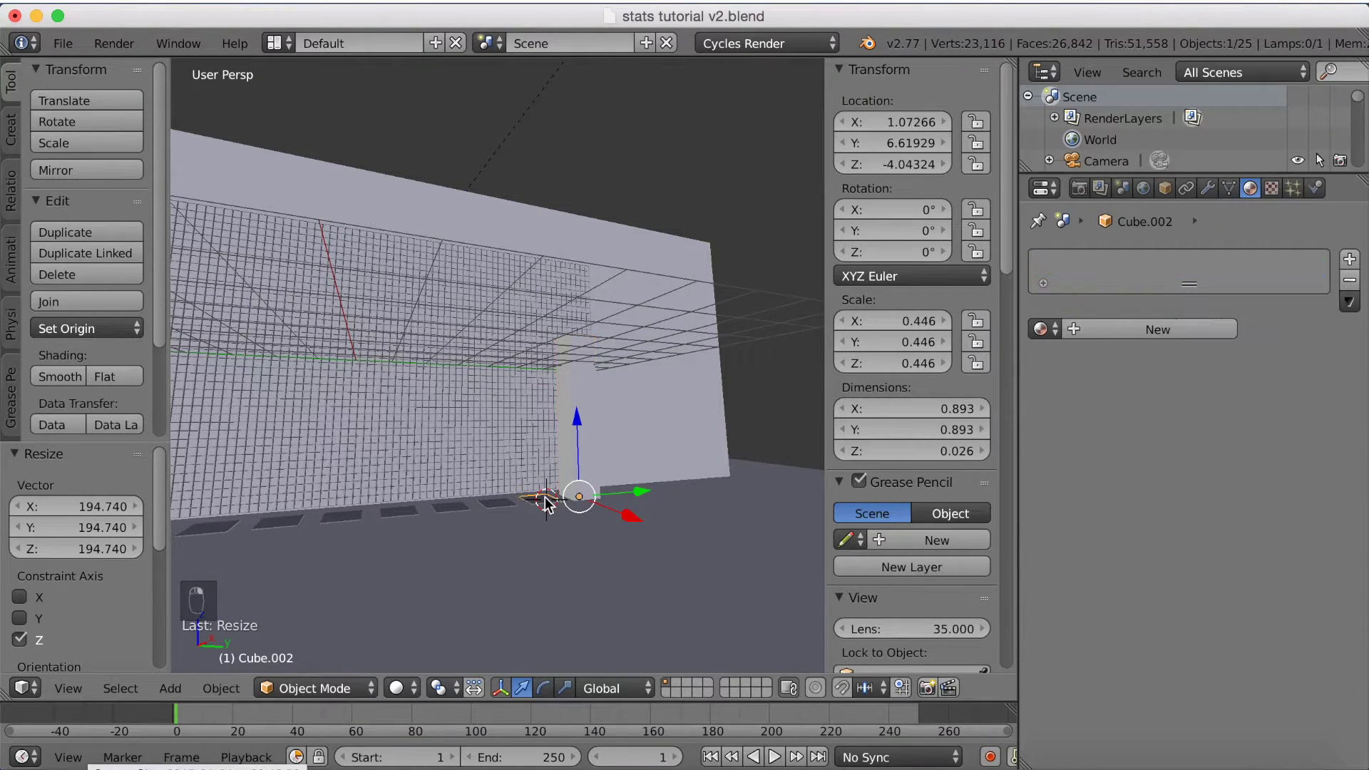
left_click_drag(591, 401, 585, 401)
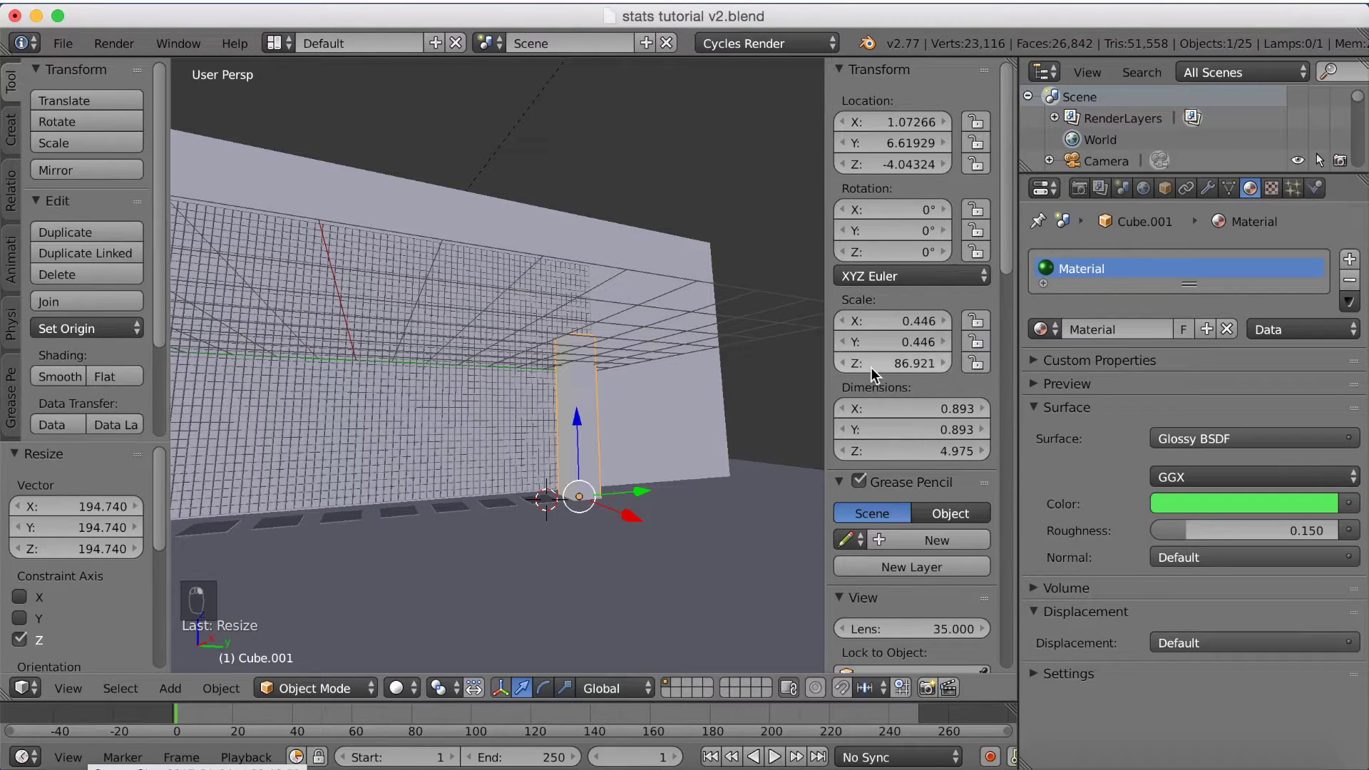
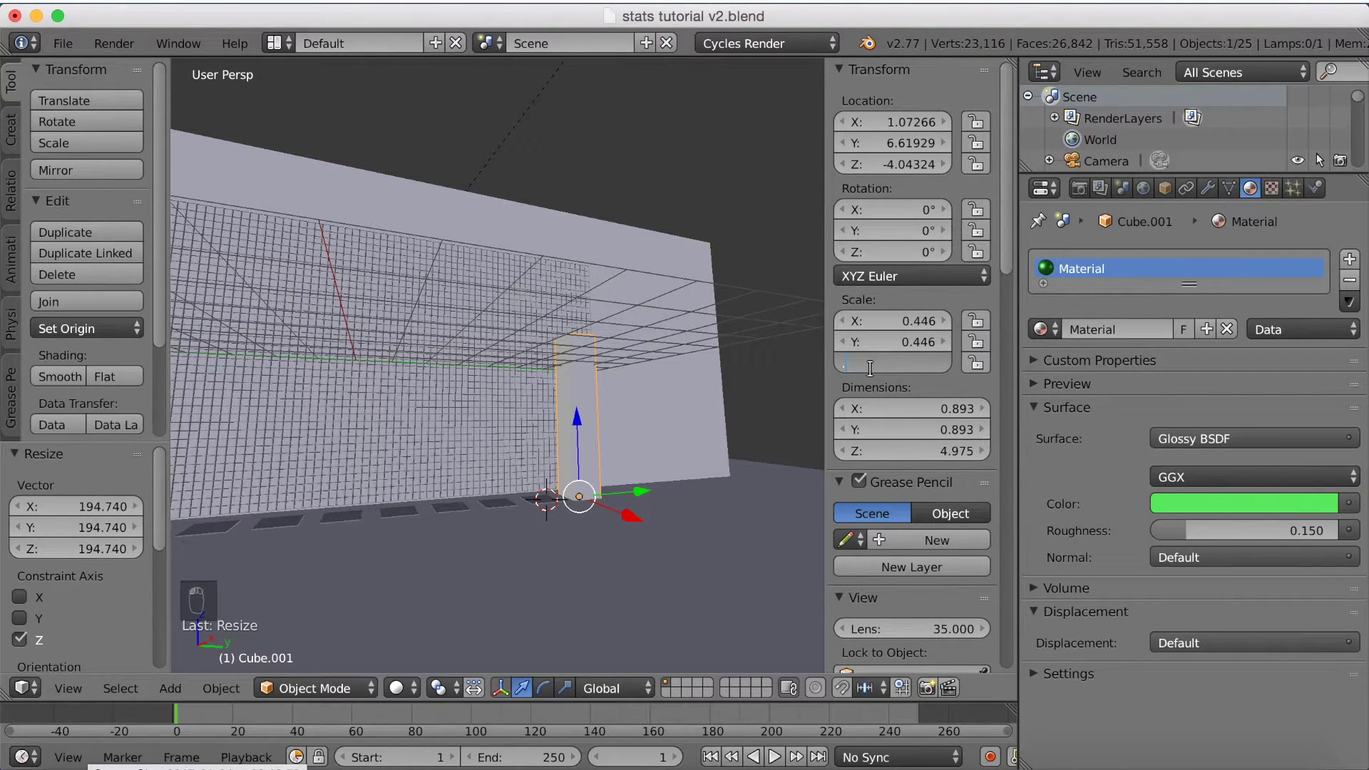
key("KP_4")
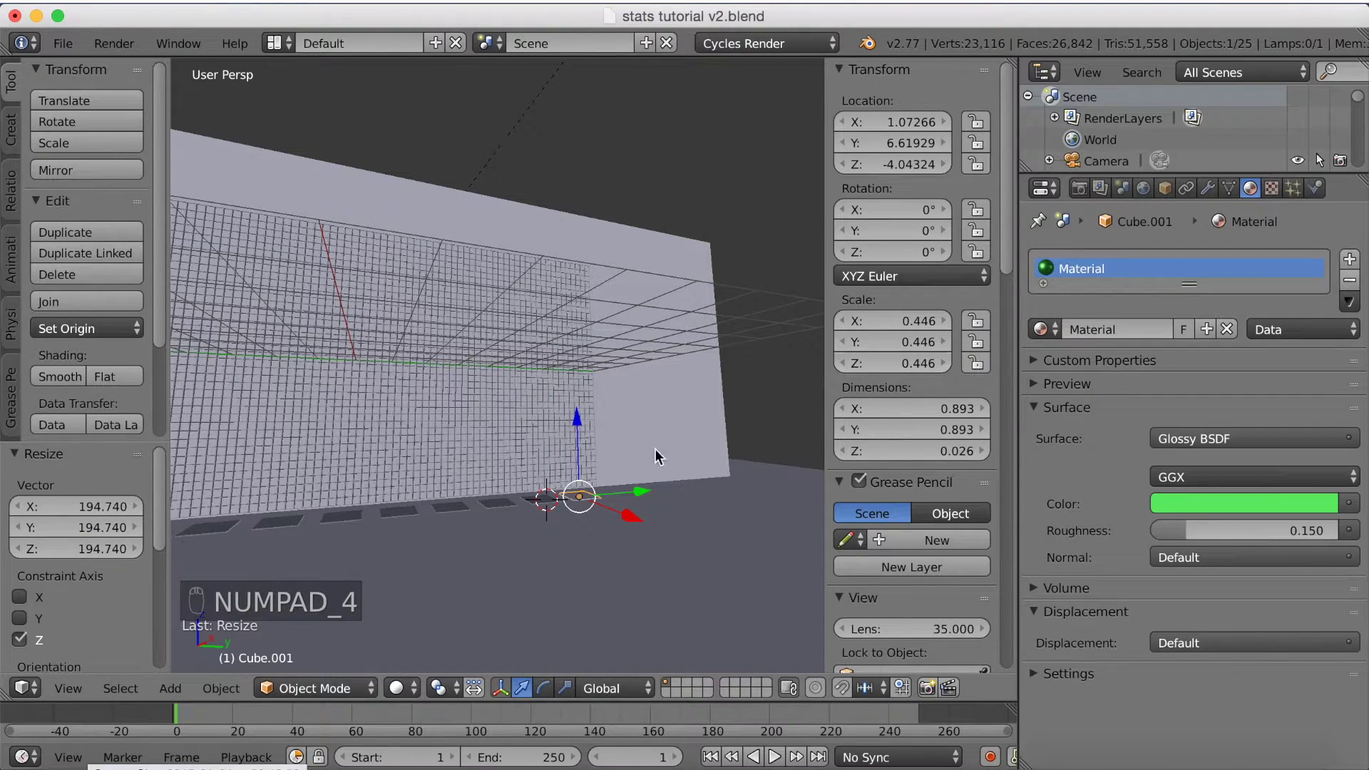
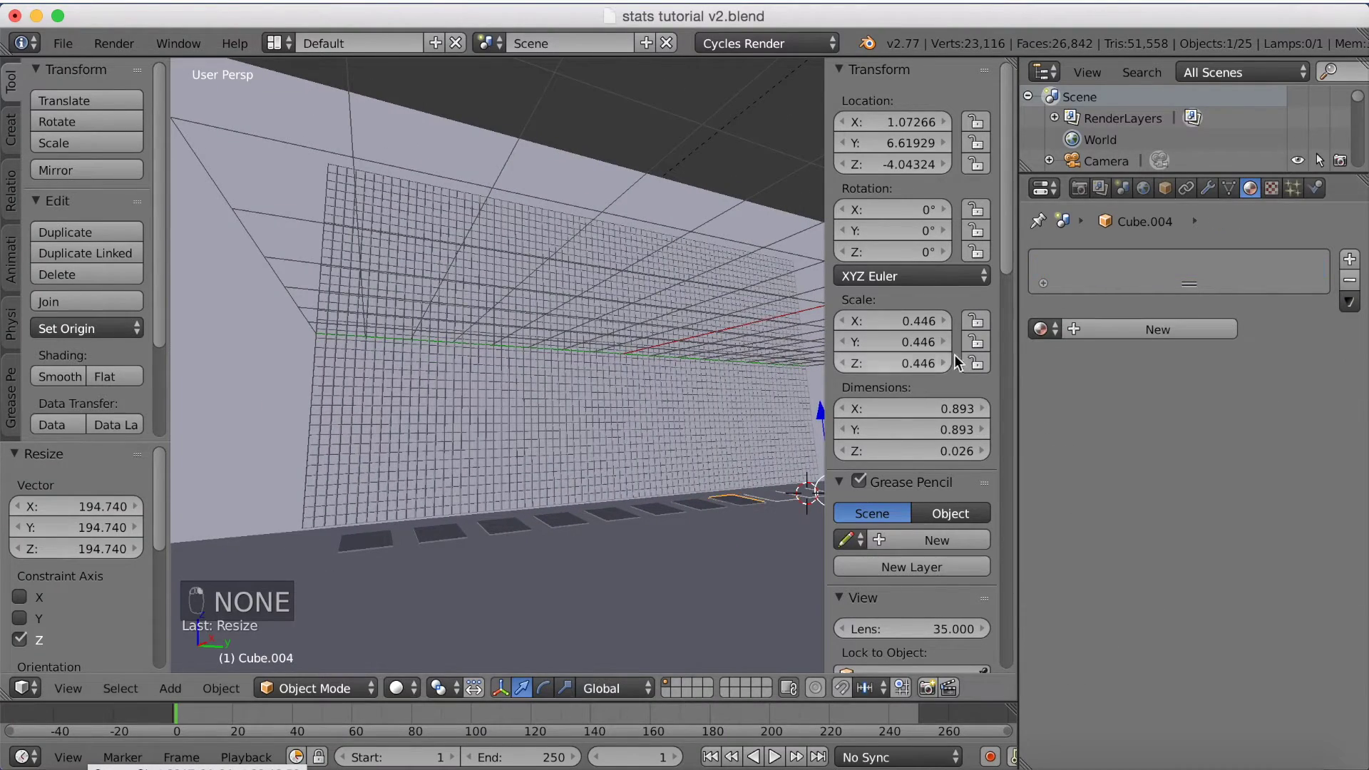
Step: Preview the tiles with the shared glossy green Bars material in rendered shading, then move to frame 20
middle_click(993, 373)
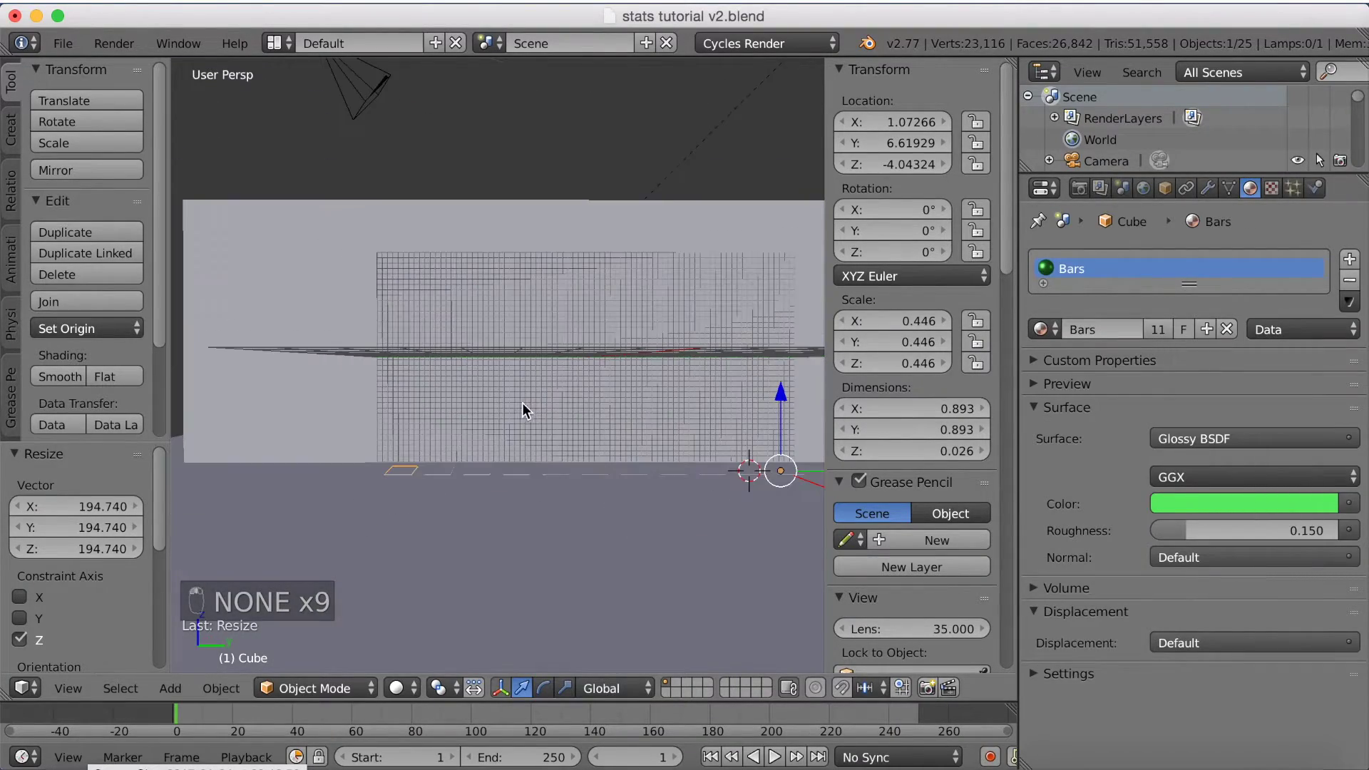
key("shift+z")
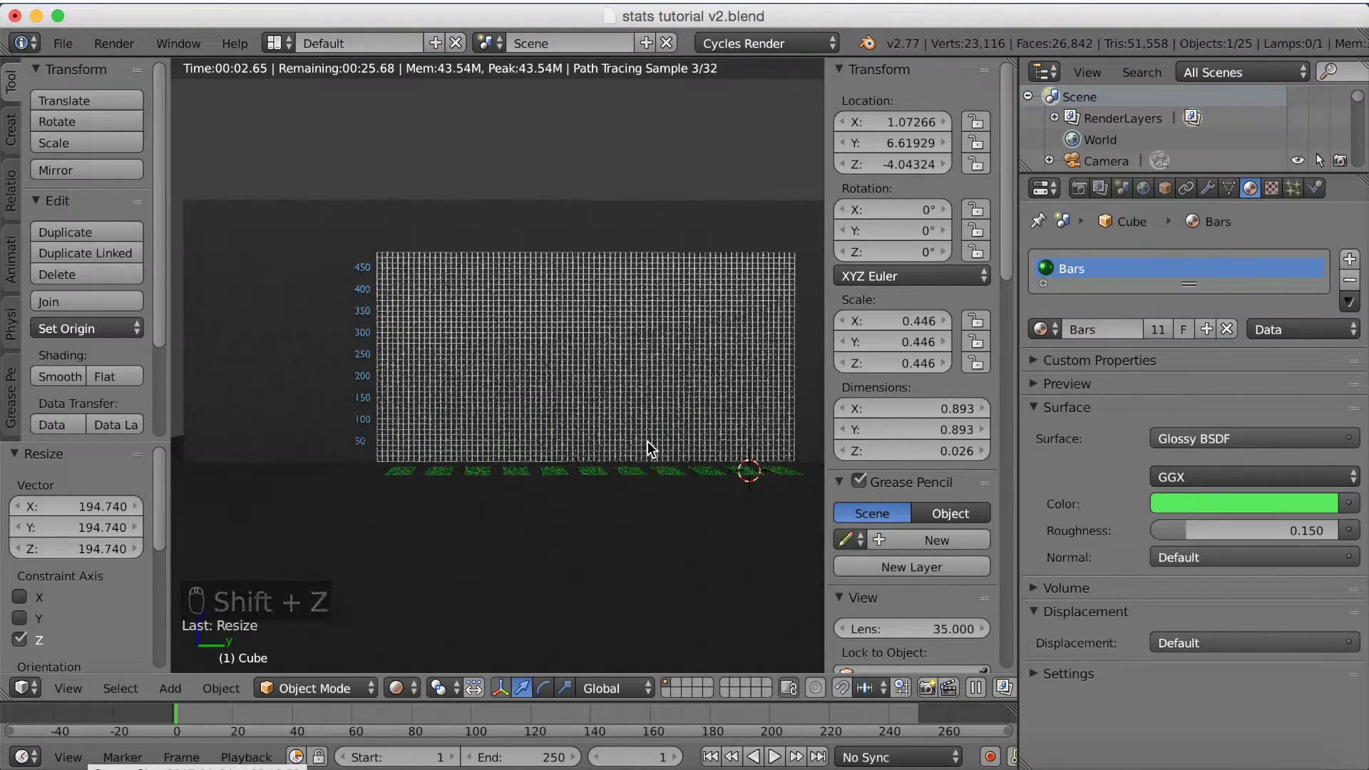
key("shift+z")
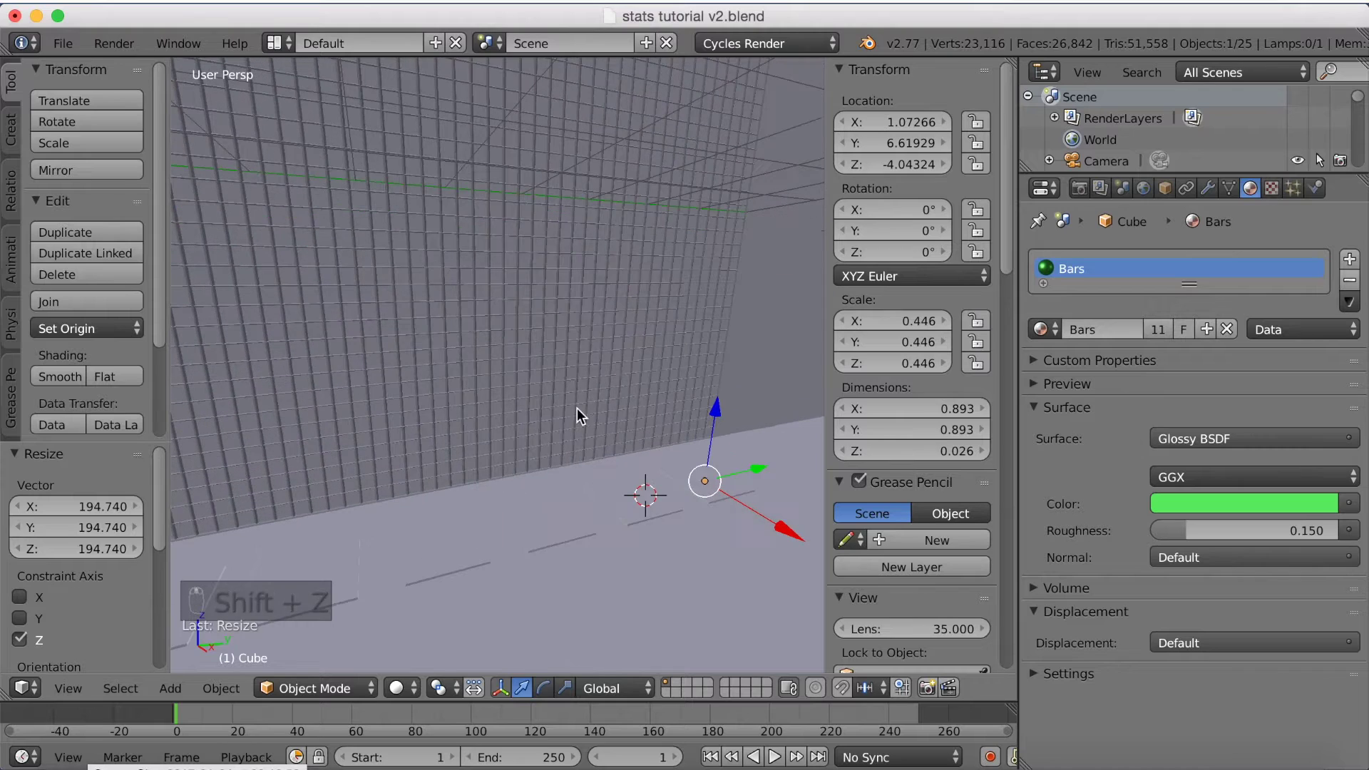
left_click_drag(233, 750, 236, 720)
middle_click(236, 720)
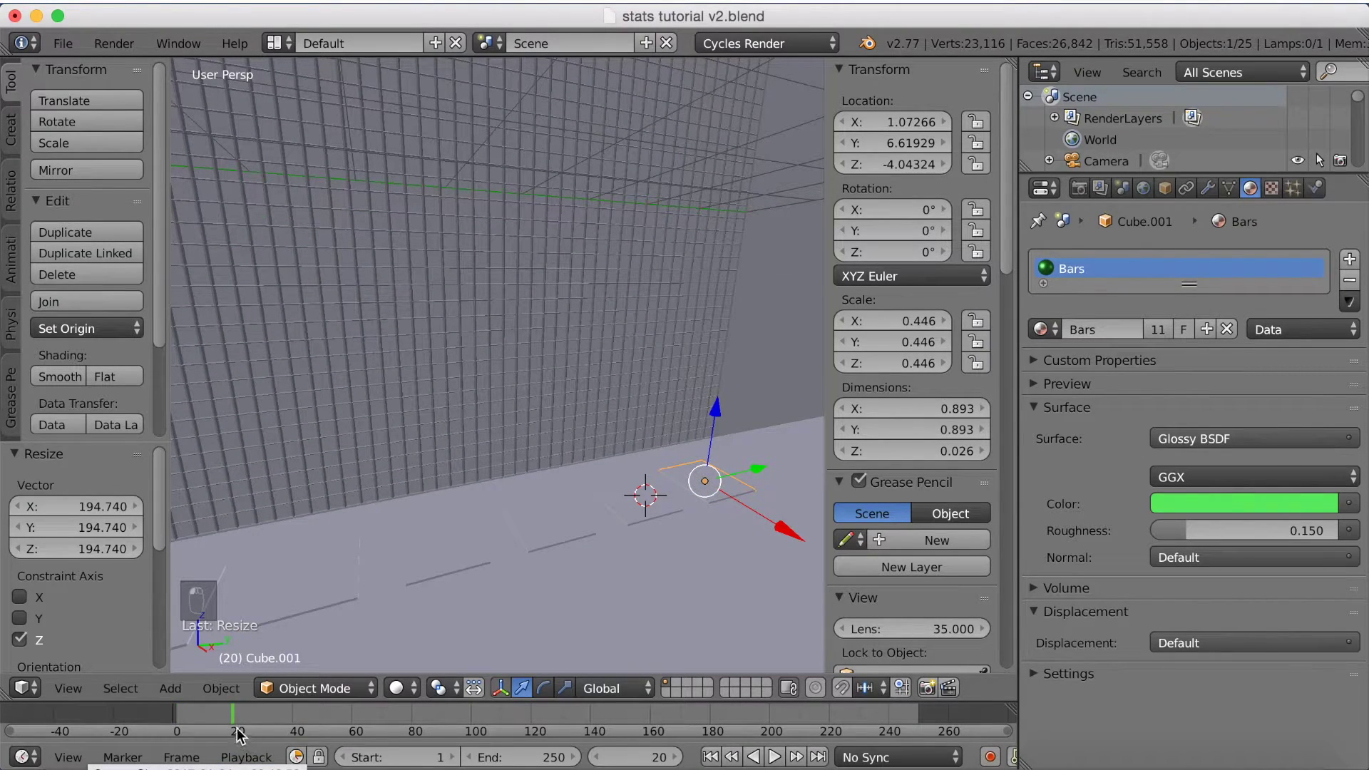
Step: Keyframe the bar's flat starting LocRotScale at frame 40
left_click_drag(708, 448, 743, 422)
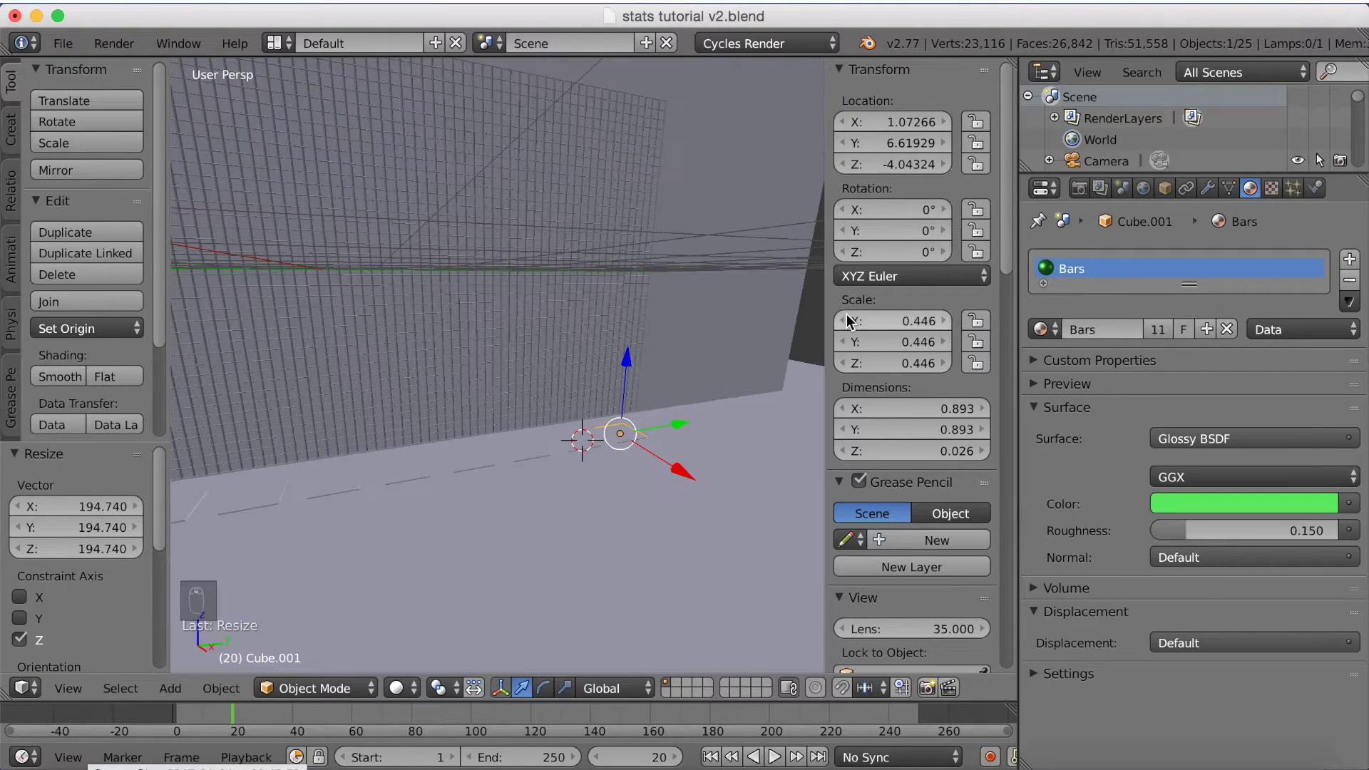
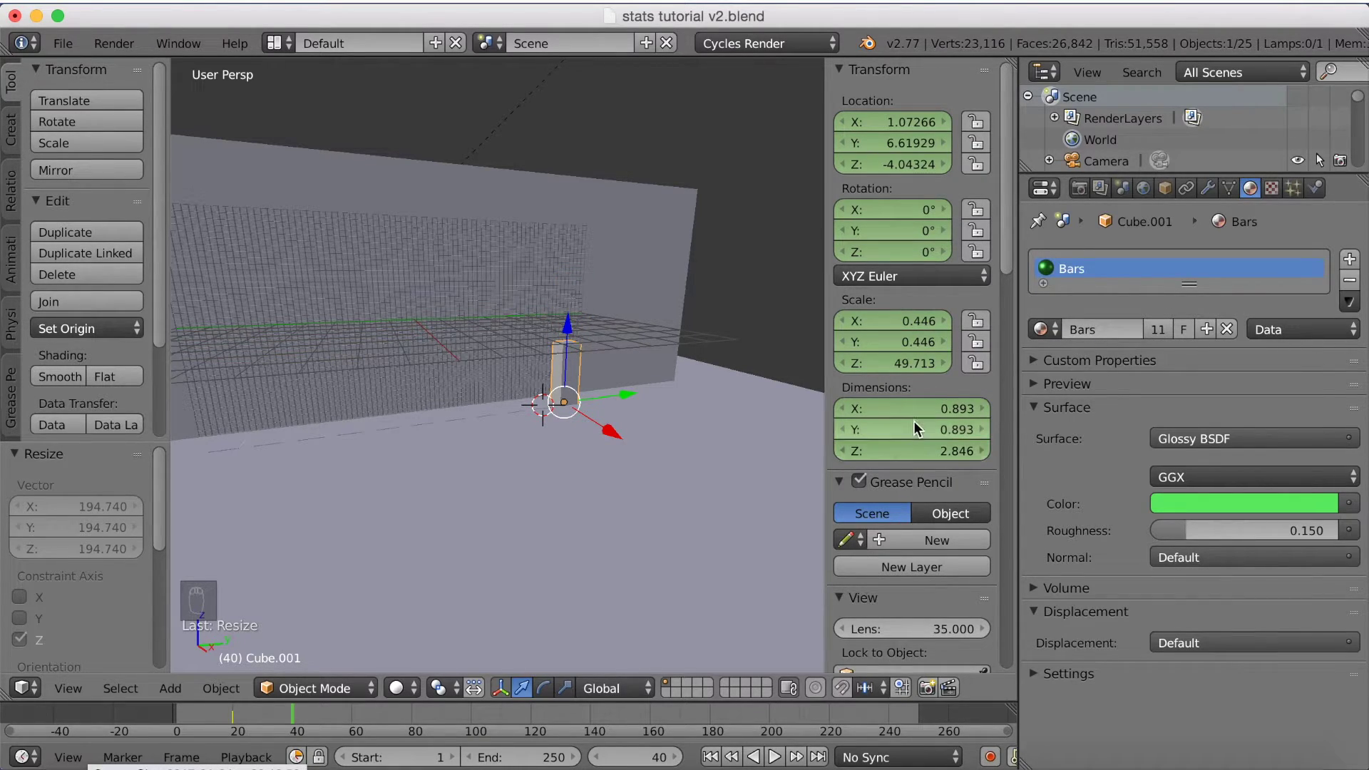
key("i")
key("i")
key("i")
key("i")
key("i")
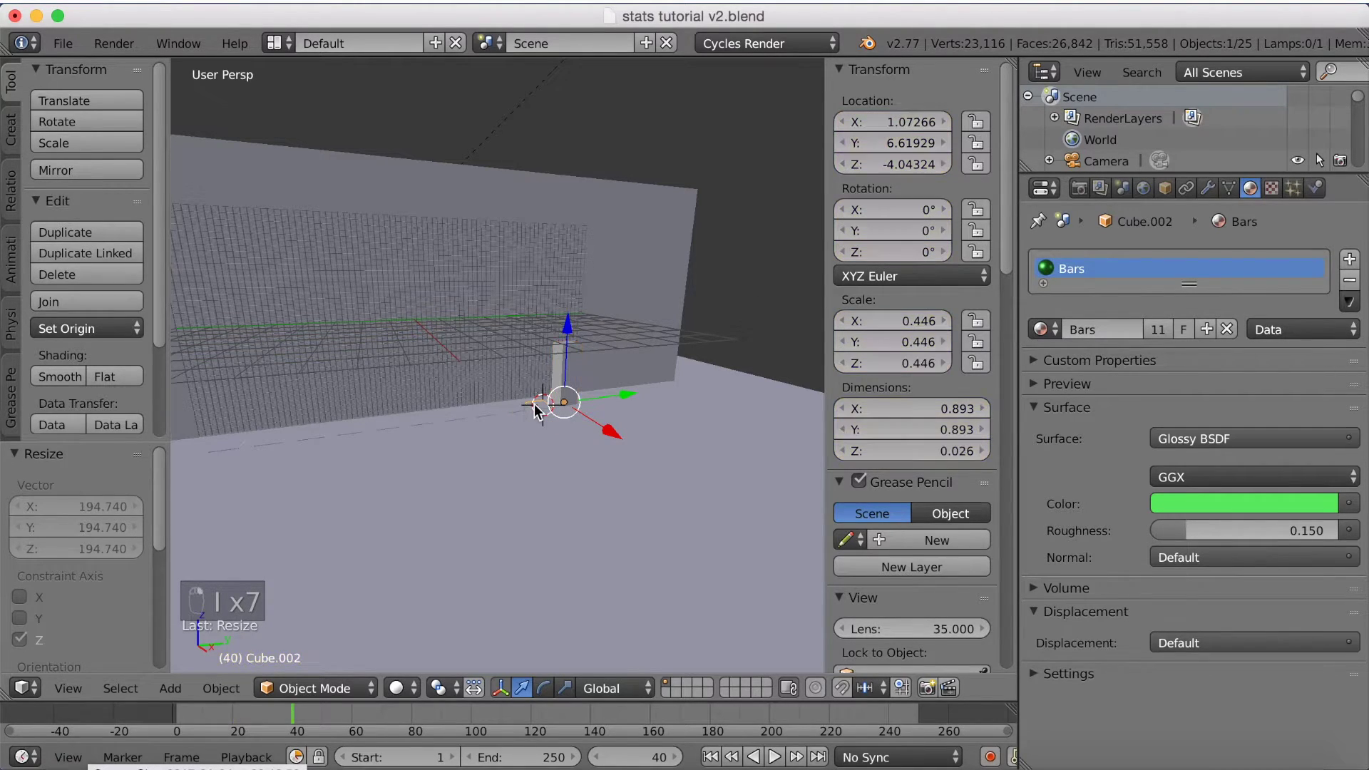
Step: At frame 60 scale the bar to about 4 units tall along Z and keyframe it
left_click_drag(812, 435, 927, 432)
key("i")
key("i")
key("i")
key("i")
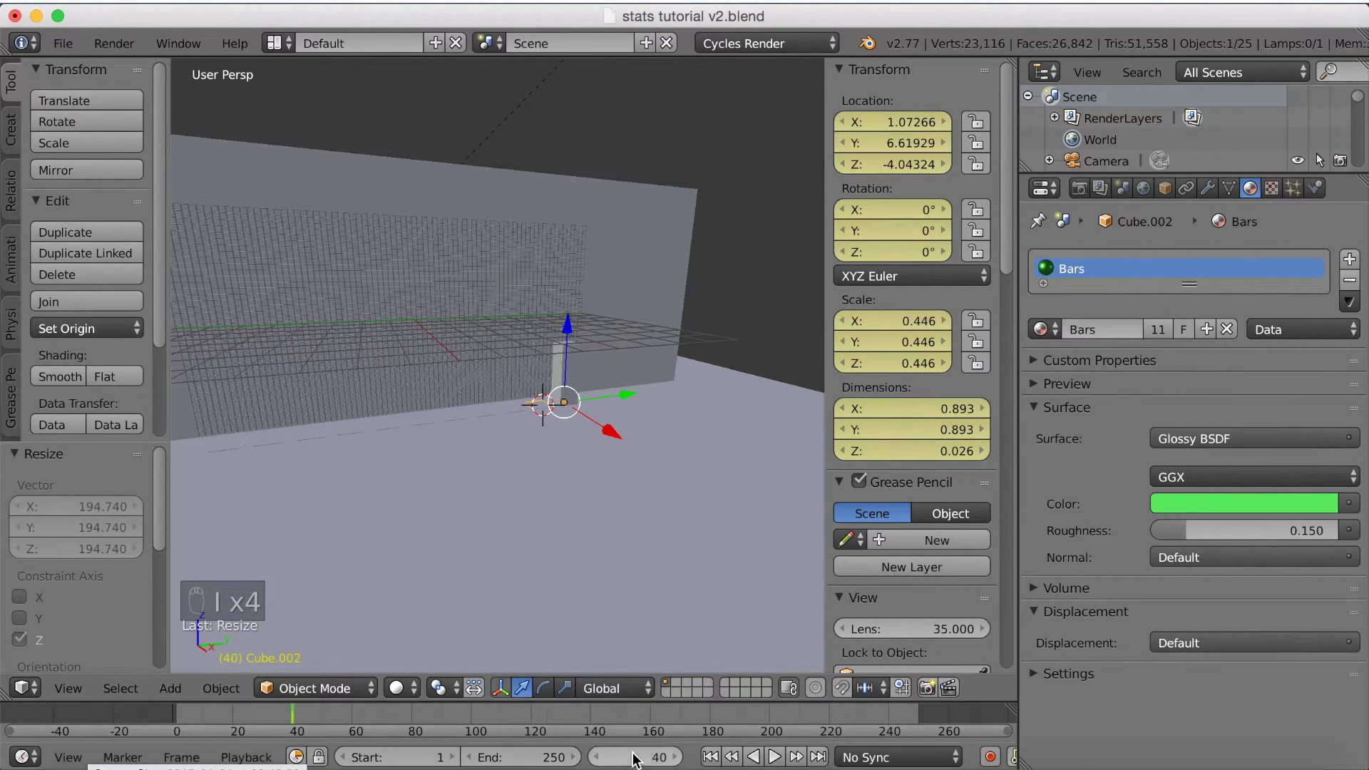
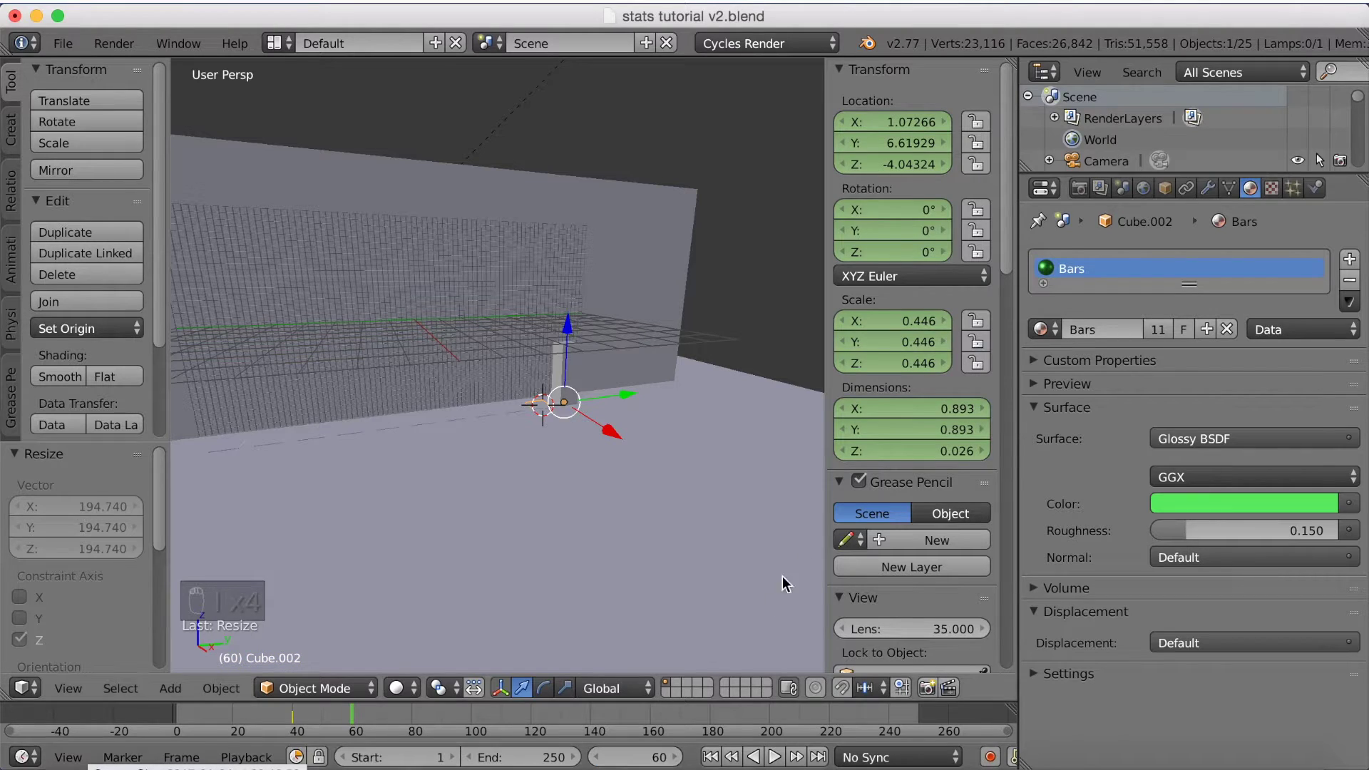
key("s")
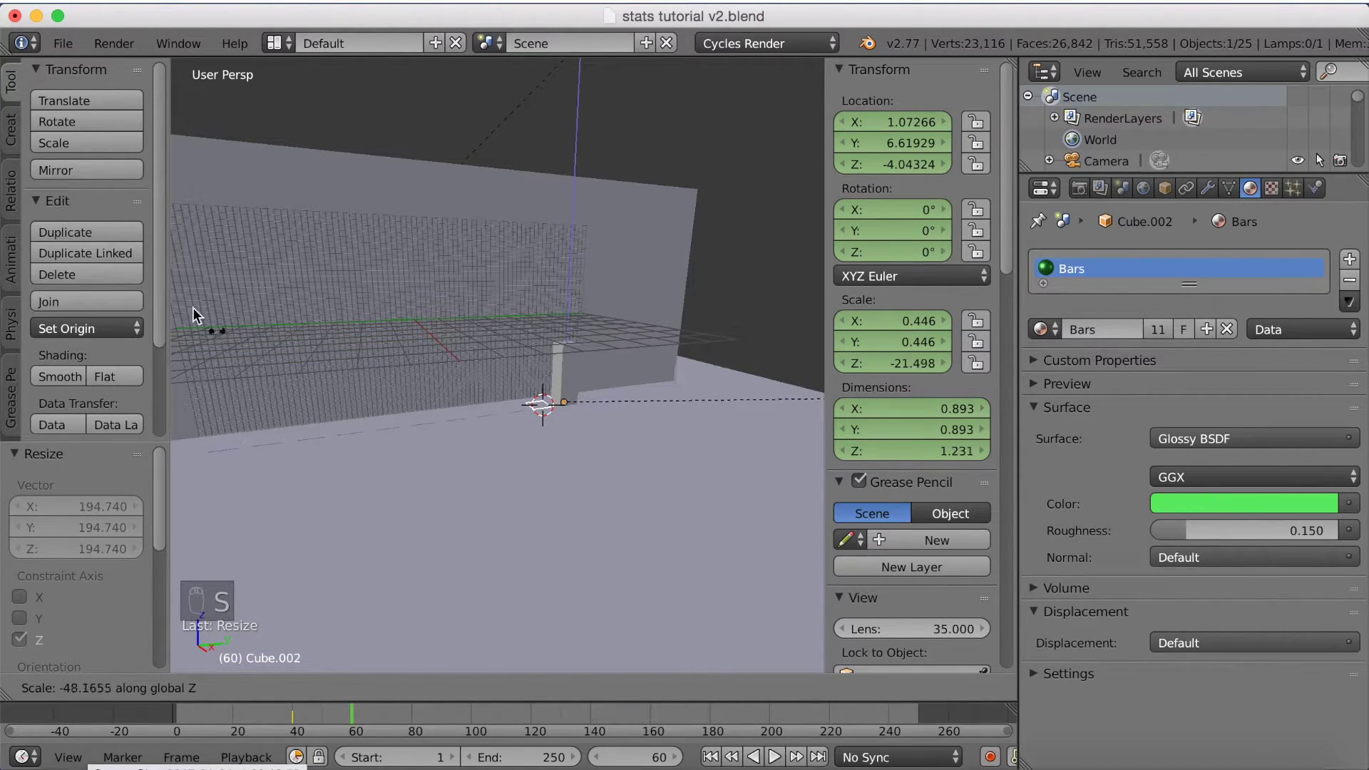
left_click_drag(919, 459, 920, 401)
key("i")
key("i")
key("i")
key("i")
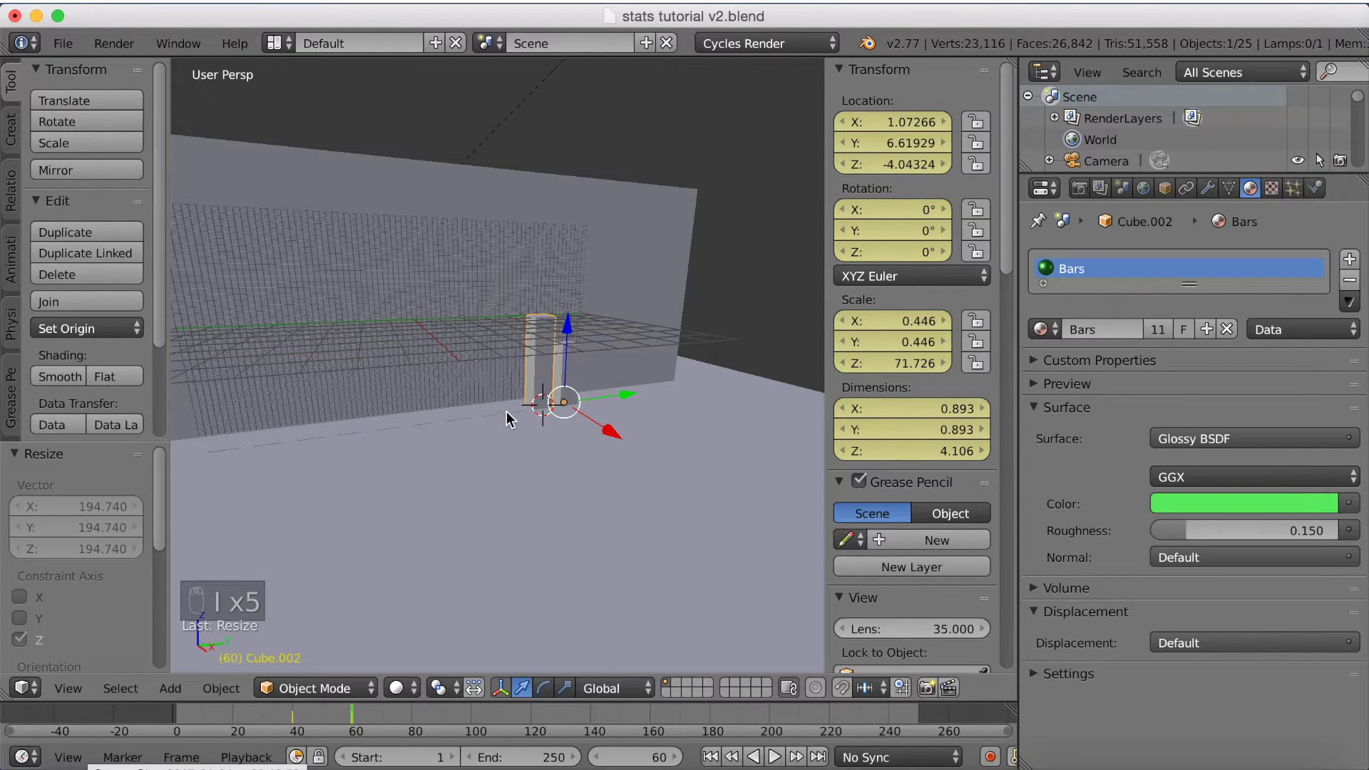
Step: Move on to the next bar and advance the timeline to frame 80
left_click_drag(518, 411, 884, 430)
key("i")
key("i")
key("i")
key("i")
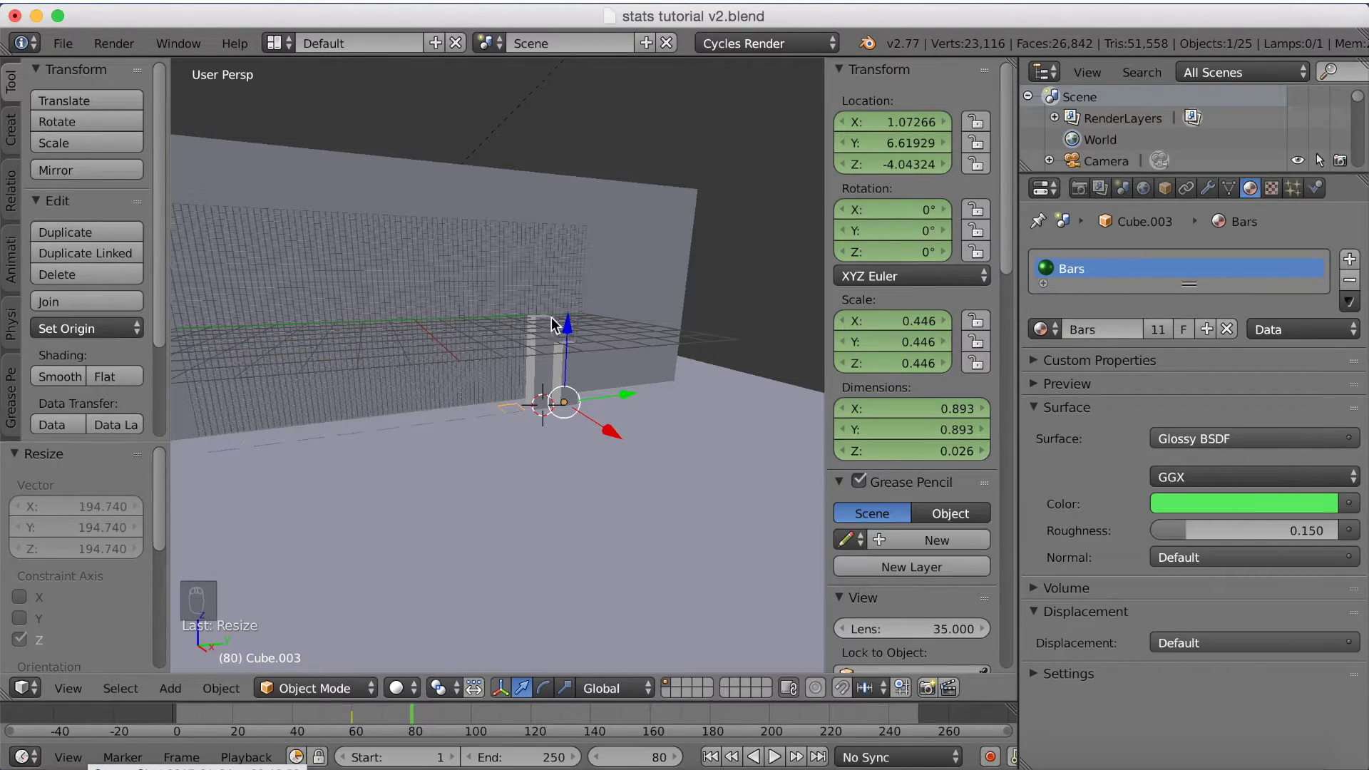
Step: Keyframe the next bar flat, then stretched upward 20 frames later
key("i")
key("i")
key("i")
key("i")
key("KP_0")
middle_click(893, 422)
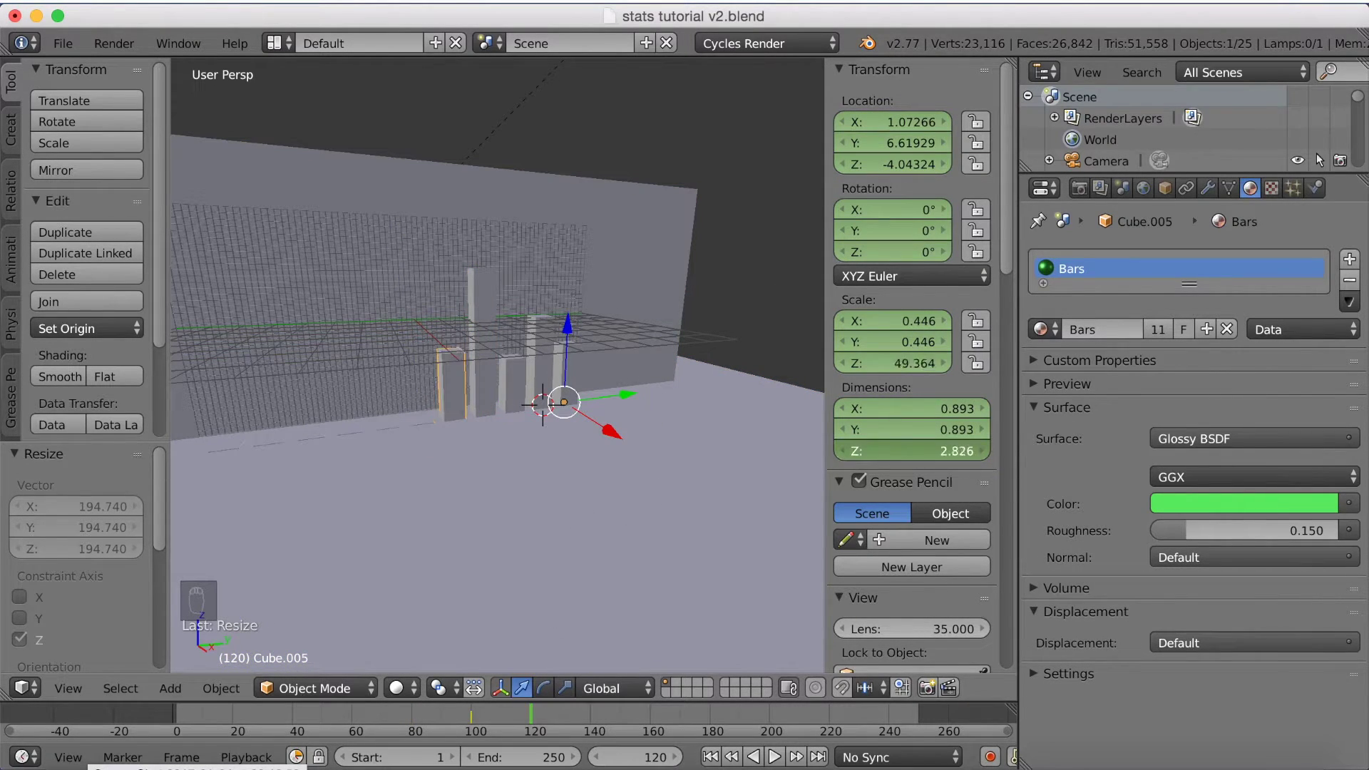
Step: Keyframe the following two bars rising in turn, each staggered another 20 frames
key("i")
key("i")
key("i")
key("i")
key("i")
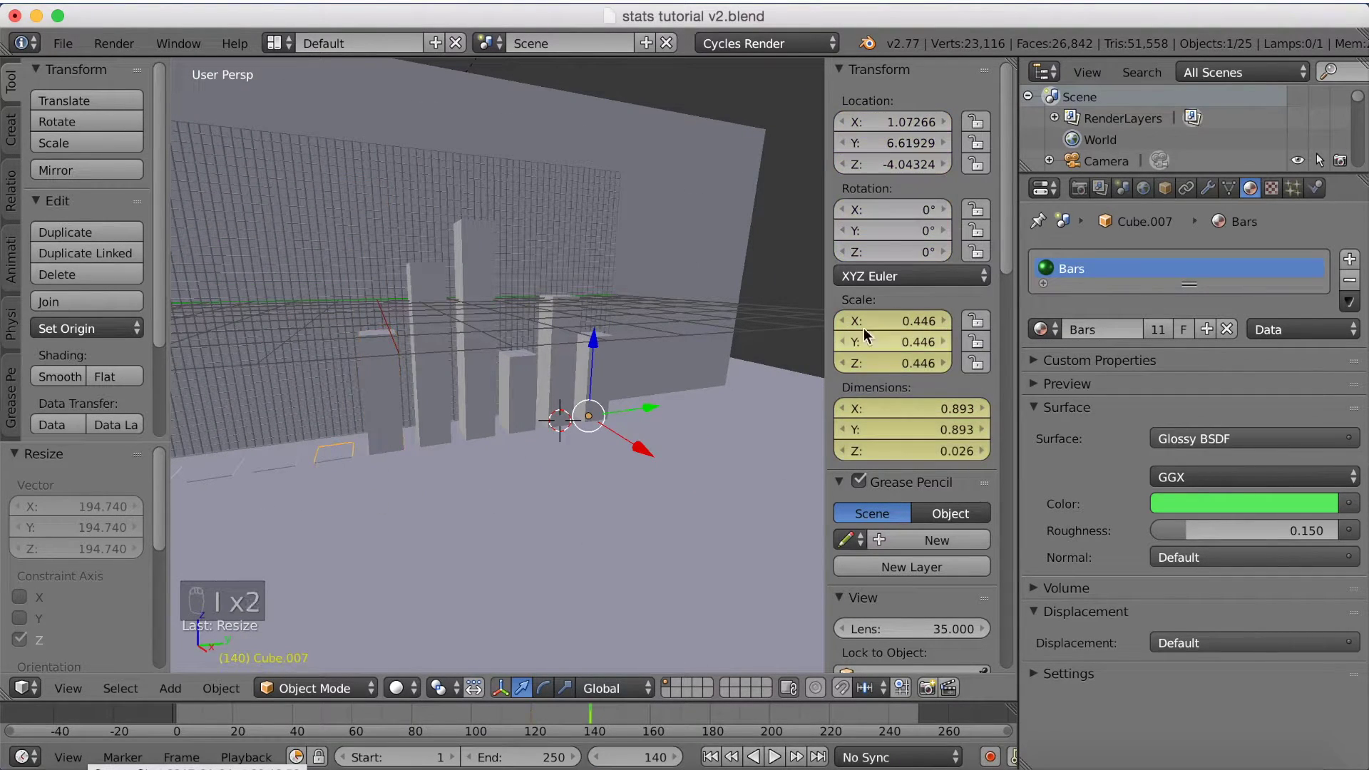
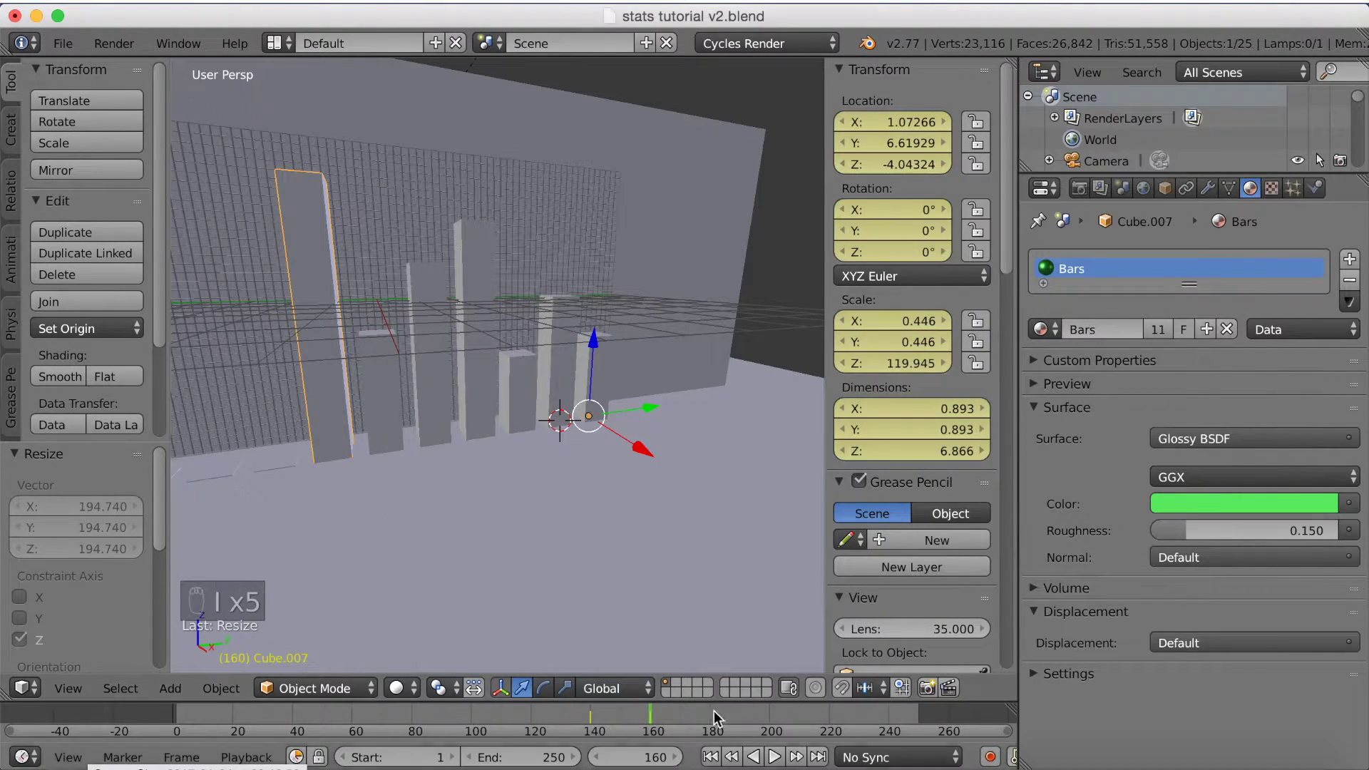
left_click(717, 725)
left_click(291, 484)
key("i")
key("i")
key("i")
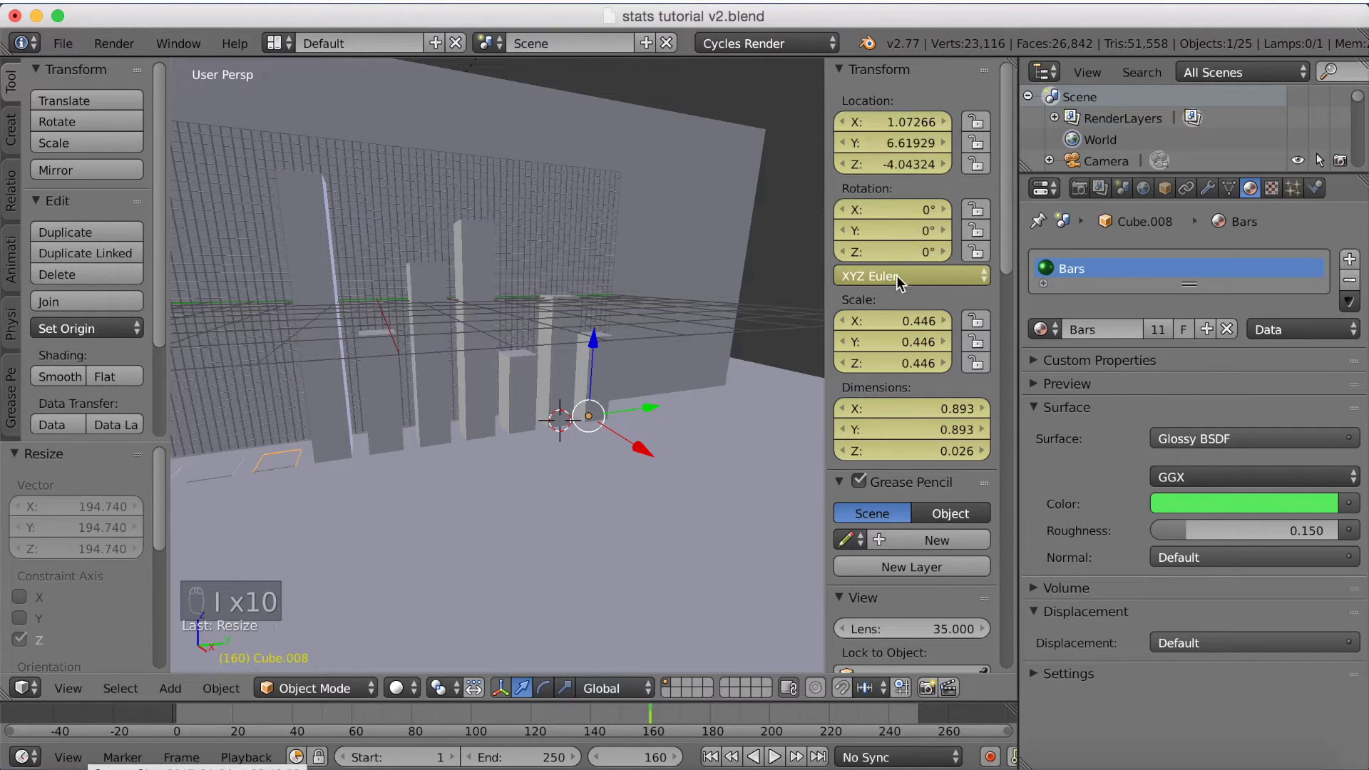
Step: Keyframe two more bars growing from flat to tall, 20 frames apart
key("i")
key("i")
key("i")
key("i")
key("i")
key("KP_0")
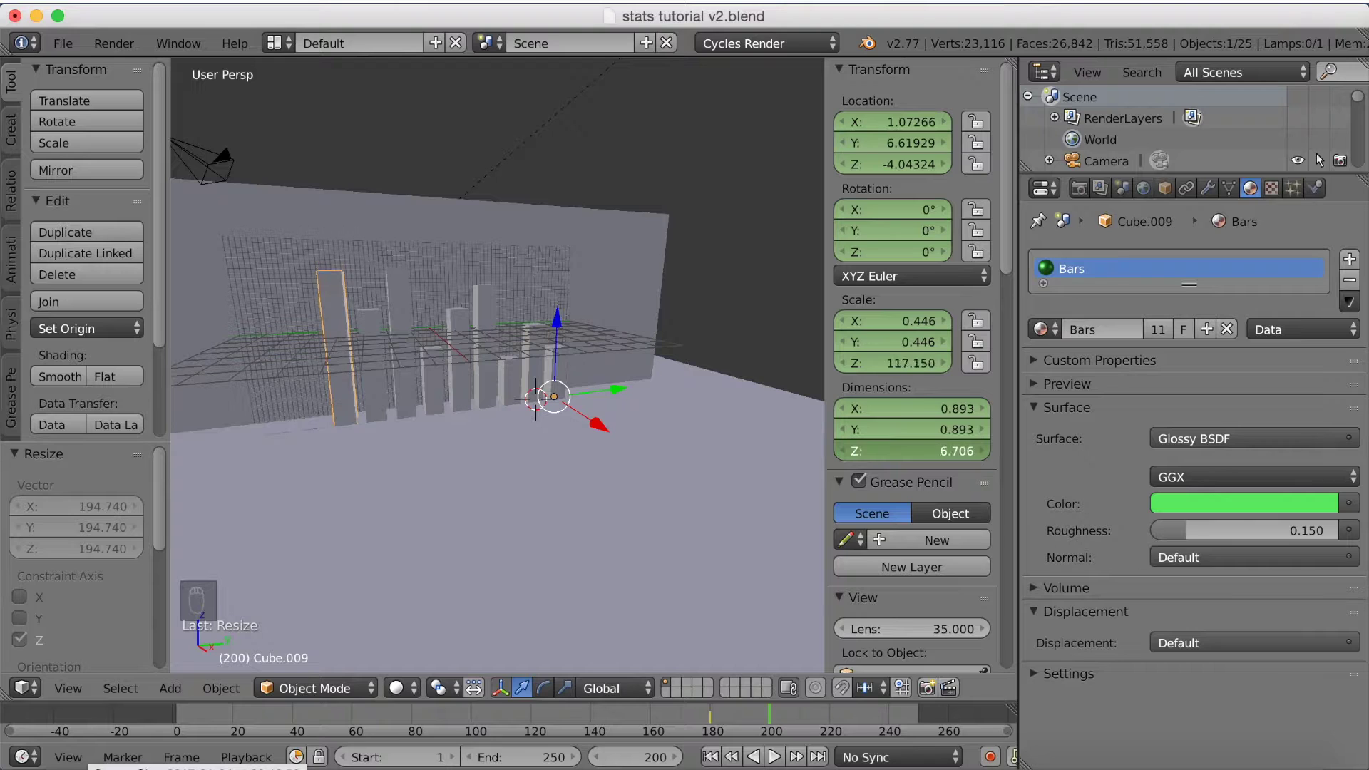
key("KP_2")
key("i")
key("i")
key("i")
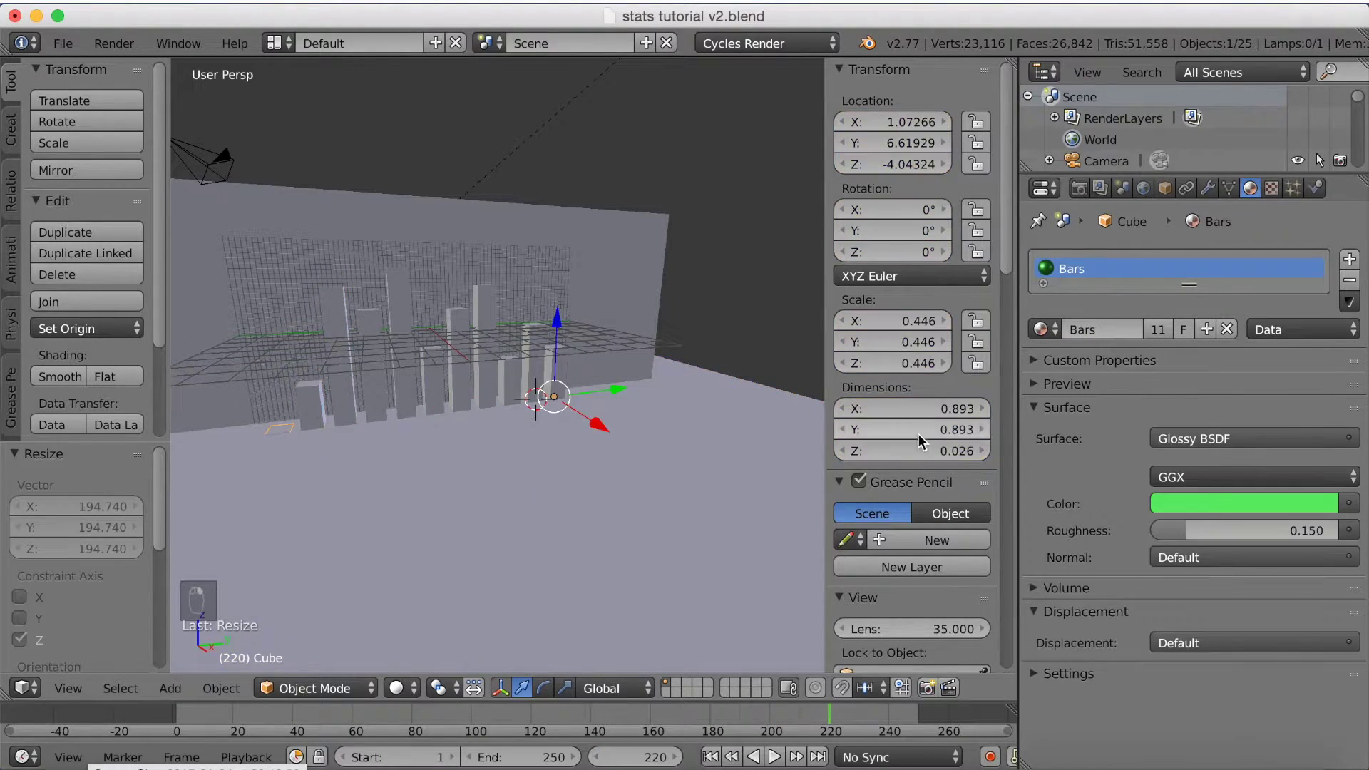
key("i")
Step: Keyframe the last bar rising so the sequence ends around frame 240
left_click_drag(898, 452, 888, 348)
key("i")
key("i")
key("i")
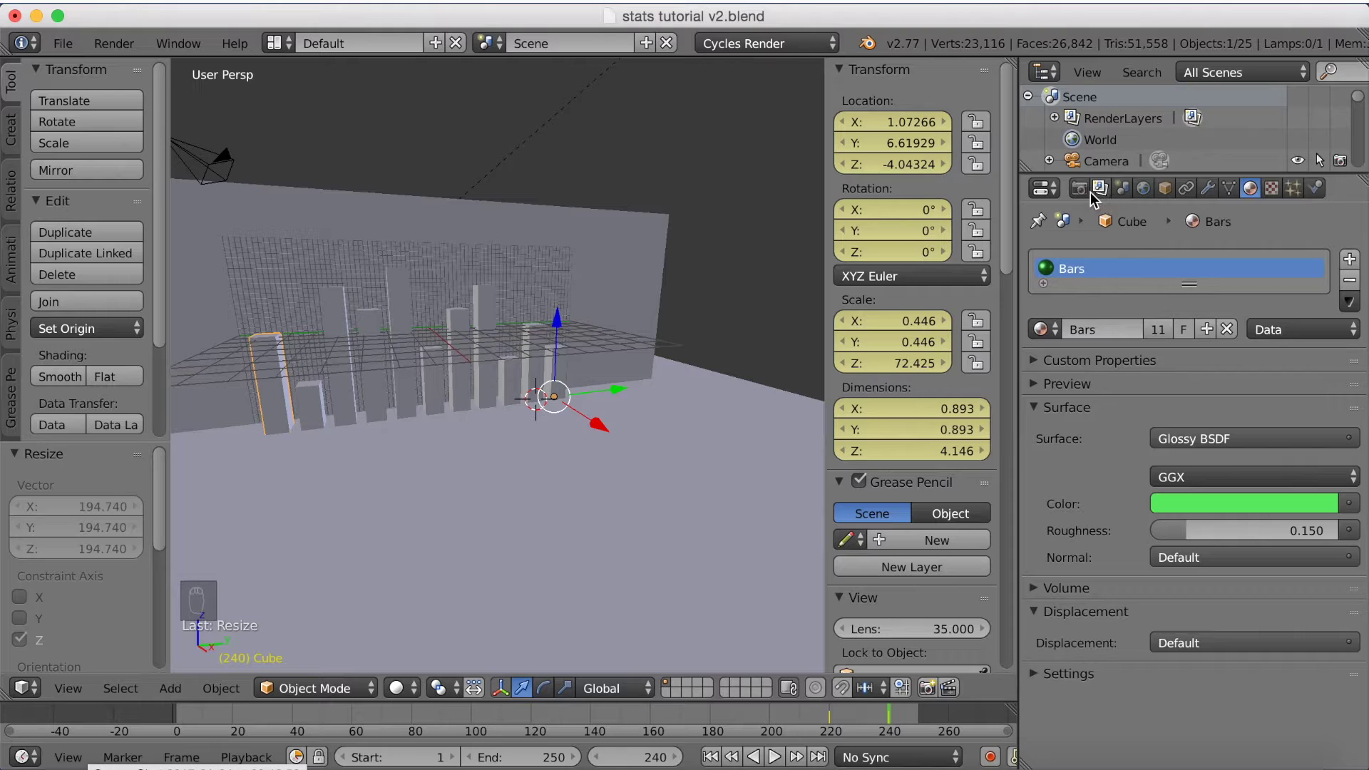
Step: Set the frame rate to 60 fps, play the rising-bars animation and view it in Rendered shading
left_click_drag(1085, 194, 1214, 559)
left_click_drag(1212, 559, 437, 641)
left_click_drag(174, 717, 467, 405)
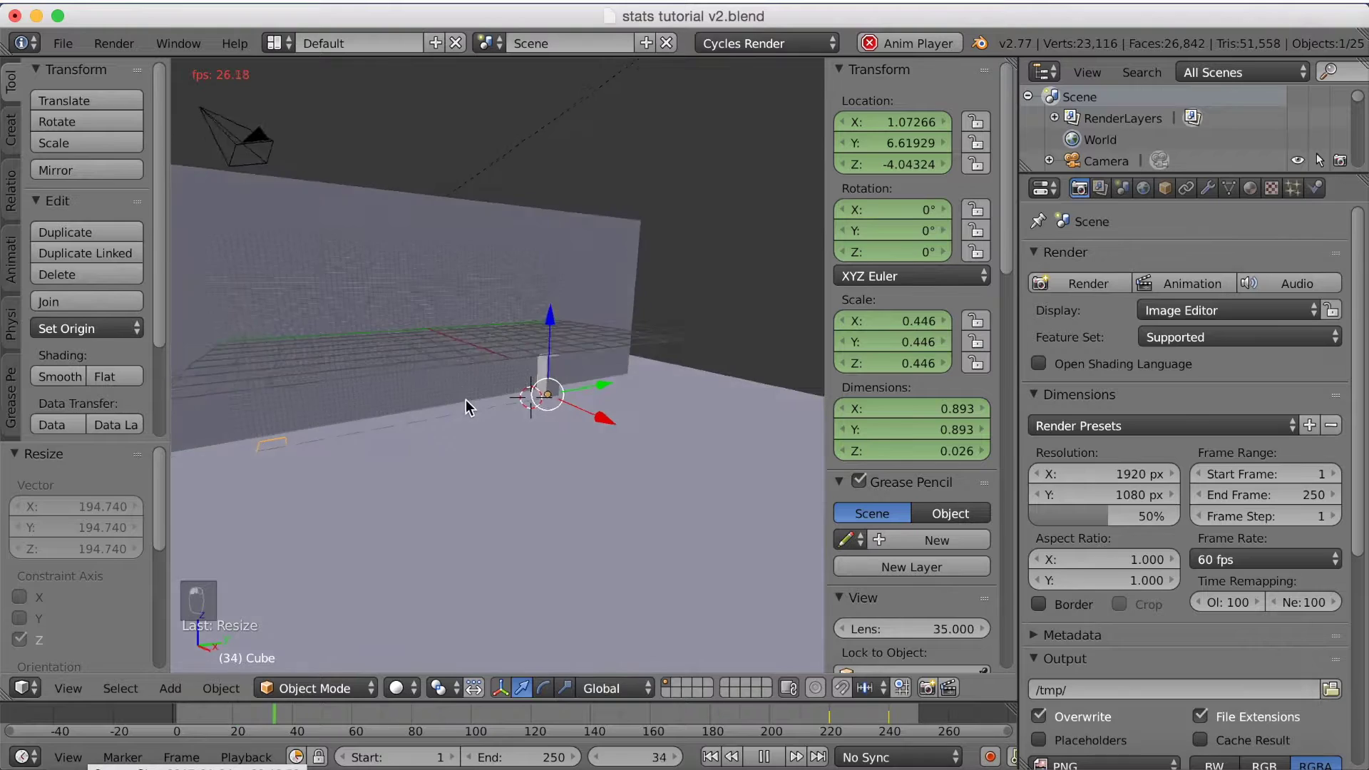
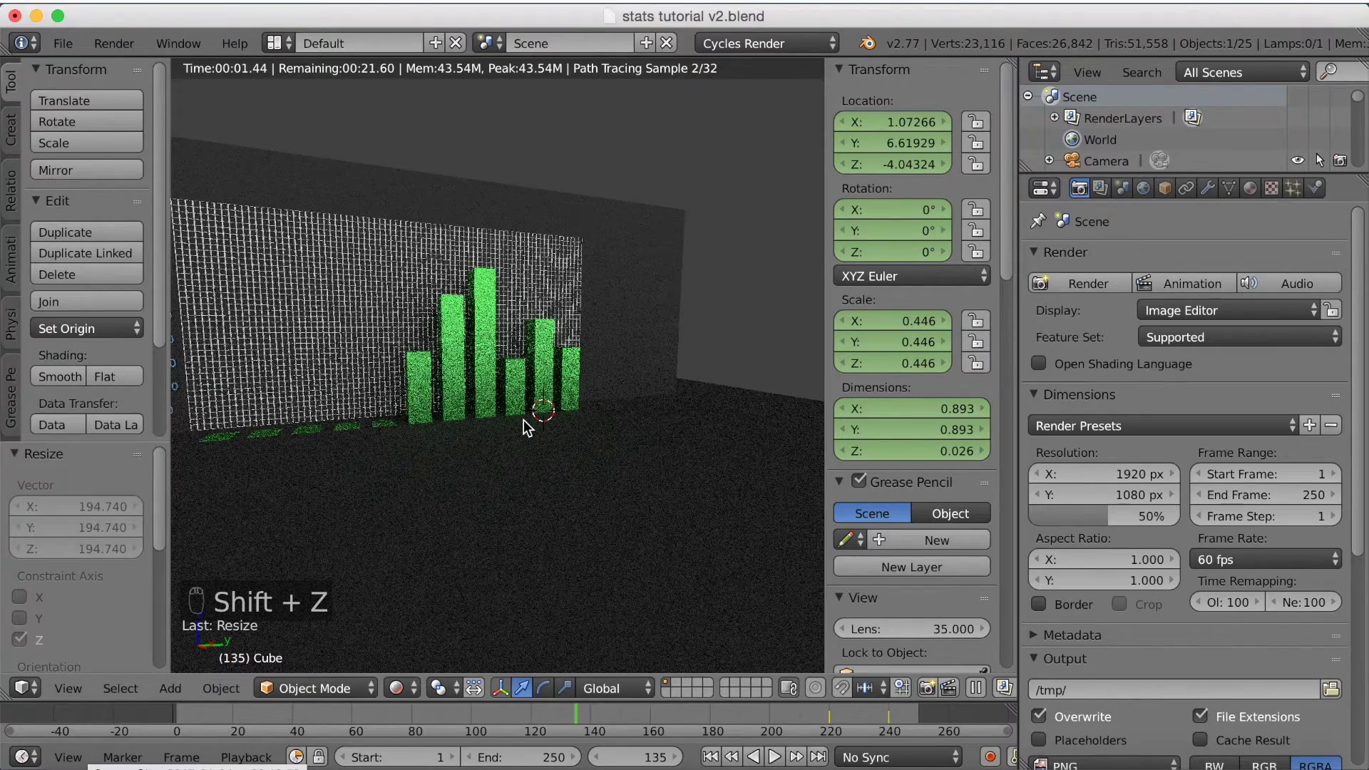
Step: Fly the scene camera to frame the whole grid wall and bar chart
key("KP_0")
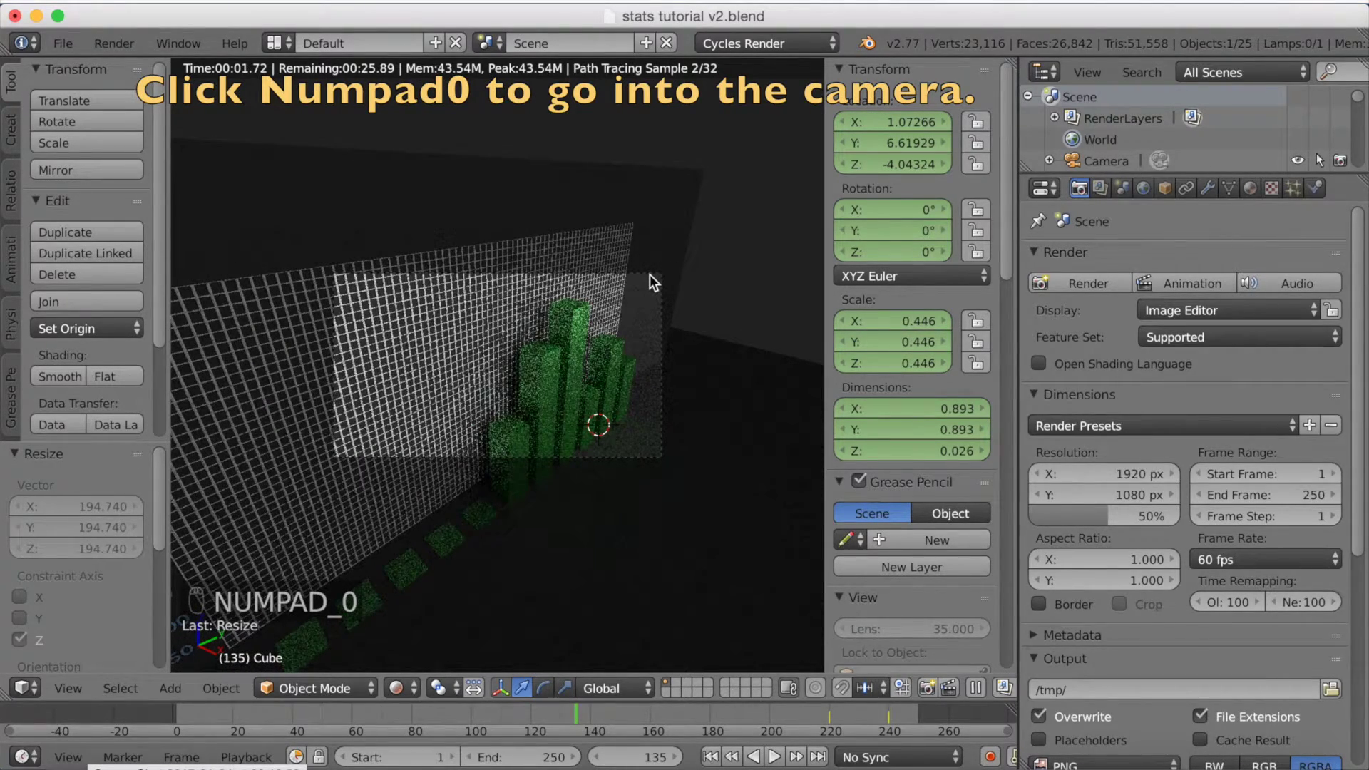
key("shift+f")
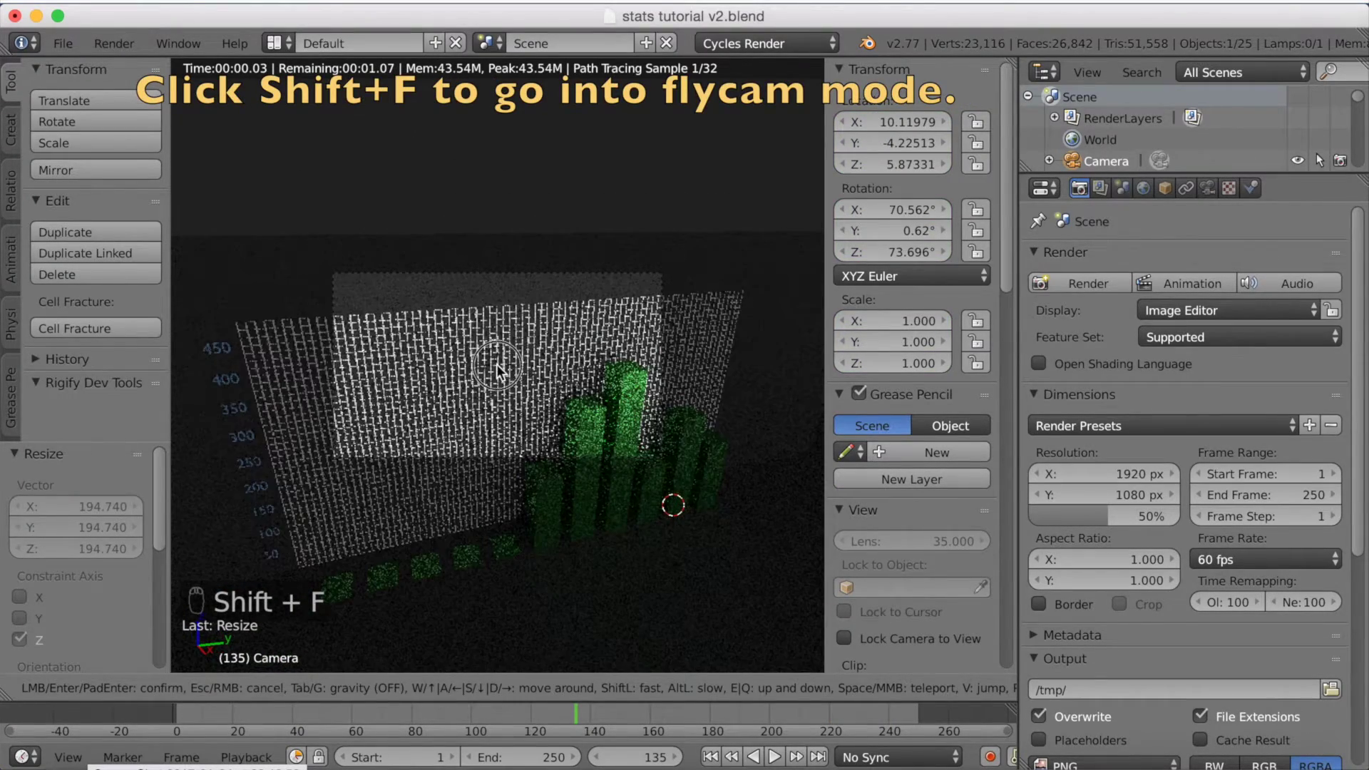
key("shift+z")
key("shift+f")
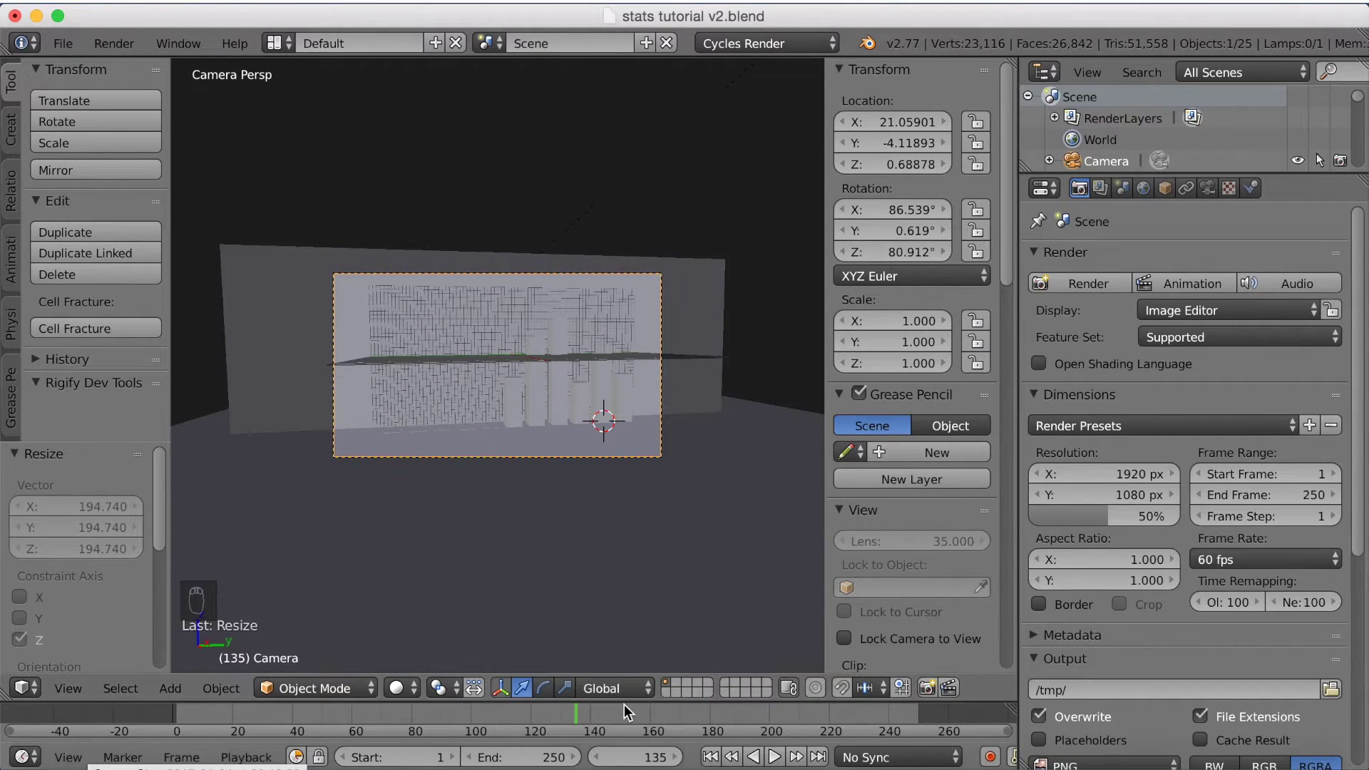
Step: Scrub to frame 244 with all bars raised and check the rendered camera view, refining the framing
left_click(628, 709)
left_click_drag(897, 728, 900, 729)
key("shift+z")
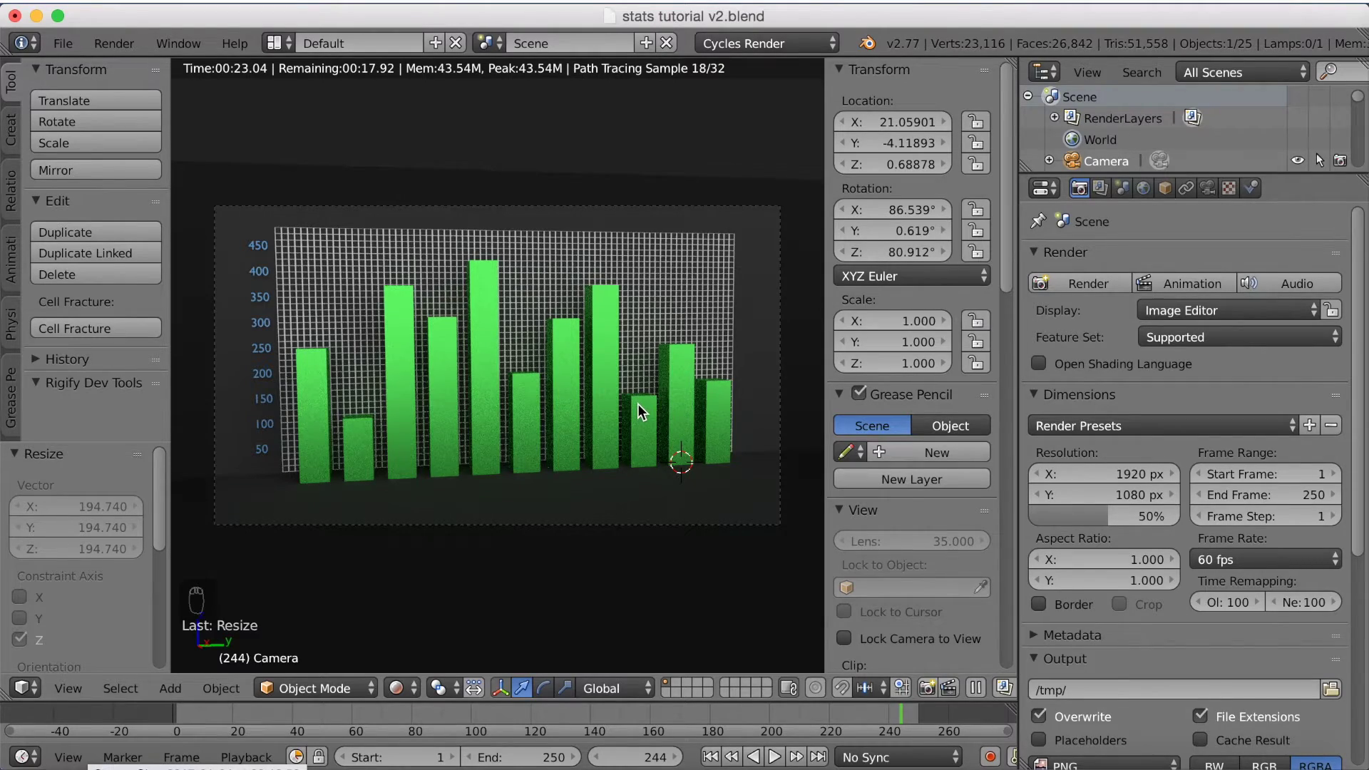
key("shift+f")
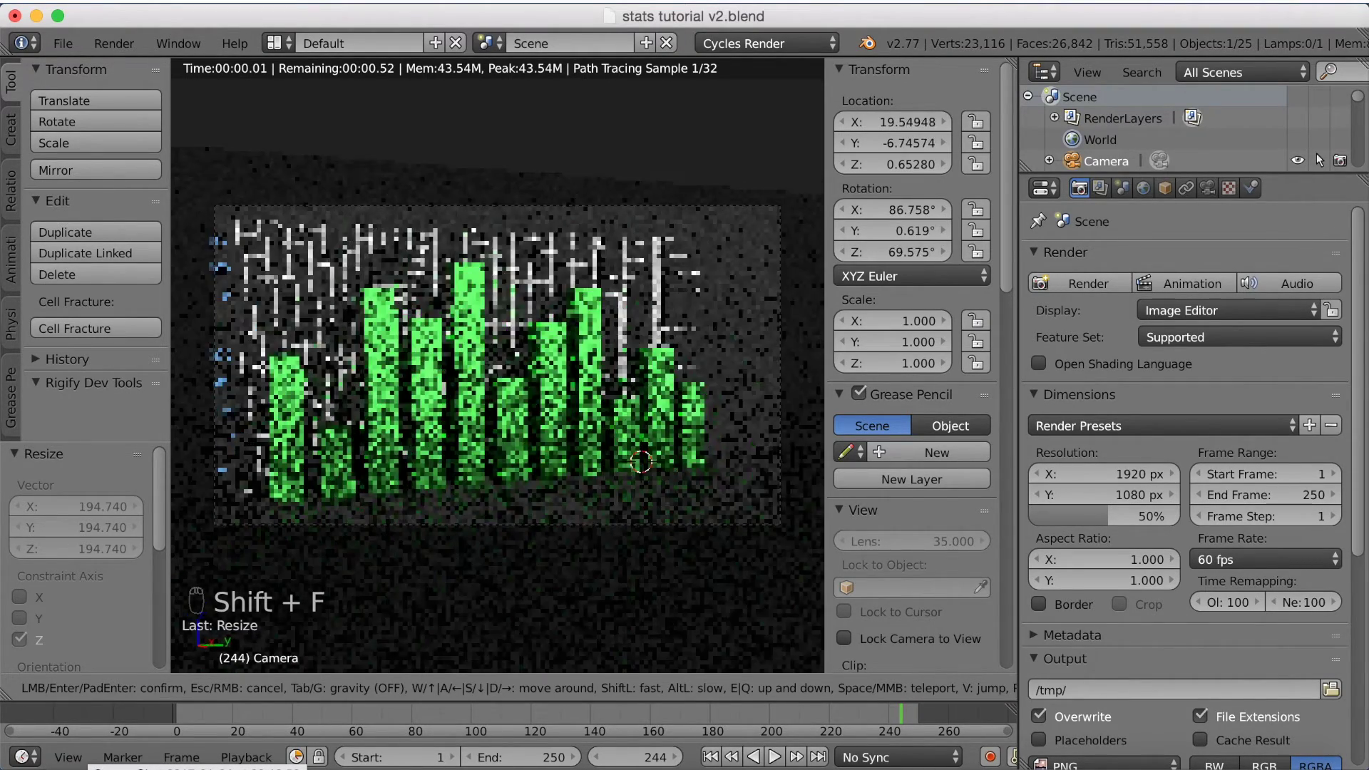
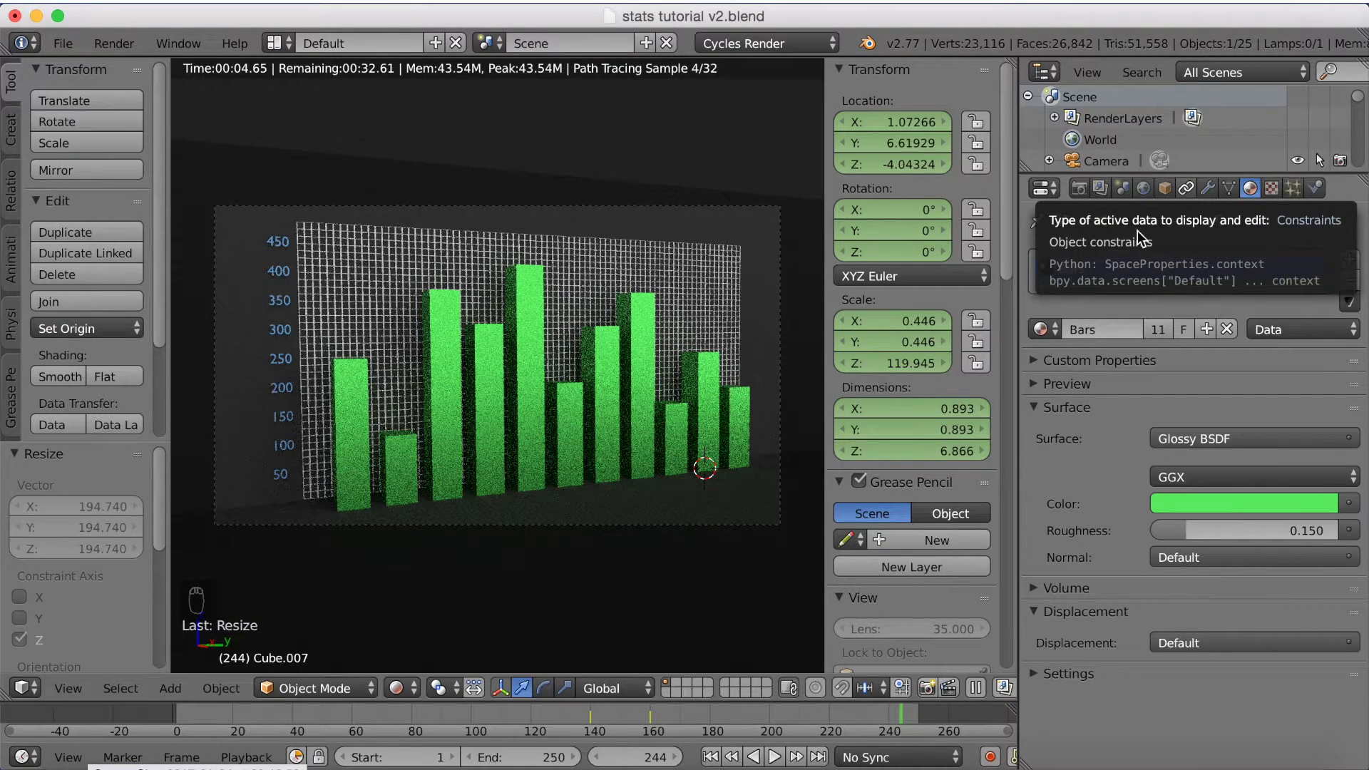
Step: Make the Walls material a Glossy BSDF with roughness 0.144
left_click_drag(712, 498, 1183, 440)
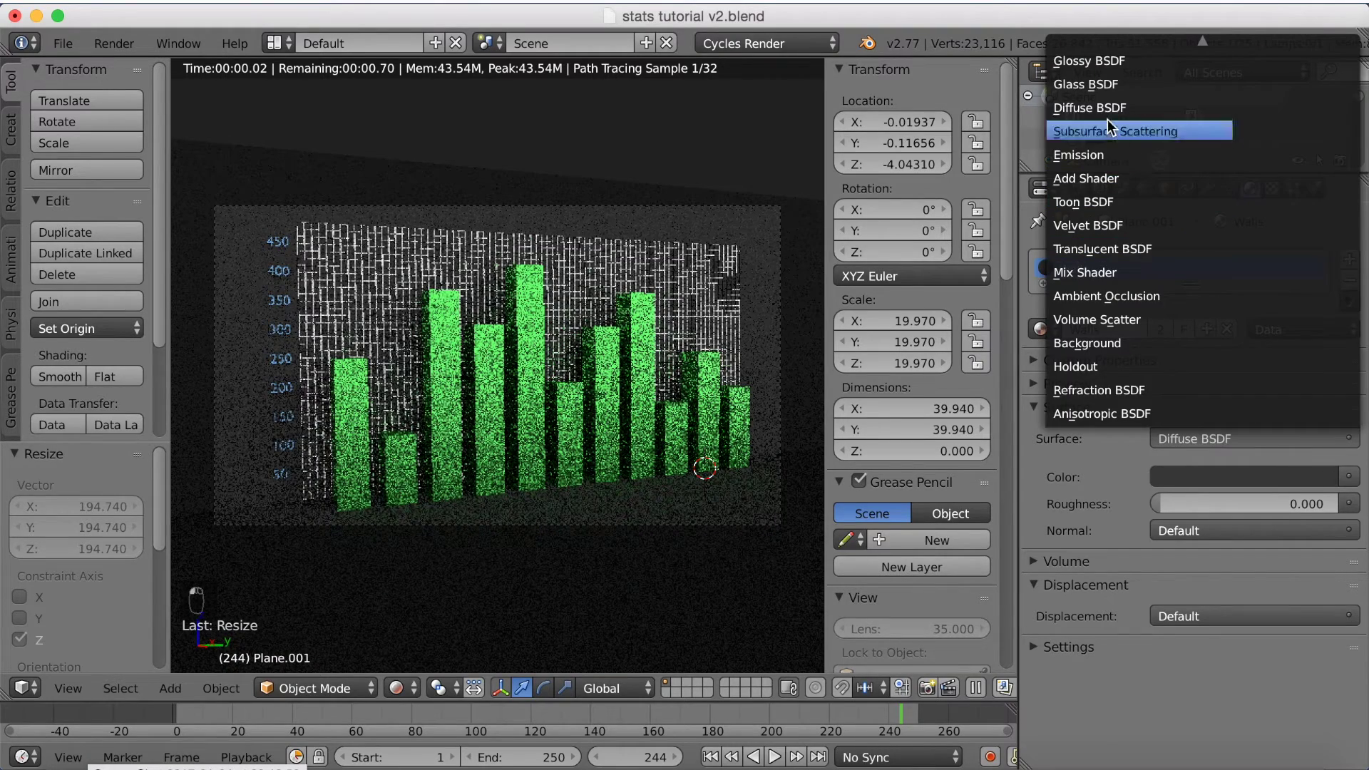
middle_click(1120, 74)
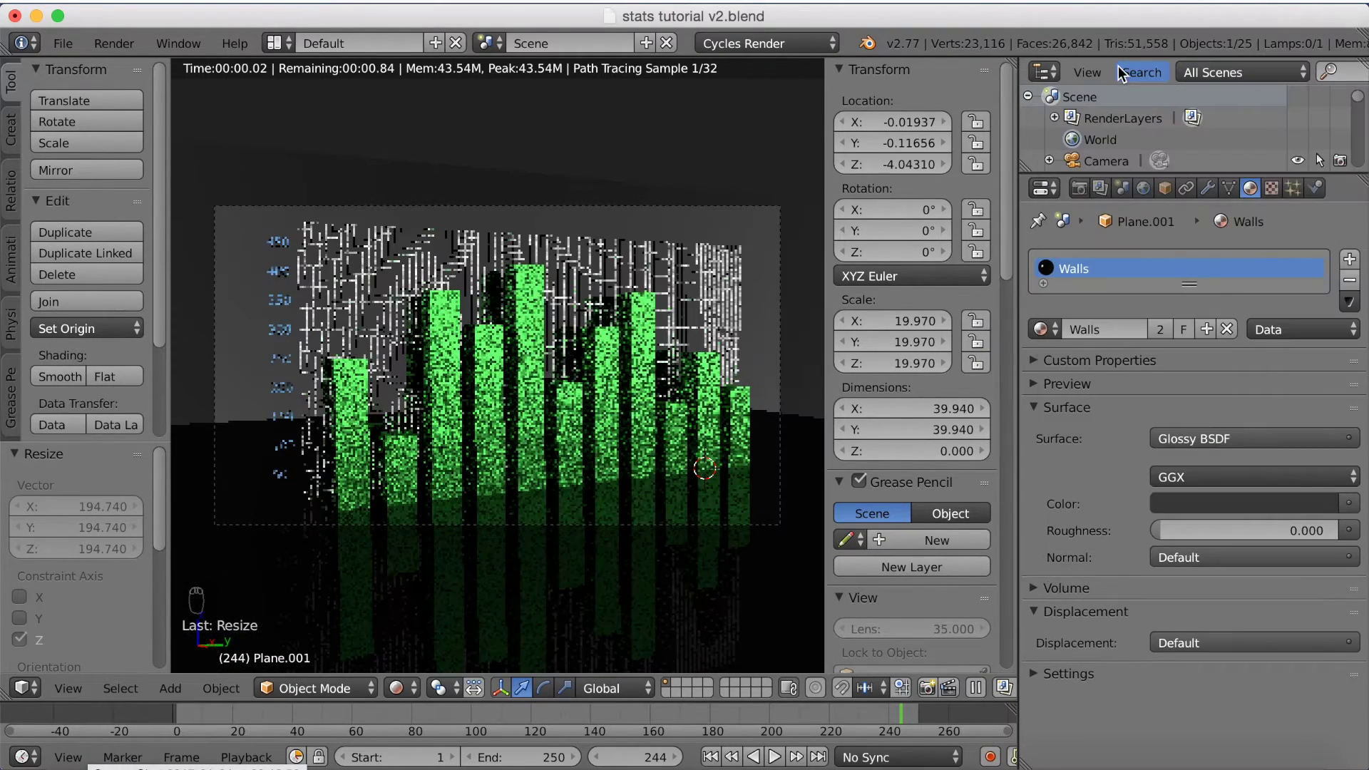
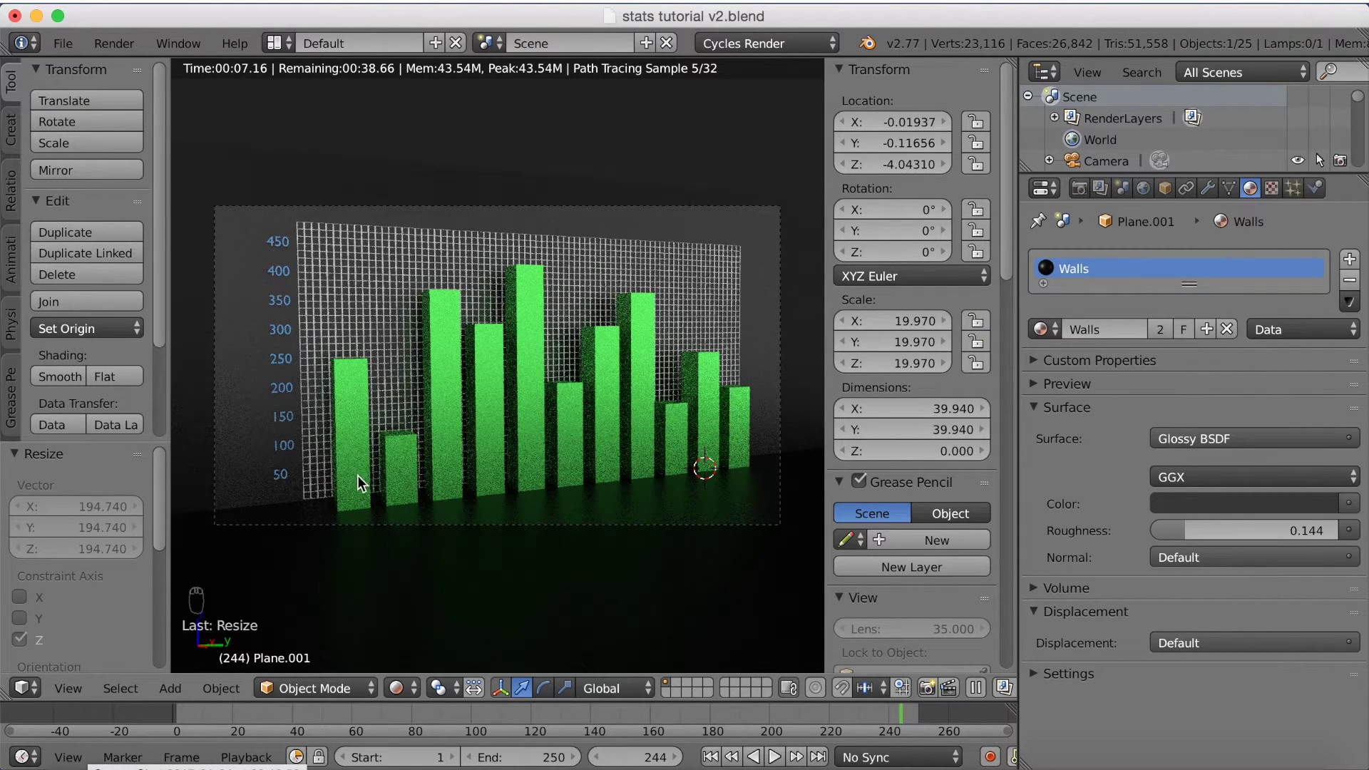
Step: Nudge the wall plane slightly up along Z and return to the camera view
key("shift+z")
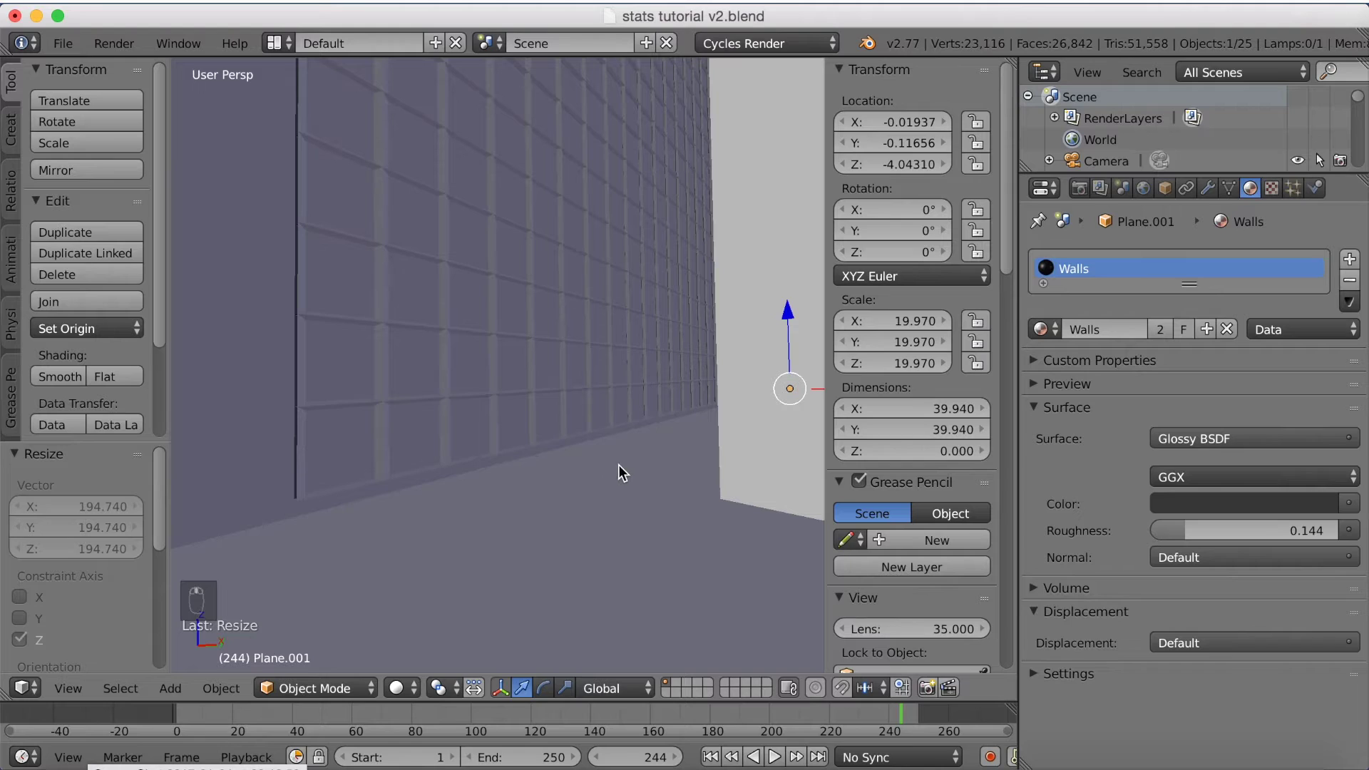
key("g")
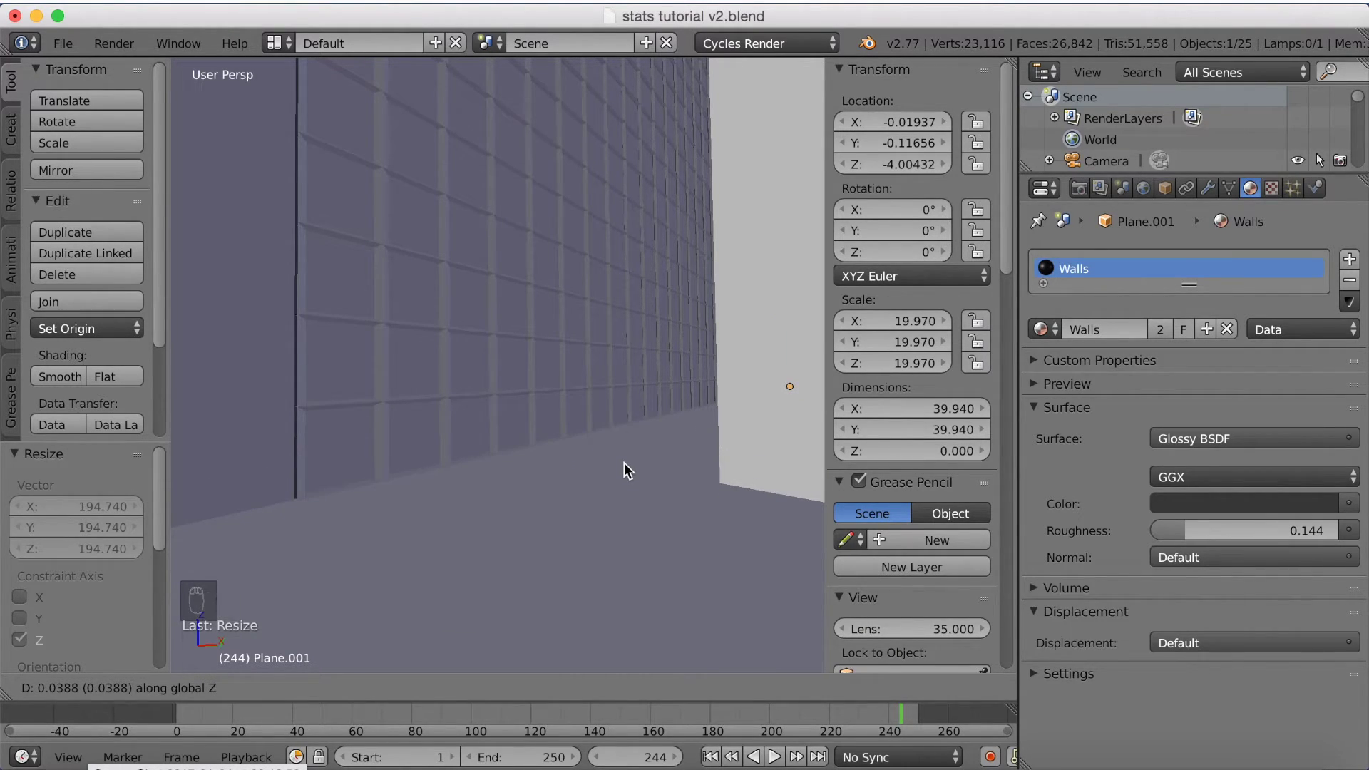
key("g")
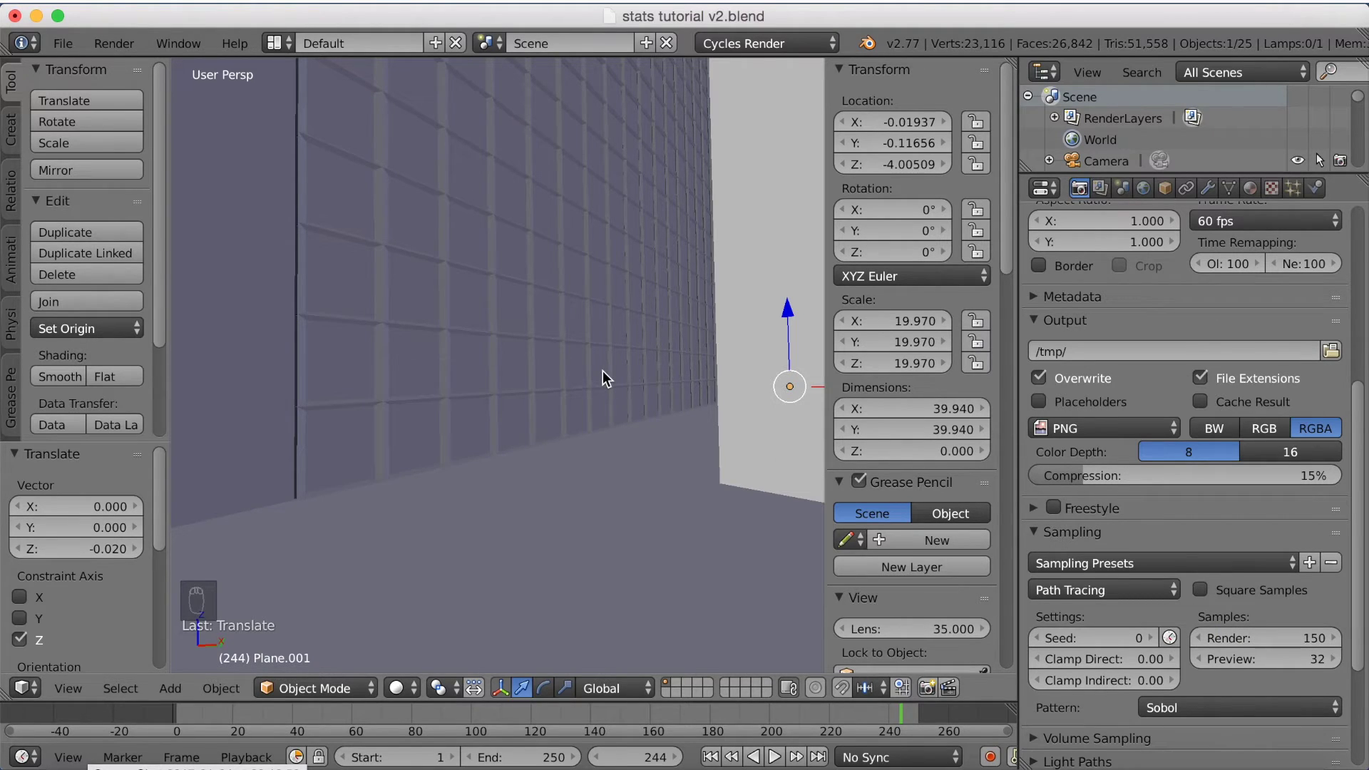
key("KP_0")
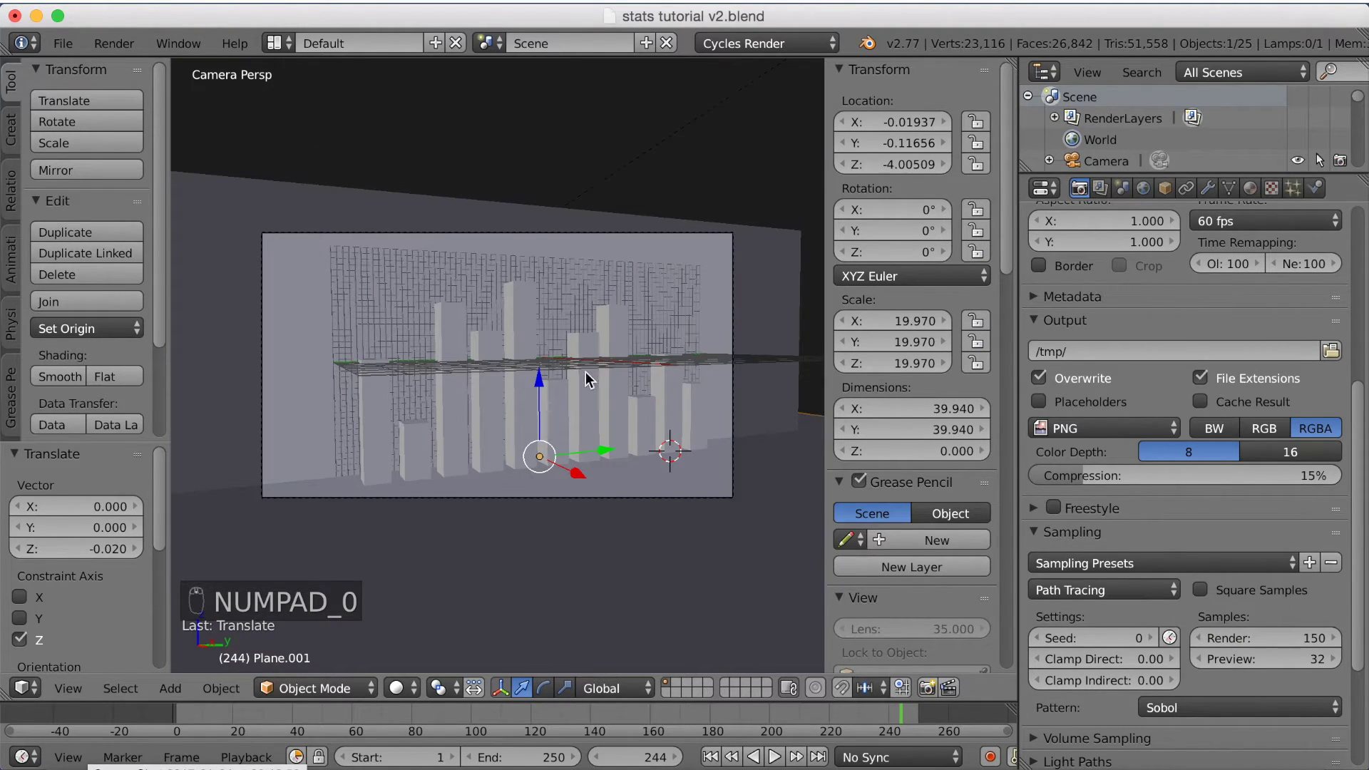